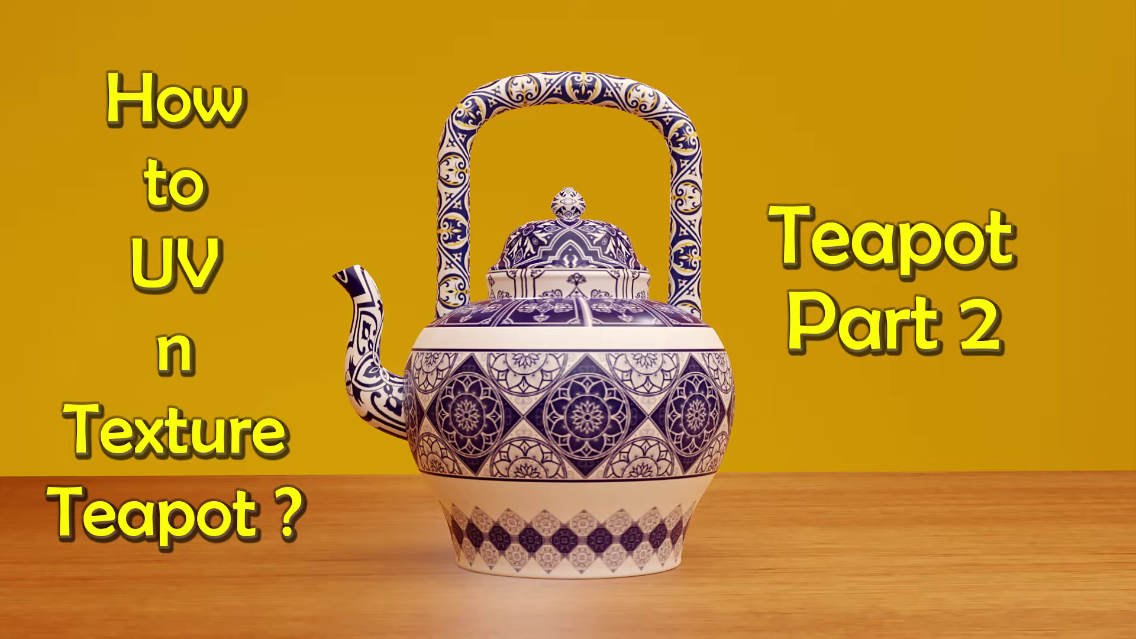
- Switch to Blender showing the untextured teapot with Body, Cap, Handle and Pipe parts
{"action": "key", "text": "alt+Tab"}
{"action": "middle_click", "coordinate": [556, 461]}
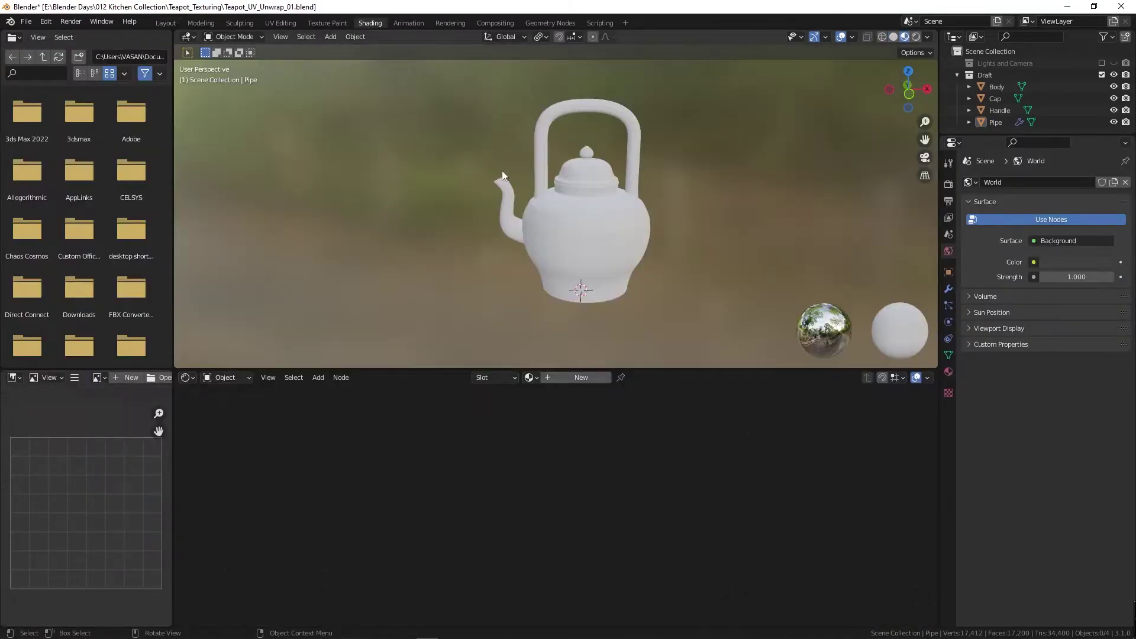
- Orbit around the teapot in material preview, then select the Body to show its transform values
{"action": "middle_click", "coordinate": [566, 232]}
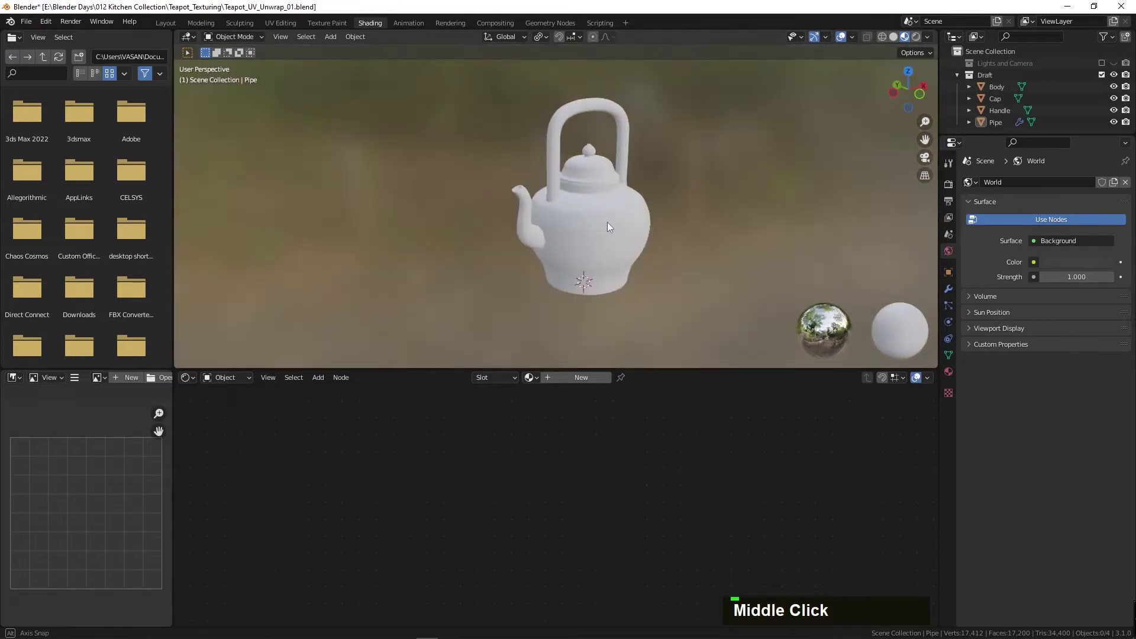
{"action": "scroll", "scroll_direction": "up", "scroll_amount": 3}
{"action": "middle_click", "coordinate": [602, 222]}
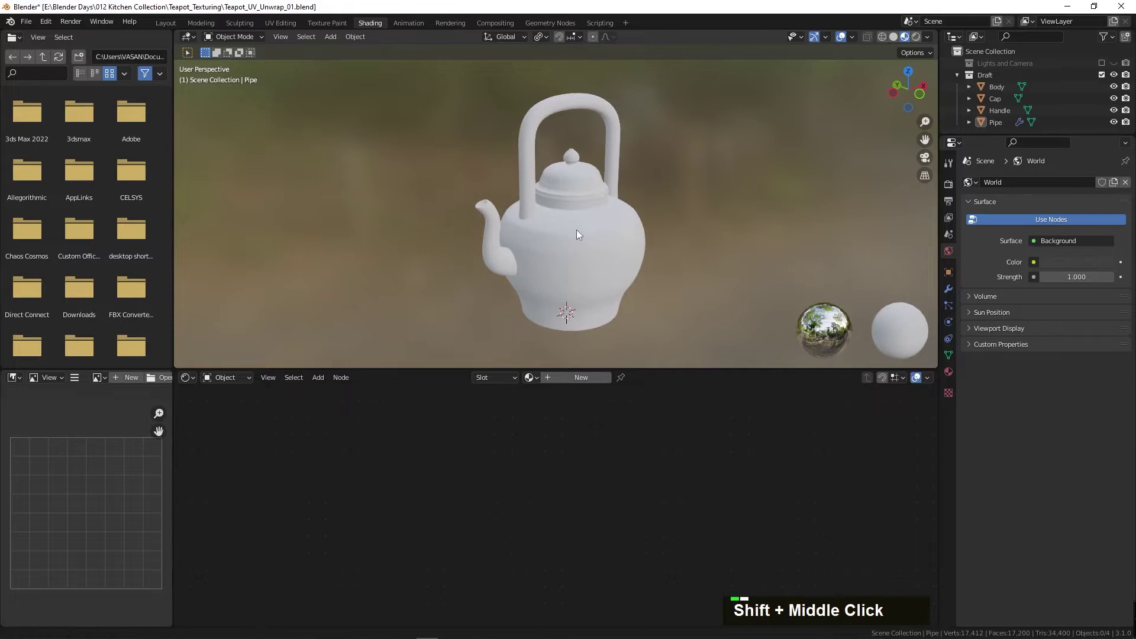
{"action": "double_click", "coordinate": [425, 155]}
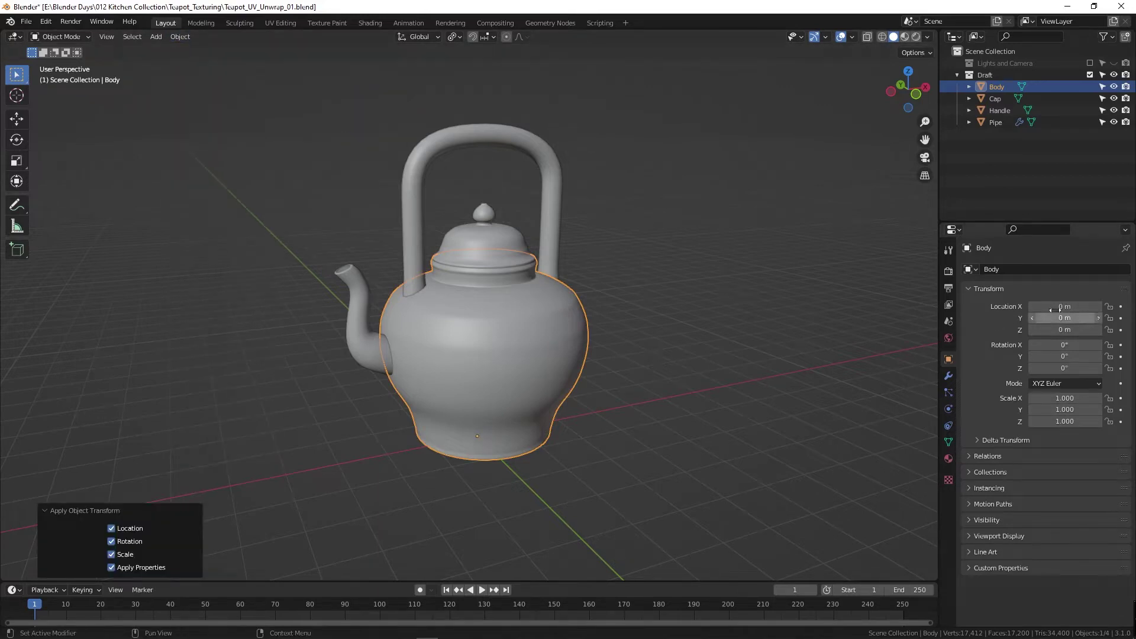
- Check the Body side-on after applying all transforms, then move to its material nodes in Shading
{"action": "middle_click", "coordinate": [493, 491]}
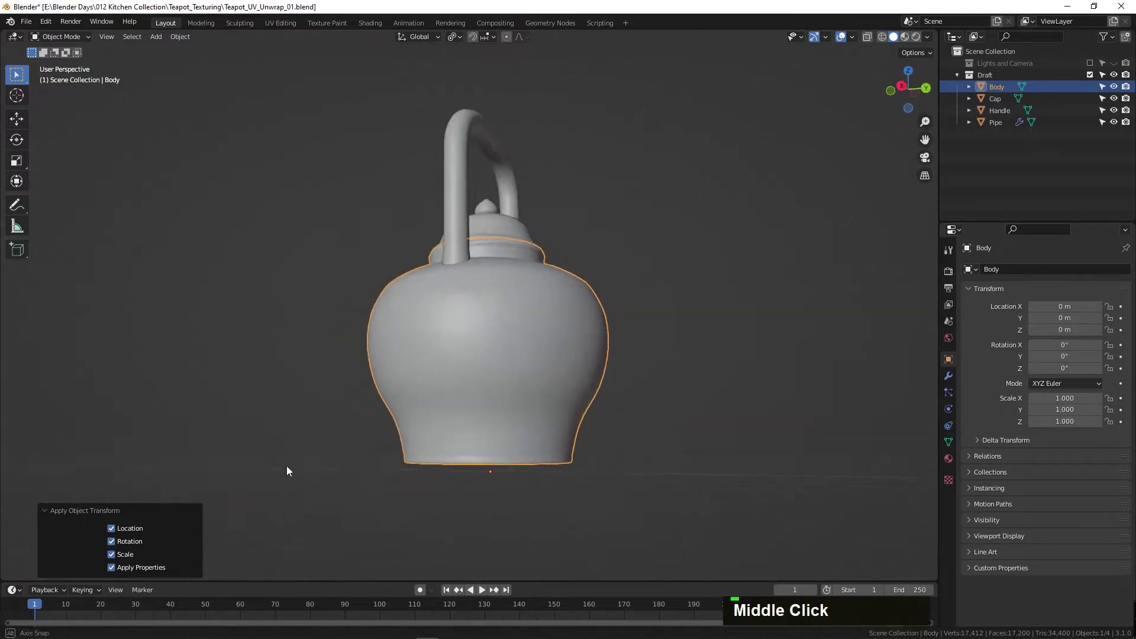
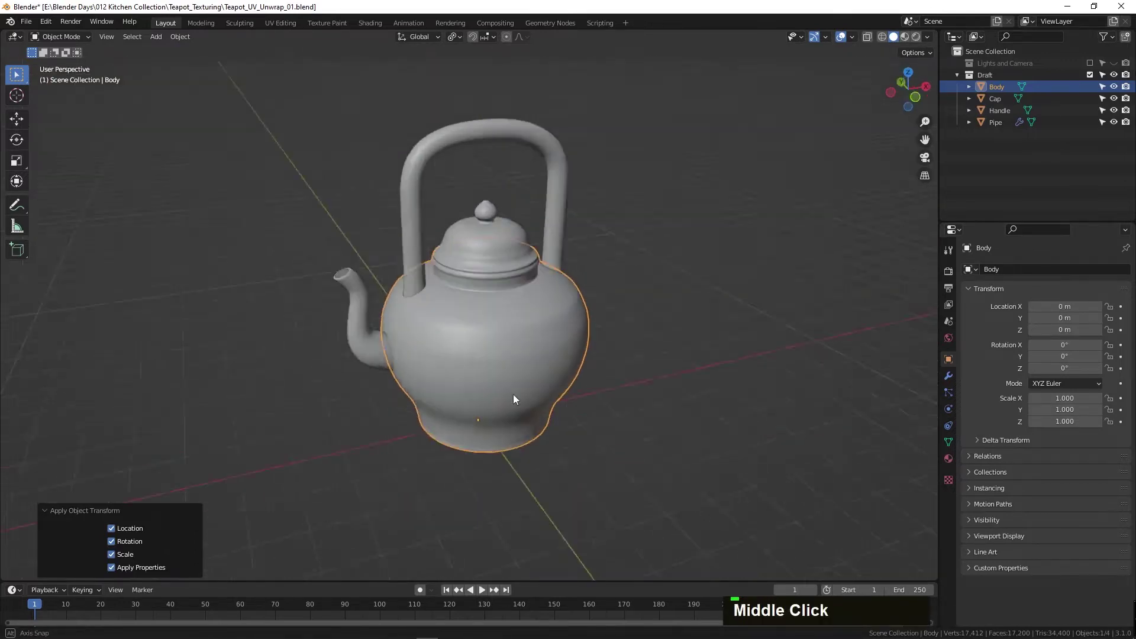
{"action": "middle_click", "coordinate": [517, 340]}
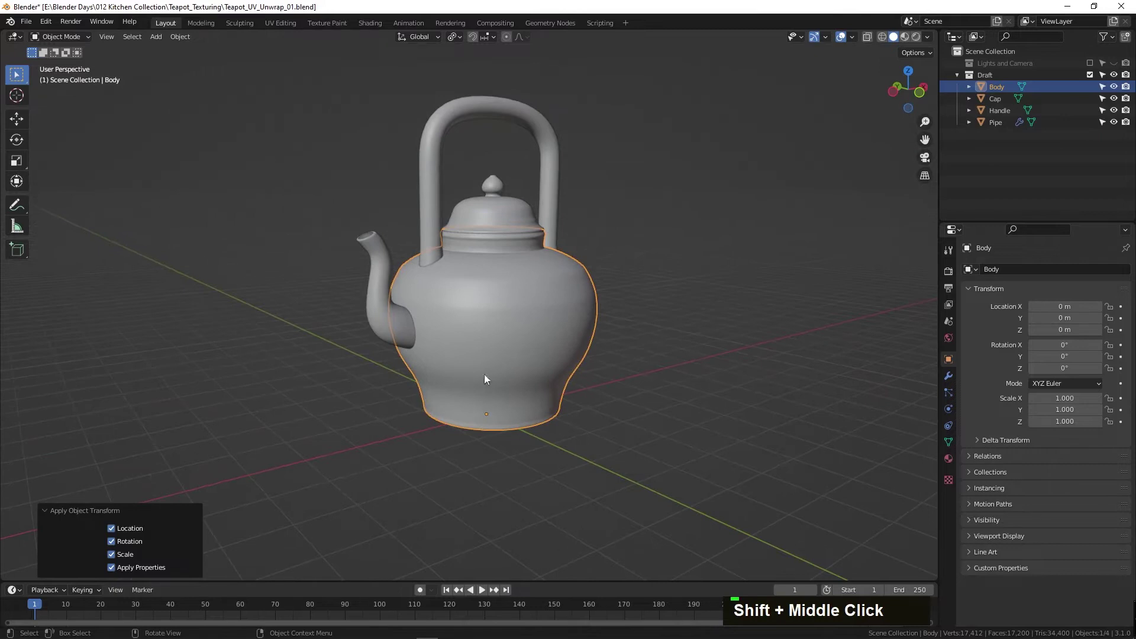
{"action": "middle_click", "coordinate": [547, 288]}
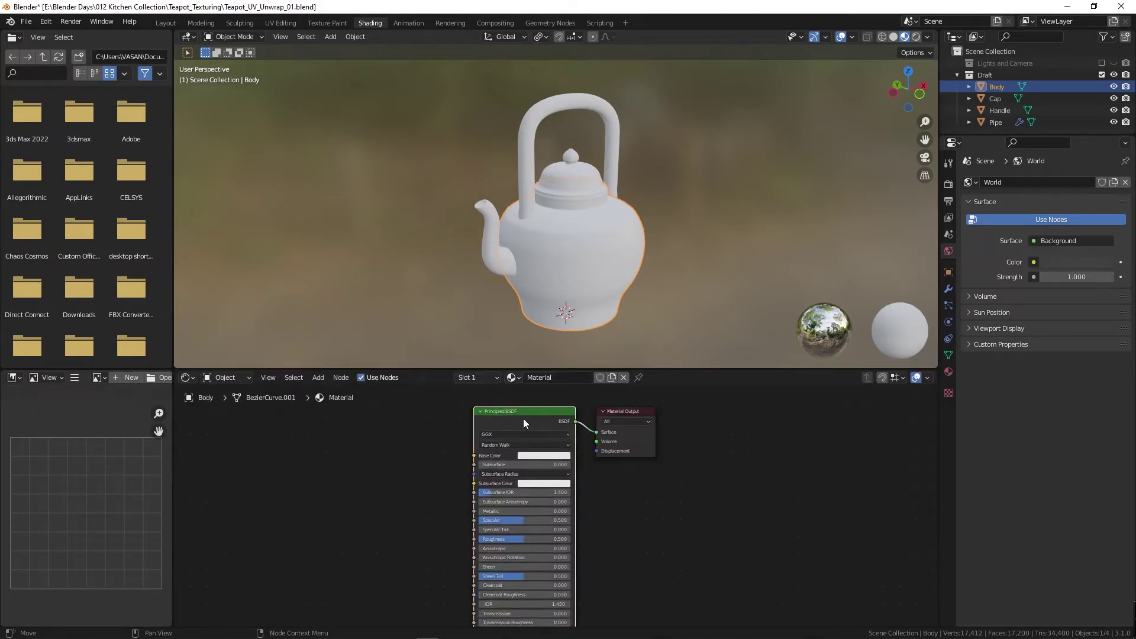
- Name the Body material Before_UV and attach a mapped Image Texture to the Principled BSDF
{"action": "middle_click", "coordinate": [580, 250]}
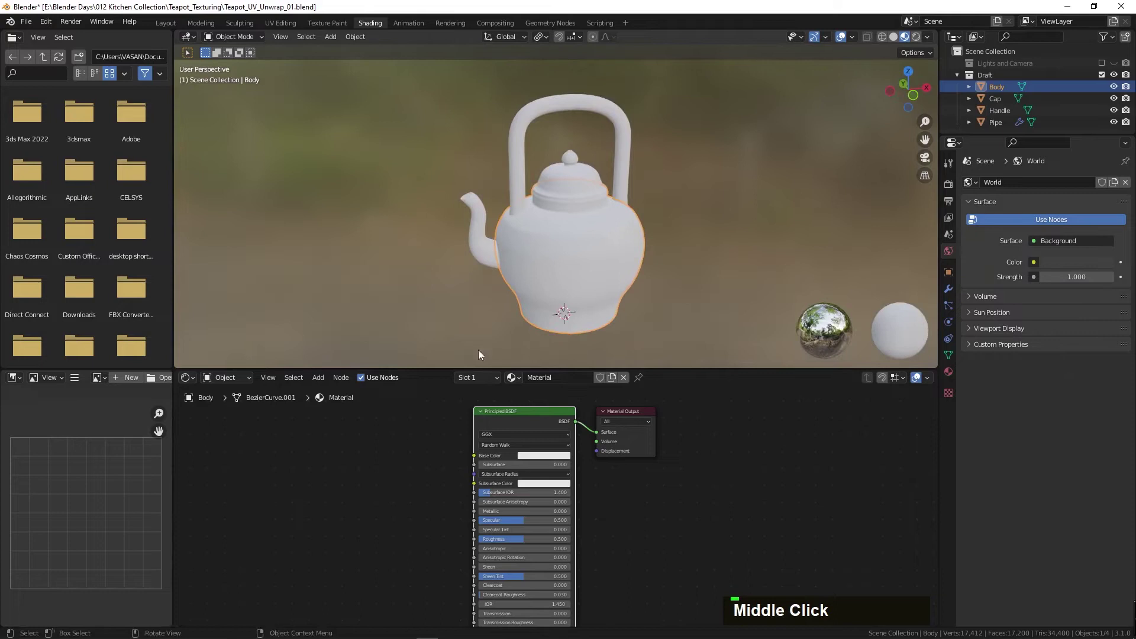
{"action": "type", "text": "aaa"}
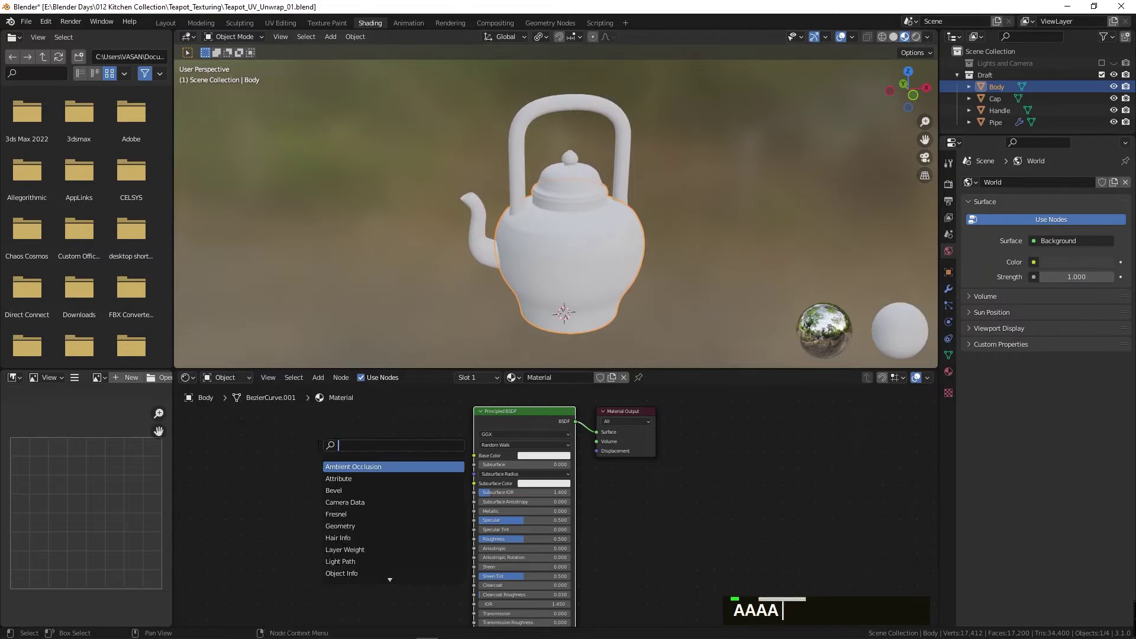
{"action": "type", "text": "acheck"}
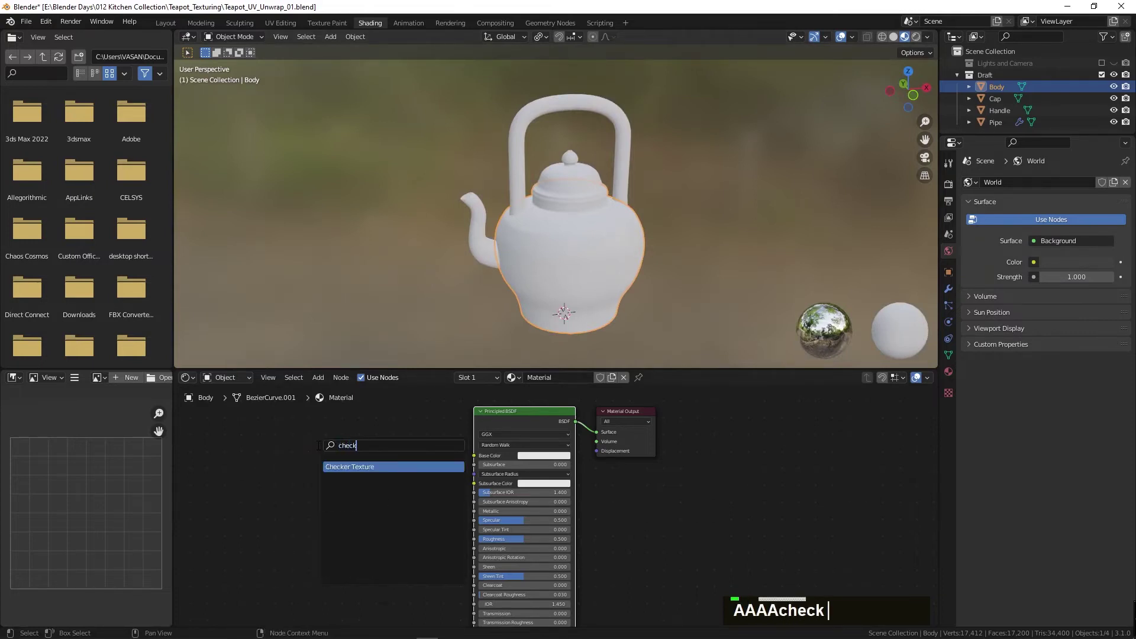
{"action": "key", "text": "Escape"}
{"action": "type", "text": "before_uv"}
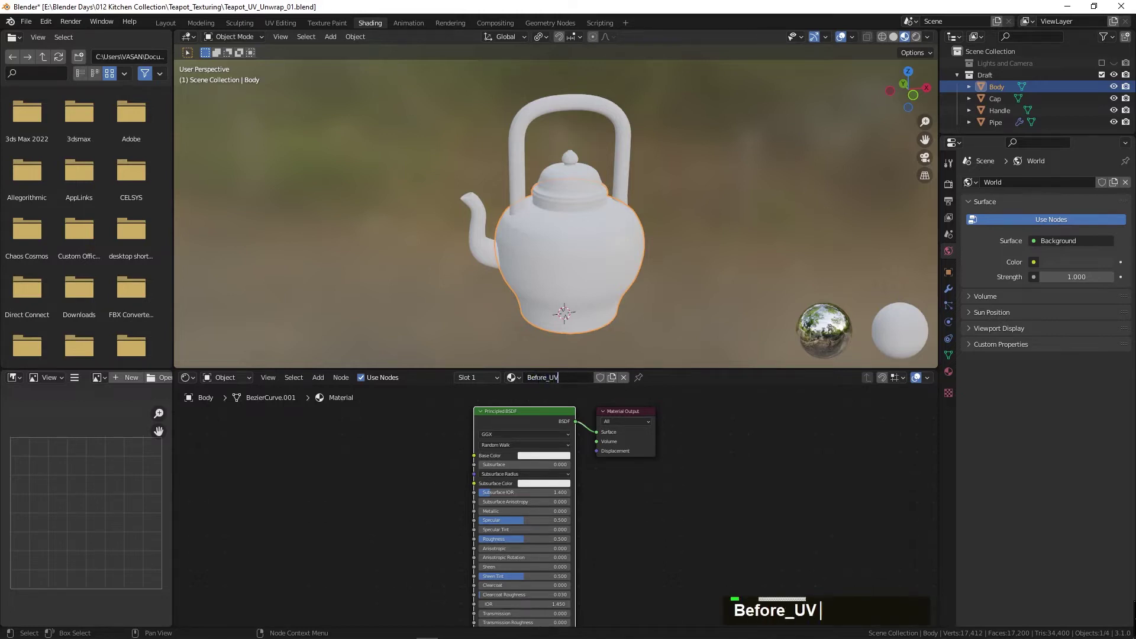
{"action": "key", "text": "Return"}
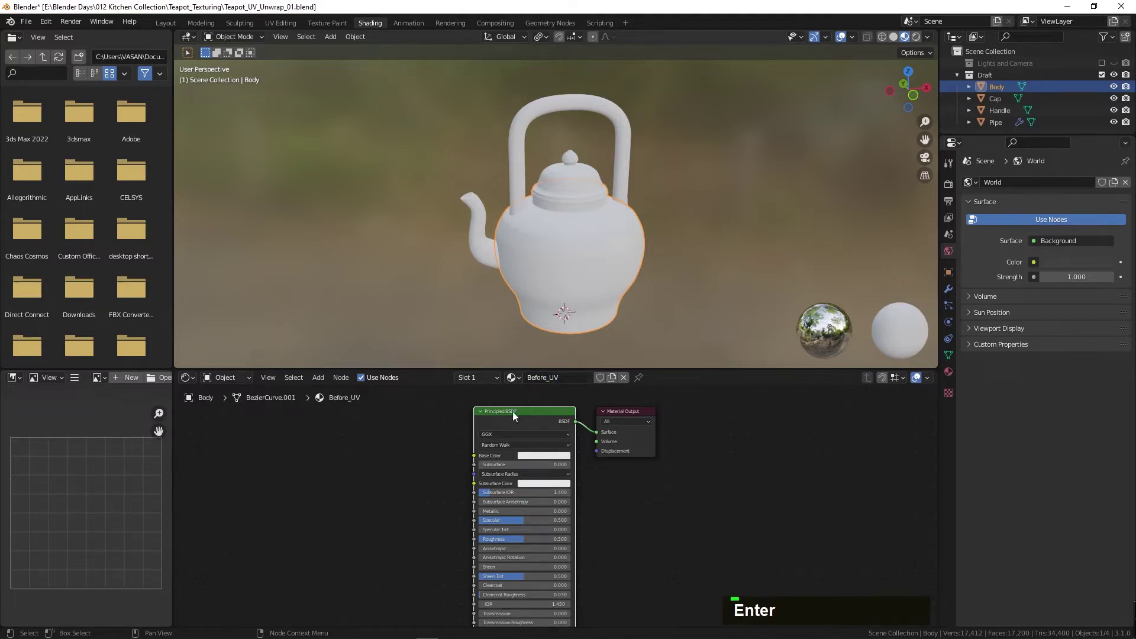
{"action": "key", "text": "ctrl+t"}
- Load 01.jpg from the Texture_Library ceramic folder into the Image Texture node
{"action": "middle_click", "coordinate": [436, 424]}
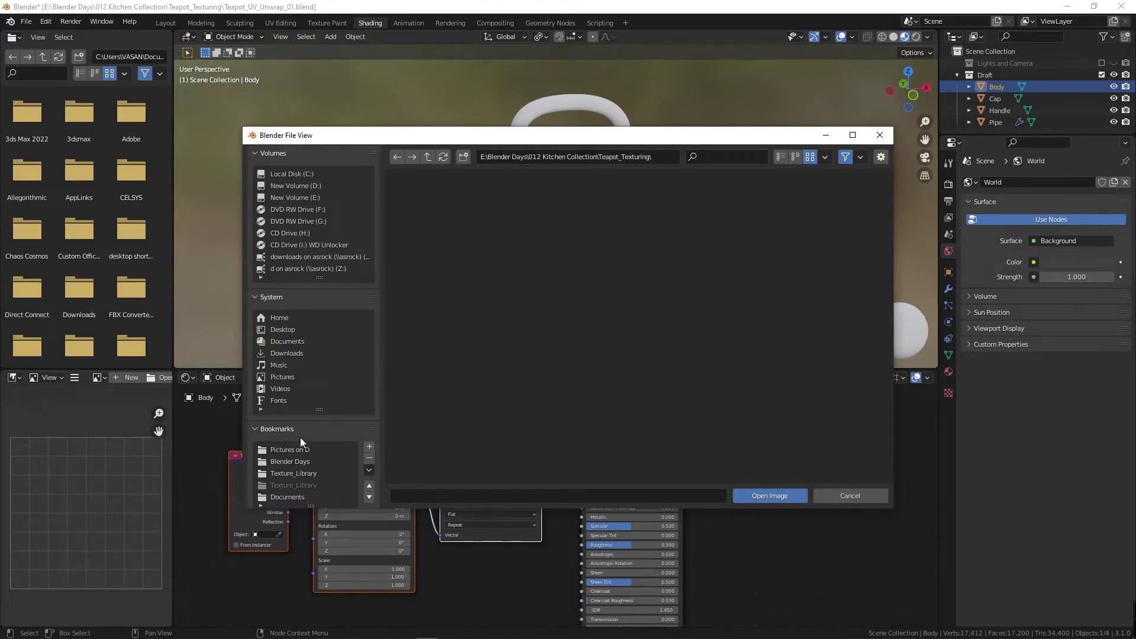
{"action": "double_click", "coordinate": [796, 439]}
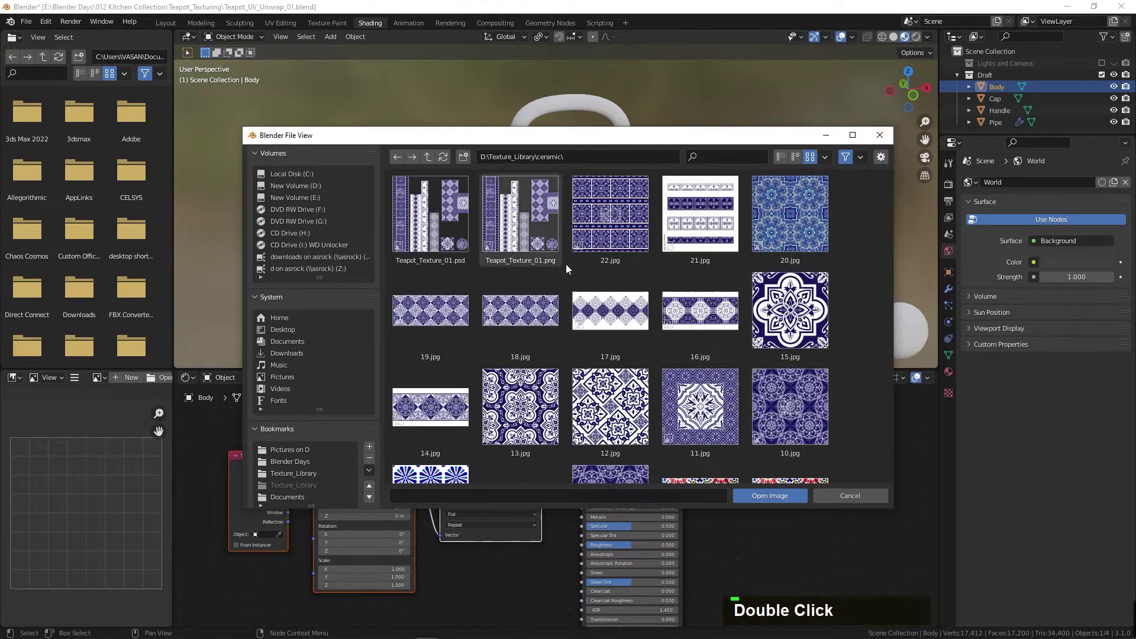
{"action": "scroll", "scroll_direction": "down", "scroll_amount": 3}
{"action": "scroll", "scroll_direction": "up", "scroll_amount": 3}
{"action": "scroll", "scroll_direction": "down", "scroll_amount": 3}
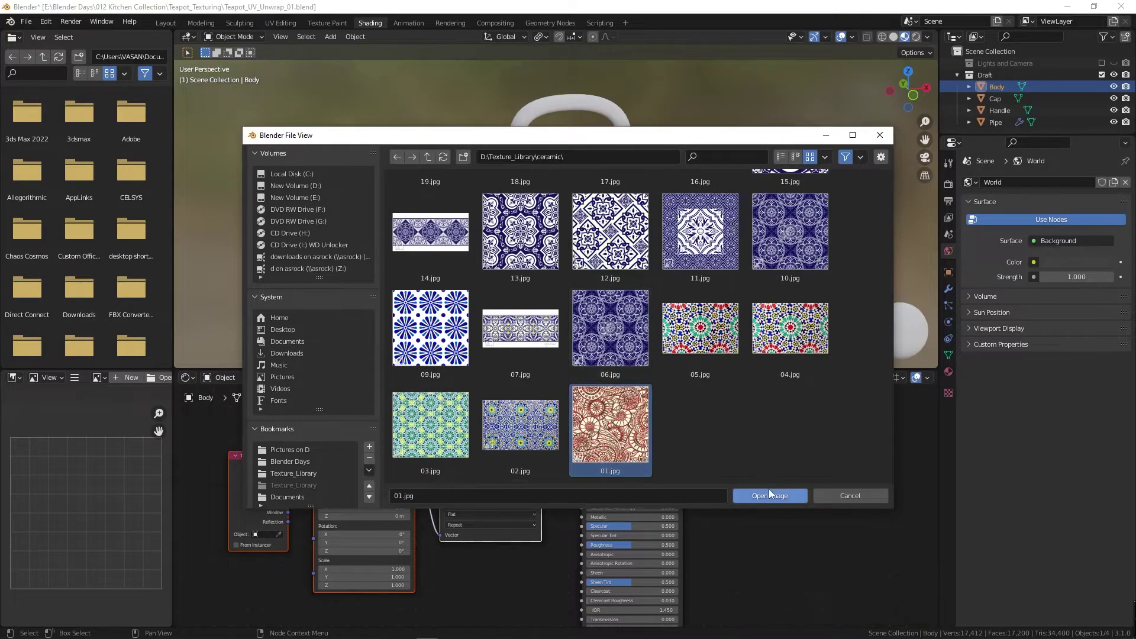
{"action": "middle_click", "coordinate": [574, 272]}
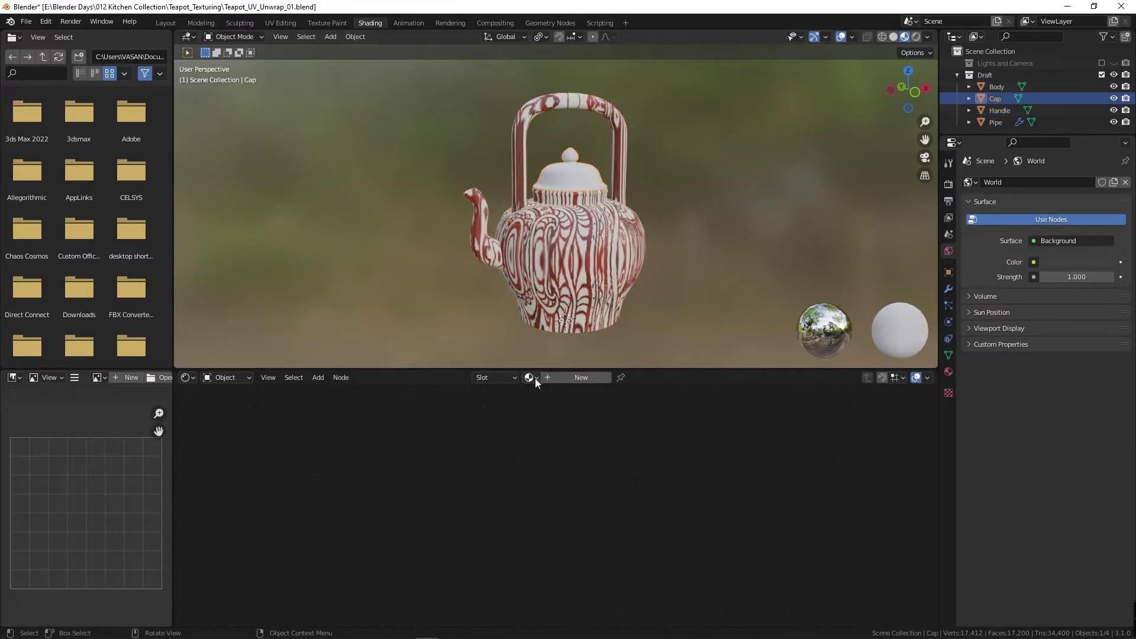
- Assign the Before_UV red swirl material to the Cap so every part shares it
{"action": "middle_click", "coordinate": [554, 248]}
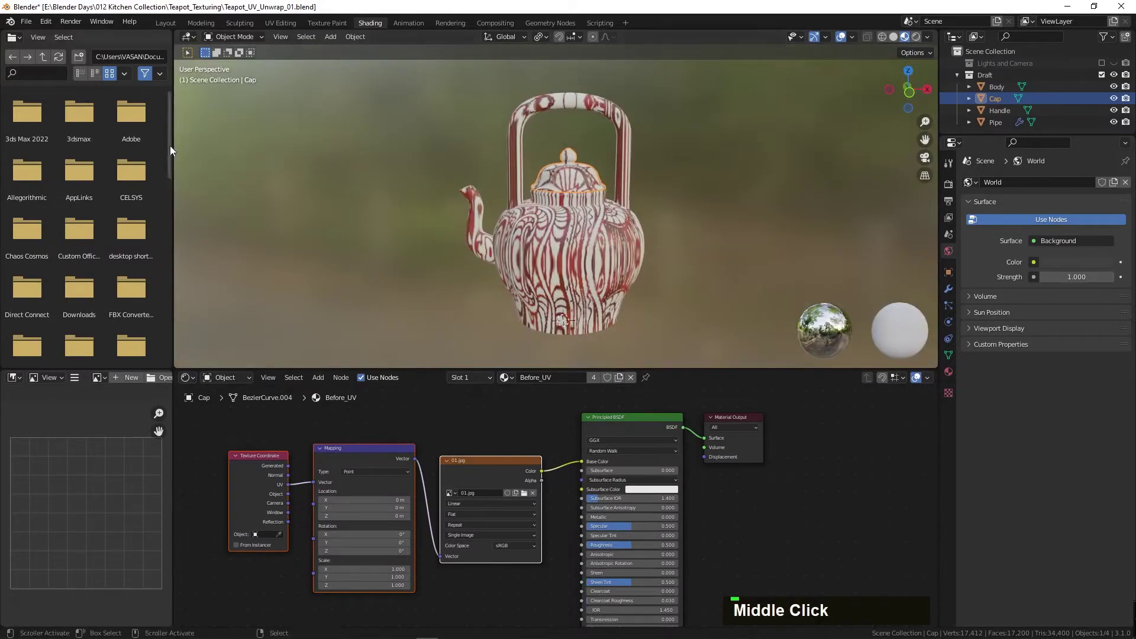
{"action": "type", "text": "zzzzzzzzzzzzz"}
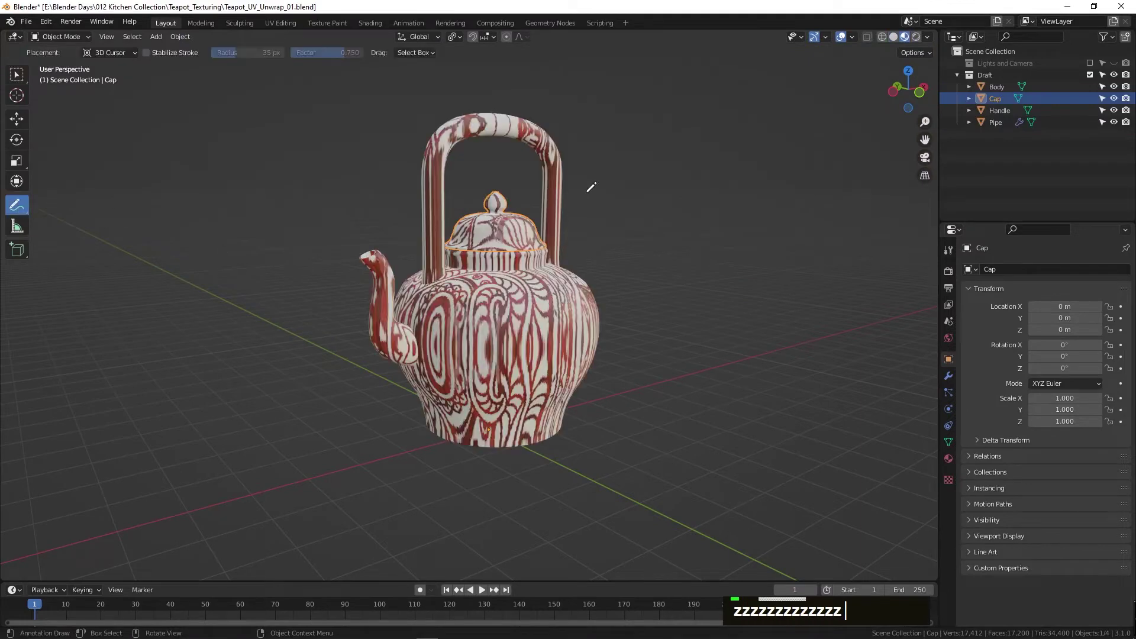
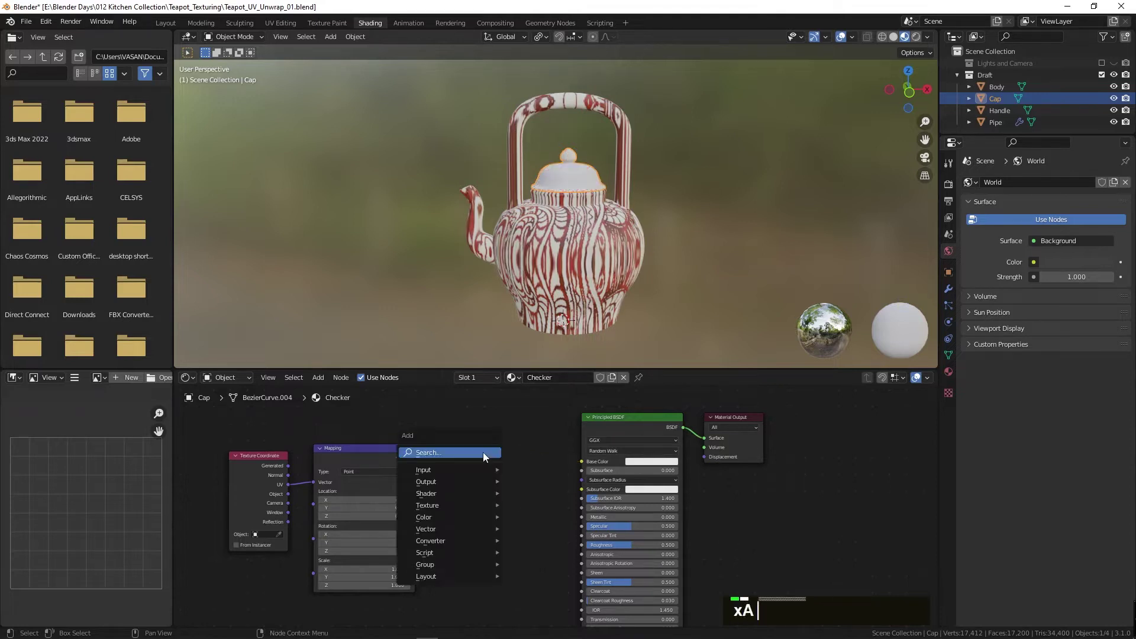
- Add a Checker Texture into Base Color with Scale 40 and inspect the pattern on the handle
{"action": "type", "text": "xachec"}
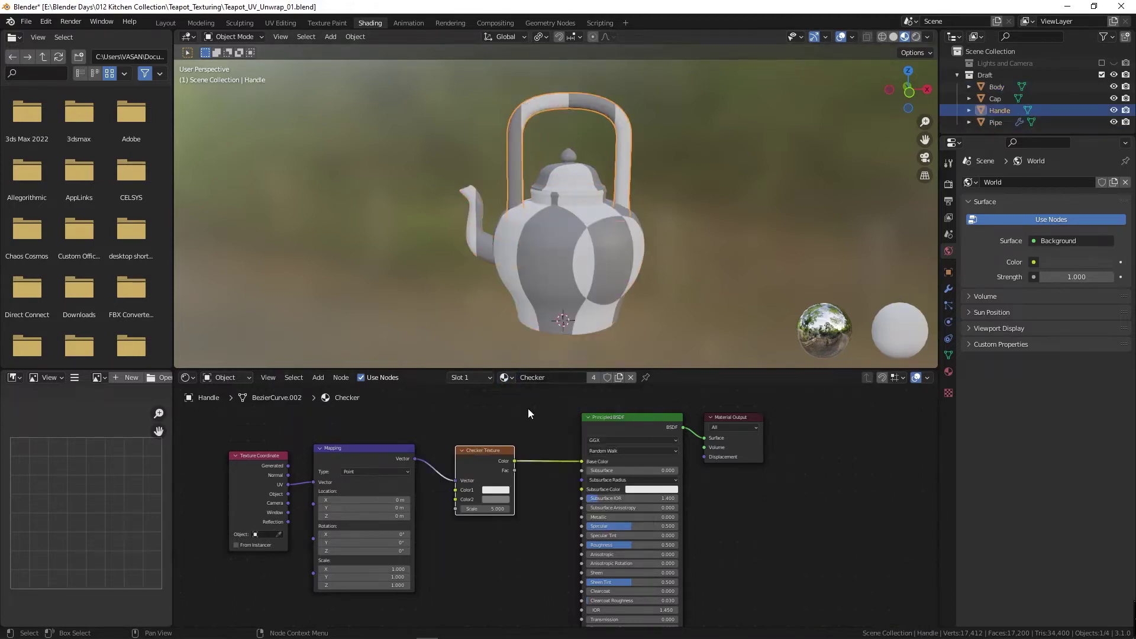
{"action": "middle_click", "coordinate": [557, 229]}
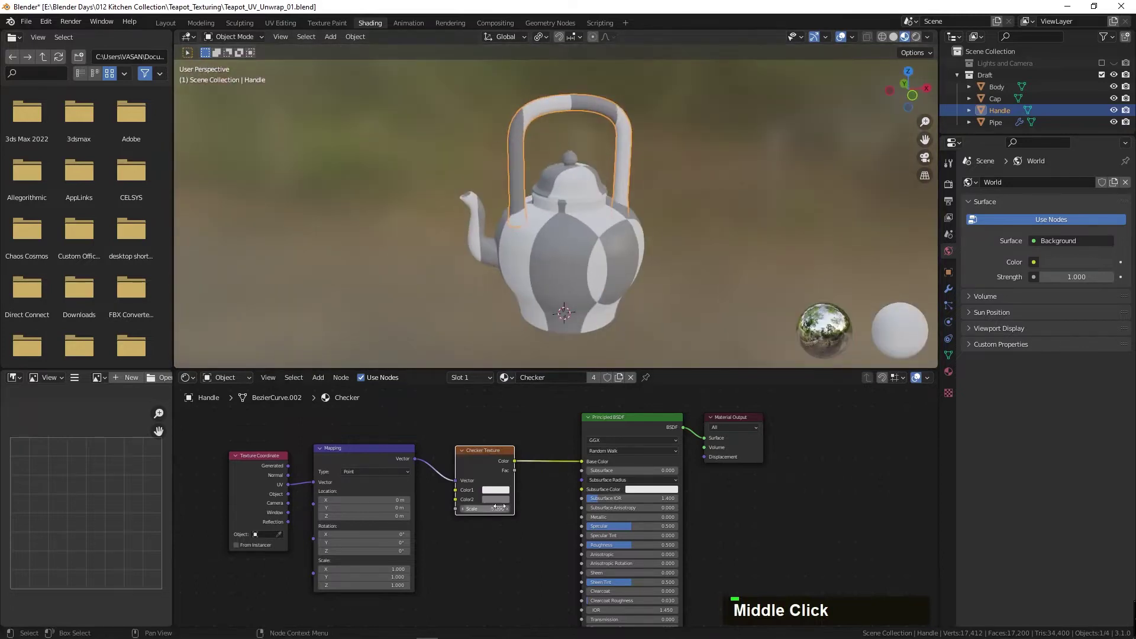
{"action": "type", "text": "4"}
{"action": "key", "text": "Return"}
{"action": "key", "text": "0"}
{"action": "middle_click", "coordinate": [529, 223]}
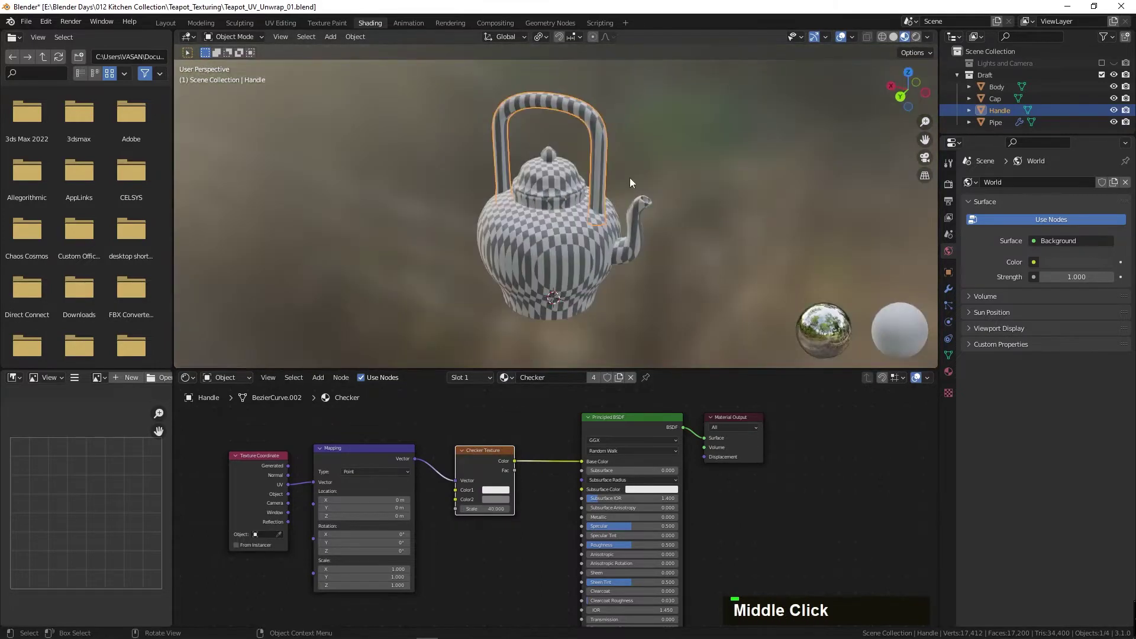
{"action": "scroll", "scroll_direction": "up", "scroll_amount": 3}
{"action": "middle_click", "coordinate": [567, 199]}
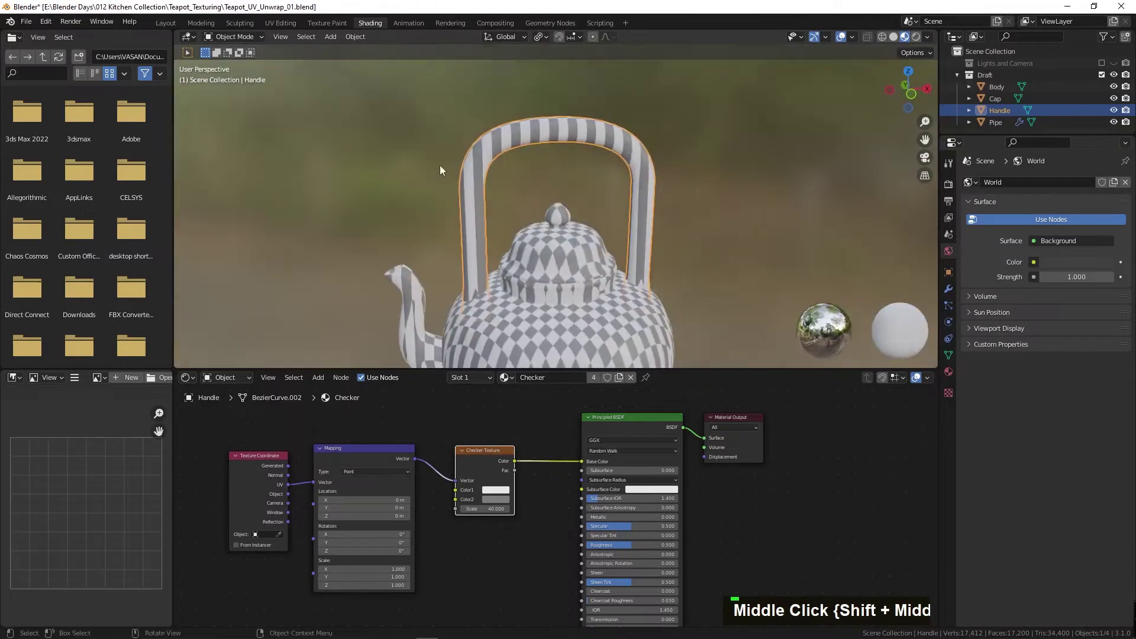
- Re-unwrap the Body's UVs to fill the unit square and check the pinched checker in Shading
{"action": "middle_click", "coordinate": [584, 267]}
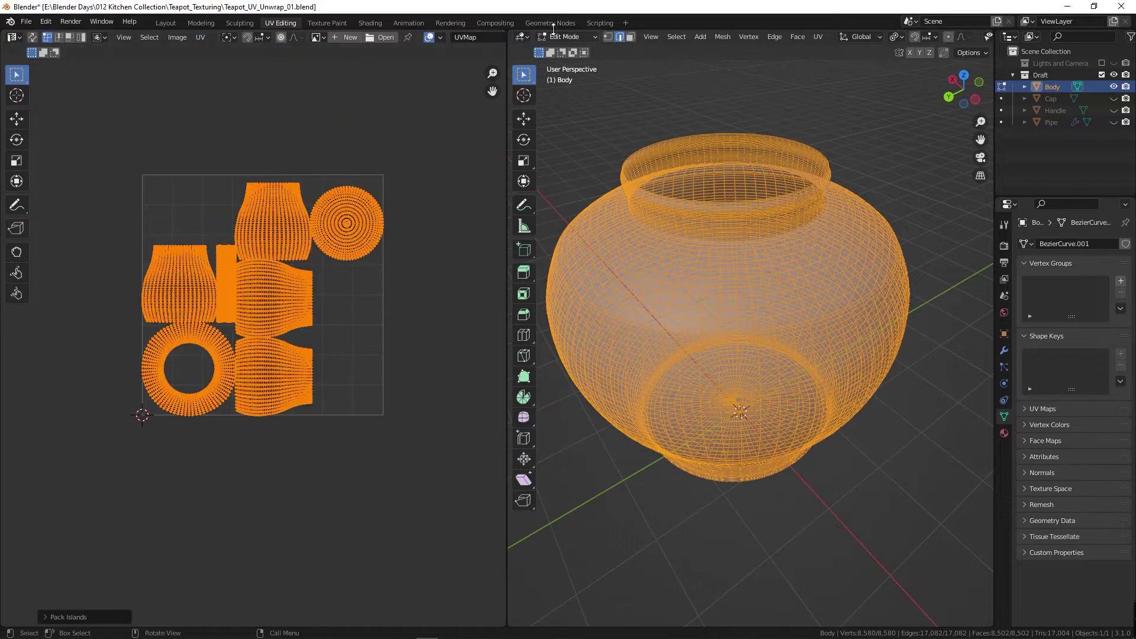
{"action": "middle_click", "coordinate": [571, 235]}
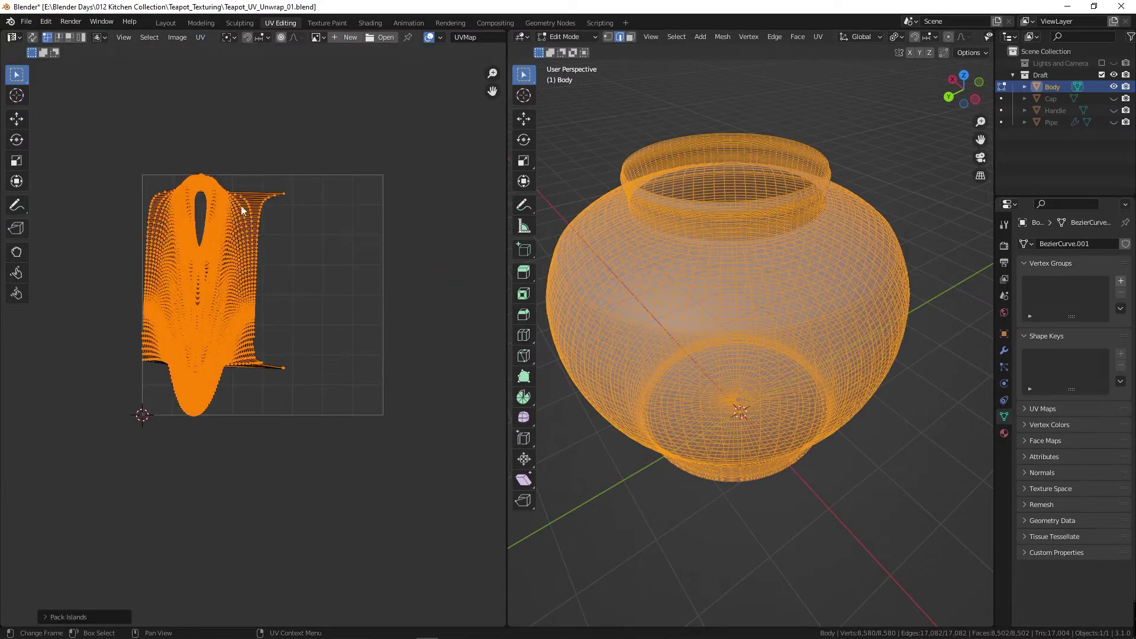
{"action": "middle_click", "coordinate": [514, 257]}
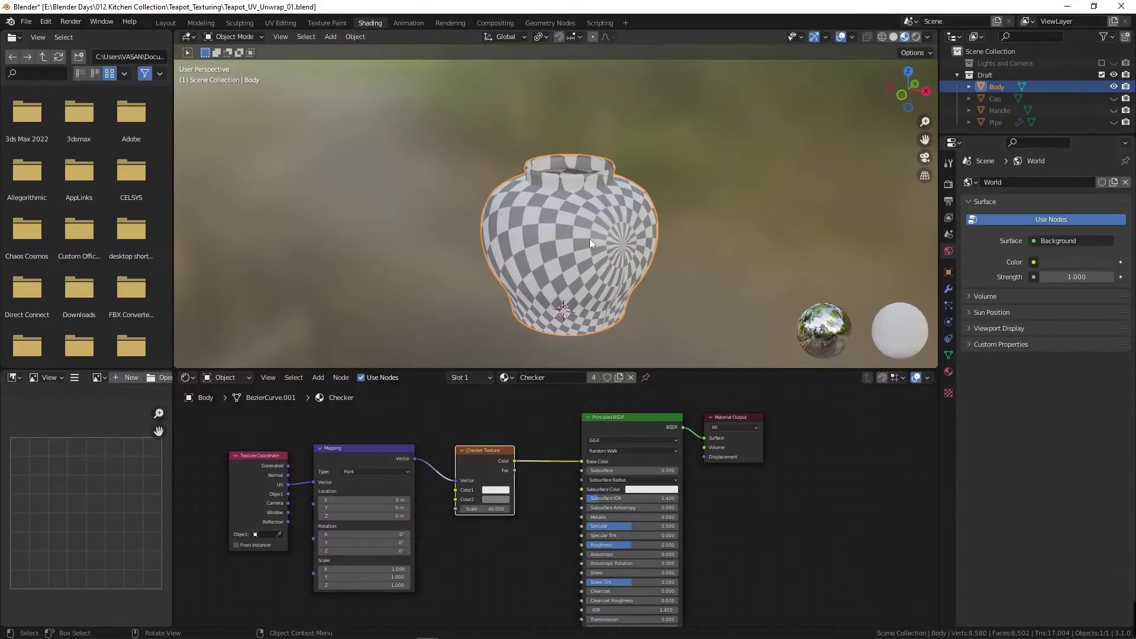
{"action": "middle_click", "coordinate": [567, 254]}
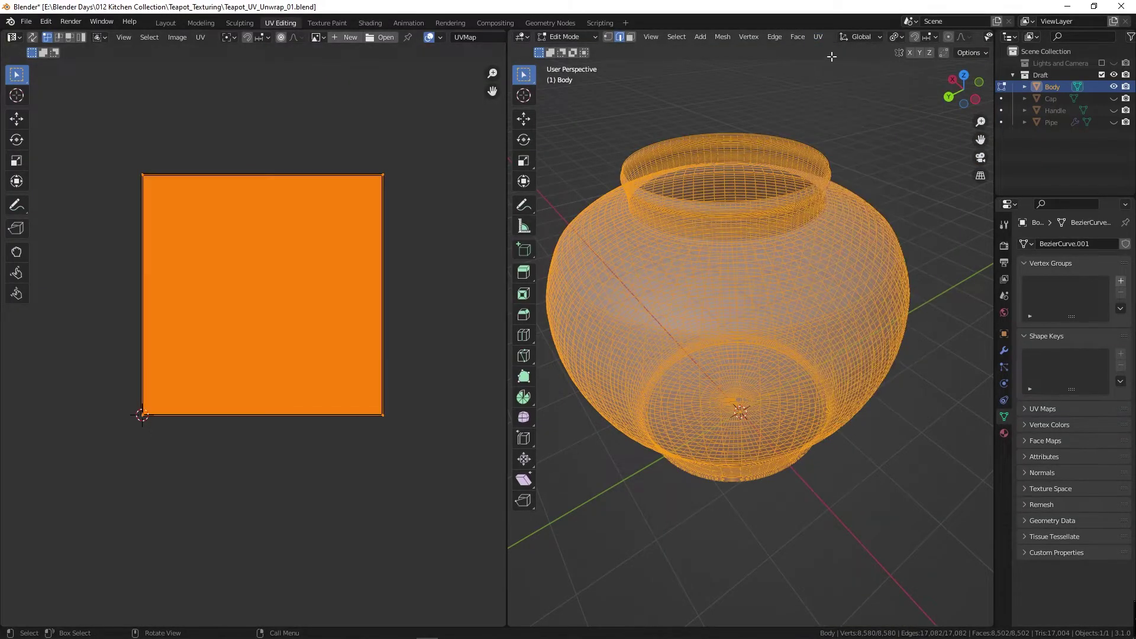
- Reset the Body UVs, select edge loops around the rim and mark them as seams
{"action": "middle_click", "coordinate": [787, 287]}
{"action": "left_click", "coordinate": [739, 195]}
{"action": "scroll", "scroll_direction": "up", "scroll_amount": 3}
{"action": "middle_click", "coordinate": [752, 134]}
{"action": "key", "text": "alt+z"}
{"action": "left_click", "coordinate": [757, 171]}
{"action": "middle_click", "coordinate": [737, 307]}
{"action": "scroll", "scroll_direction": "up", "scroll_amount": 3}
{"action": "middle_click", "coordinate": [765, 282]}
{"action": "left_click", "coordinate": [748, 261]}
{"action": "scroll", "scroll_direction": "down", "scroll_amount": 3}
{"action": "middle_click", "coordinate": [766, 305]}
{"action": "right_click", "coordinate": [768, 266]}
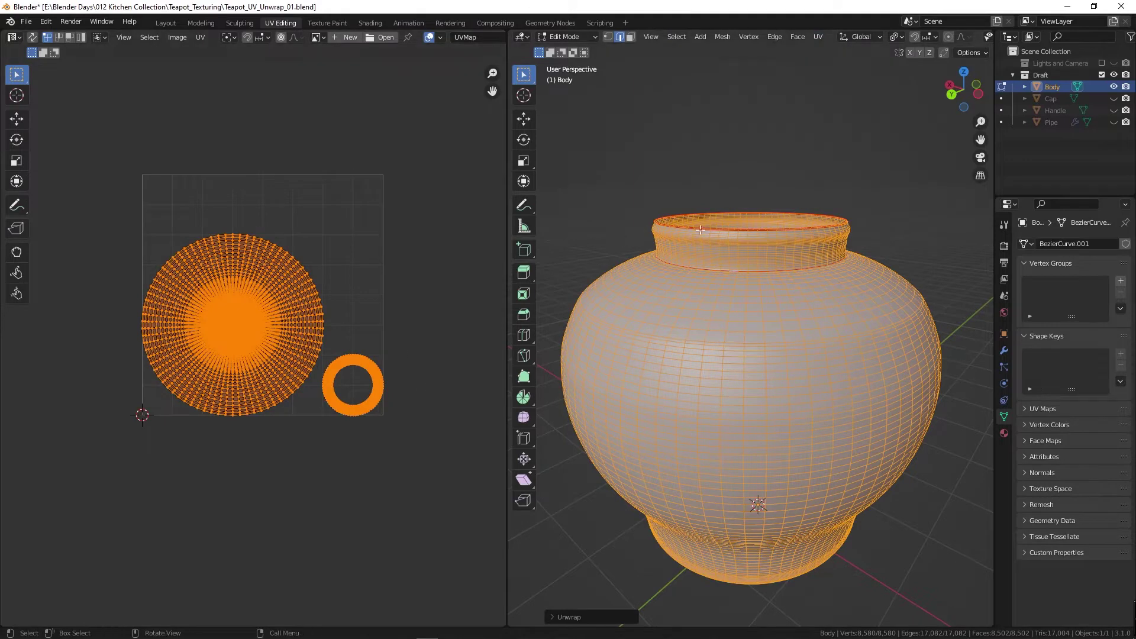
- View the evenly spread checker on the unwrapped Body from several angles
{"action": "middle_click", "coordinate": [557, 217]}
{"action": "scroll", "scroll_direction": "up", "scroll_amount": 3}
{"action": "middle_click", "coordinate": [593, 189]}
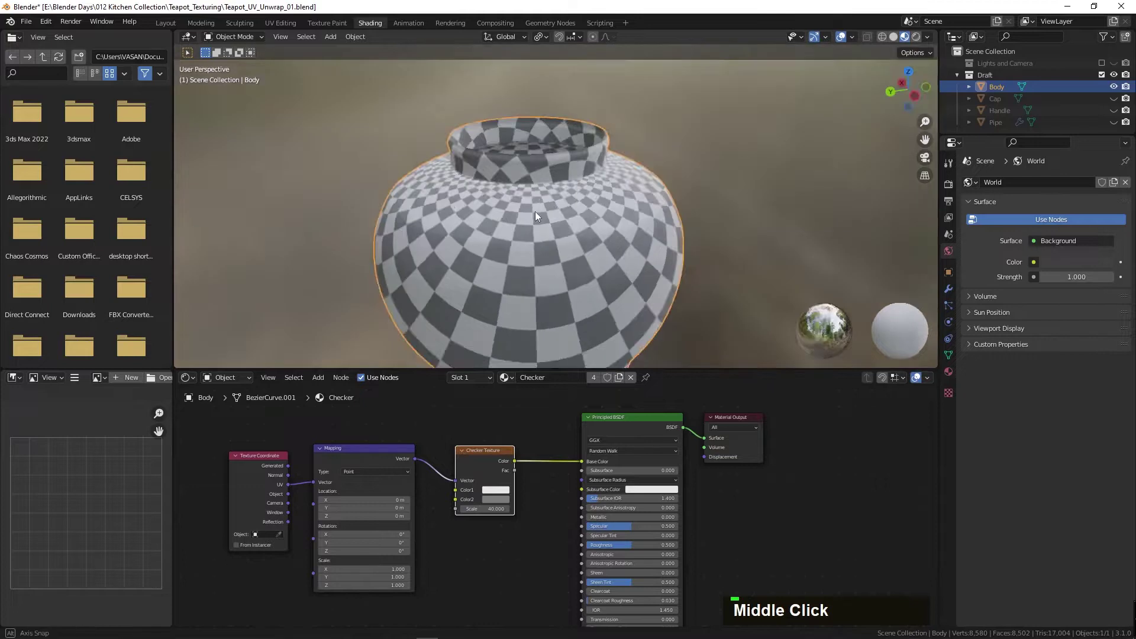
{"action": "scroll", "scroll_direction": "down", "scroll_amount": 3}
{"action": "middle_click", "coordinate": [569, 220]}
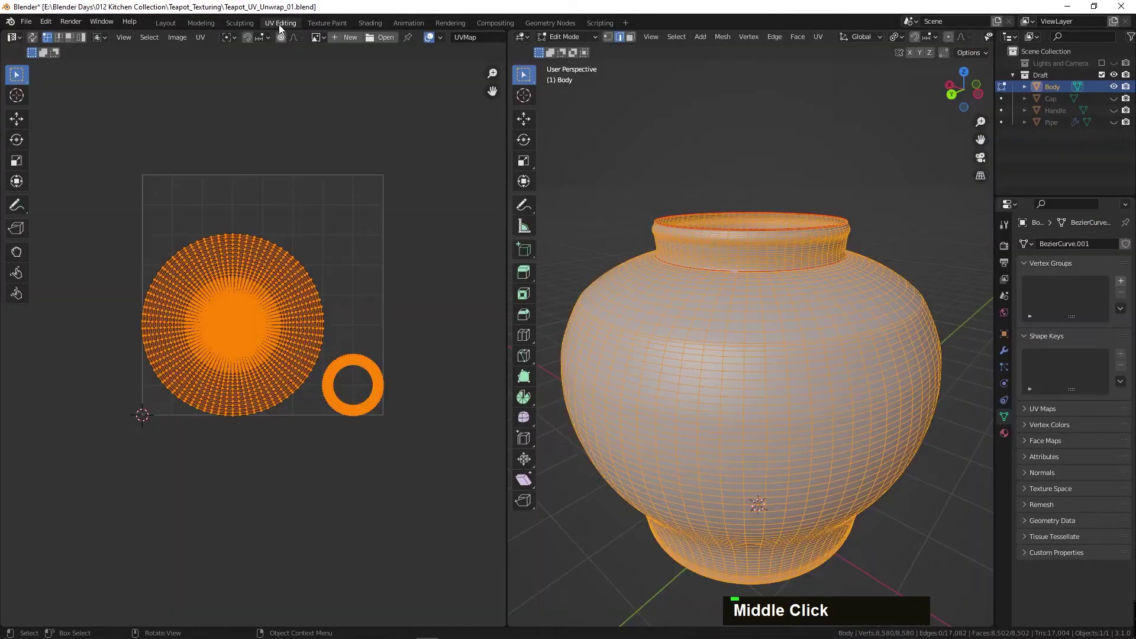
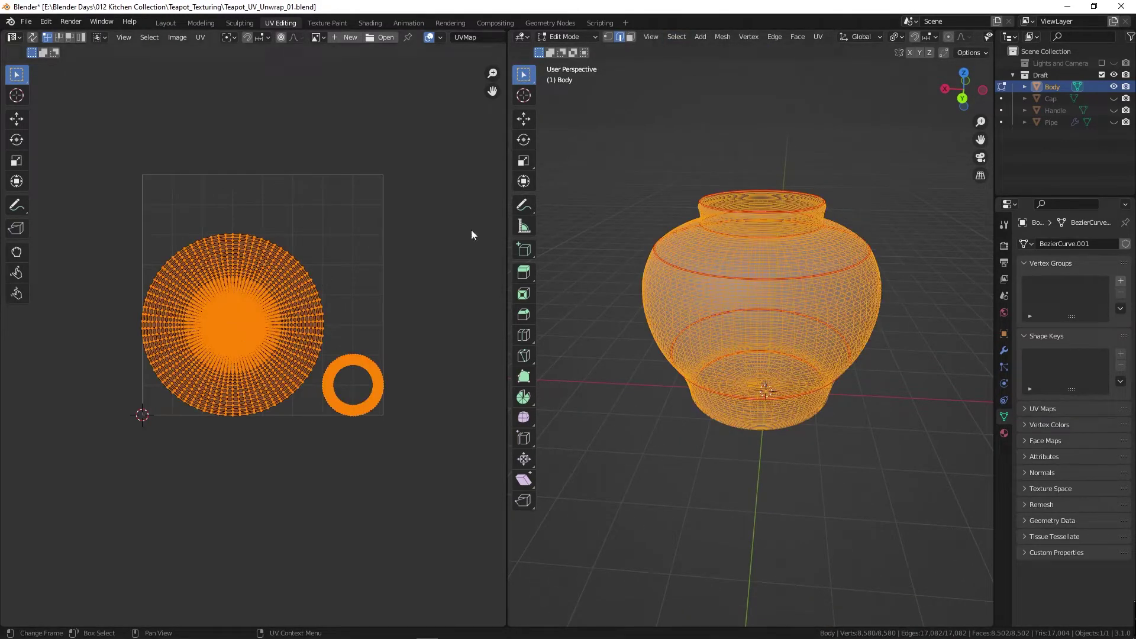
- Unwrap all Body faces along the marked seams into disc and ring islands
{"action": "double_click", "coordinate": [822, 39]}
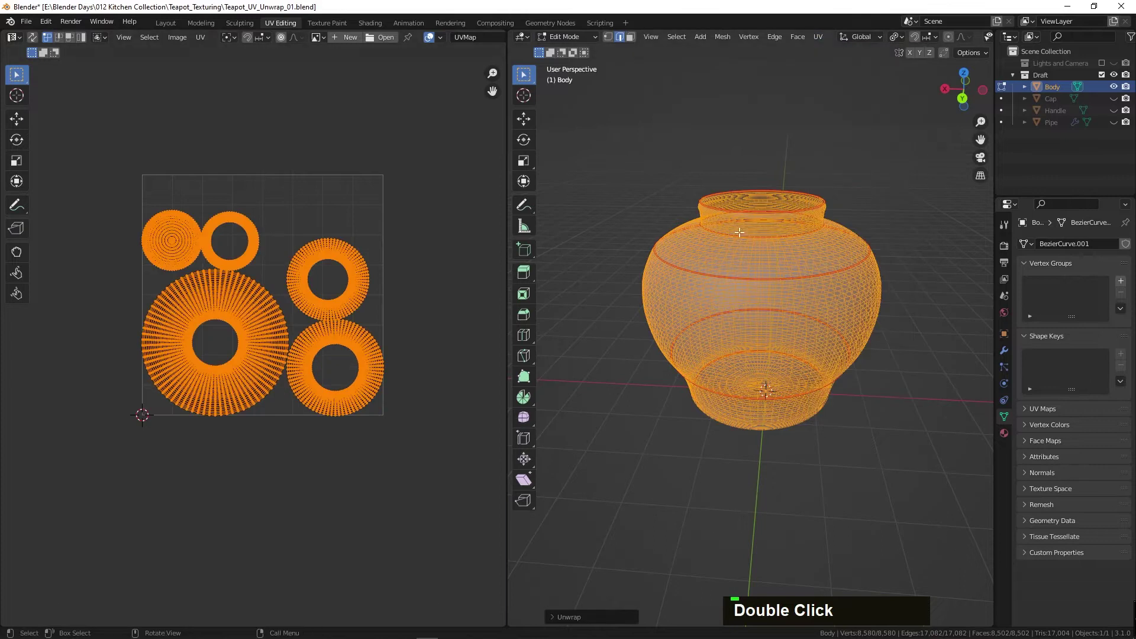
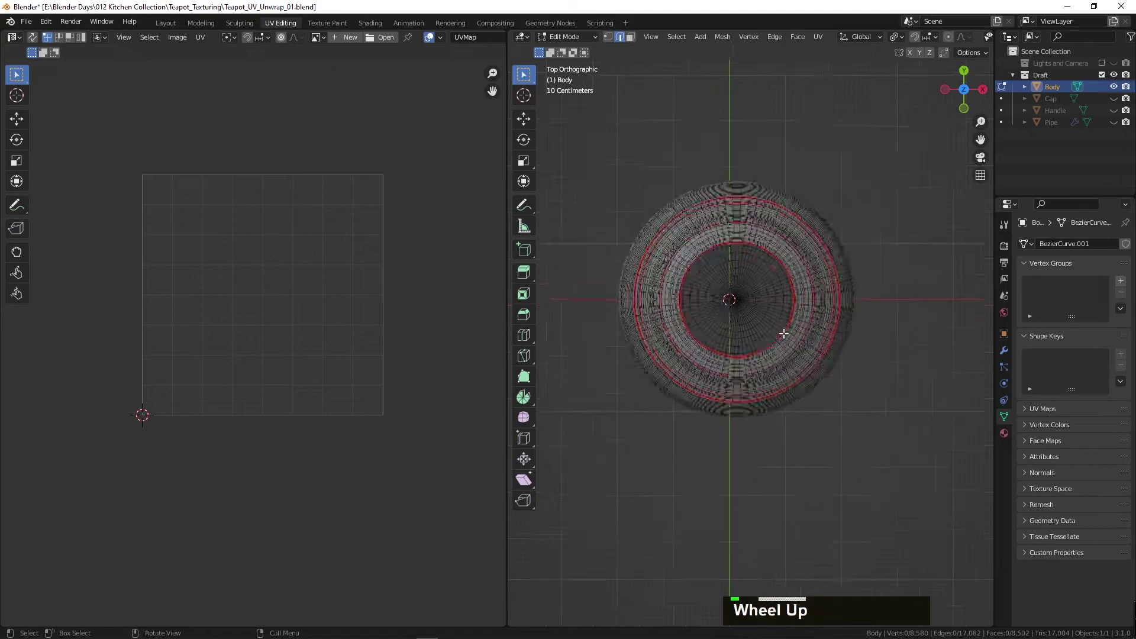
- Pan and zoom around the teapot body to inspect its marked seam rings from above and below
{"action": "scroll", "scroll_direction": "up", "scroll_amount": 3}
{"action": "middle_click", "coordinate": [764, 296]}
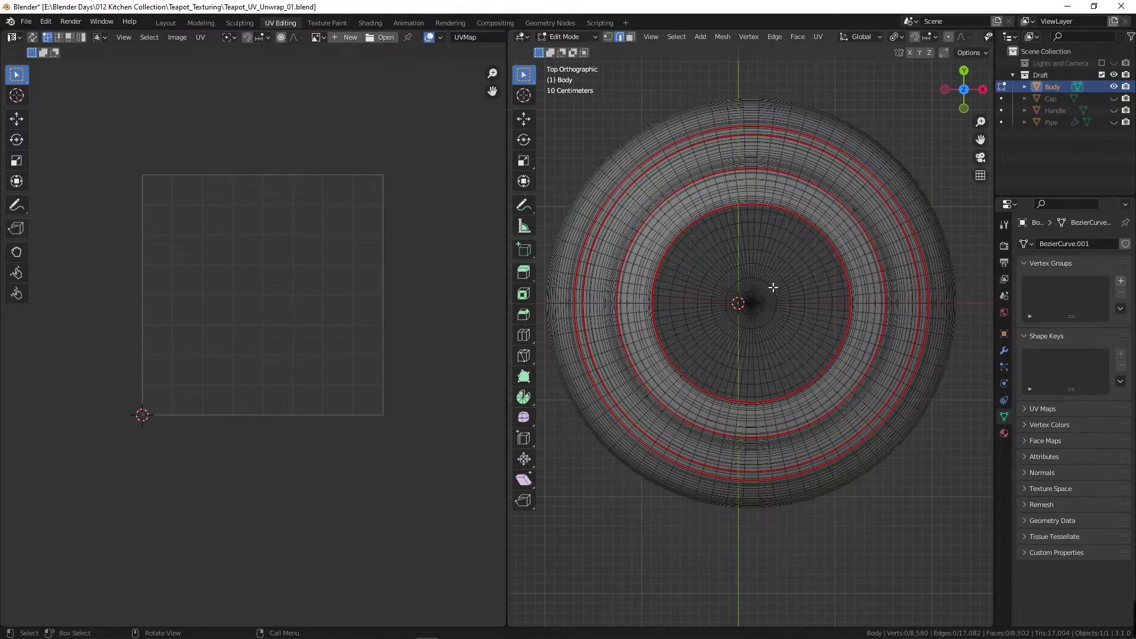
{"action": "middle_click", "coordinate": [781, 161]}
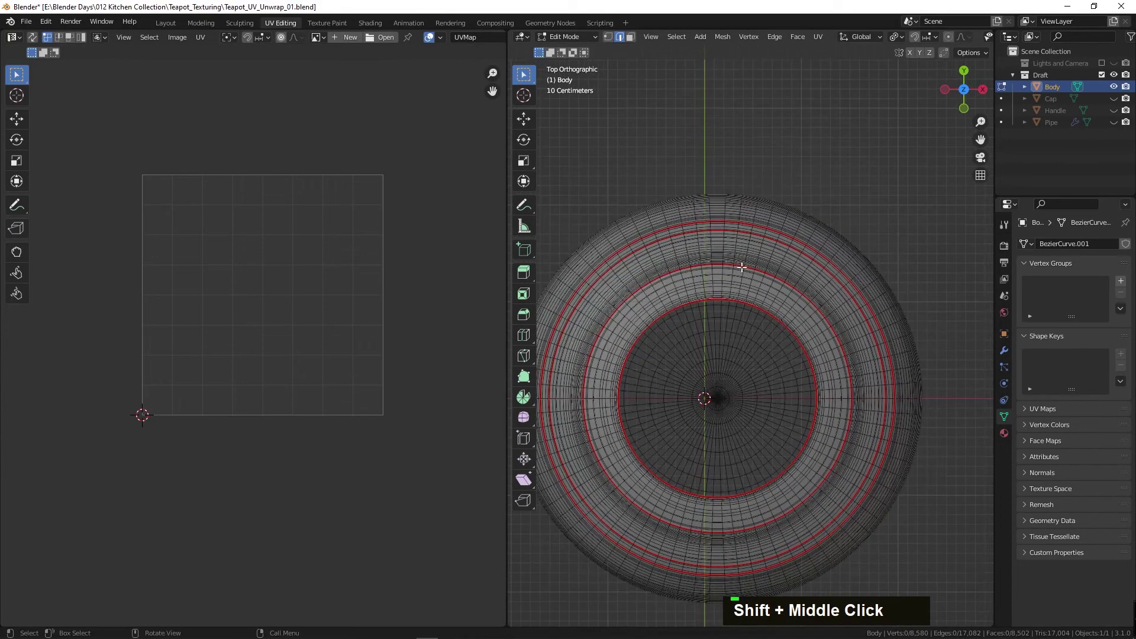
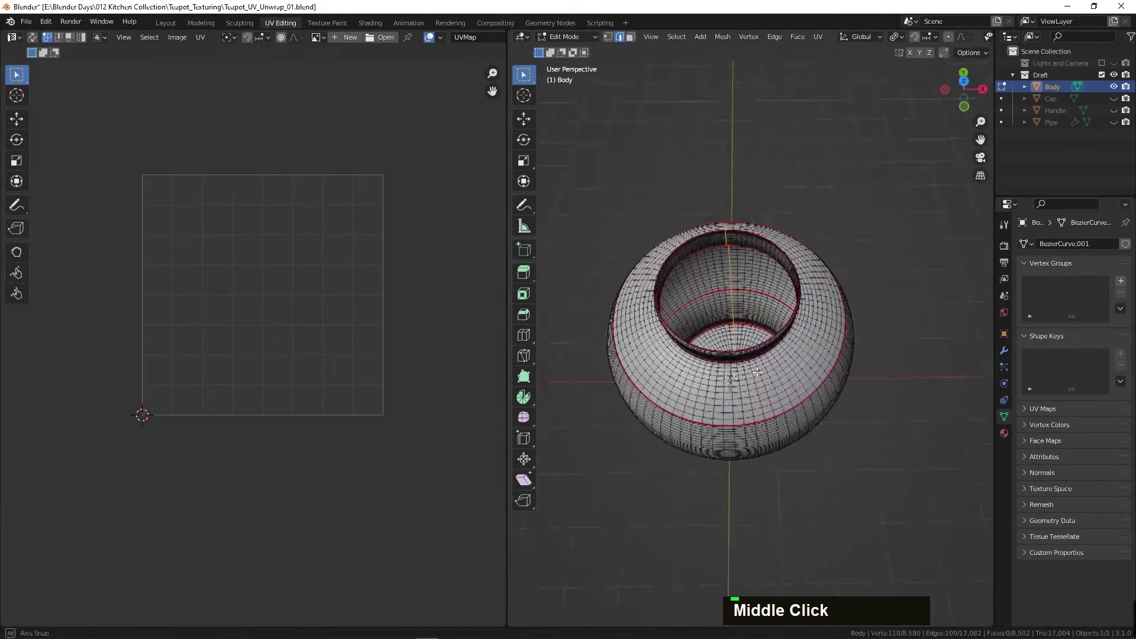
{"action": "scroll", "scroll_direction": "down", "scroll_amount": 3}
{"action": "scroll", "scroll_direction": "up", "scroll_amount": 3}
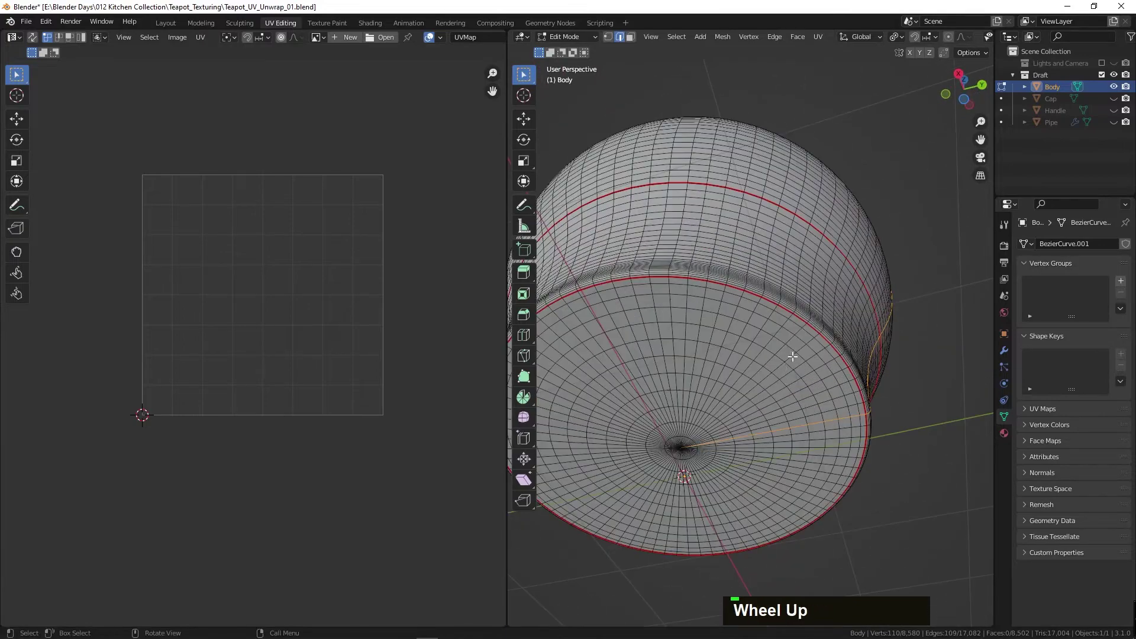
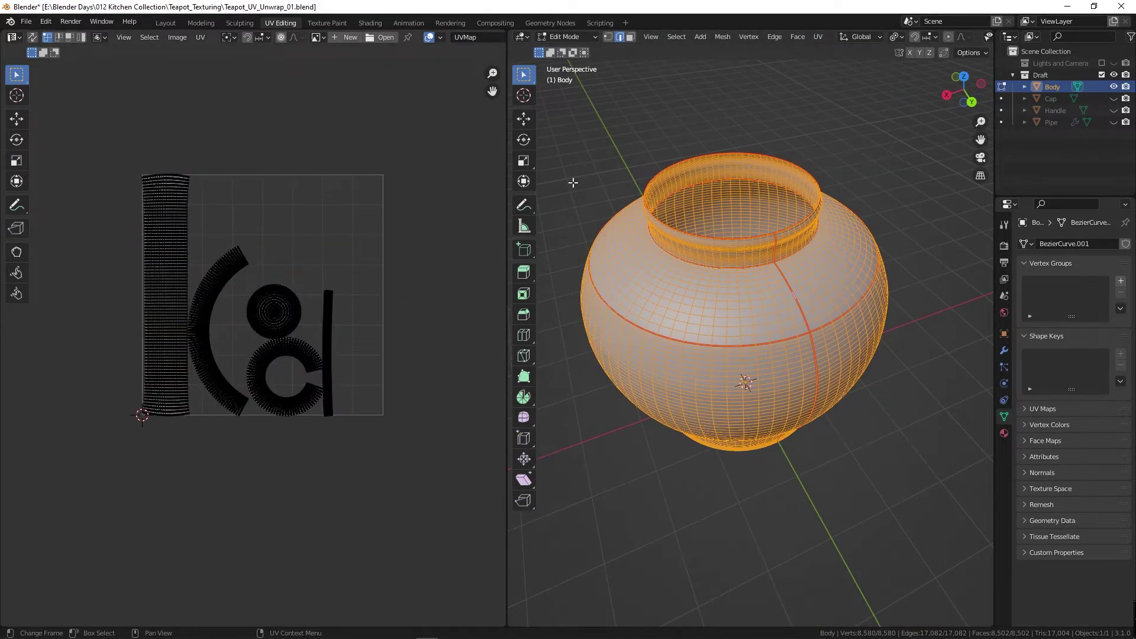
- Navigate the UV Editor to bring the body's disc, ring and strip islands into view
{"action": "middle_click", "coordinate": [217, 240]}
{"action": "scroll", "scroll_direction": "up", "scroll_amount": 3}
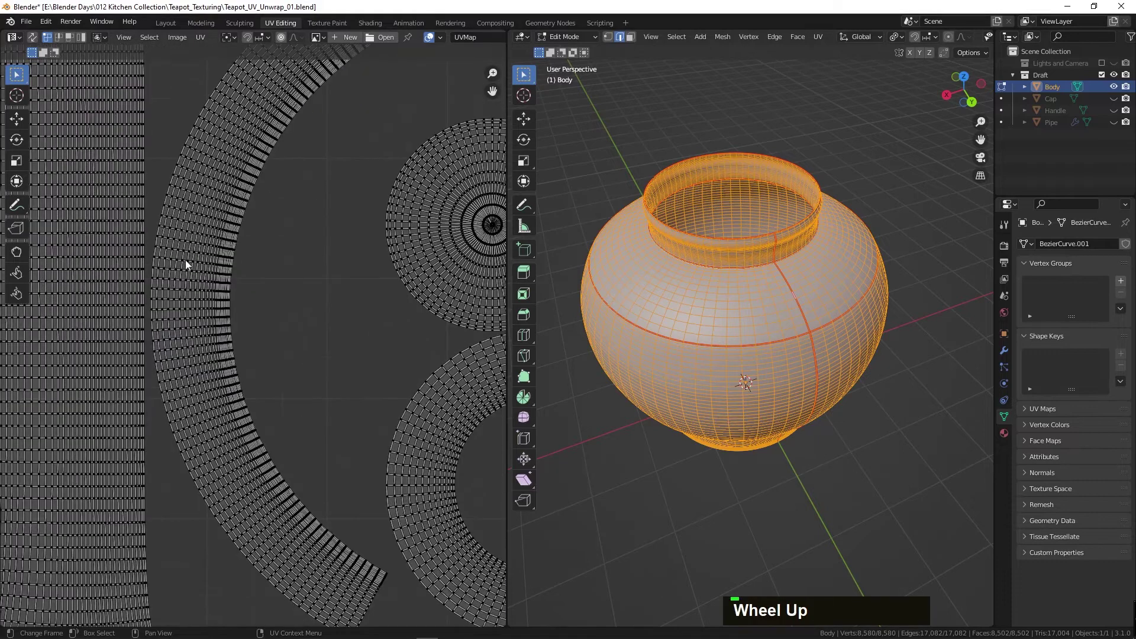
{"action": "middle_click", "coordinate": [262, 258]}
{"action": "scroll", "scroll_direction": "down", "scroll_amount": 3}
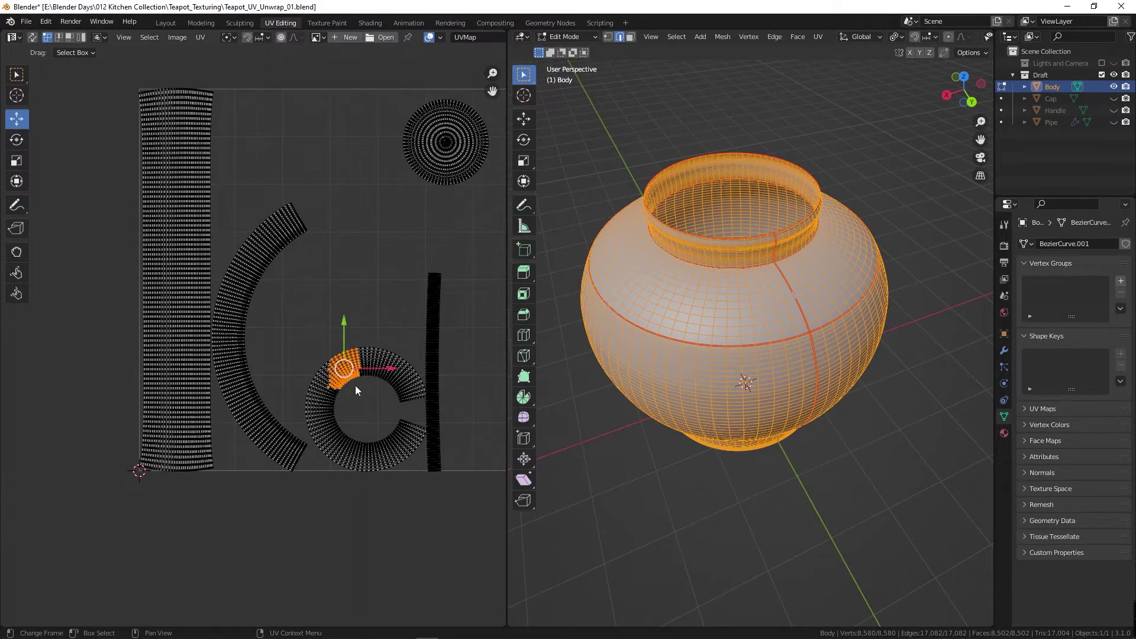
- Select the connected thin strip island with Ctrl+L and move it clear of the disc and ring
{"action": "key", "text": "ctrl+l"}
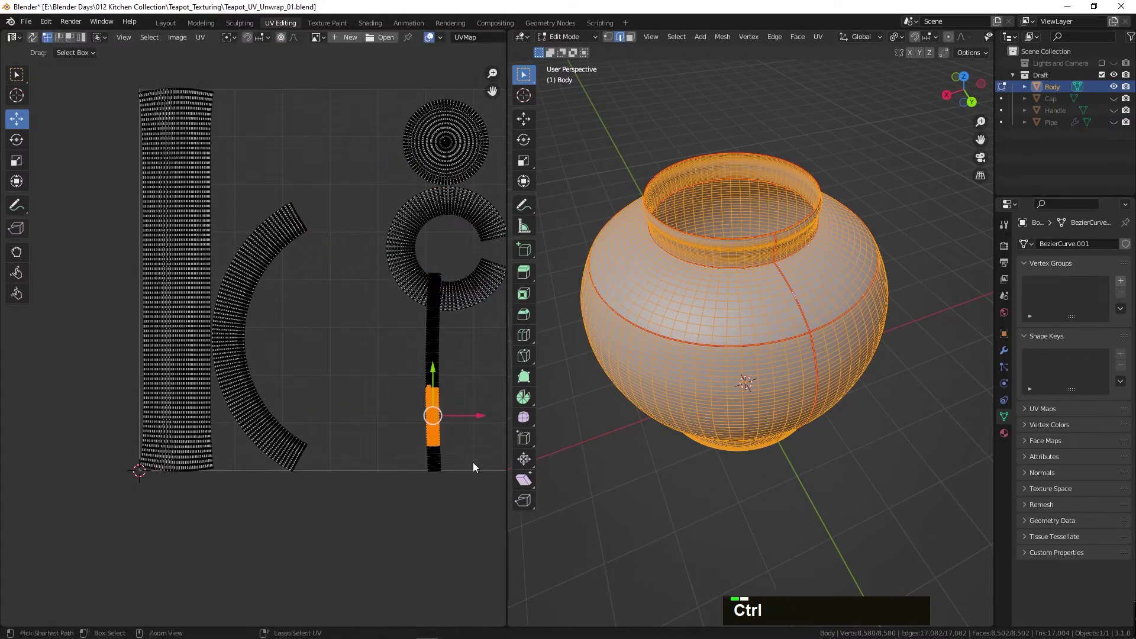
{"action": "key", "text": "ctrl+l"}
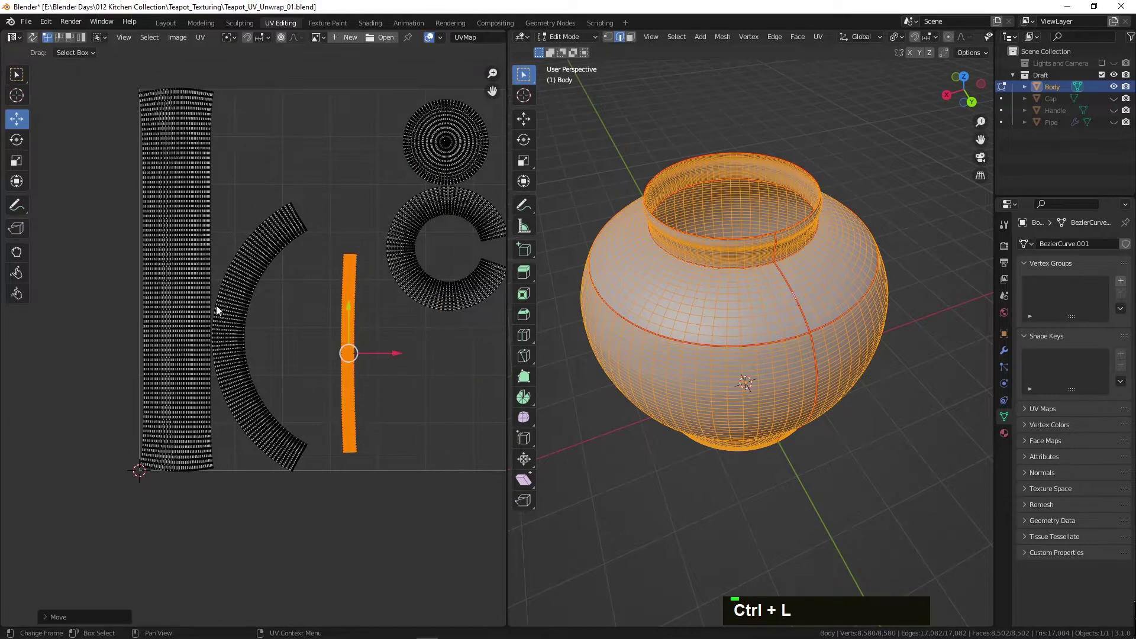
{"action": "scroll", "scroll_direction": "up", "scroll_amount": 3}
{"action": "middle_click", "coordinate": [241, 276]}
{"action": "scroll", "scroll_direction": "up", "scroll_amount": 3}
- Zoom into the tall UV strip and align one quad's corner vertices vertically with G, Y, 0
{"action": "middle_click", "coordinate": [136, 265]}
{"action": "scroll", "scroll_direction": "down", "scroll_amount": 3}
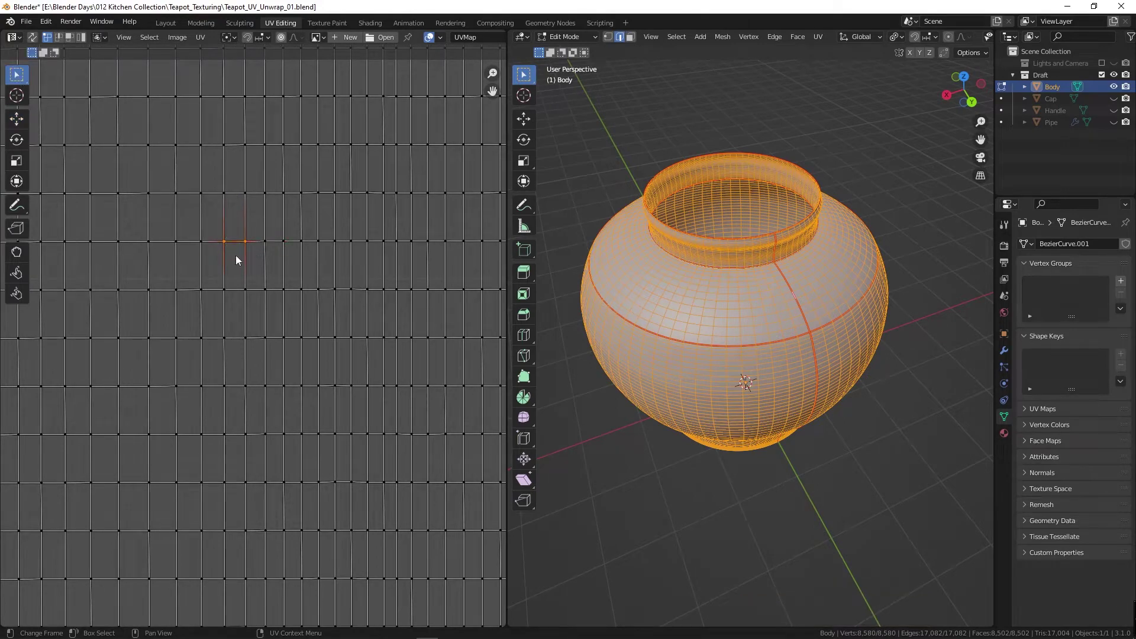
{"action": "type", "text": "g"}
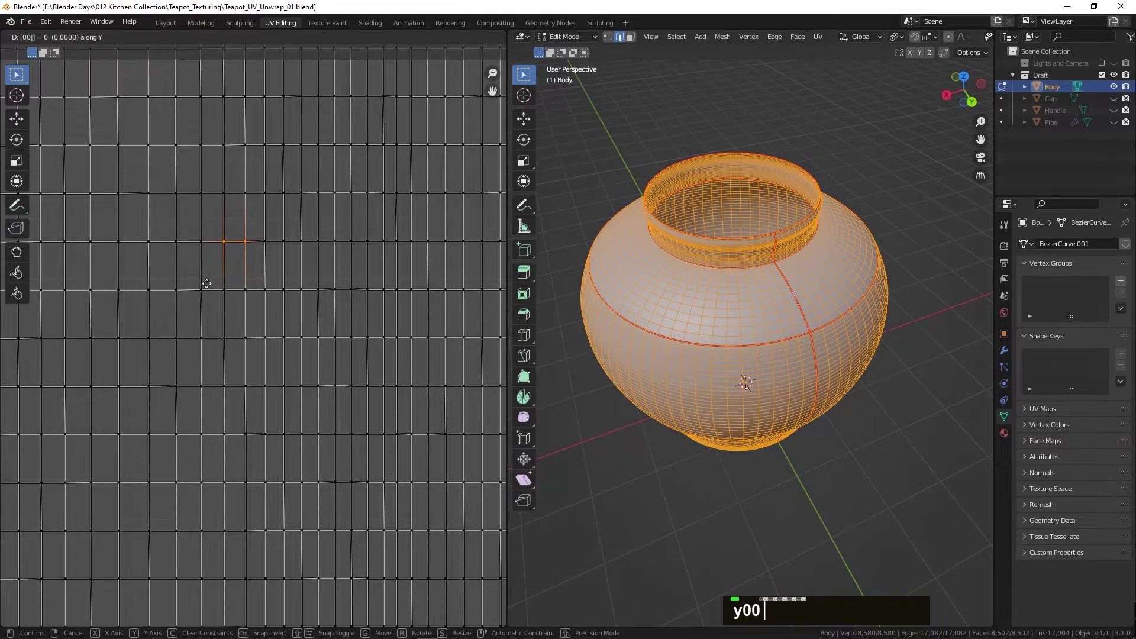
{"action": "key", "text": "Return"}
{"action": "type", "text": "gy0"}
{"action": "key", "text": "Return"}
{"action": "type", "text": "g"}
{"action": "key", "text": "Return"}
{"action": "type", "text": "g"}
{"action": "key", "text": "Return"}
- Align the quad's remaining corners along X, cancelling one stray move, so it forms a rectangle
{"action": "type", "text": "g"}
{"action": "key", "text": "Return"}
{"action": "type", "text": "g"}
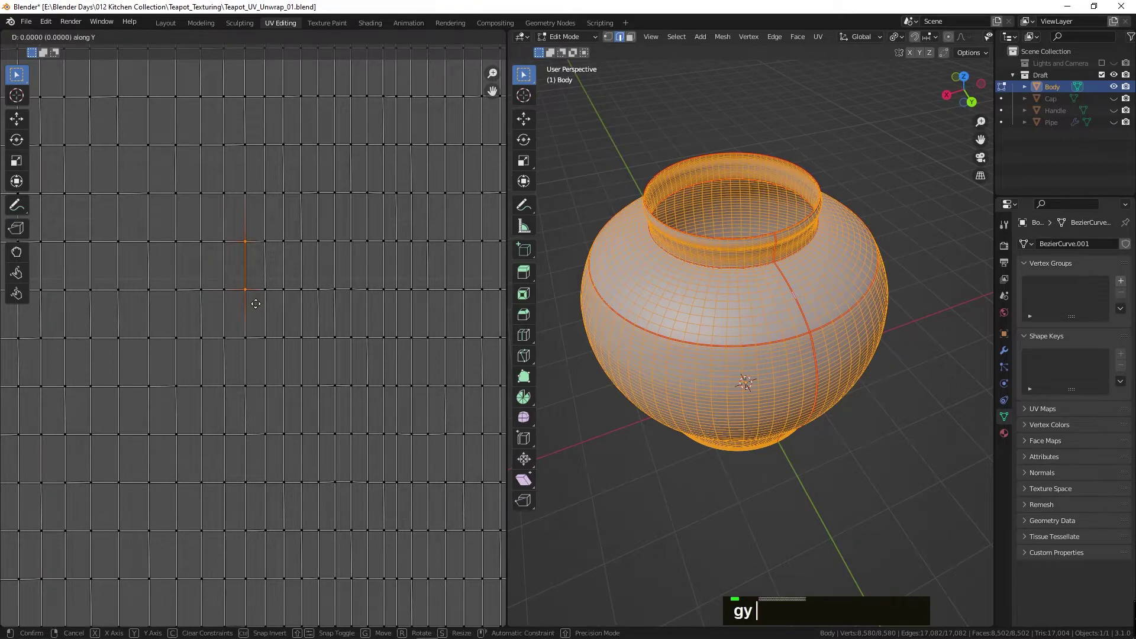
{"action": "key", "text": "Return"}
{"action": "type", "text": "g"}
{"action": "right_click", "coordinate": [227, 215]}
{"action": "key", "text": "x"}
{"action": "key", "text": "Return"}
{"action": "type", "text": "g"}
{"action": "key", "text": "Return"}
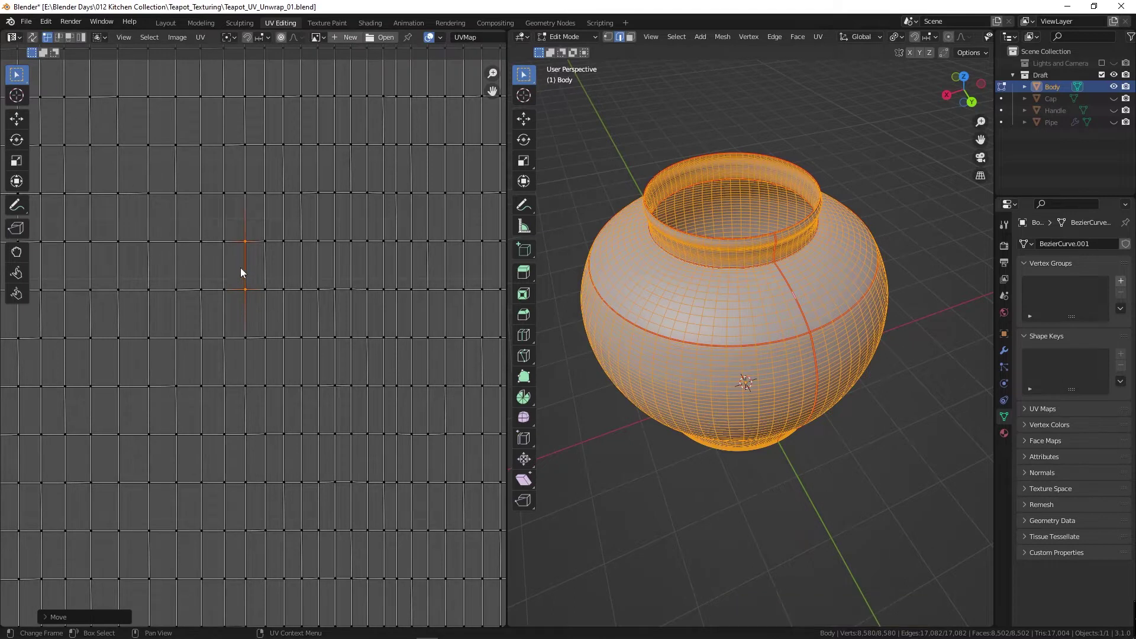
{"action": "scroll", "scroll_direction": "down", "scroll_amount": 3}
- Frame the straightened quad's strip and apply Follow Active Quads from the UV operations menu
{"action": "scroll", "scroll_direction": "up", "scroll_amount": 3}
{"action": "middle_click", "coordinate": [265, 137]}
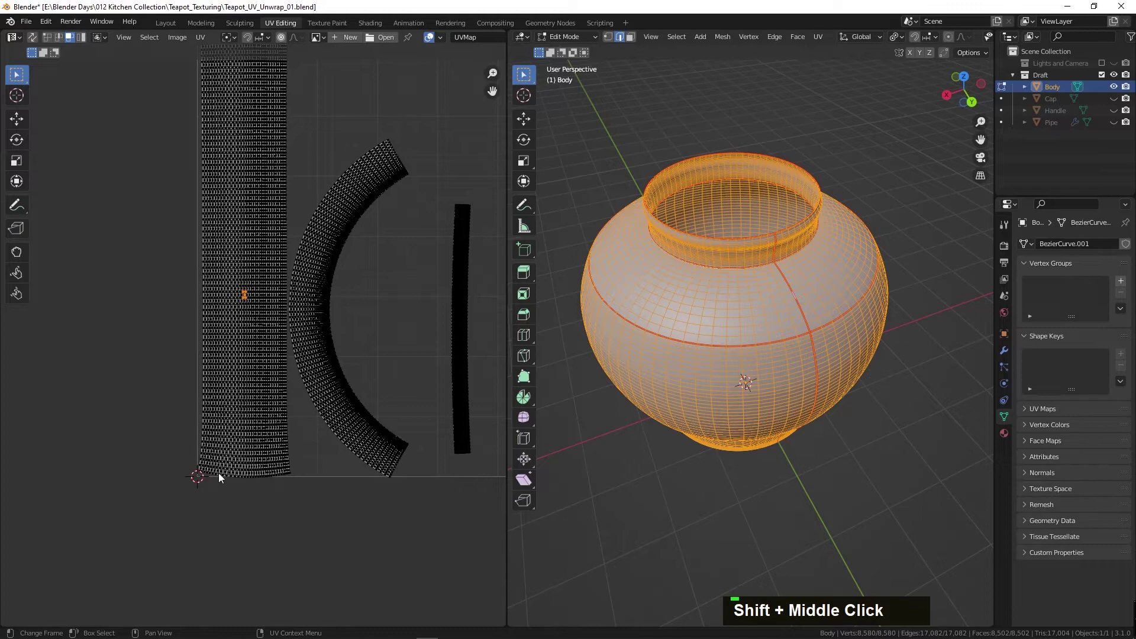
{"action": "scroll", "scroll_direction": "up", "scroll_amount": 3}
{"action": "middle_click", "coordinate": [232, 205]}
{"action": "scroll", "scroll_direction": "down", "scroll_amount": 3}
{"action": "right_click", "coordinate": [250, 326]}
{"action": "middle_click", "coordinate": [262, 178]}
{"action": "middle_click", "coordinate": [246, 200]}
{"action": "scroll", "scroll_direction": "up", "scroll_amount": 3}
{"action": "scroll", "scroll_direction": "down", "scroll_amount": 3}
{"action": "scroll", "scroll_direction": "down", "scroll_amount": 3}
- Inspect the even UV grid, then orbit the checker-textured teapot body in the preview
{"action": "middle_click", "coordinate": [275, 471]}
{"action": "scroll", "scroll_direction": "up", "scroll_amount": 3}
{"action": "middle_click", "coordinate": [431, 277]}
{"action": "scroll", "scroll_direction": "up", "scroll_amount": 3}
{"action": "scroll", "scroll_direction": "down", "scroll_amount": 3}
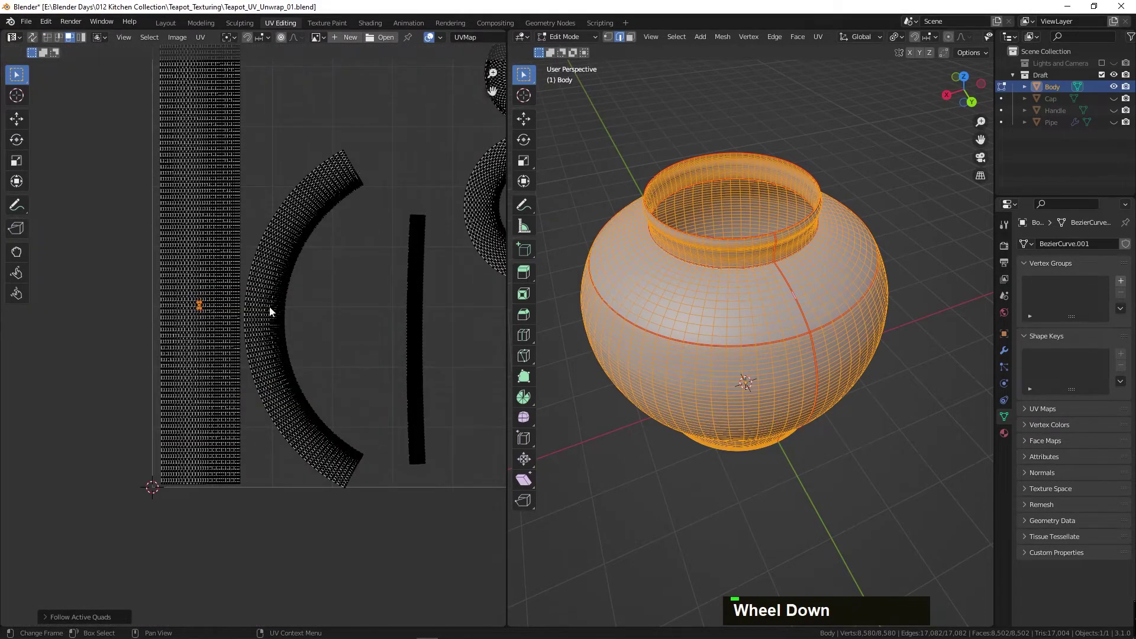
{"action": "scroll", "scroll_direction": "up", "scroll_amount": 3}
{"action": "middle_click", "coordinate": [392, 224]}
{"action": "scroll", "scroll_direction": "down", "scroll_amount": 3}
{"action": "scroll", "scroll_direction": "down", "scroll_amount": 3}
{"action": "middle_click", "coordinate": [518, 249]}
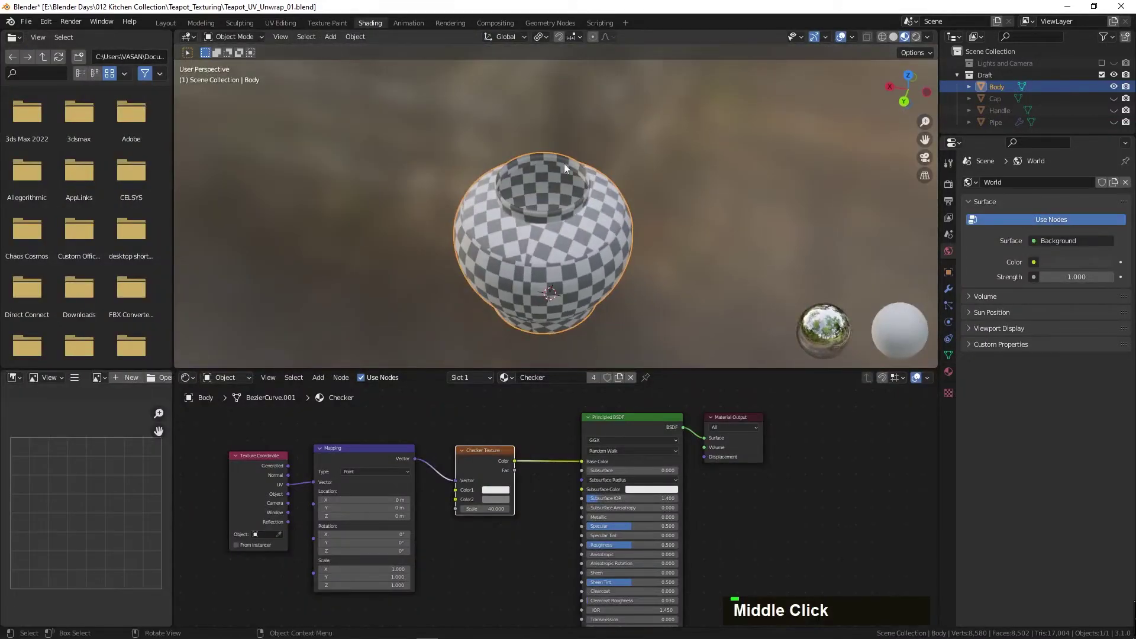
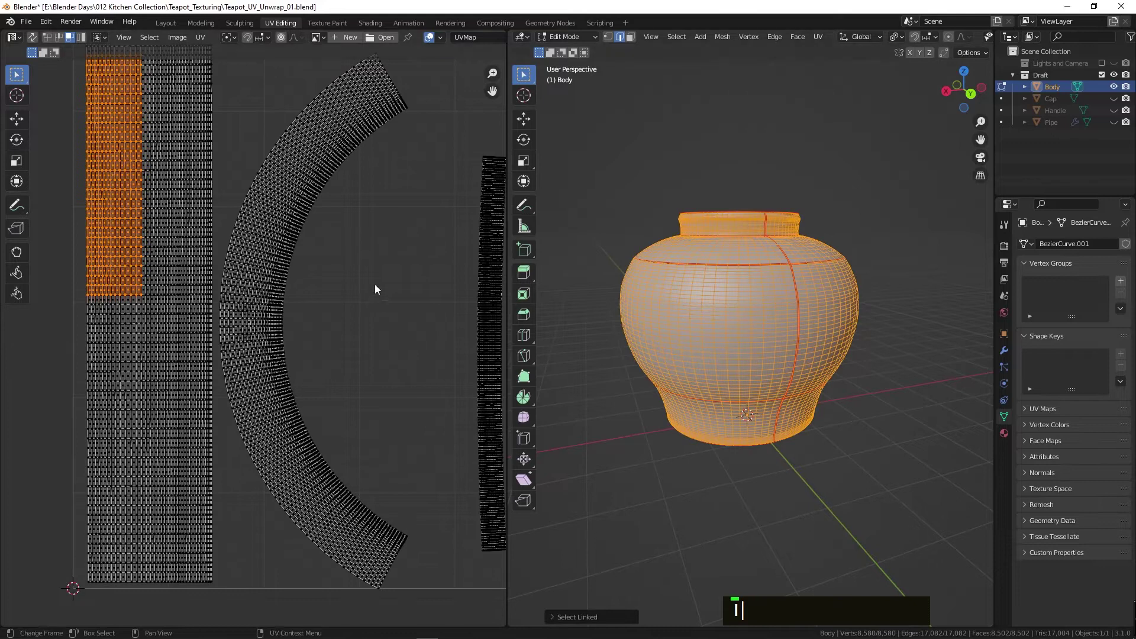
- Switch to a side orthographic view with X-ray and select the body's middle belly band of faces
{"action": "type", "text": "````````"}
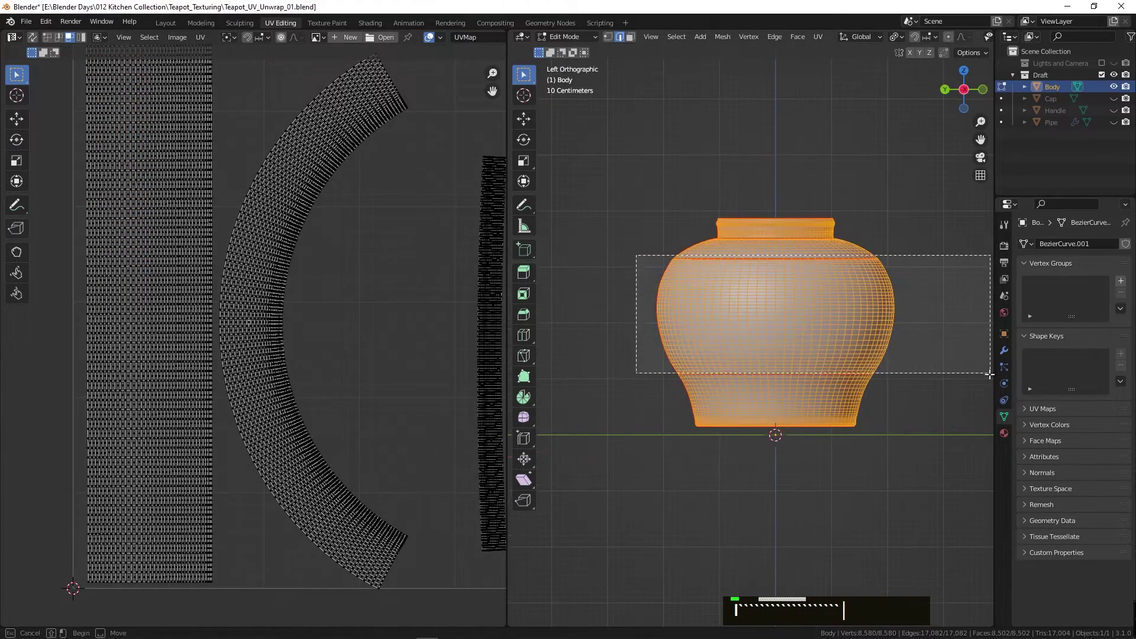
{"action": "key", "text": "alt+z"}
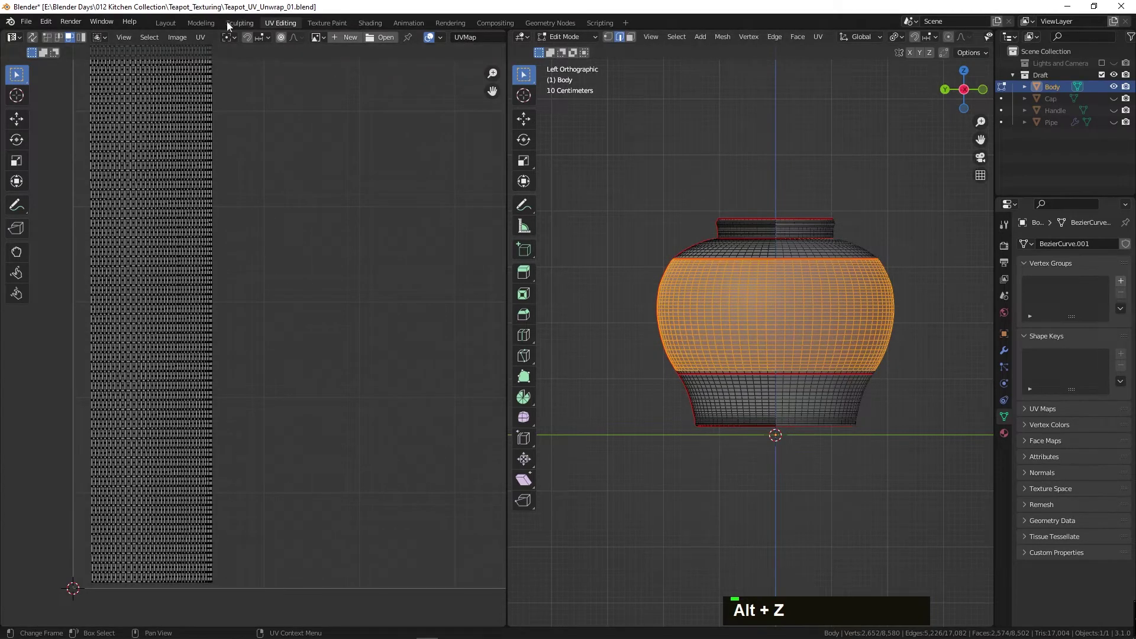
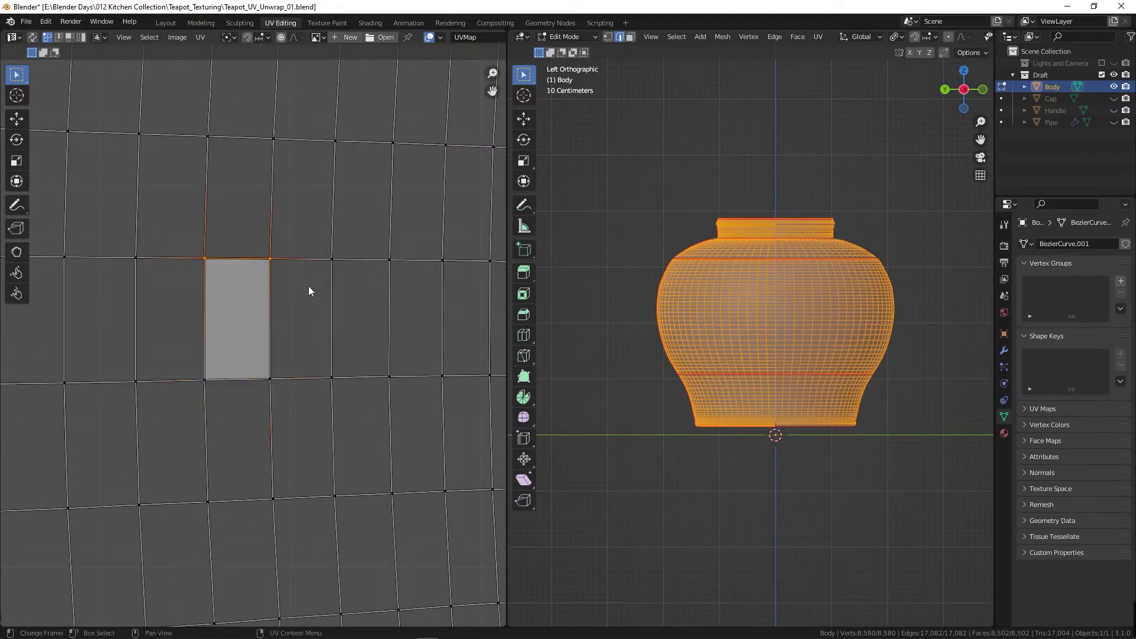
- Line up the belly quad's top and bottom edges with zero-offset G moves
{"action": "type", "text": "g"}
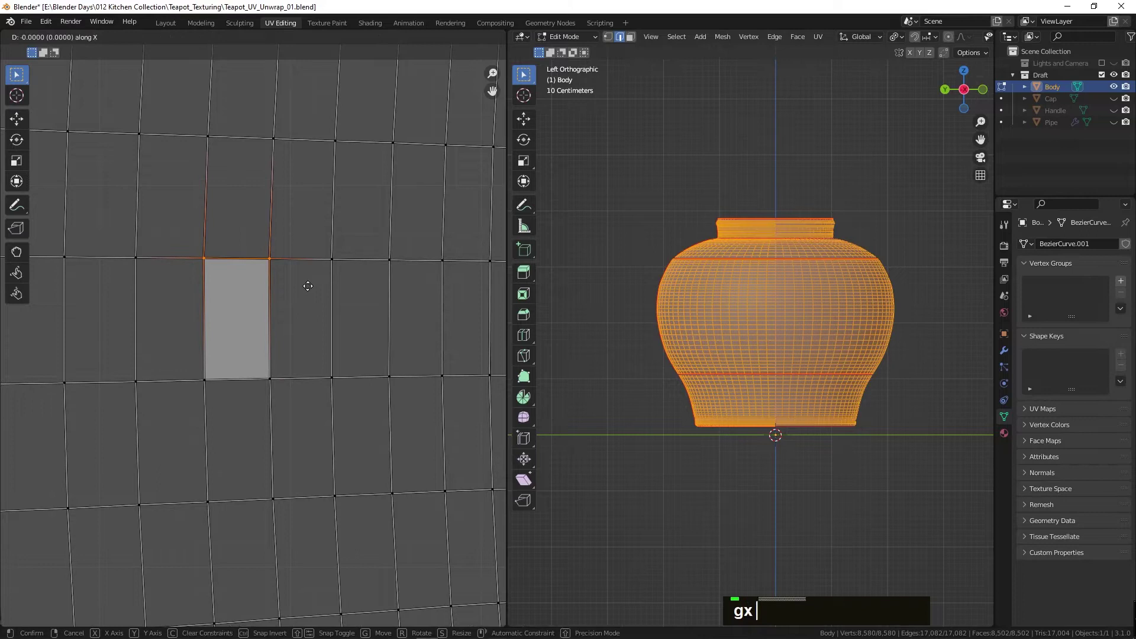
{"action": "key", "text": "Return"}
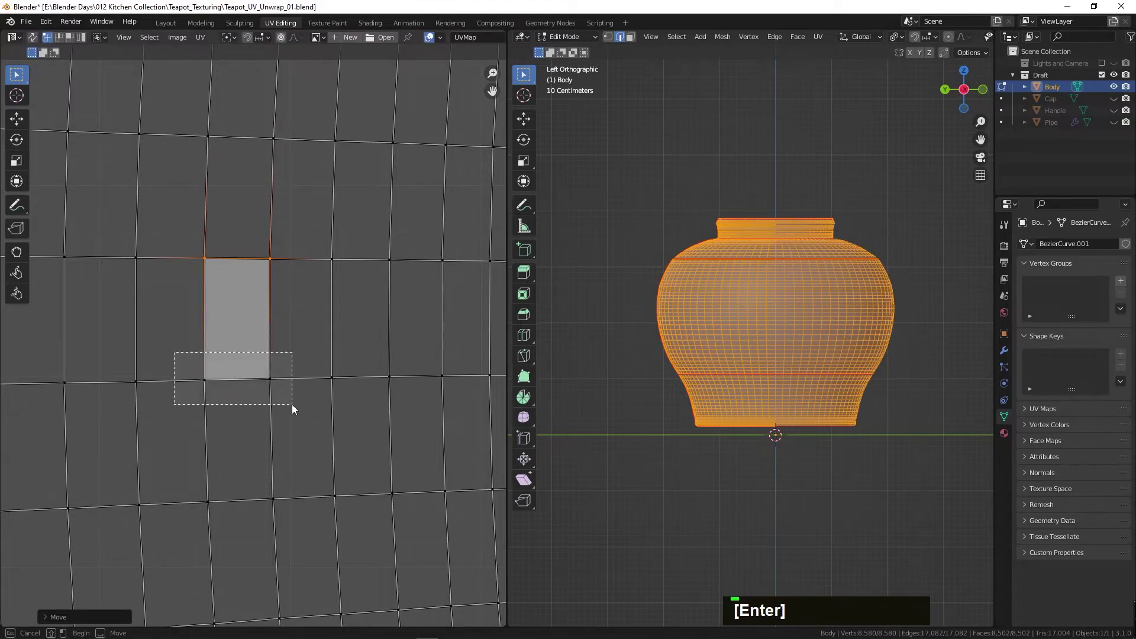
{"action": "type", "text": "g"}
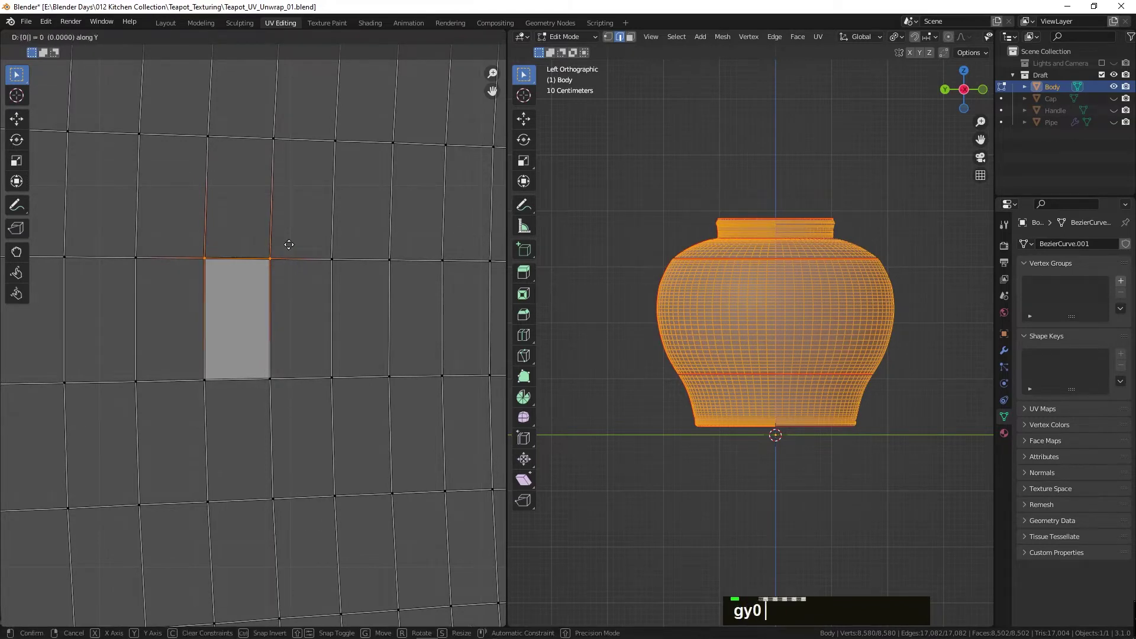
{"action": "key", "text": "Return"}
{"action": "type", "text": "g"}
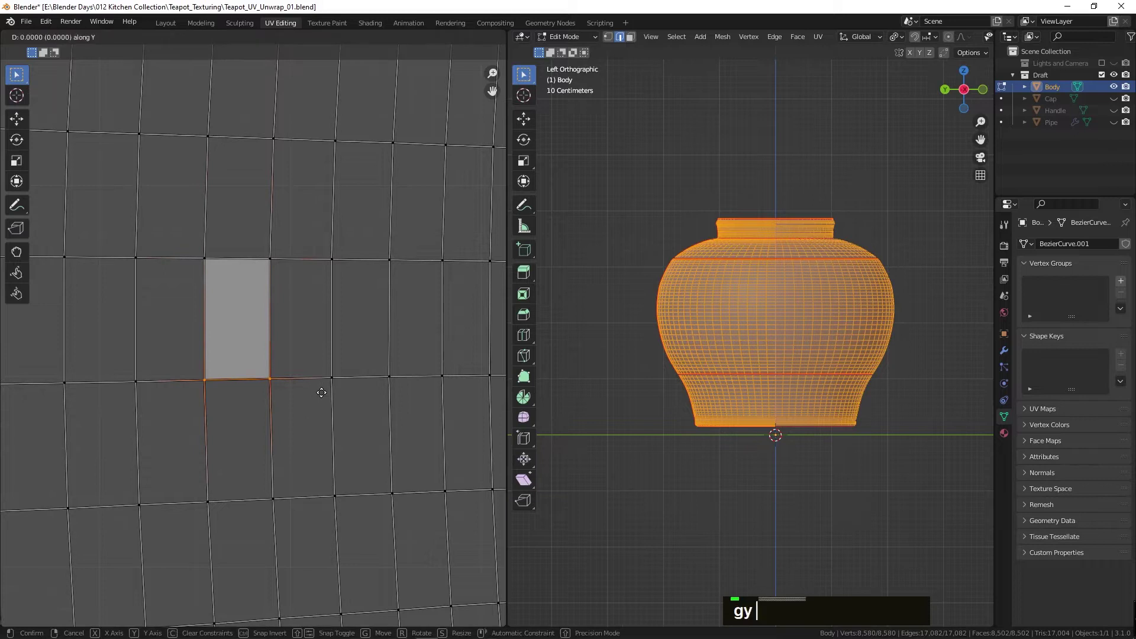
{"action": "key", "text": "Return"}
{"action": "type", "text": "g"}
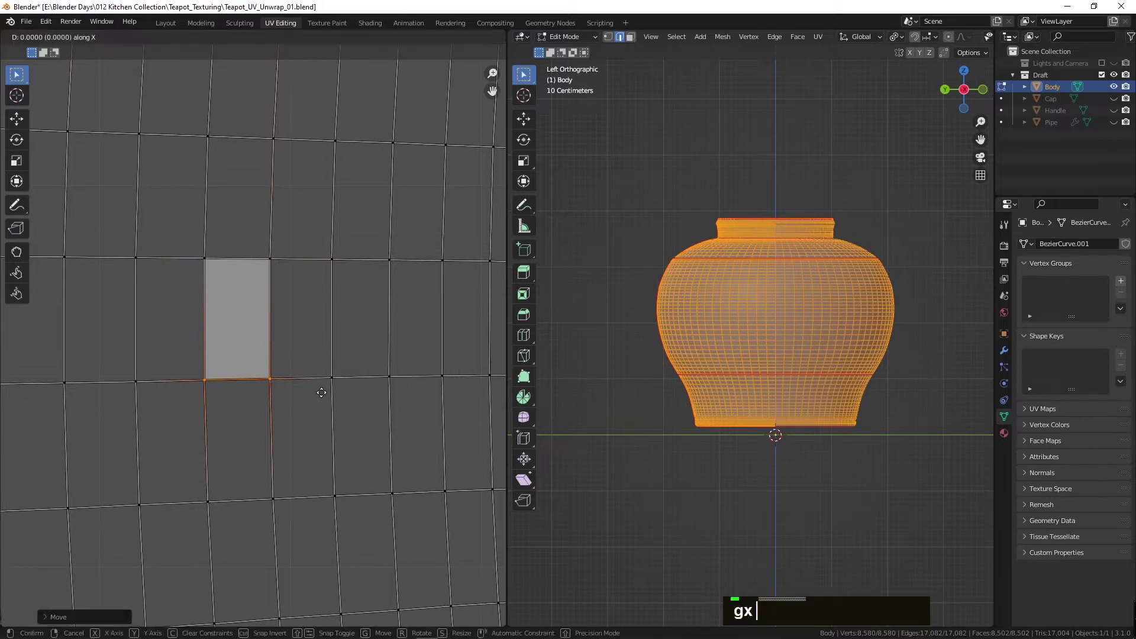
{"action": "key", "text": "Return"}
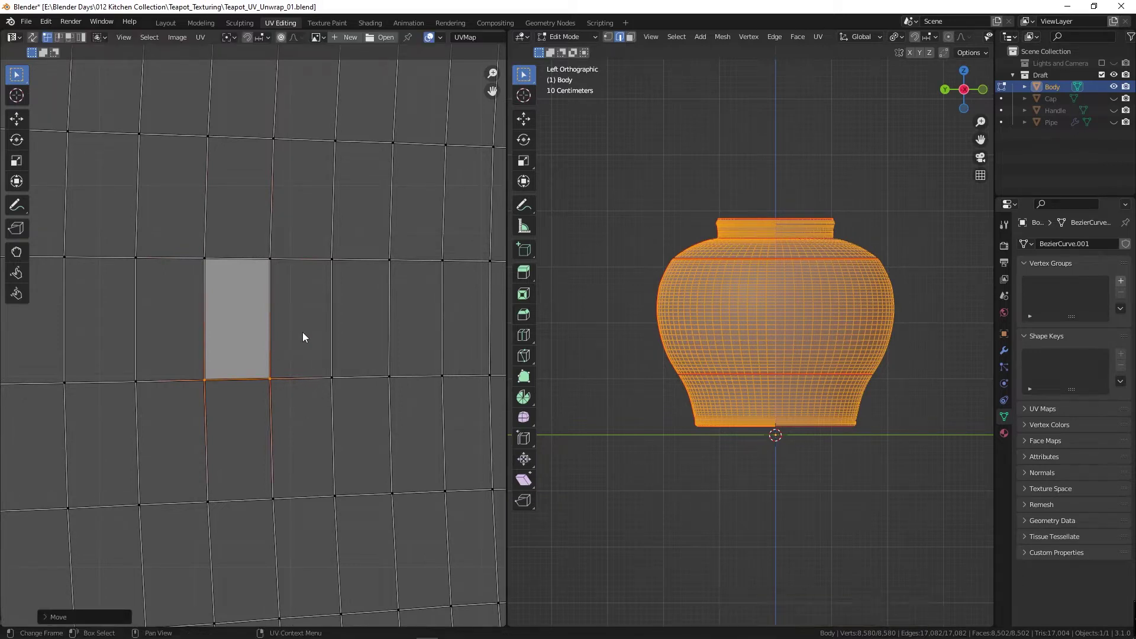
- Flatten the quad's top, left and right edges by scaling them to zero along one axis
{"action": "type", "text": "s"}
{"action": "key", "text": "Return"}
{"action": "type", "text": "s"}
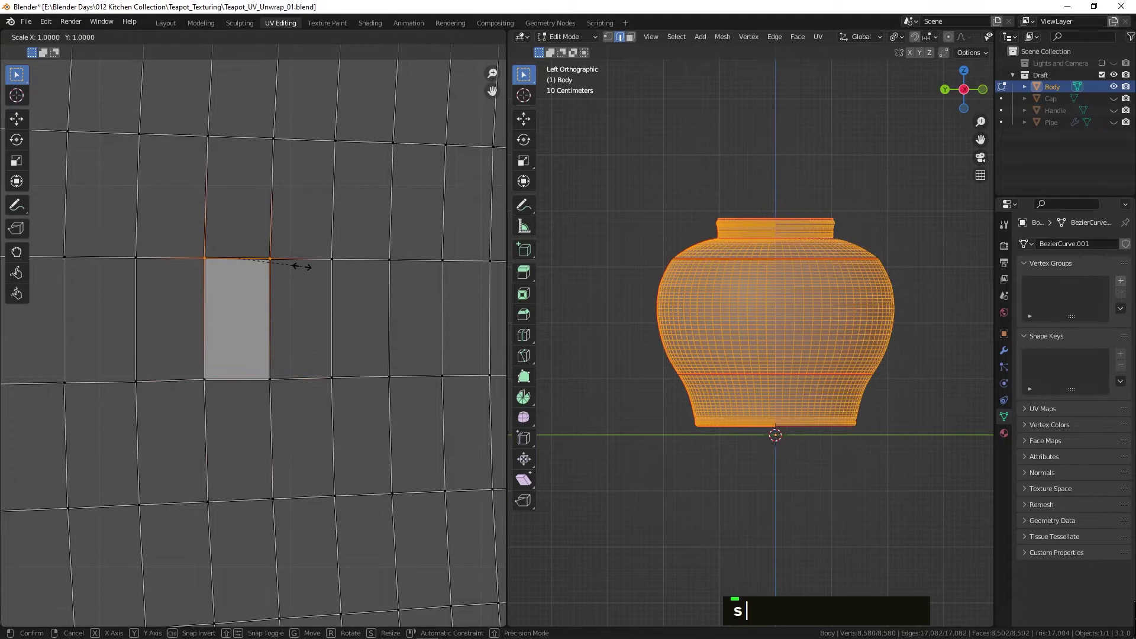
{"action": "key", "text": "Escape"}
{"action": "key", "text": "Return"}
{"action": "type", "text": "s"}
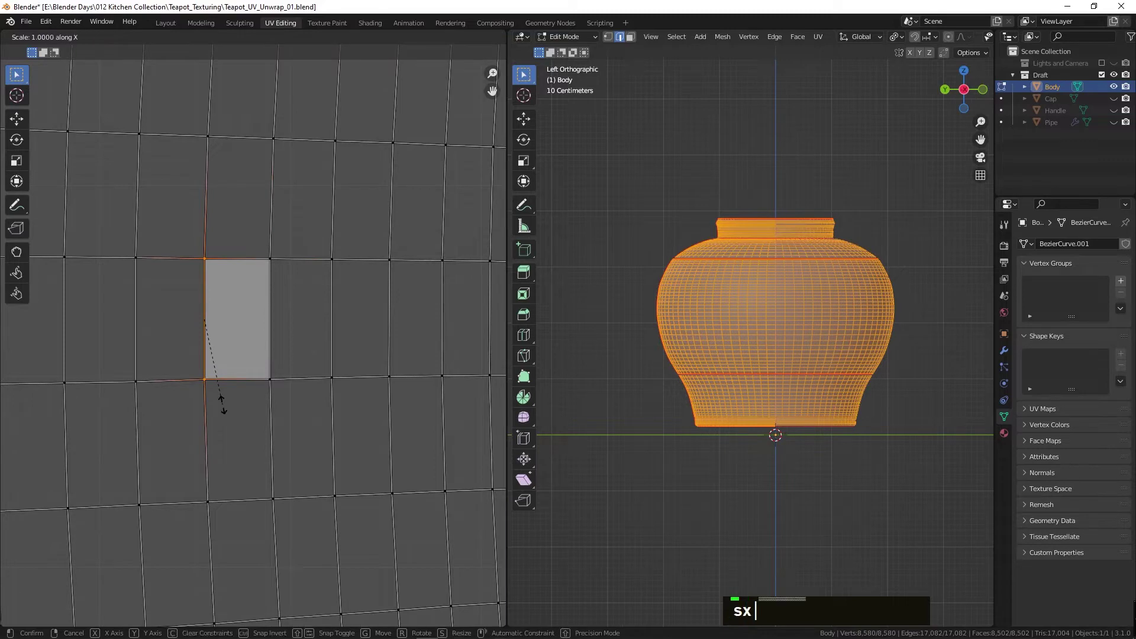
{"action": "key", "text": "Return"}
{"action": "type", "text": "s"}
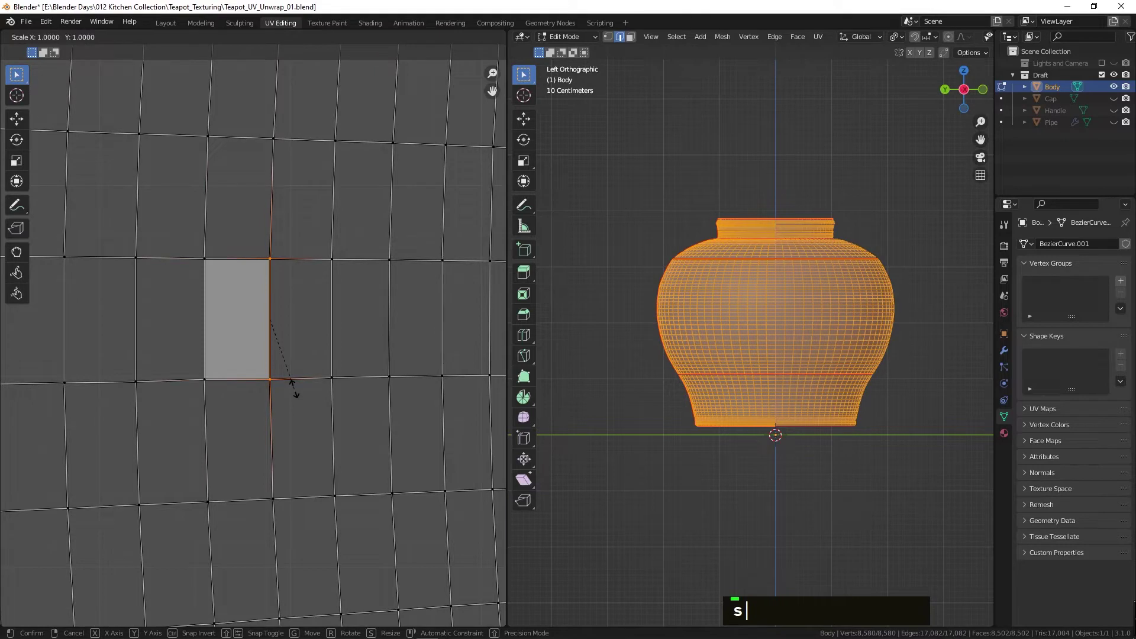
{"action": "key", "text": "Return"}
{"action": "type", "text": "s"}
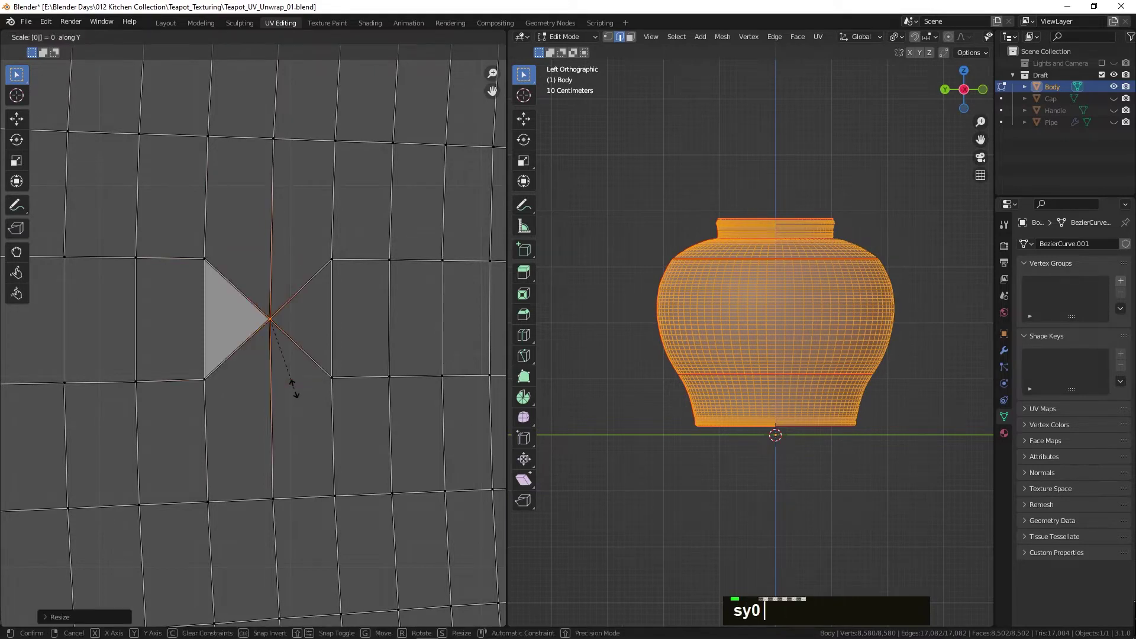
{"action": "key", "text": "Return"}
- Undo a wrong collapse, then flatten the edges to one height with S, Y, 0 and straighten the bottom
{"action": "type", "text": "s"}
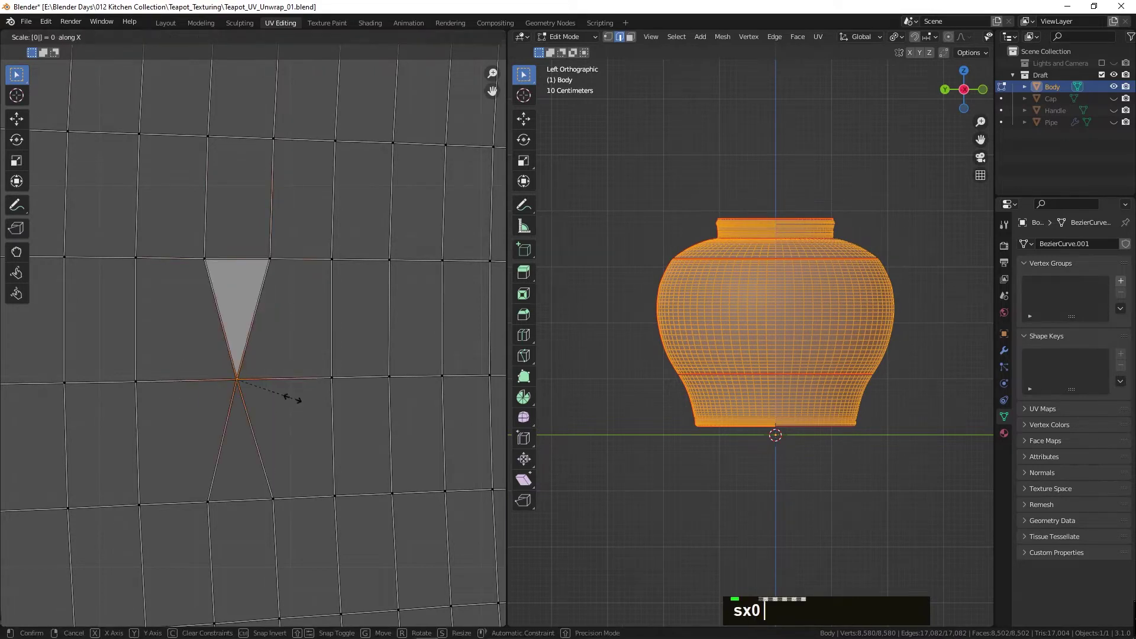
{"action": "key", "text": "Return"}
{"action": "type", "text": "s"}
{"action": "key", "text": "Return"}
{"action": "type", "text": "s"}
{"action": "type", "text": "y0"}
{"action": "key", "text": "Return"}
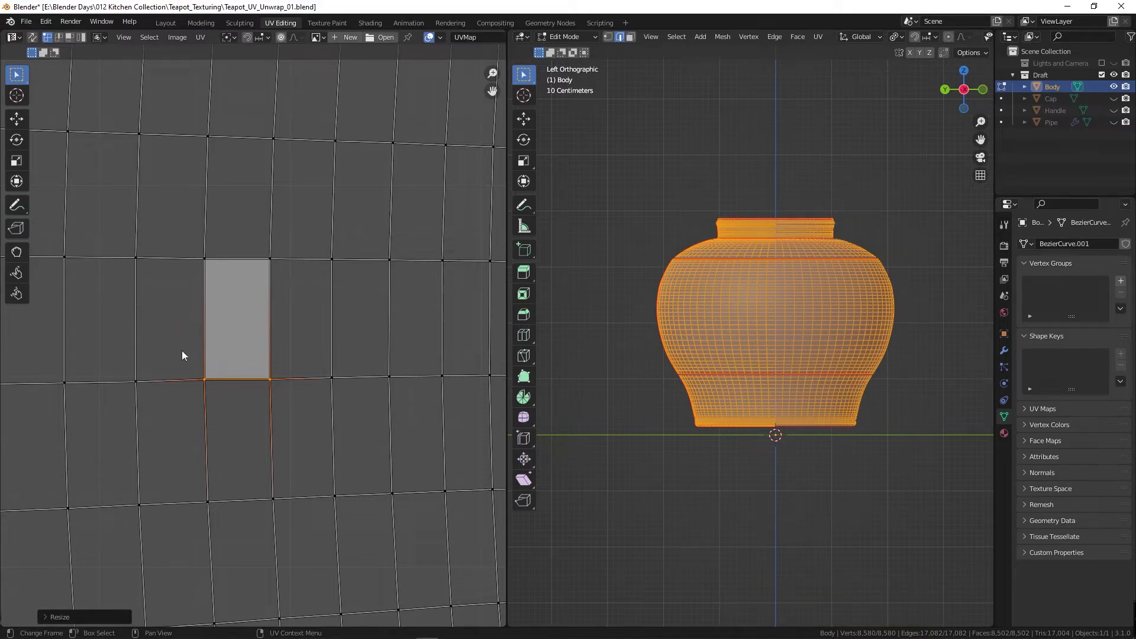
{"action": "type", "text": "s"}
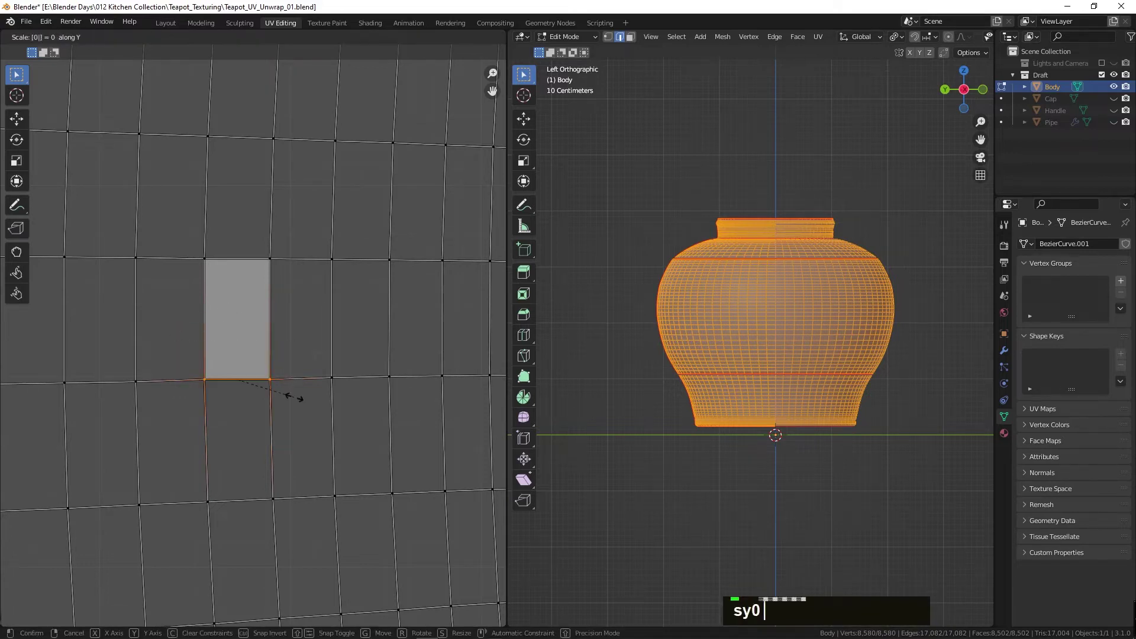
{"action": "key", "text": "Return"}
- Straighten the remaining edge points and the top edge, undoing one misfire, into a clean rectangle
{"action": "type", "text": "s"}
{"action": "key", "text": "Return"}
{"action": "key", "text": "ctrl+z"}
{"action": "type", "text": "s"}
{"action": "key", "text": "Return"}
{"action": "type", "text": "s"}
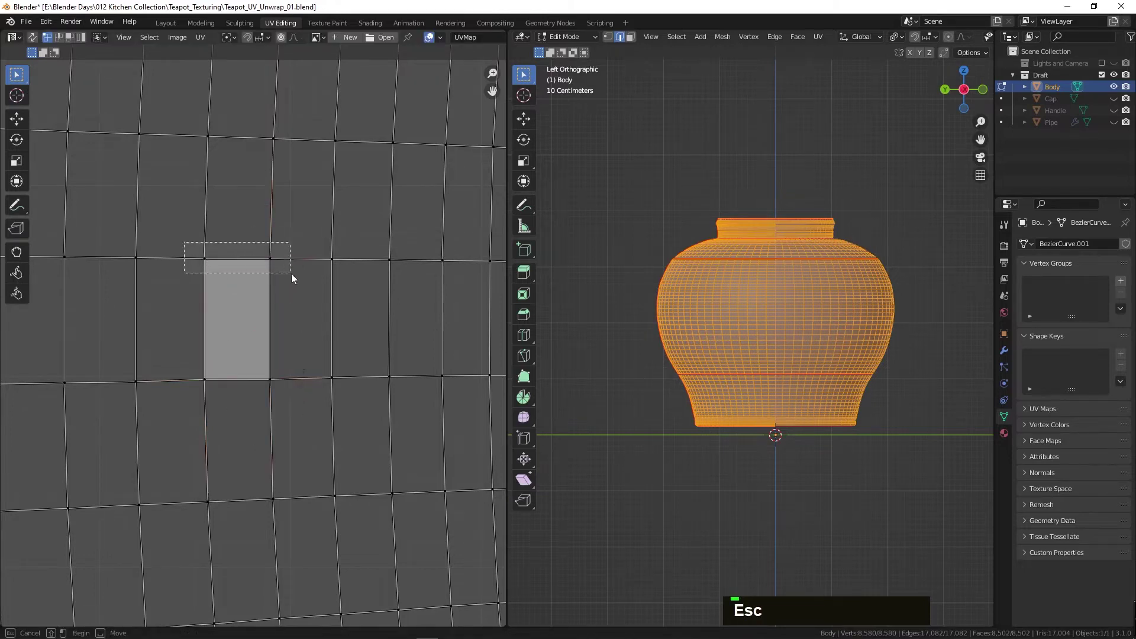
{"action": "key", "text": "Escape"}
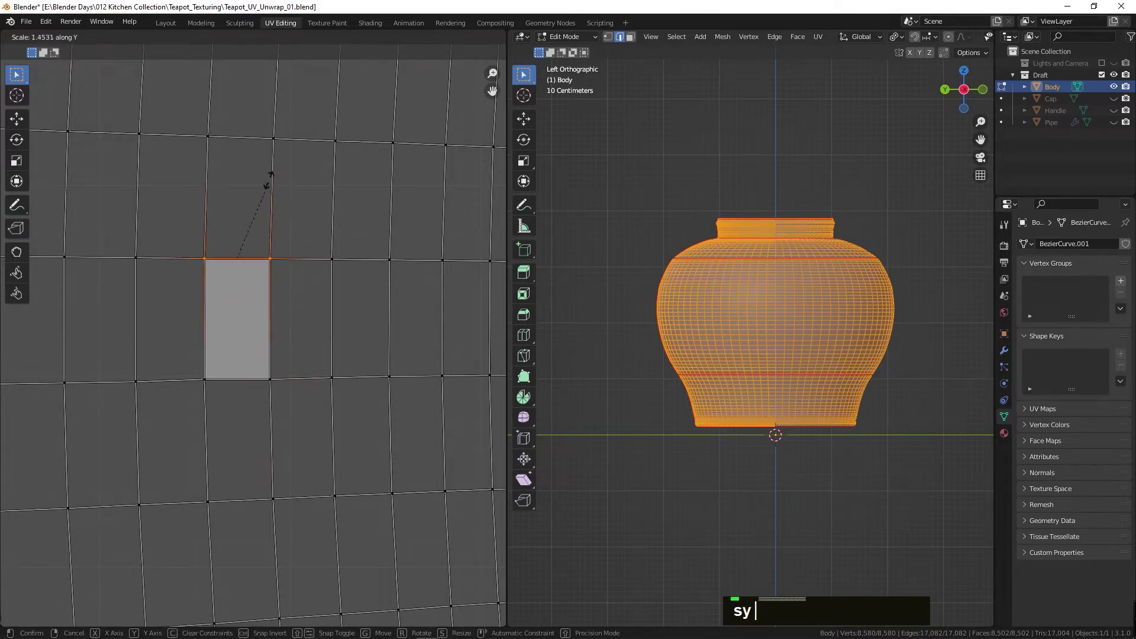
{"action": "key", "text": "Return"}
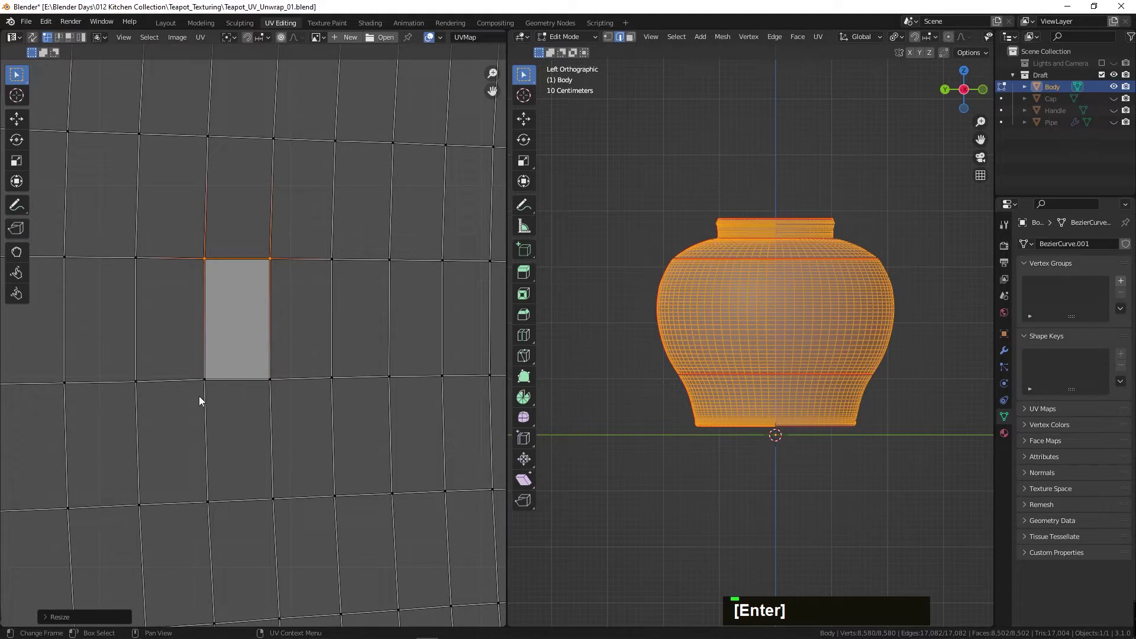
{"action": "scroll", "scroll_direction": "down", "scroll_amount": 3}
{"action": "scroll", "scroll_direction": "up", "scroll_amount": 3}
{"action": "scroll", "scroll_direction": "down", "scroll_amount": 3}
{"action": "scroll", "scroll_direction": "up", "scroll_amount": 3}
{"action": "right_click", "coordinate": [244, 323]}
{"action": "scroll", "scroll_direction": "down", "scroll_amount": 3}
{"action": "scroll", "scroll_direction": "up", "scroll_amount": 3}
{"action": "scroll", "scroll_direction": "down", "scroll_amount": 3}
{"action": "key", "text": "ctrl+l"}
{"action": "type", "text": "g"}
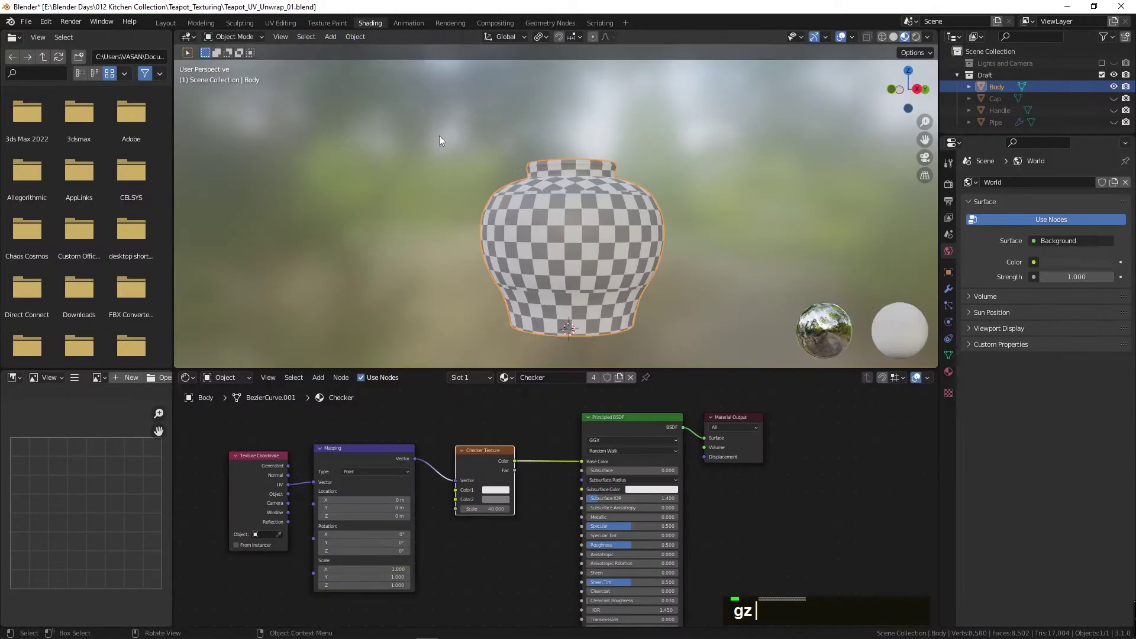
{"action": "middle_click", "coordinate": [582, 295]}
{"action": "scroll", "scroll_direction": "up", "scroll_amount": 3}
{"action": "middle_click", "coordinate": [586, 292]}
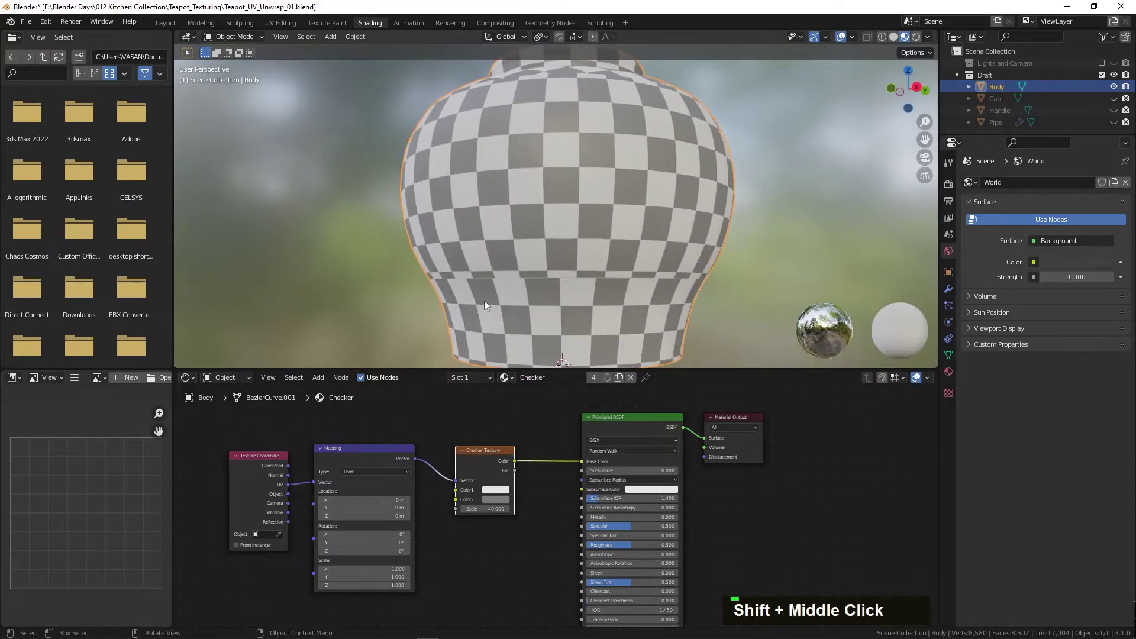
{"action": "scroll", "scroll_direction": "down", "scroll_amount": 3}
{"action": "middle_click", "coordinate": [581, 175]}
{"action": "key", "text": "alt+Tab"}
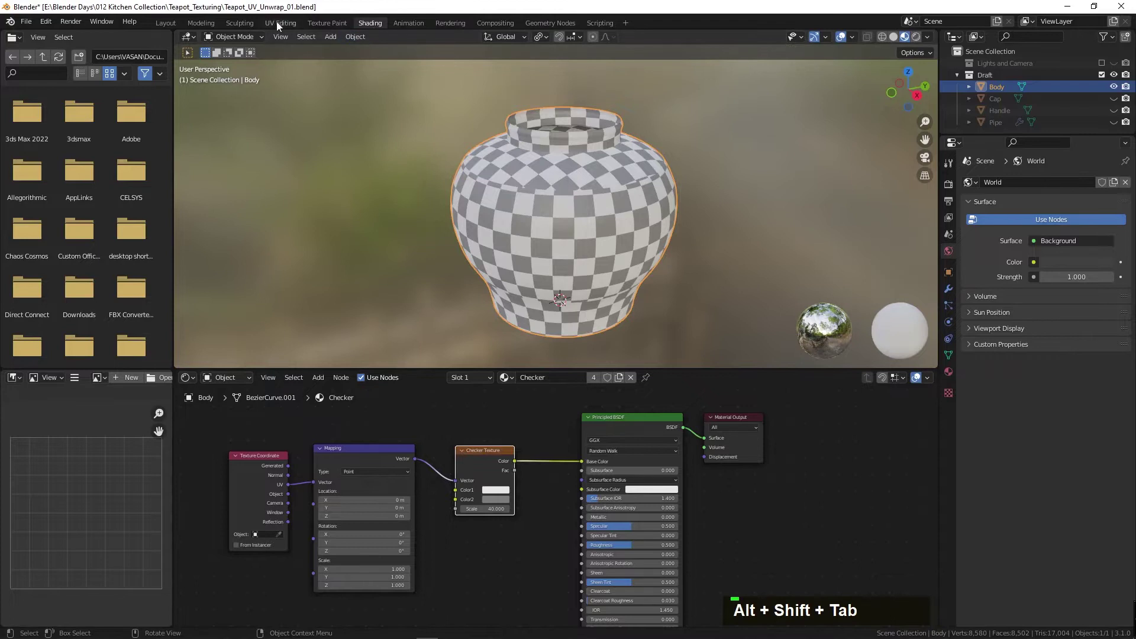
{"action": "middle_click", "coordinate": [385, 203]}
{"action": "scroll", "scroll_direction": "up", "scroll_amount": 3}
{"action": "middle_click", "coordinate": [440, 294]}
{"action": "scroll", "scroll_direction": "up", "scroll_amount": 3}
{"action": "middle_click", "coordinate": [454, 288]}
{"action": "scroll", "scroll_direction": "up", "scroll_amount": 3}
{"action": "middle_click", "coordinate": [463, 276]}
{"action": "scroll", "scroll_direction": "up", "scroll_amount": 3}
{"action": "scroll", "scroll_direction": "down", "scroll_amount": 3}
{"action": "scroll", "scroll_direction": "up", "scroll_amount": 3}
- Pan to uneven spots in the strip and align their edge points with S, X, 0
{"action": "middle_click", "coordinate": [374, 145]}
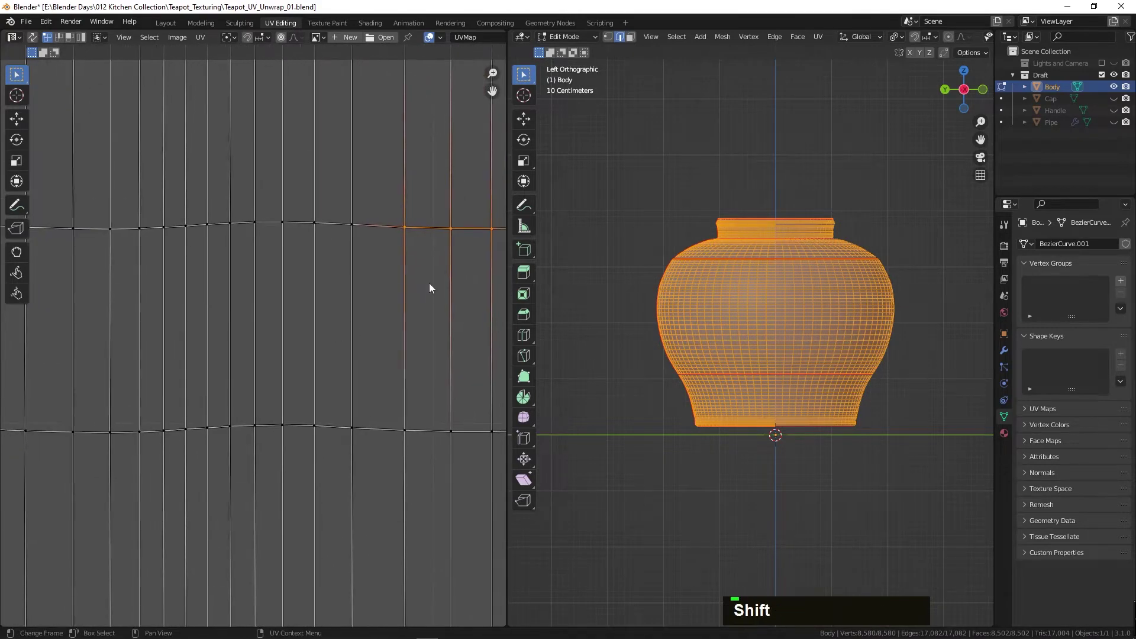
{"action": "middle_click", "coordinate": [446, 272]}
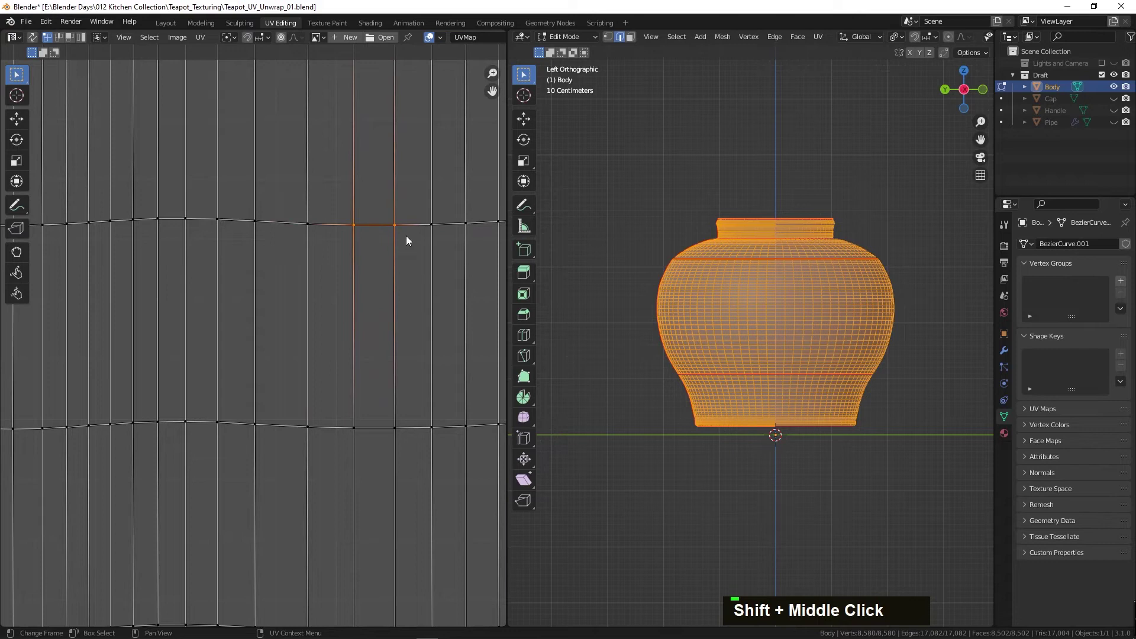
{"action": "type", "text": "s0"}
{"action": "key", "text": "Escape"}
{"action": "type", "text": "sx0"}
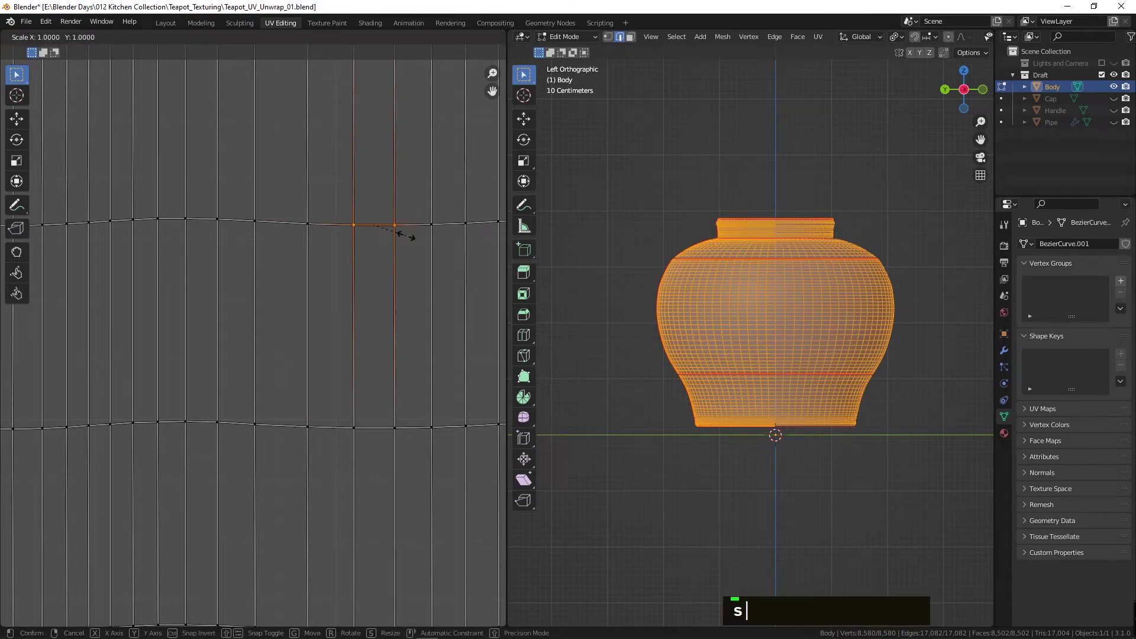
{"action": "key", "text": "Return"}
{"action": "type", "text": "s"}
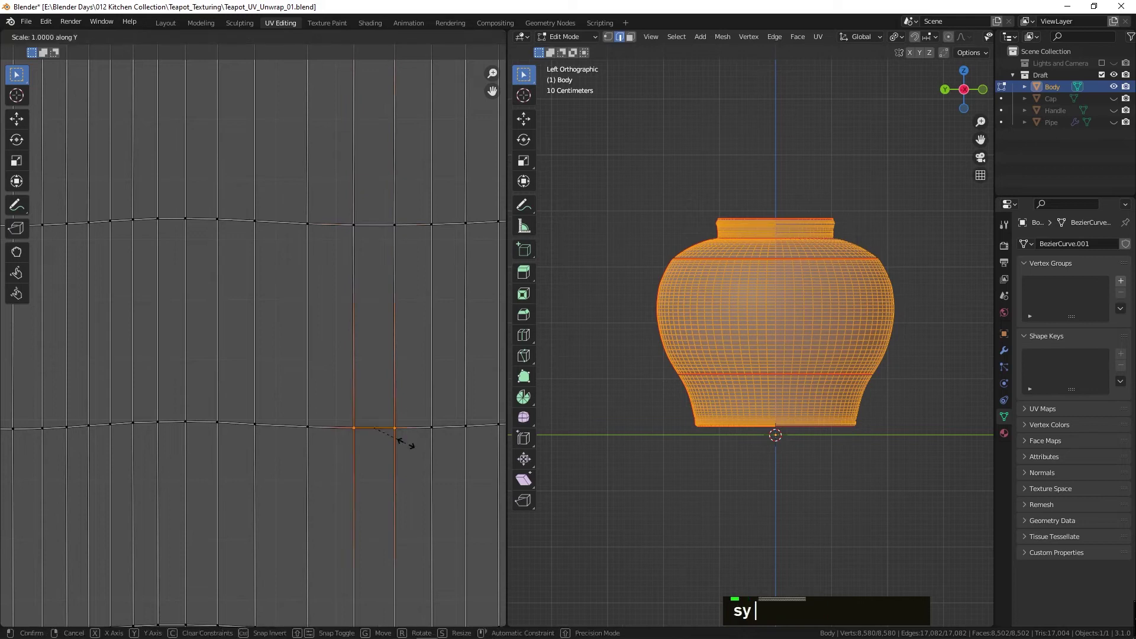
{"action": "key", "text": "Return"}
- Straighten the column points, cancelling one wrong collapse, then the remaining edge points
{"action": "type", "text": "s"}
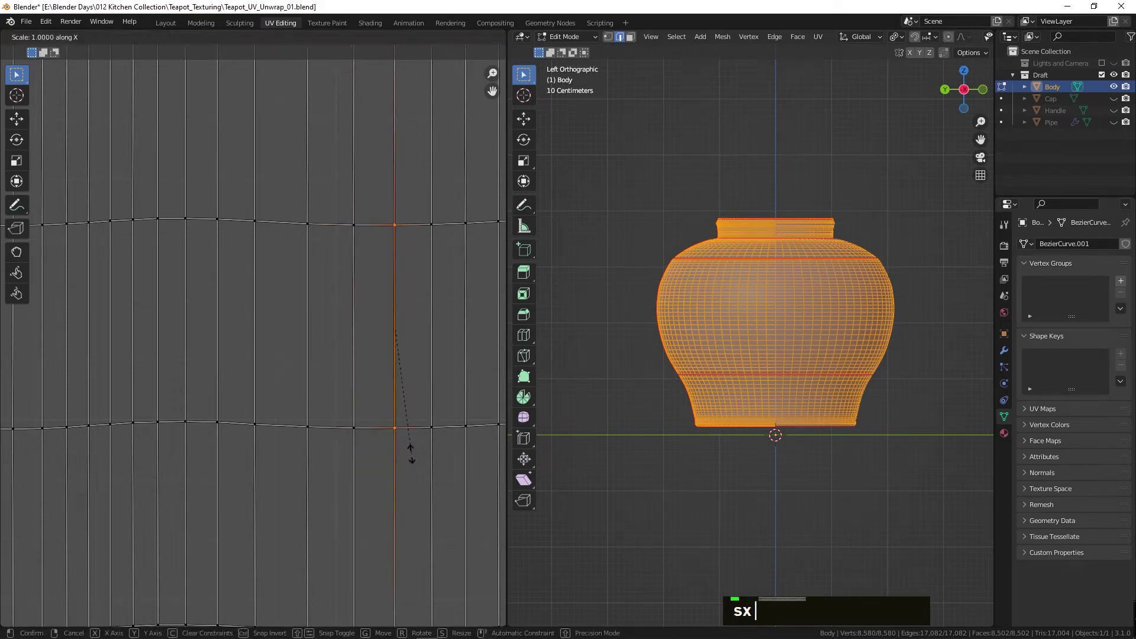
{"action": "key", "text": "Return"}
{"action": "type", "text": "s"}
{"action": "key", "text": "Return"}
{"action": "type", "text": "s"}
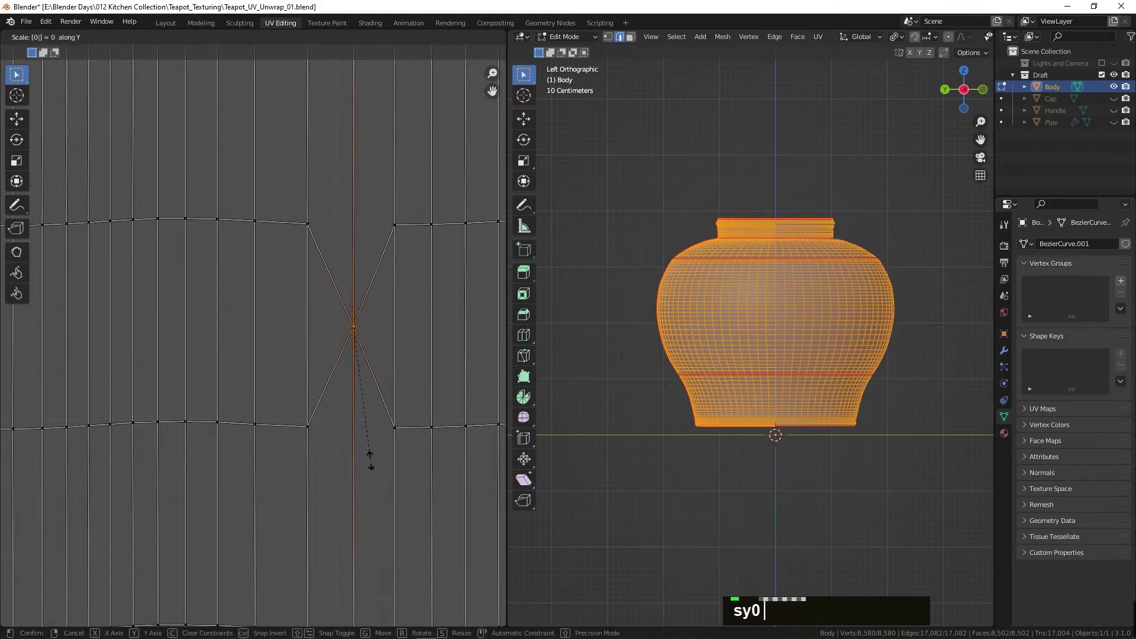
{"action": "key", "text": "Return"}
{"action": "type", "text": "s"}
{"action": "key", "text": "Escape"}
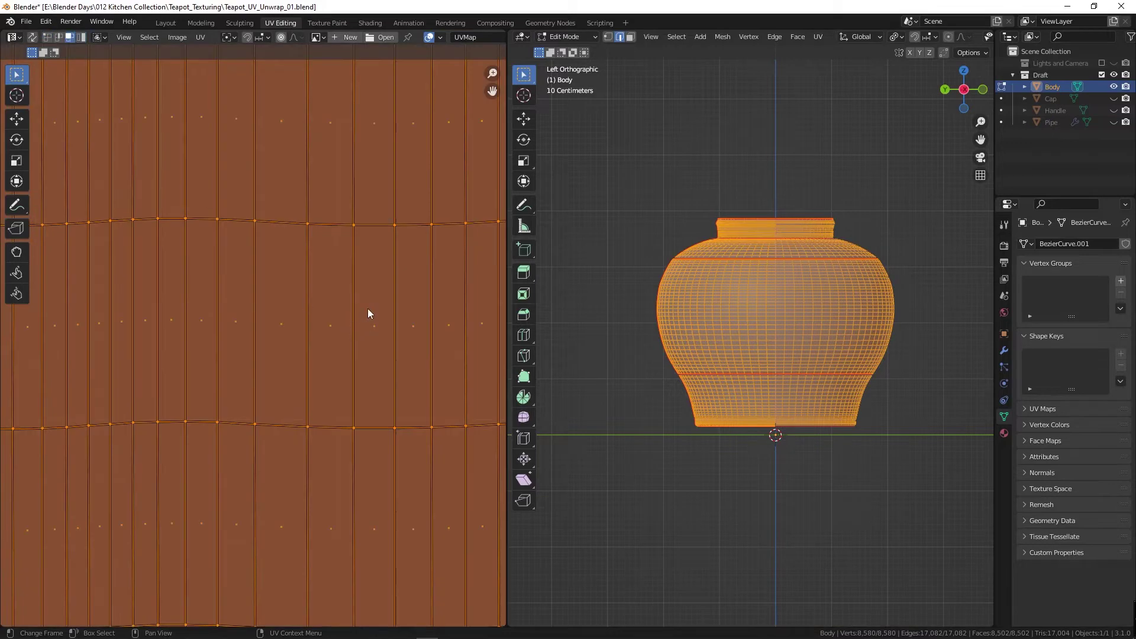
{"action": "scroll", "scroll_direction": "down", "scroll_amount": 3}
- Check the UV operations menu, then flatten the selected quad's top edge, cancelling a wrong collapse
{"action": "scroll", "scroll_direction": "up", "scroll_amount": 3}
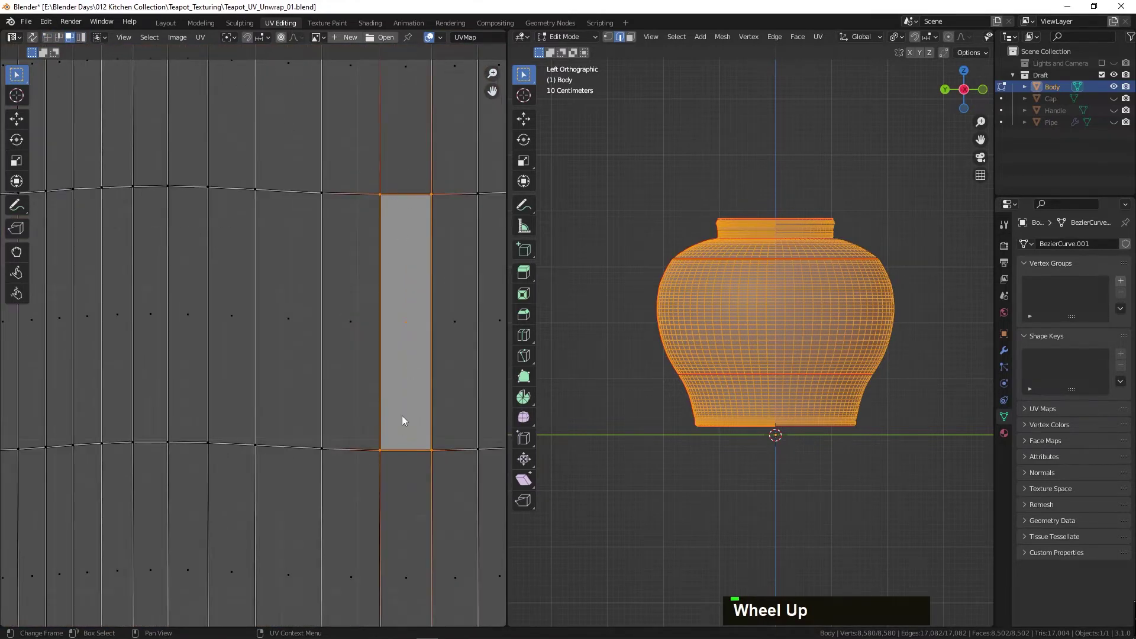
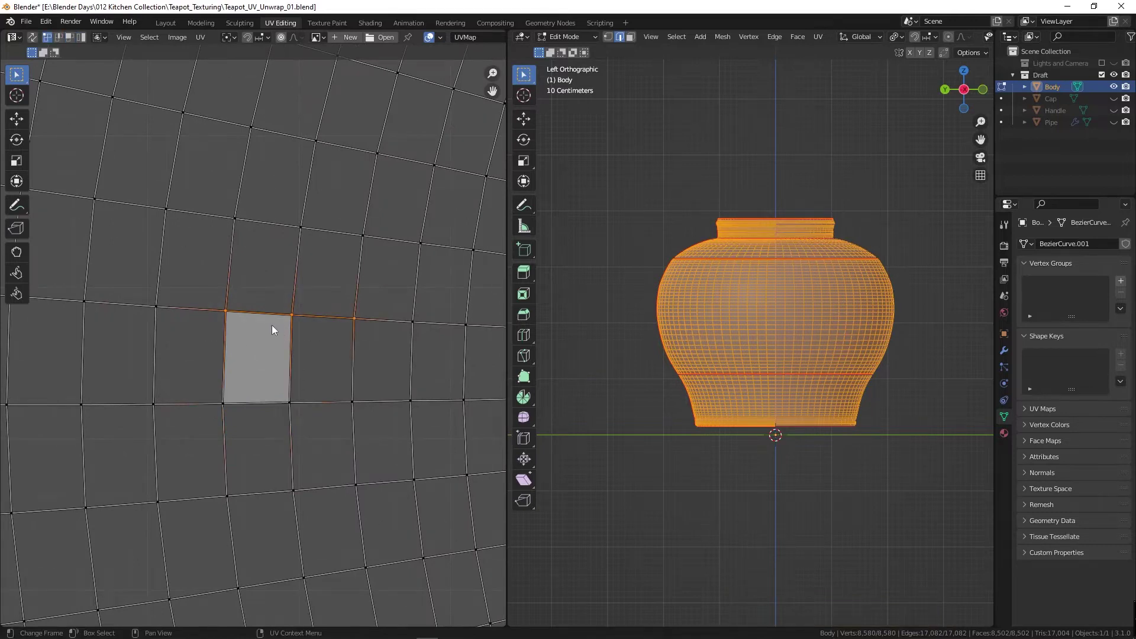
{"action": "right_click", "coordinate": [273, 327]}
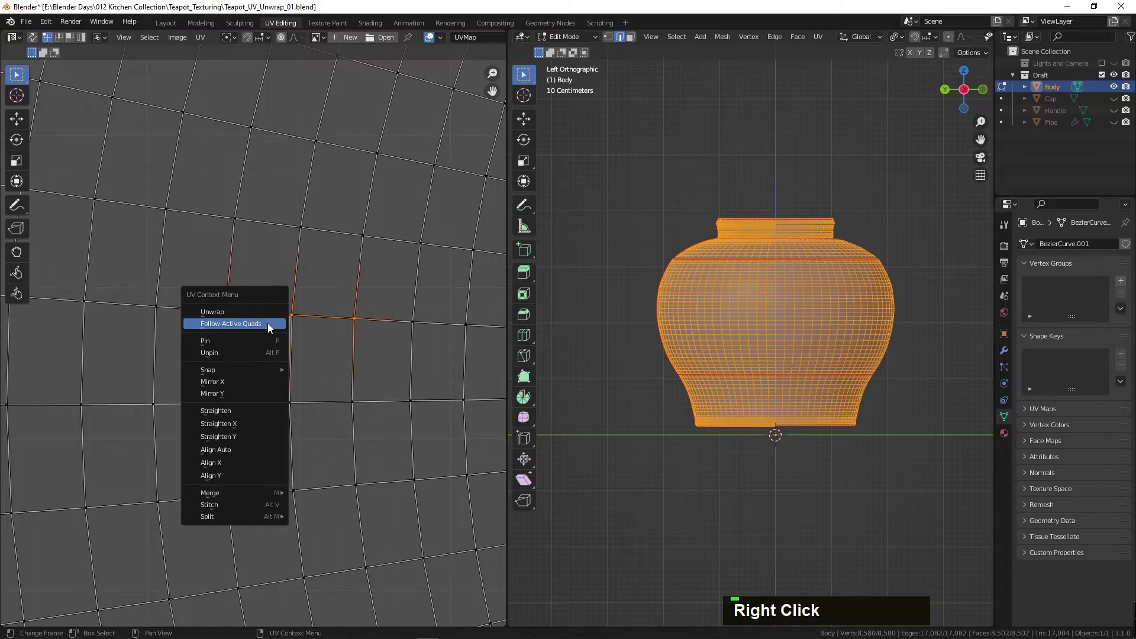
{"action": "key", "text": "Escape"}
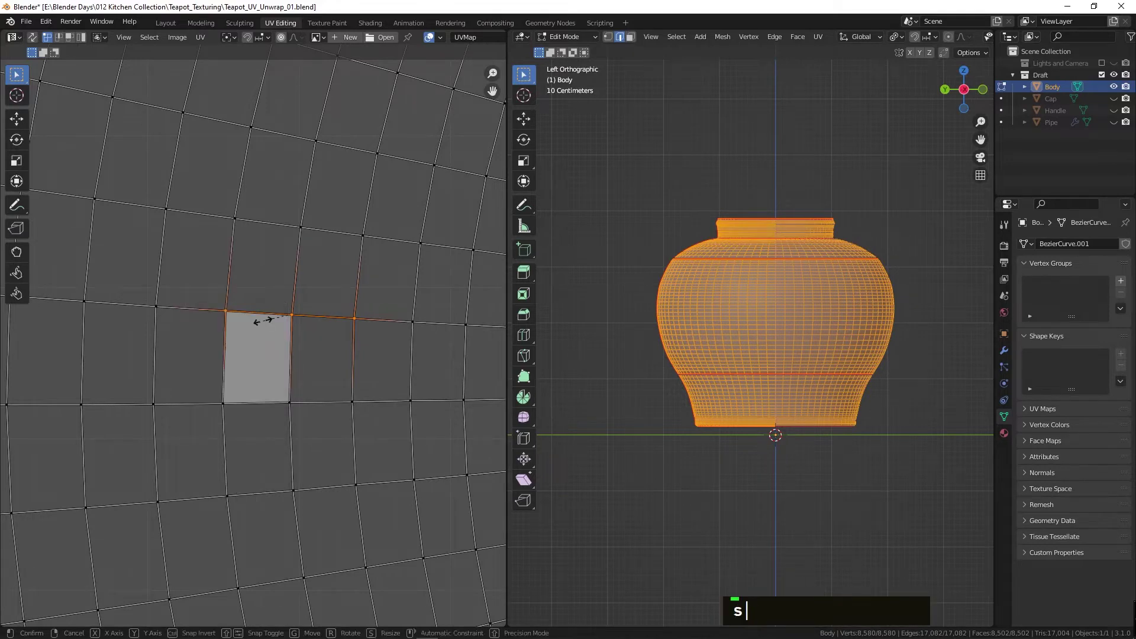
{"action": "key", "text": "Escape"}
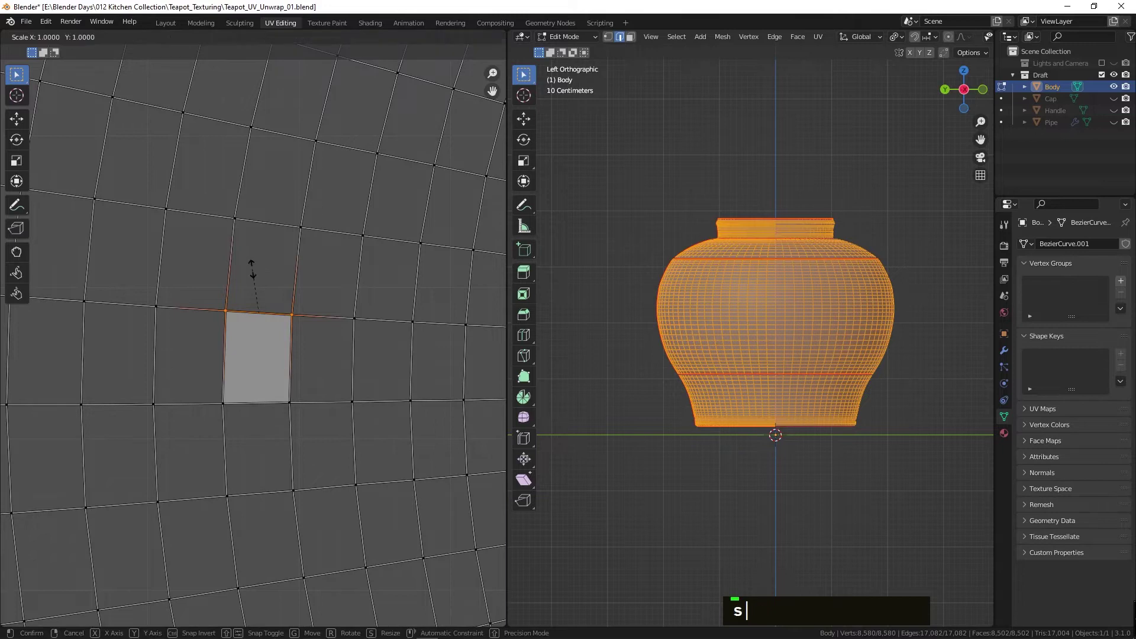
{"action": "key", "text": "Return"}
{"action": "type", "text": "s"}
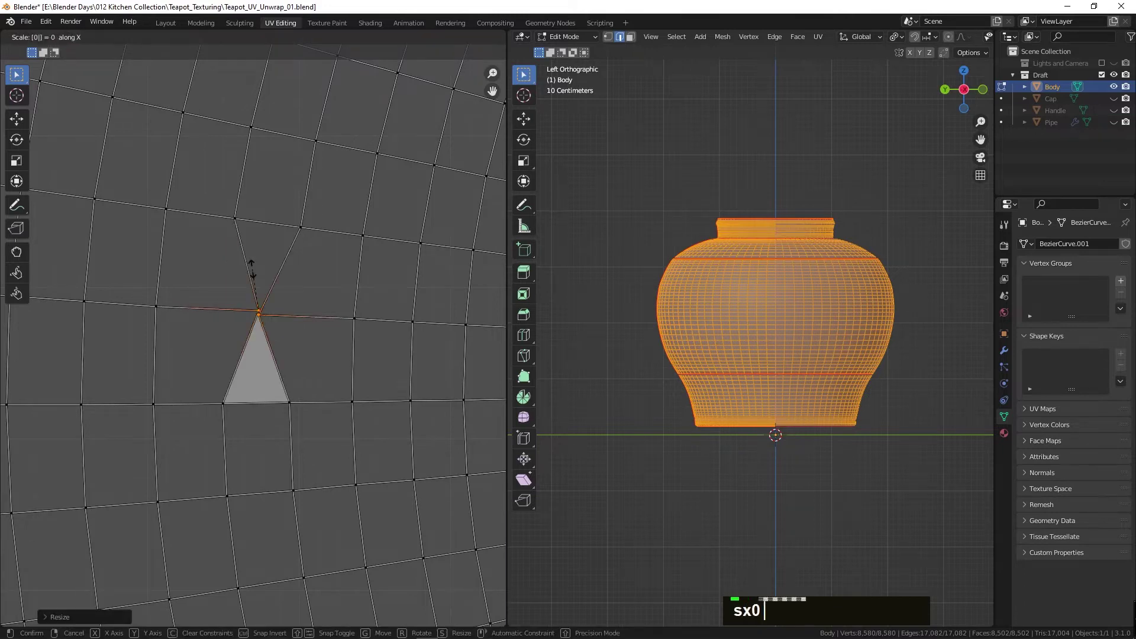
{"action": "key", "text": "Return"}
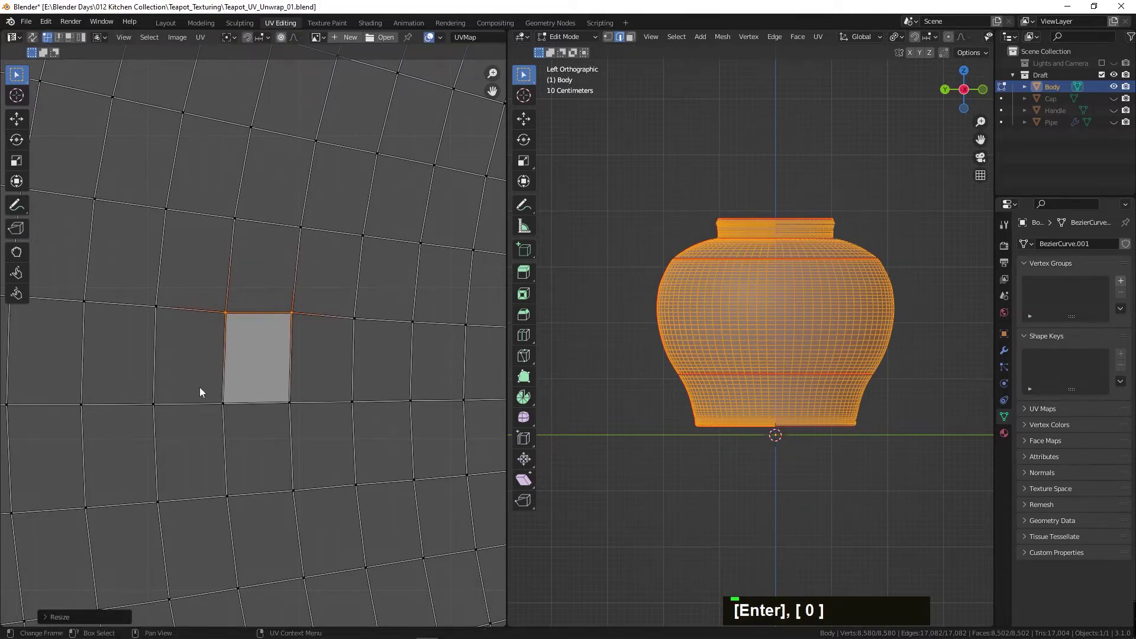
- Straighten the quad's bottom and side edges with S scaled to zero, undoing one slip, into a rectangle
{"action": "type", "text": "s"}
{"action": "key", "text": "Return"}
{"action": "type", "text": "d"}
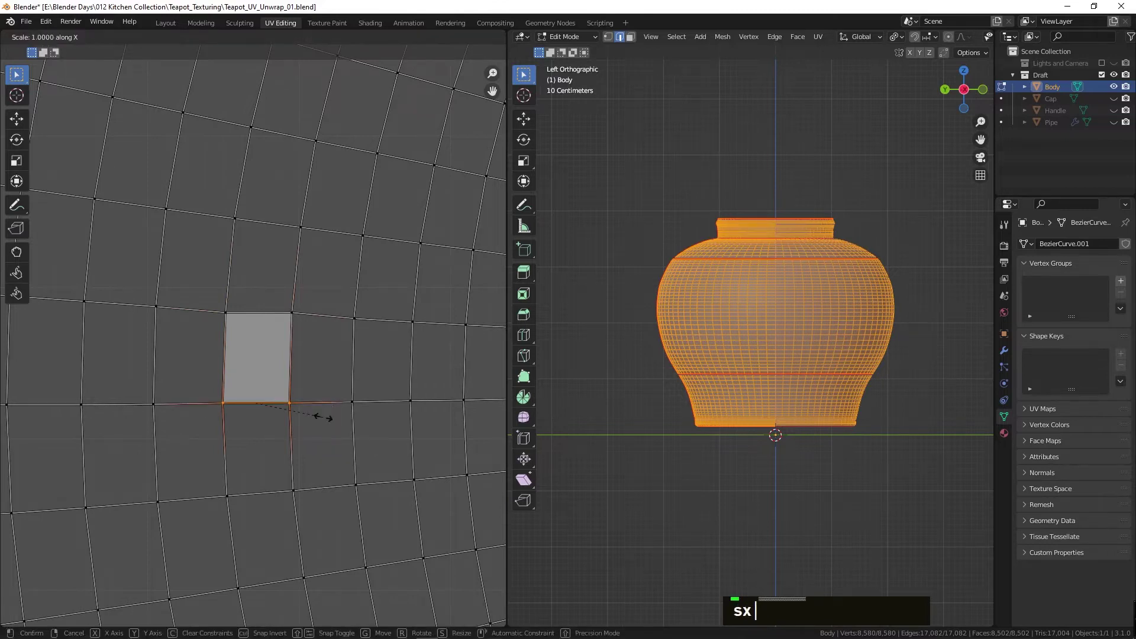
{"action": "key", "text": "Return"}
{"action": "key", "text": "ctrl+z"}
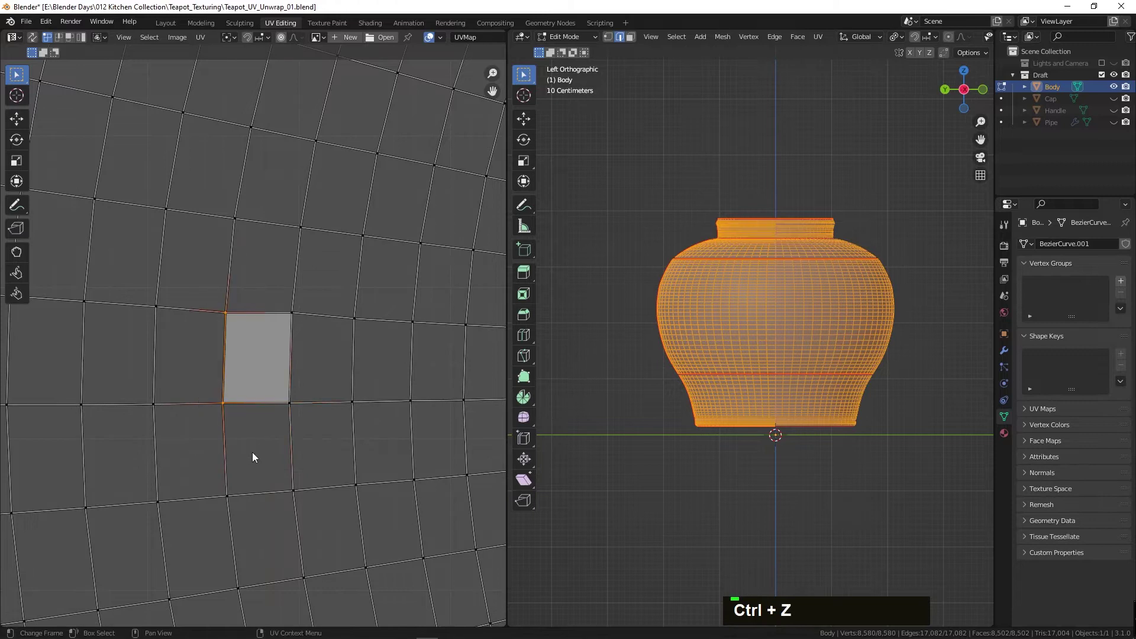
{"action": "type", "text": "s"}
{"action": "key", "text": "Return"}
{"action": "scroll", "scroll_direction": "up", "scroll_amount": 3}
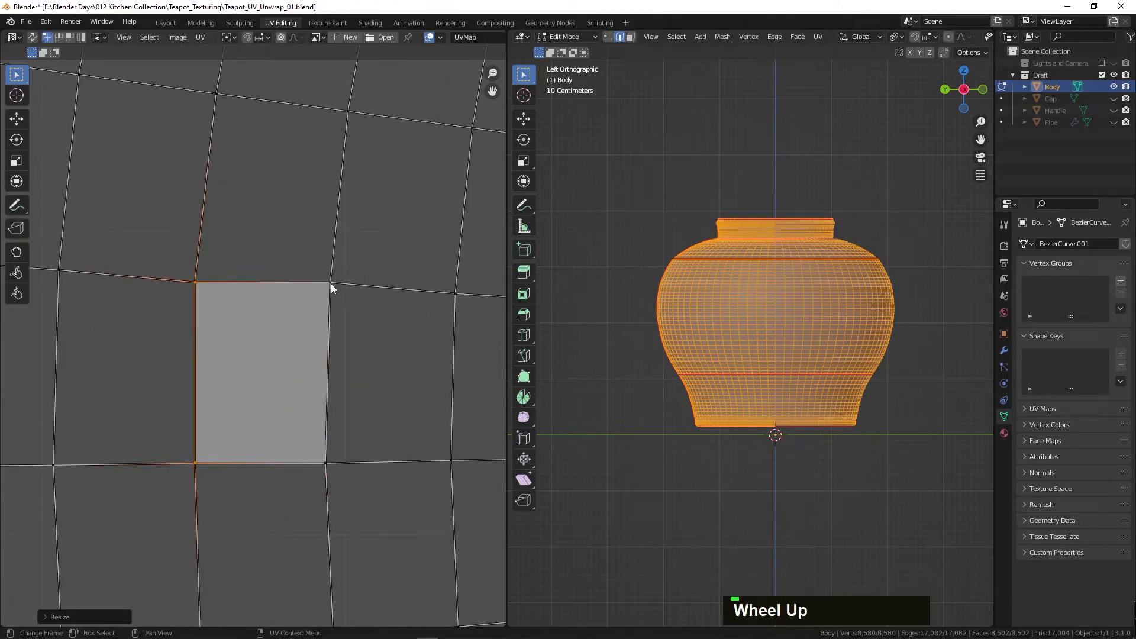
{"action": "type", "text": "s"}
{"action": "key", "text": "Return"}
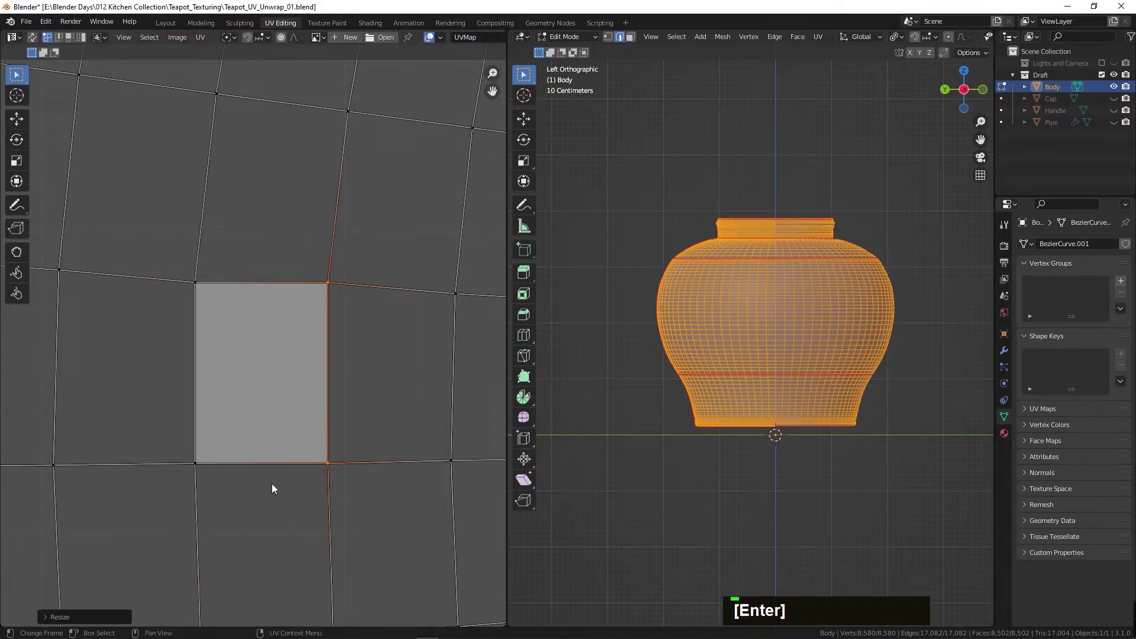
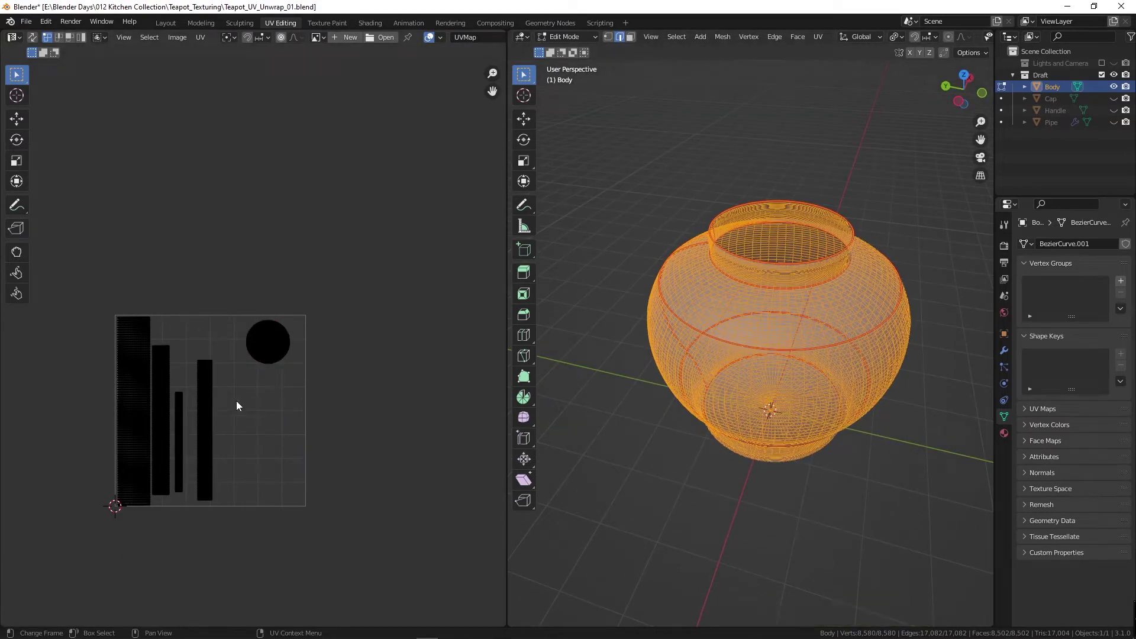
- Select the body's strip islands together and rotate them 90 degrees, undoing a stray move
{"action": "key", "text": "g"}
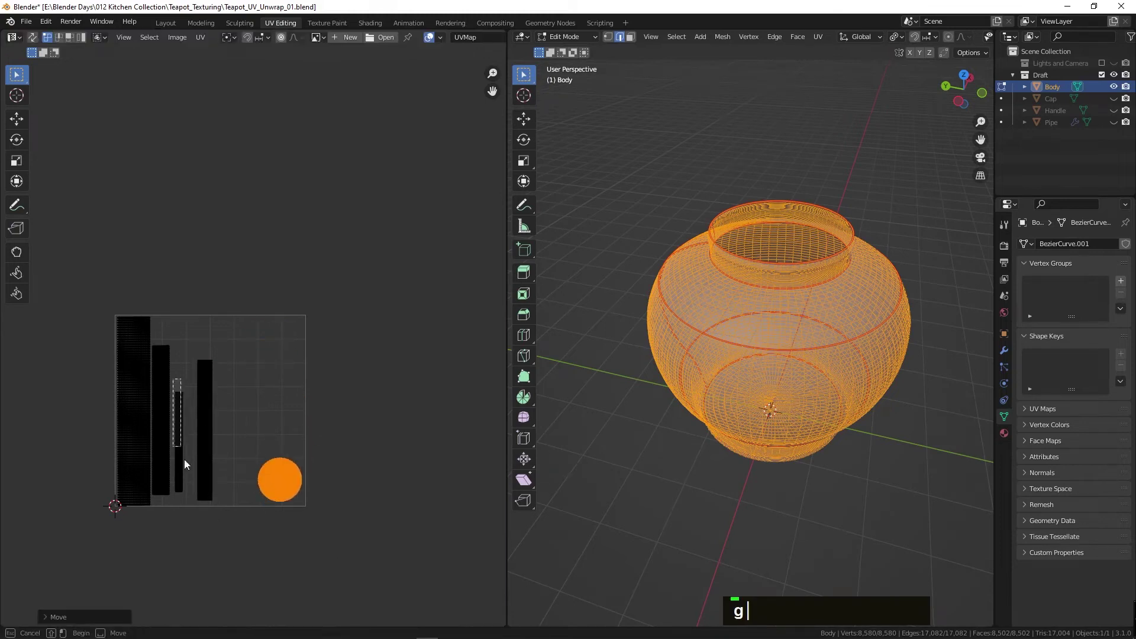
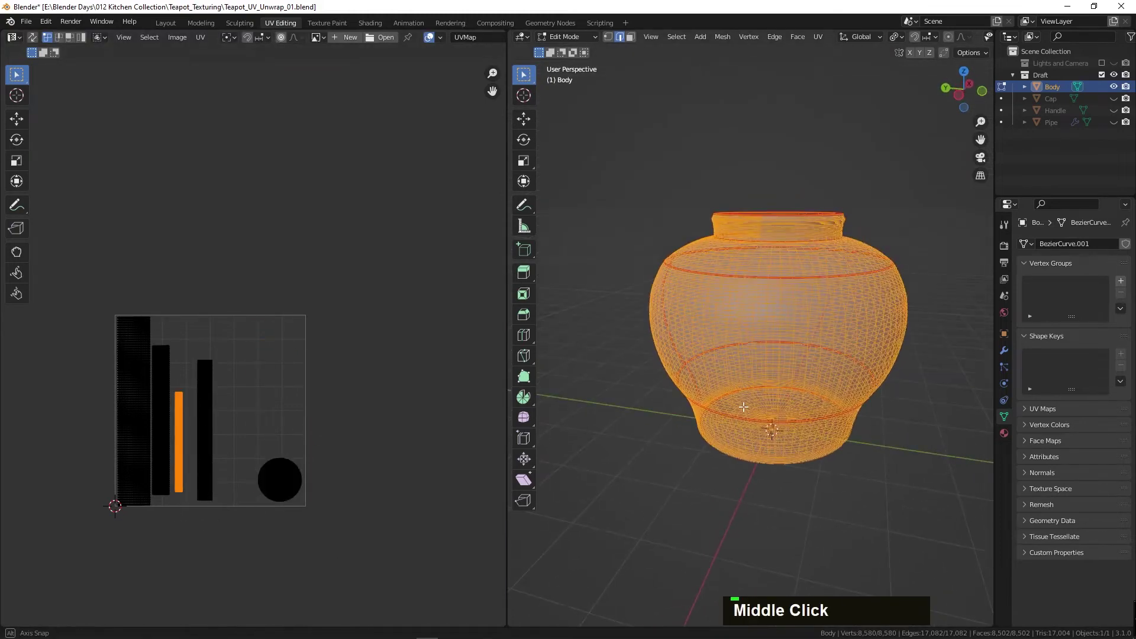
{"action": "key", "text": "Tab"}
{"action": "key", "text": "Tab"}
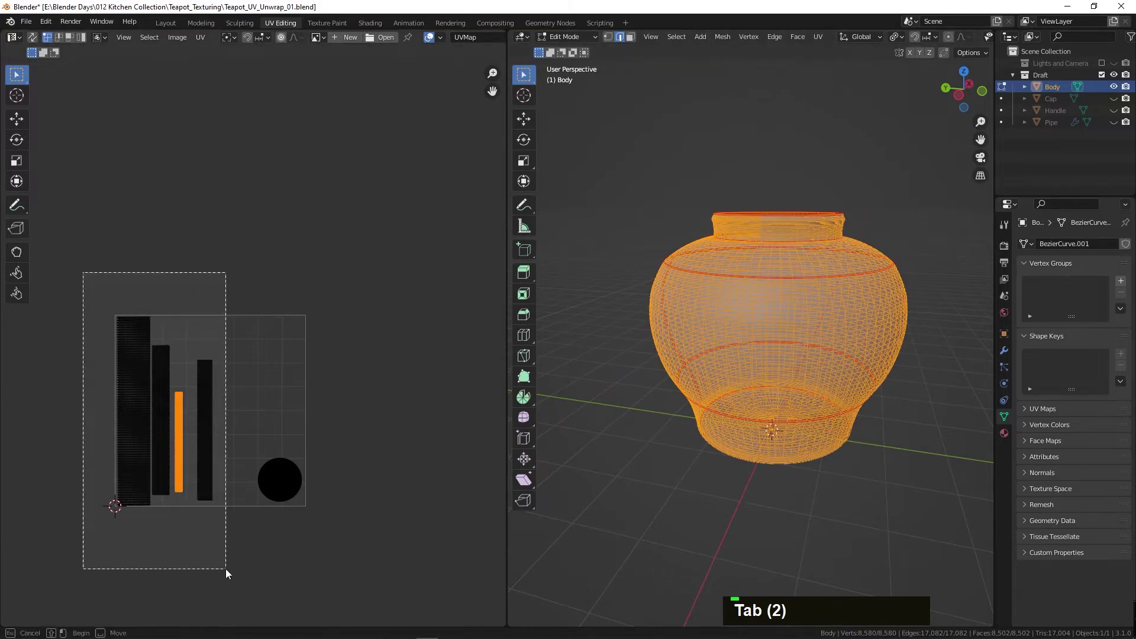
{"action": "type", "text": "r90-"}
{"action": "key", "text": "Return"}
{"action": "type", "text": "g"}
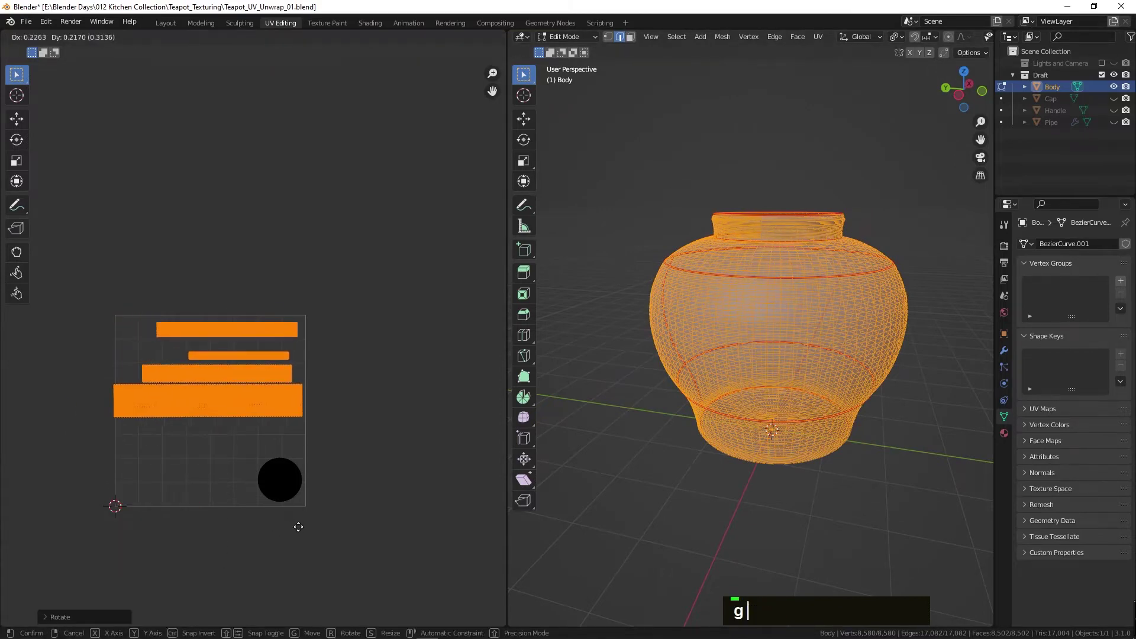
{"action": "right_click", "coordinate": [302, 531]}
{"action": "key", "text": "ctrl+z"}
{"action": "type", "text": "r9"}
{"action": "key", "text": "Return"}
- Move the strips to the top of the UV square, raise the round island, and return to Object Mode
{"action": "type", "text": "g"}
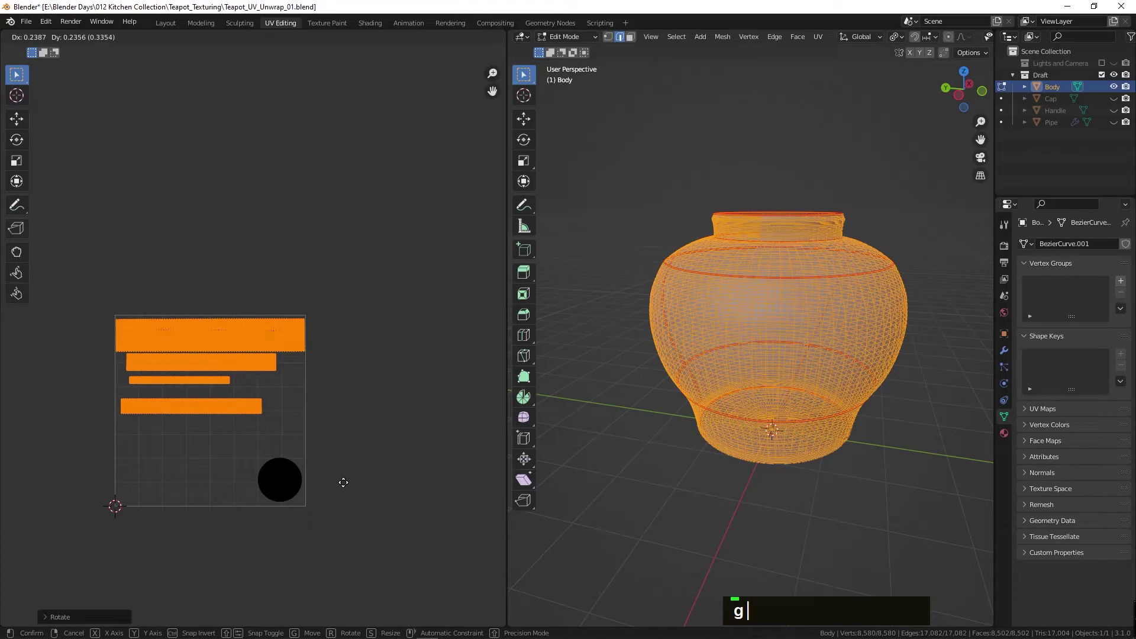
{"action": "key", "text": "Return"}
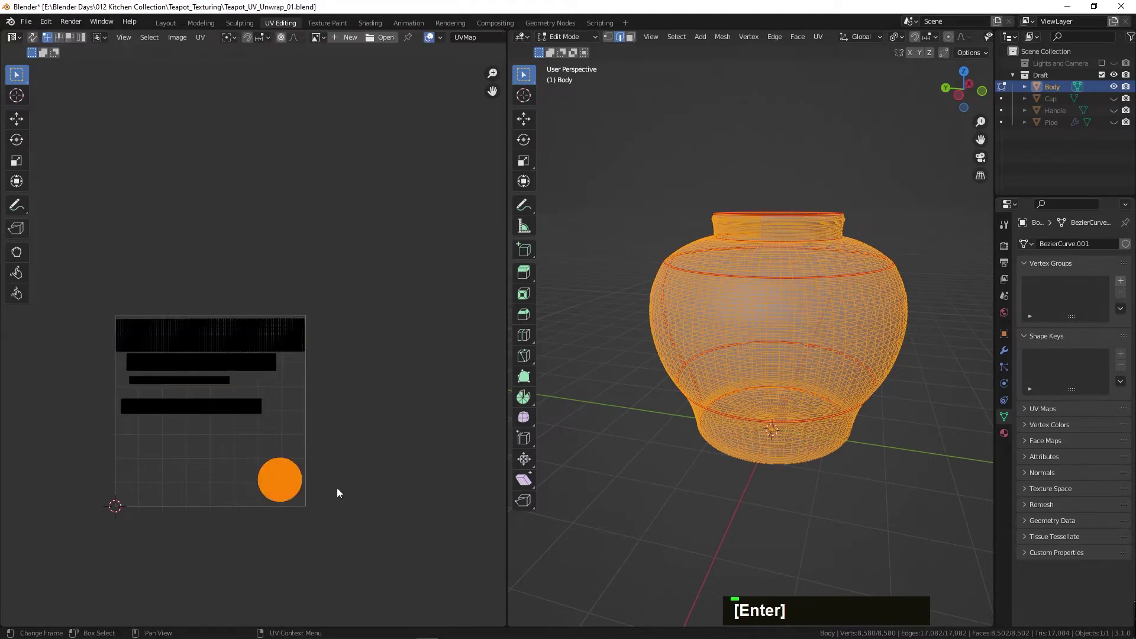
{"action": "key", "text": "g"}
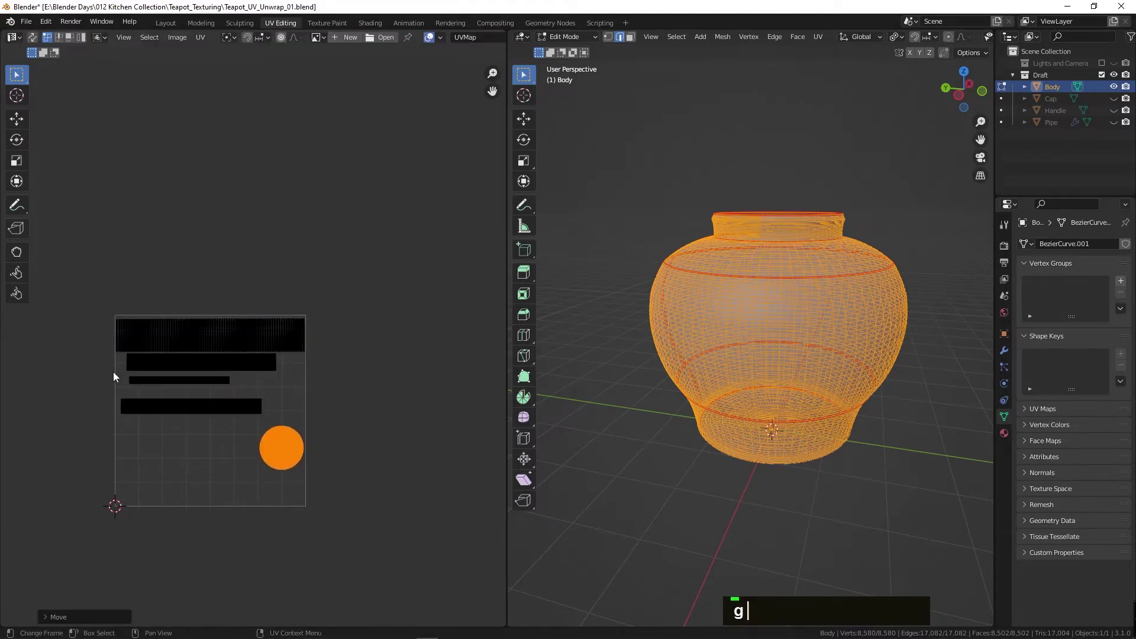
{"action": "key", "text": "Tab"}
{"action": "key", "text": "g"}
{"action": "key", "text": "Tab"}
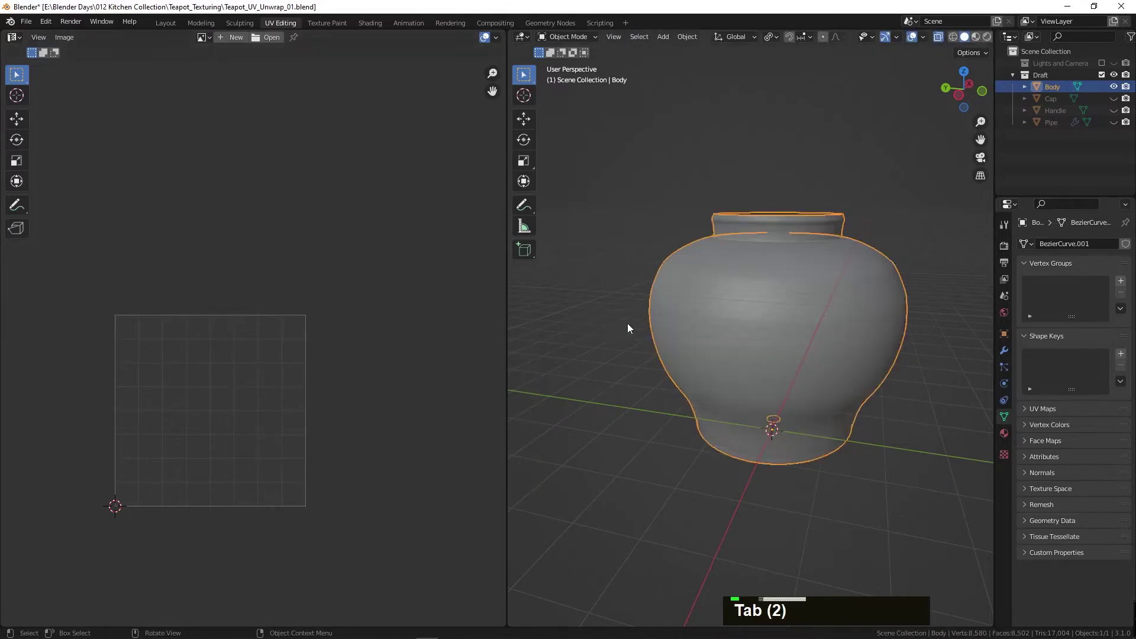
{"action": "key", "text": "alt+z"}
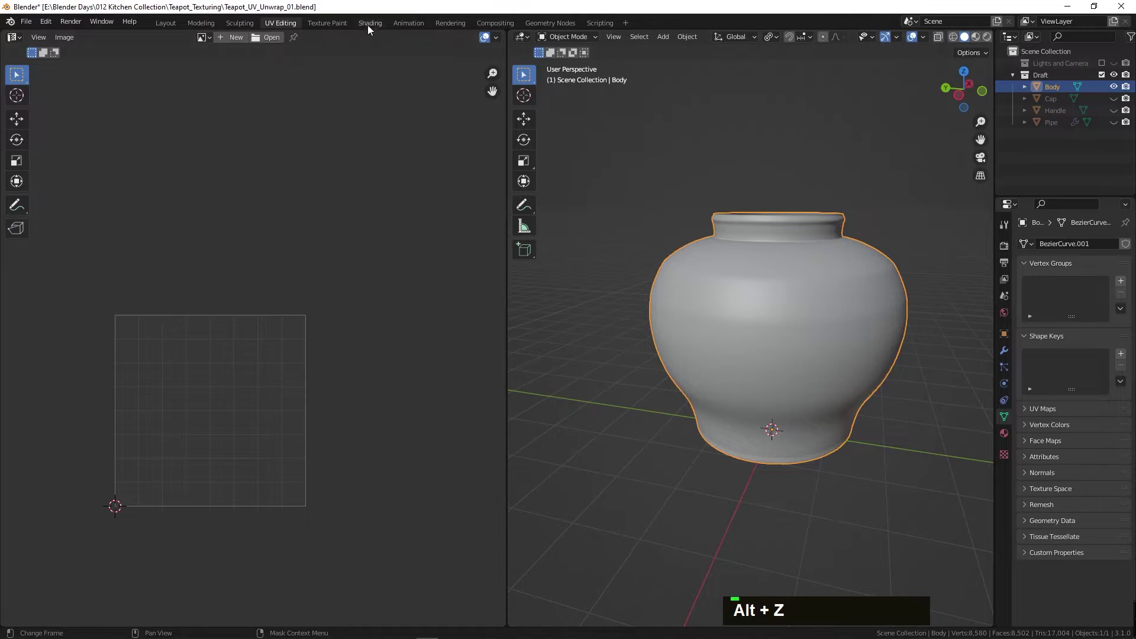
- Inspect the body's checker material, then bring the cap close into the Shading view
{"action": "middle_click", "coordinate": [577, 204]}
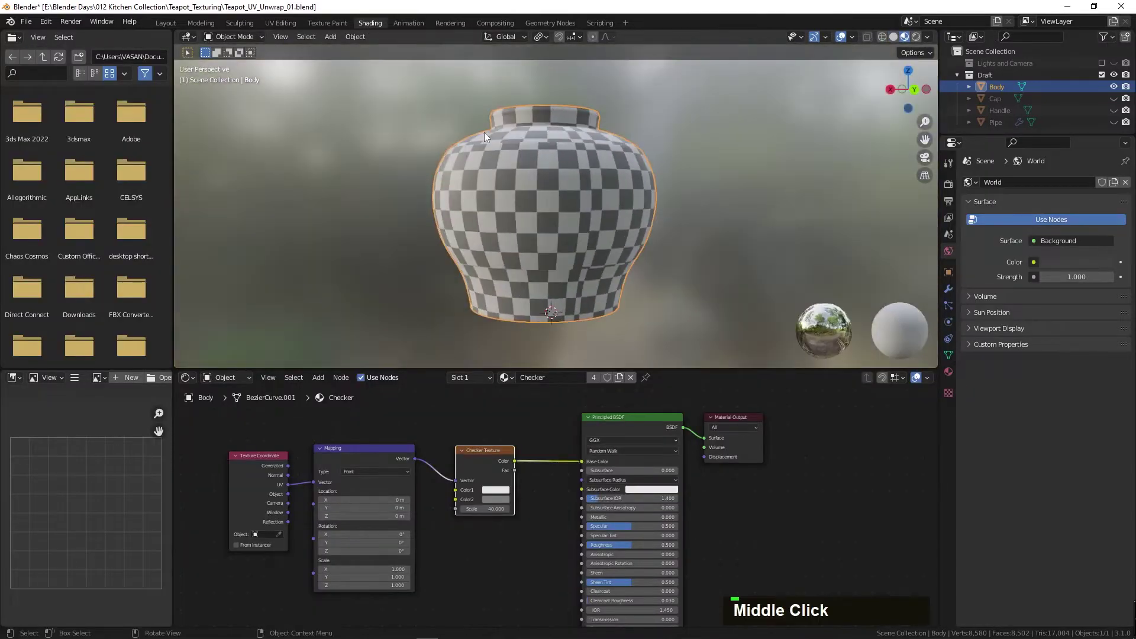
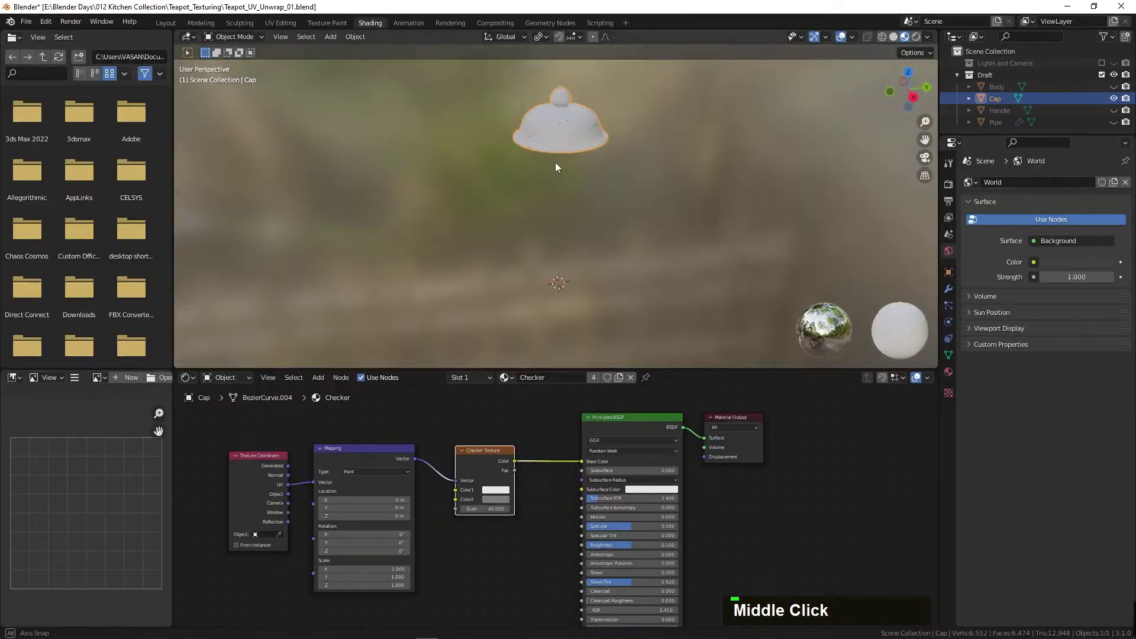
{"action": "scroll", "scroll_direction": "up", "scroll_amount": 3}
{"action": "middle_click", "coordinate": [573, 148]}
{"action": "scroll", "scroll_direction": "up", "scroll_amount": 3}
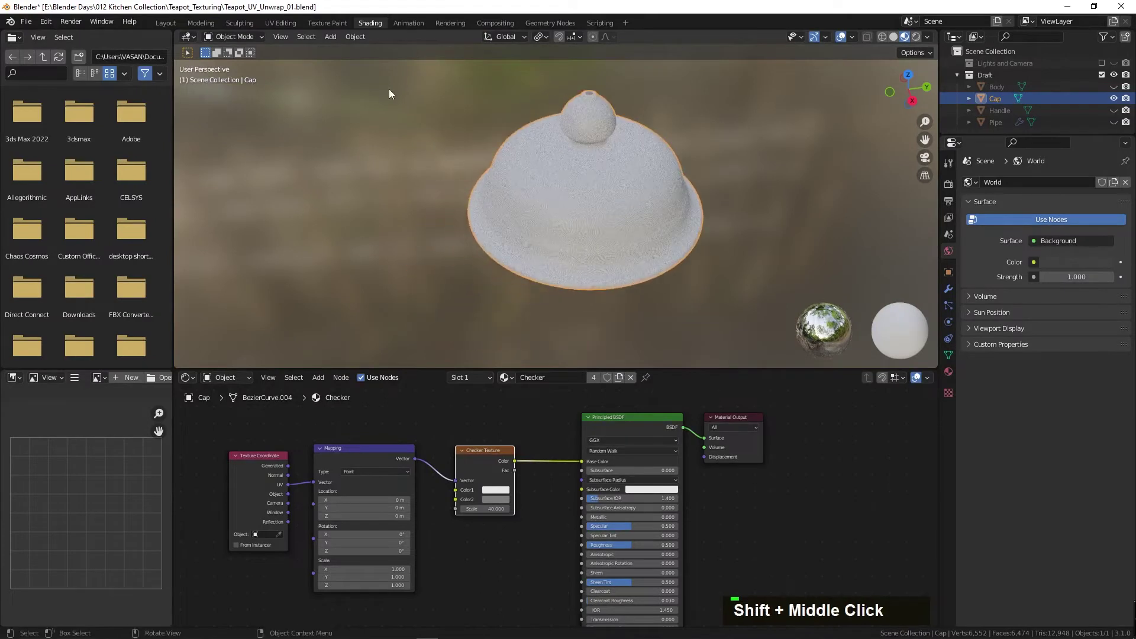
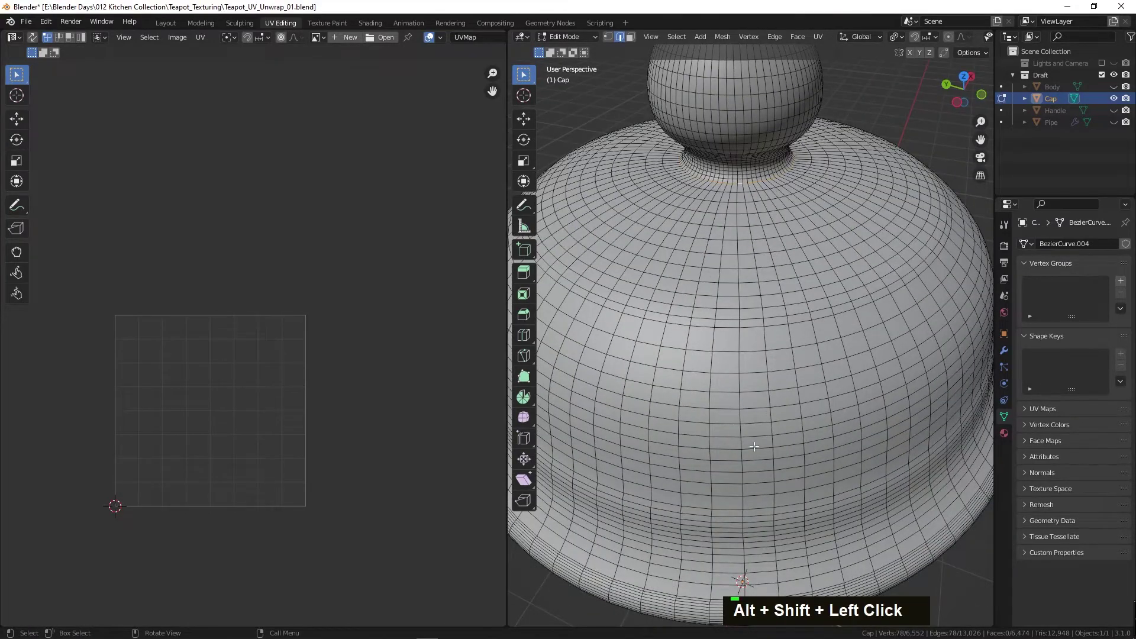
- Orbit under the cap, mark a seam along its edge loop and unwrap it into the UV square
{"action": "middle_click", "coordinate": [726, 451]}
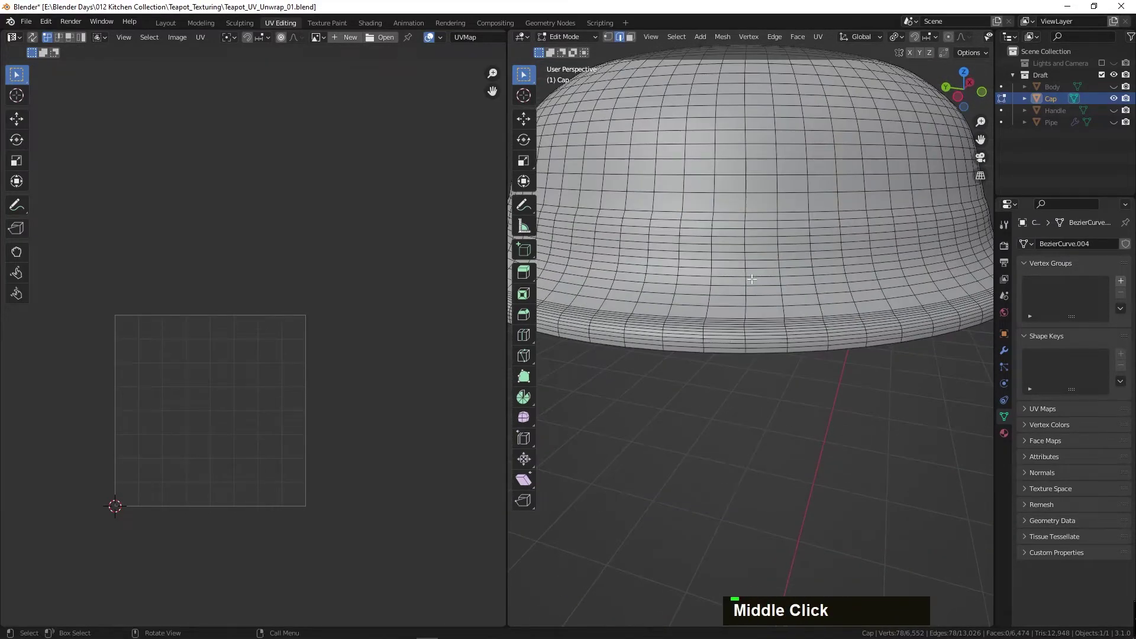
{"action": "middle_click", "coordinate": [733, 306]}
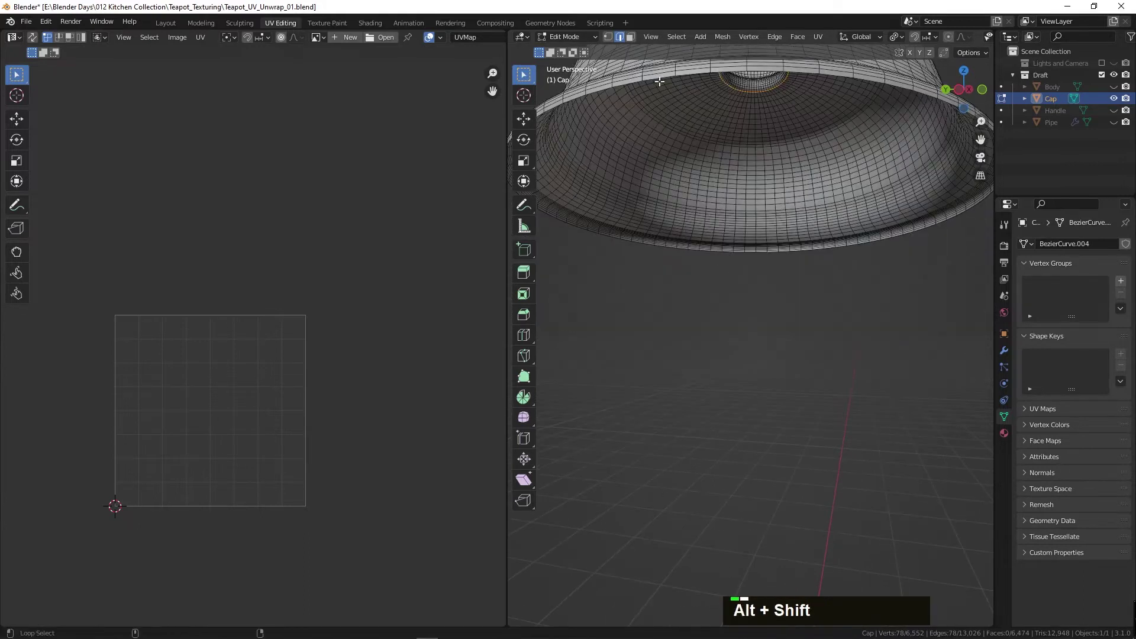
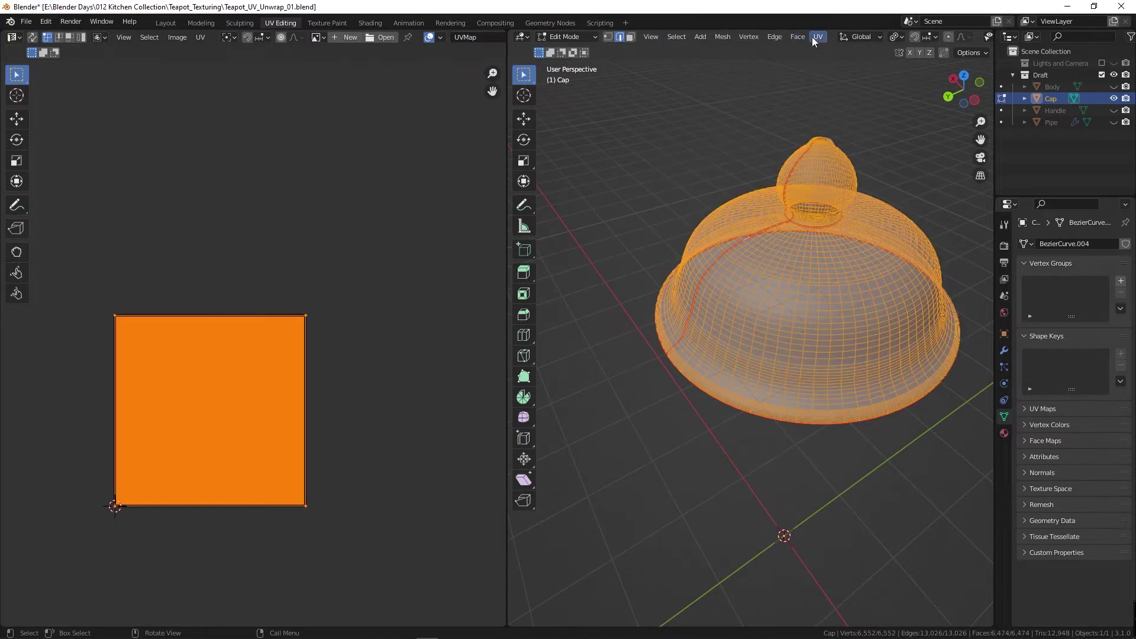
{"action": "scroll", "scroll_direction": "up", "scroll_amount": 3}
{"action": "middle_click", "coordinate": [322, 503]}
{"action": "scroll", "scroll_direction": "up", "scroll_amount": 3}
{"action": "middle_click", "coordinate": [437, 488]}
- Orbit around the cap in the Shading preview to check its checker pattern is even
{"action": "scroll", "scroll_direction": "up", "scroll_amount": 3}
{"action": "scroll", "scroll_direction": "down", "scroll_amount": 3}
{"action": "middle_click", "coordinate": [169, 280]}
{"action": "scroll", "scroll_direction": "up", "scroll_amount": 3}
{"action": "scroll", "scroll_direction": "down", "scroll_amount": 3}
{"action": "middle_click", "coordinate": [494, 258]}
{"action": "scroll", "scroll_direction": "up", "scroll_amount": 3}
{"action": "middle_click", "coordinate": [649, 275]}
{"action": "scroll", "scroll_direction": "up", "scroll_amount": 3}
{"action": "scroll", "scroll_direction": "down", "scroll_amount": 3}
{"action": "middle_click", "coordinate": [644, 291]}
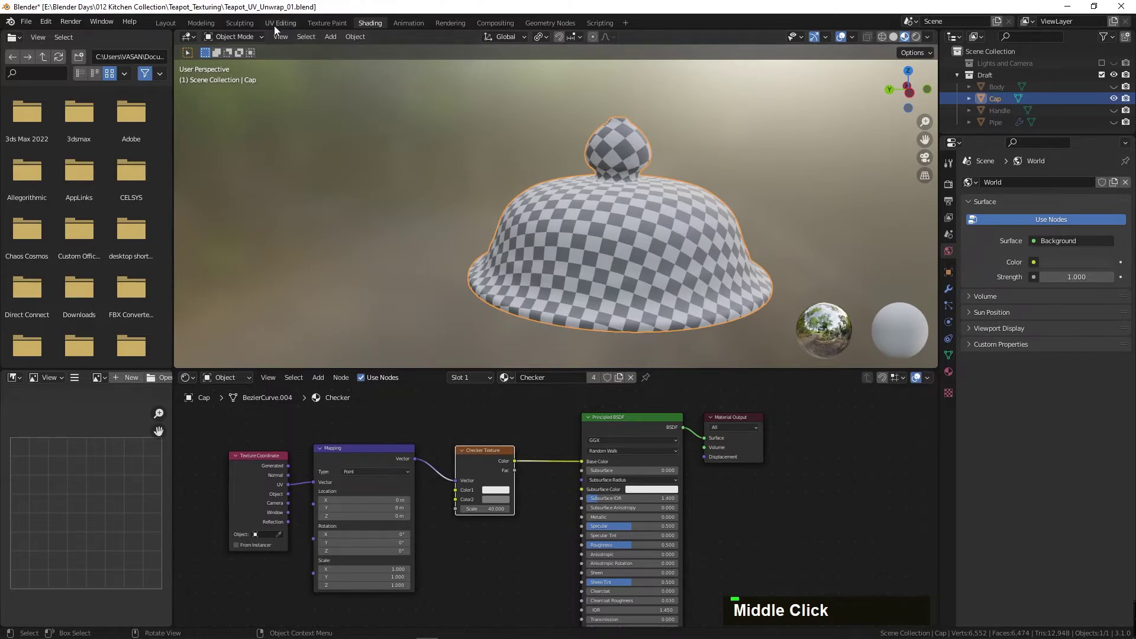
- Return to the cap's UV layout and zoom in to select a single UV face
{"action": "scroll", "scroll_direction": "down", "scroll_amount": 3}
{"action": "scroll", "scroll_direction": "up", "scroll_amount": 3}
{"action": "middle_click", "coordinate": [157, 210]}
{"action": "scroll", "scroll_direction": "up", "scroll_amount": 3}
{"action": "middle_click", "coordinate": [294, 147]}
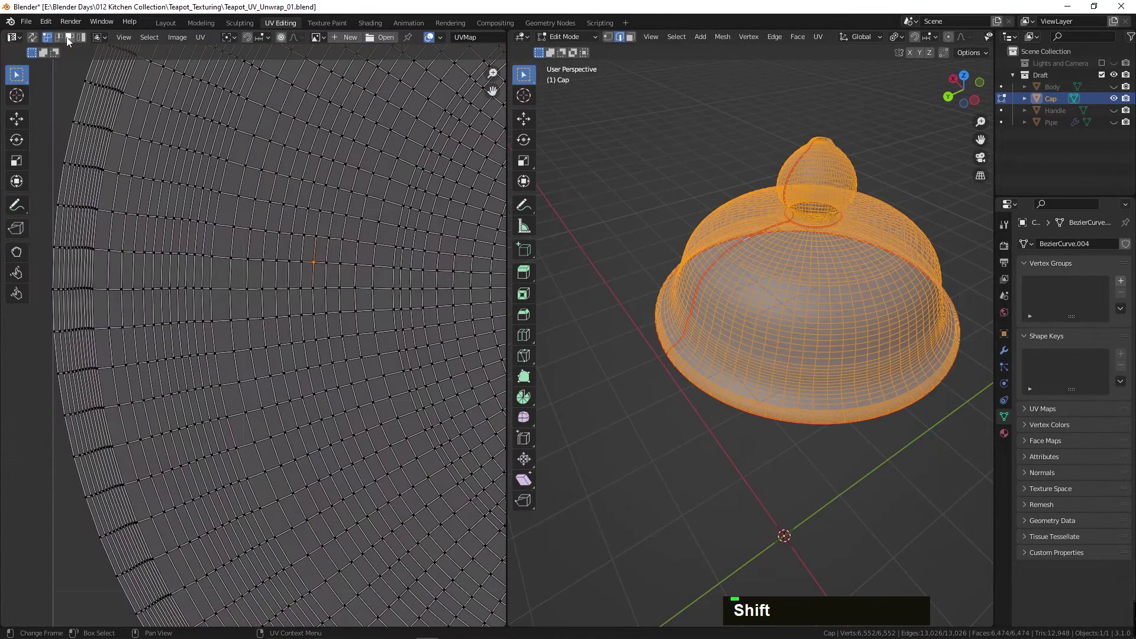
{"action": "type", "text": "1"}
{"action": "scroll", "scroll_direction": "up", "scroll_amount": 3}
{"action": "scroll", "scroll_direction": "up", "scroll_amount": 3}
{"action": "middle_click", "coordinate": [415, 184]}
{"action": "scroll", "scroll_direction": "up", "scroll_amount": 3}
{"action": "middle_click", "coordinate": [407, 213]}
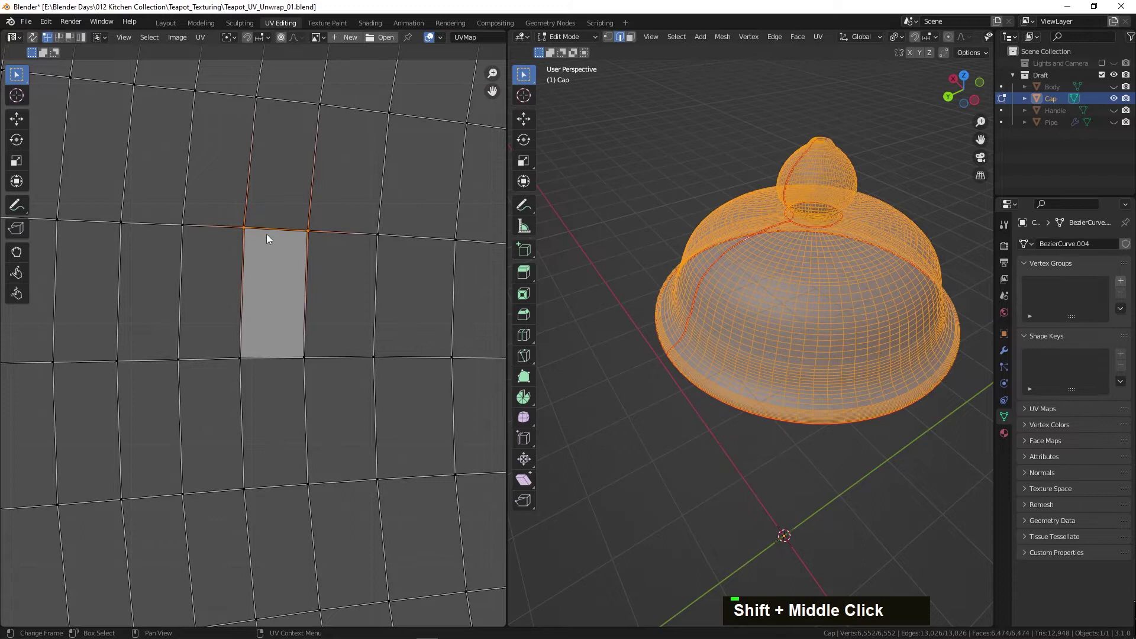
- Scale the face's edges to 0 along X and Y to square it into a clean rectangle
{"action": "type", "text": "s0"}
{"action": "key", "text": "Escape"}
{"action": "type", "text": "sx"}
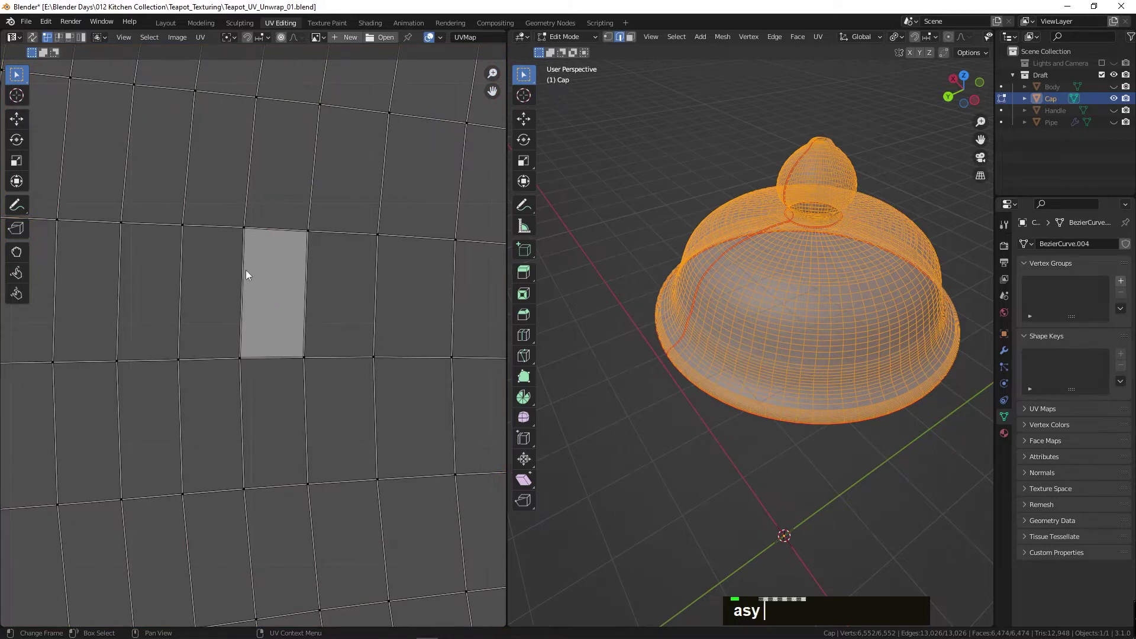
{"action": "key", "text": "Return"}
{"action": "type", "text": "s"}
{"action": "key", "text": "Return"}
{"action": "type", "text": "sy0"}
{"action": "key", "text": "Return"}
{"action": "type", "text": "s"}
{"action": "key", "text": "Return"}
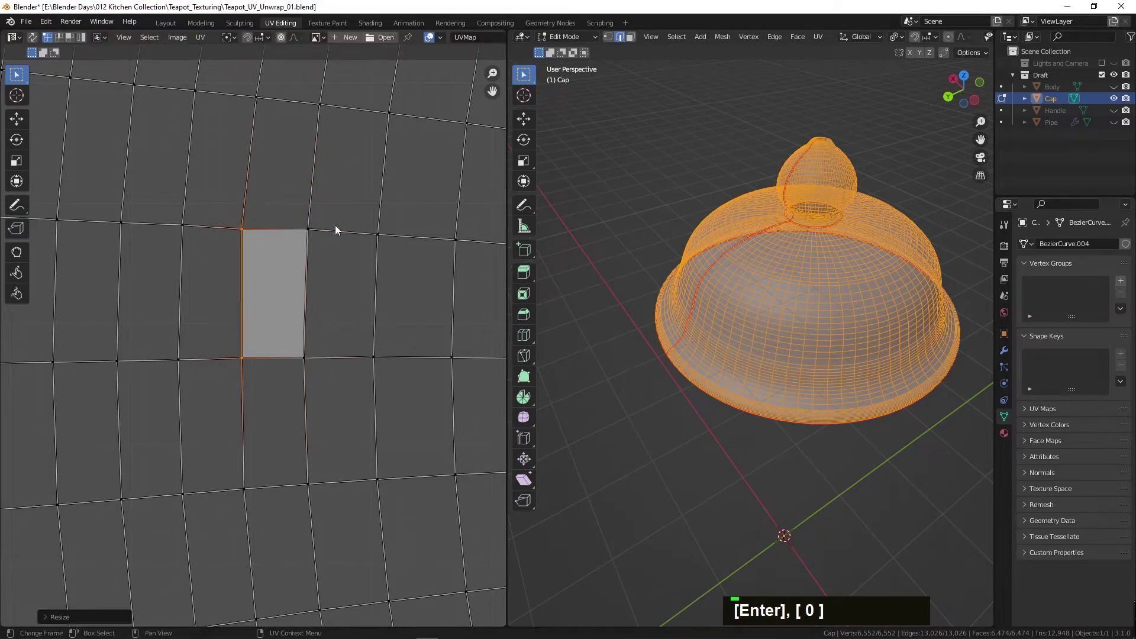
{"action": "type", "text": "s"}
{"action": "key", "text": "Return"}
{"action": "scroll", "scroll_direction": "down", "scroll_amount": 3}
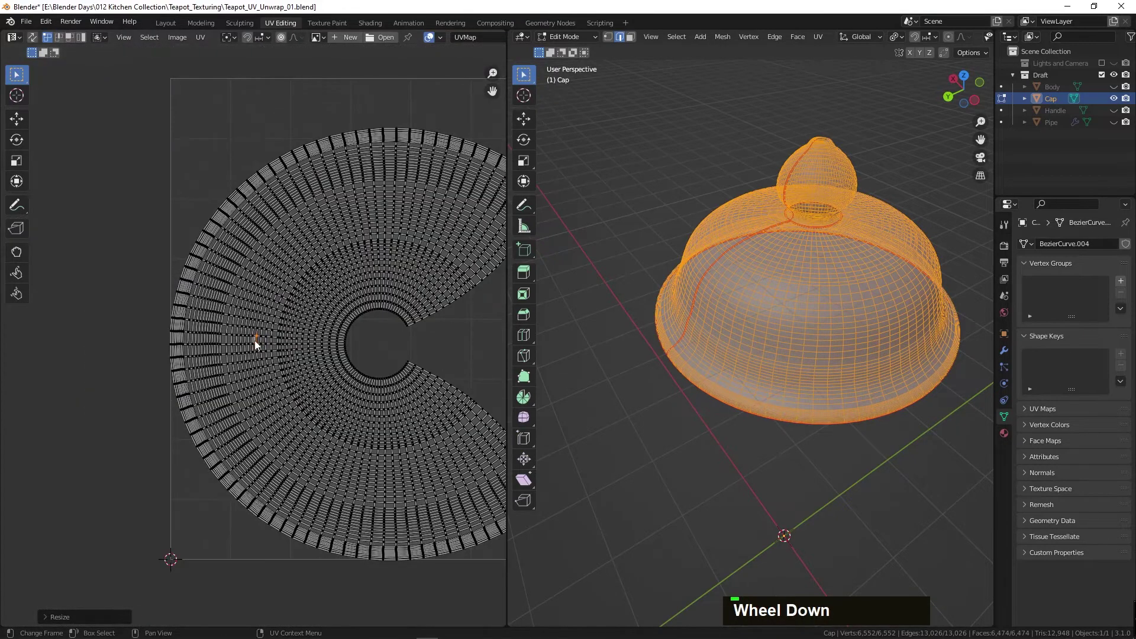
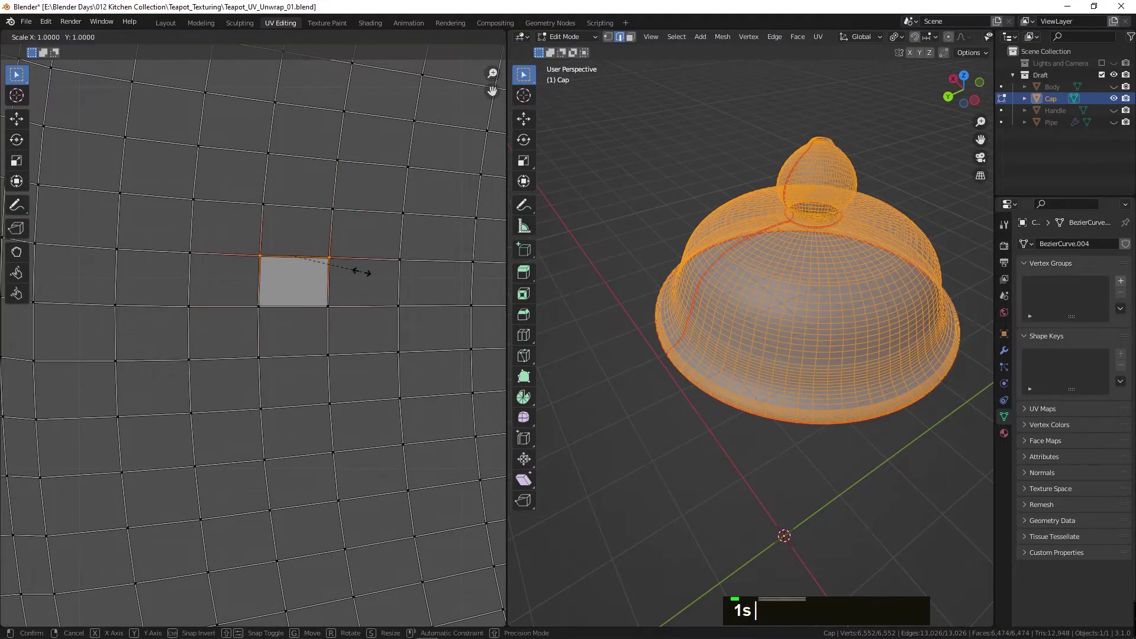
- Finish squaring the face's edges with scale-to-0 and apply Follow Active Quads to the whole cap layout
{"action": "type", "text": "1sx0"}
{"action": "key", "text": "Escape"}
{"action": "key", "text": "Return"}
{"action": "type", "text": "s"}
{"action": "key", "text": "Return"}
{"action": "type", "text": "s"}
{"action": "key", "text": "Return"}
{"action": "type", "text": "s"}
{"action": "key", "text": "Return"}
{"action": "right_click", "coordinate": [291, 281]}
{"action": "scroll", "scroll_direction": "down", "scroll_amount": 3}
{"action": "middle_click", "coordinate": [261, 309]}
- Rotate the cap strips 90 degrees, scale and move them into the upper UV square, and return to Object Mode
{"action": "type", "text": "r90-"}
{"action": "key", "text": "Return"}
{"action": "type", "text": "sg"}
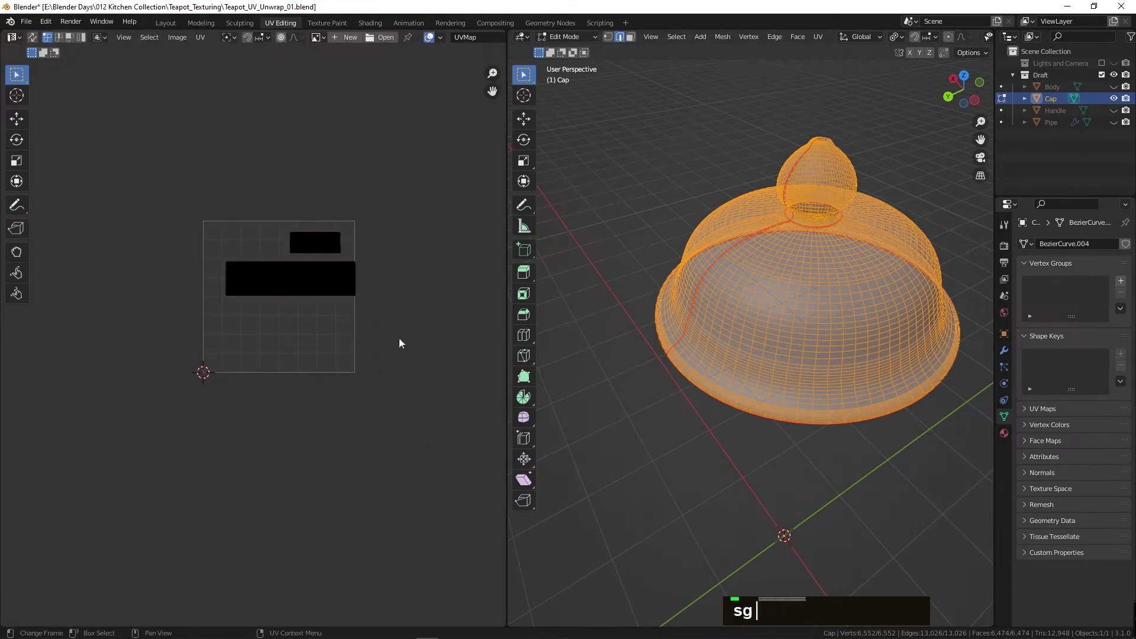
{"action": "type", "text": "g"}
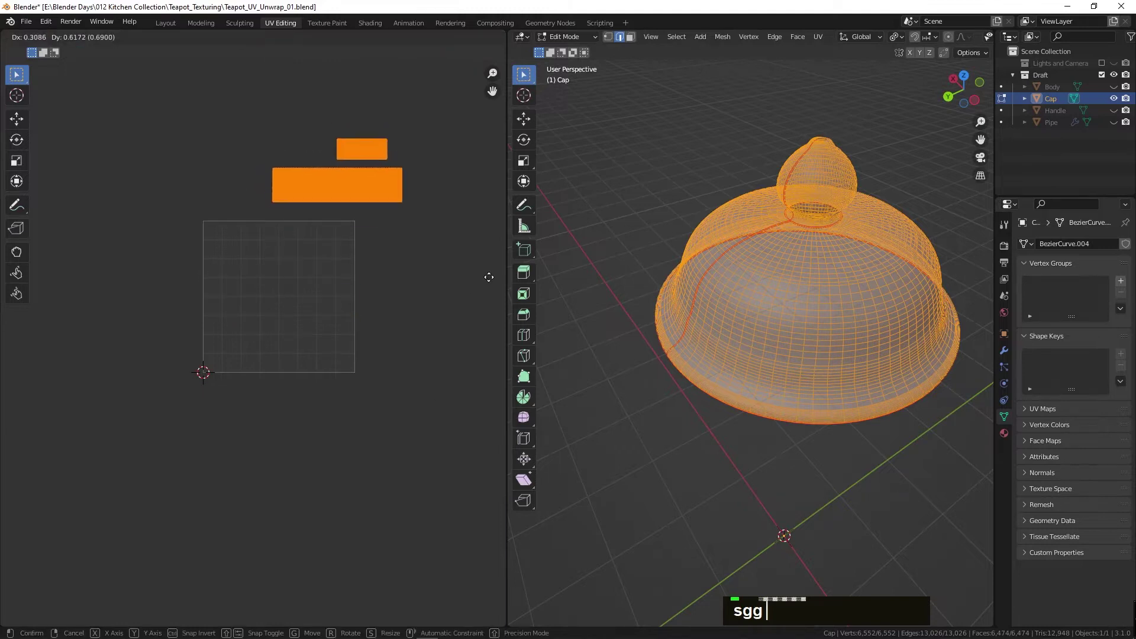
{"action": "key", "text": "Tab"}
{"action": "type", "text": "sgg"}
{"action": "key", "text": "Tab"}
{"action": "type", "text": "sgg"}
{"action": "key", "text": "Tab"}
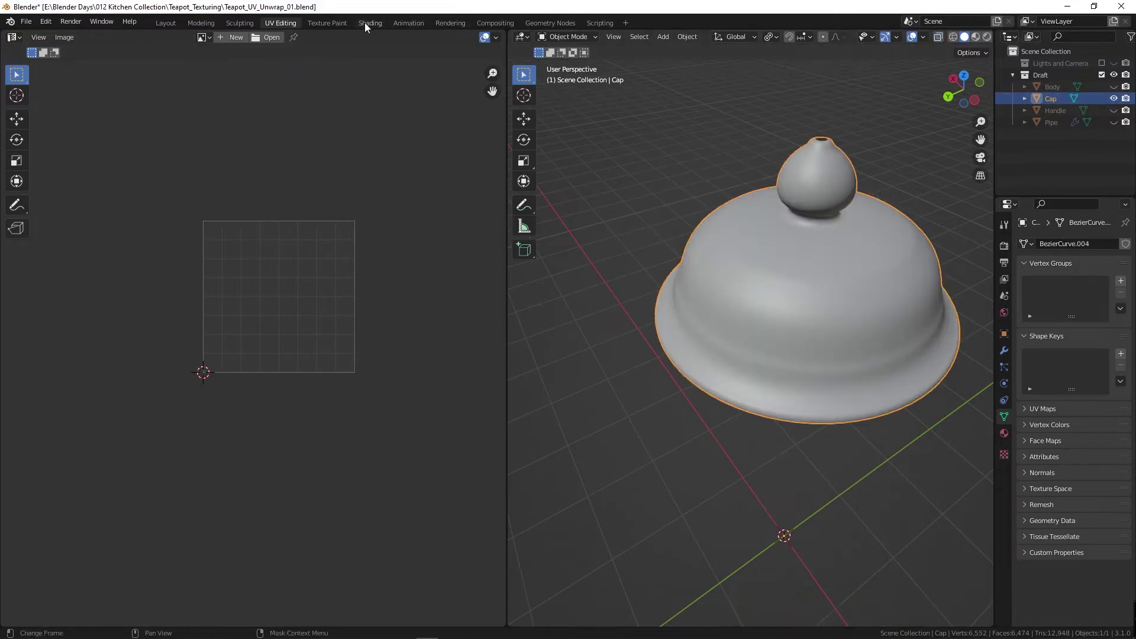
- Inspect the cap's checker in Shading, then select the Handle and open it for UV editing
{"action": "middle_click", "coordinate": [603, 280]}
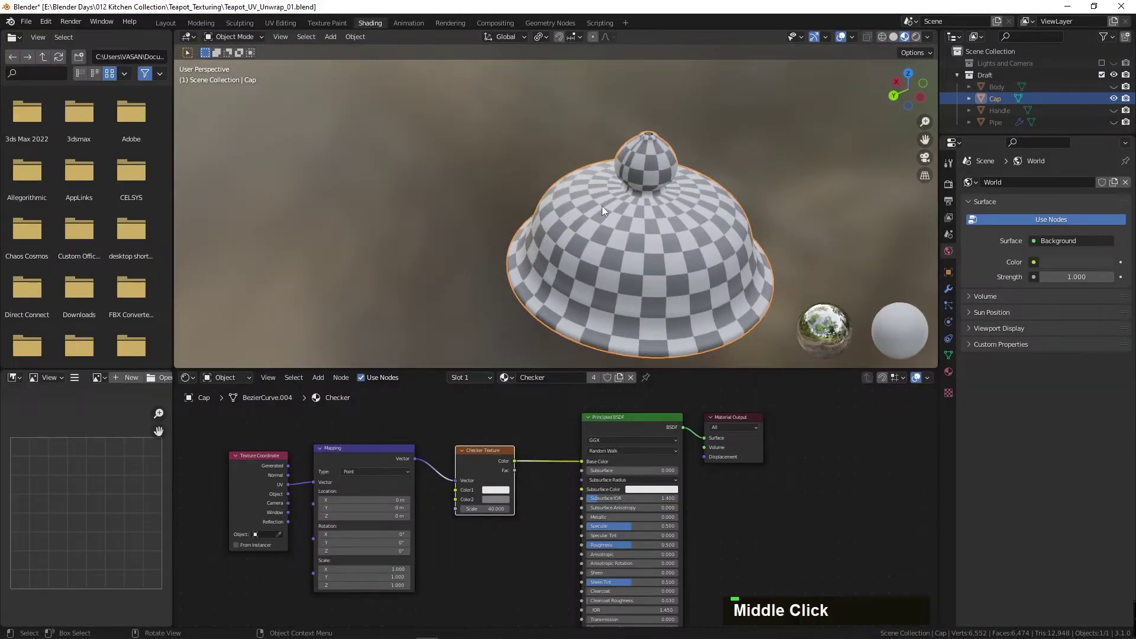
{"action": "middle_click", "coordinate": [643, 220]}
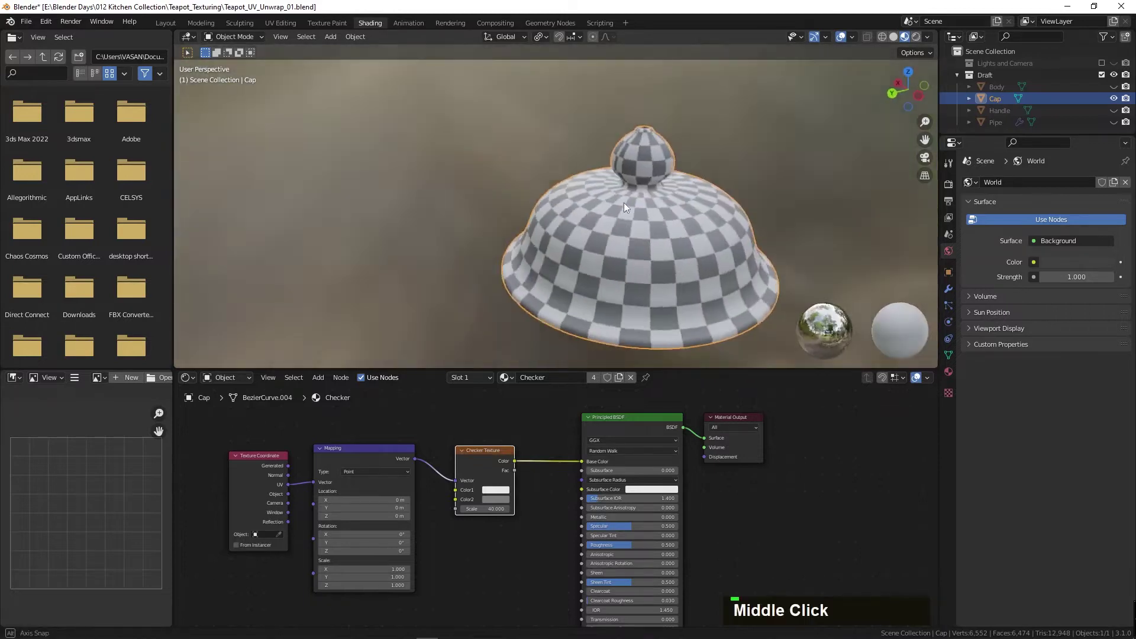
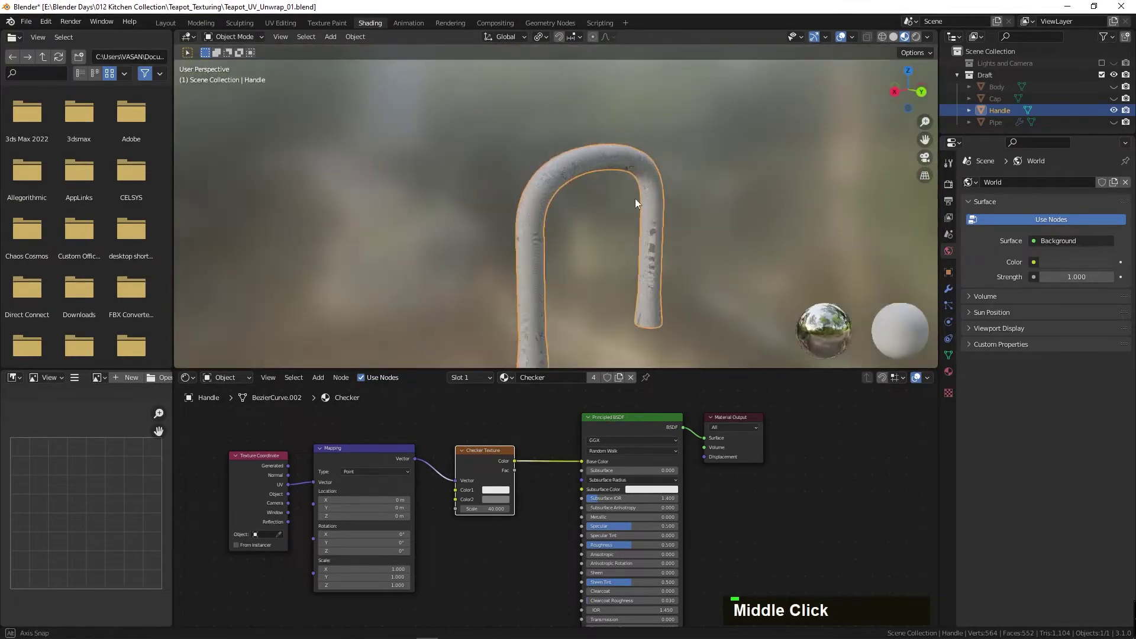
{"action": "middle_click", "coordinate": [602, 230]}
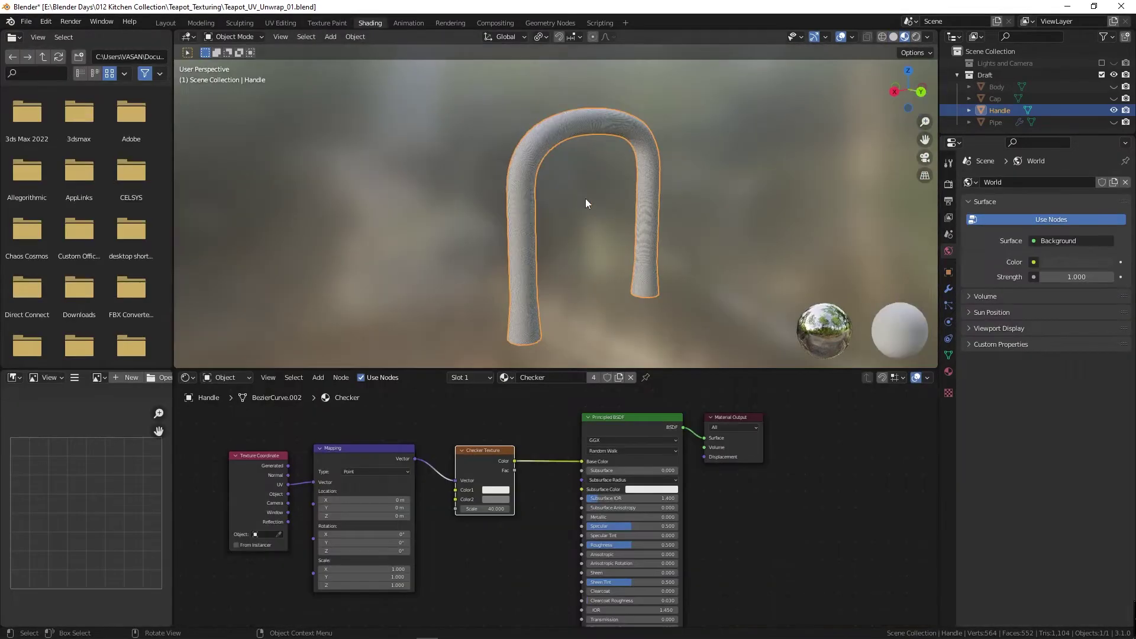
{"action": "middle_click", "coordinate": [559, 180]}
{"action": "scroll", "scroll_direction": "up", "scroll_amount": 3}
{"action": "middle_click", "coordinate": [578, 176]}
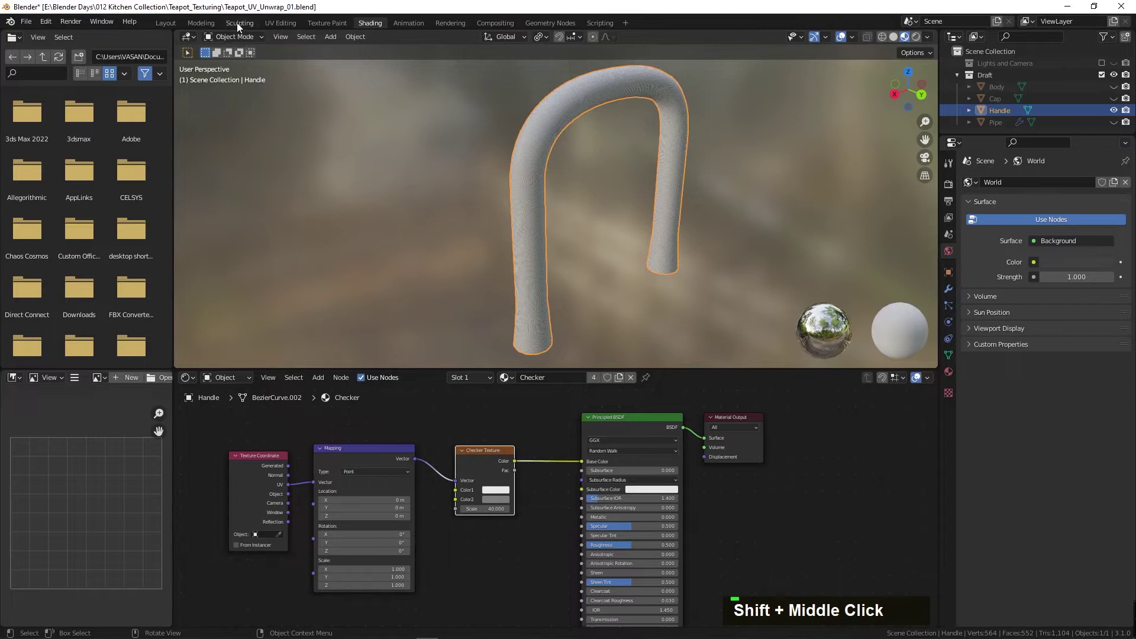
- Unwrap the whole handle mesh into a UV strip and start inspecting its checker in Shading
{"action": "scroll", "scroll_direction": "up", "scroll_amount": 3}
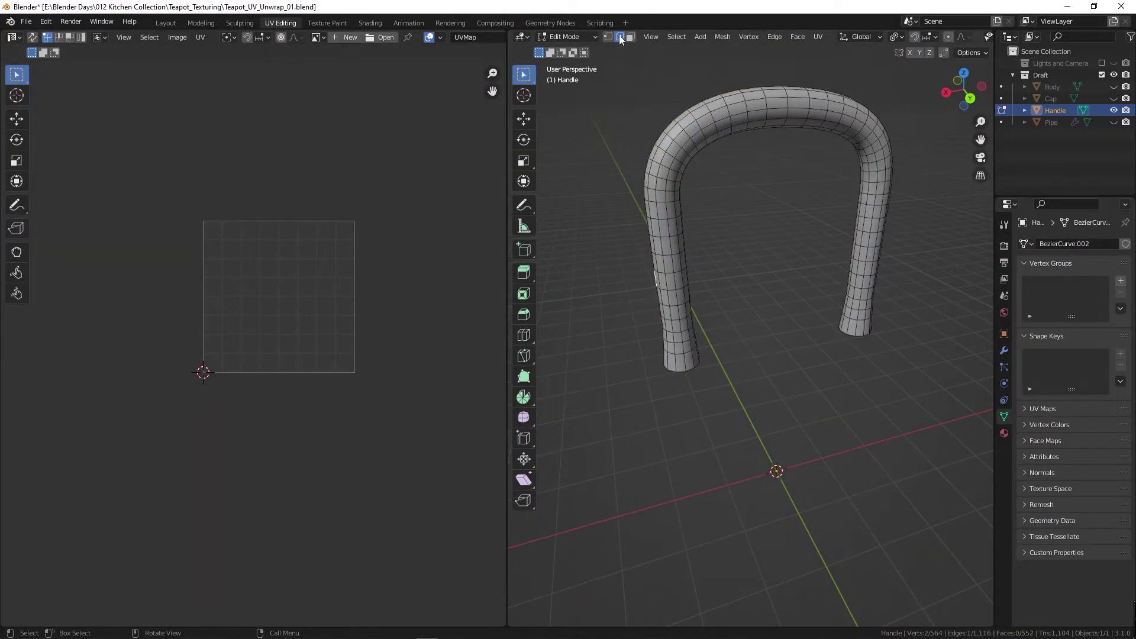
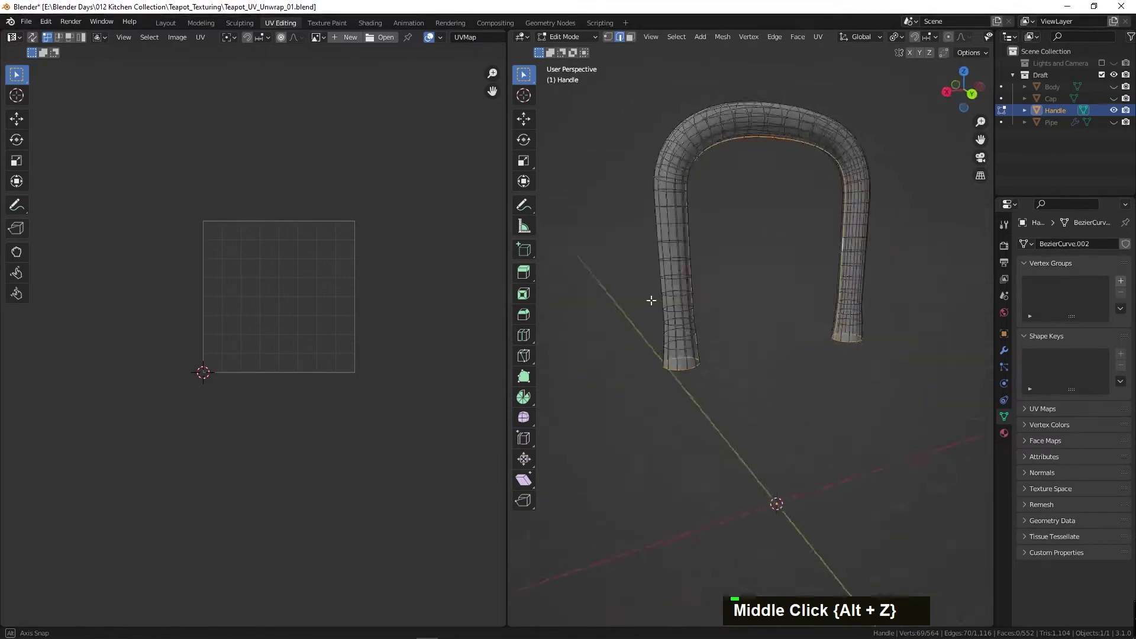
{"action": "right_click", "coordinate": [701, 316]}
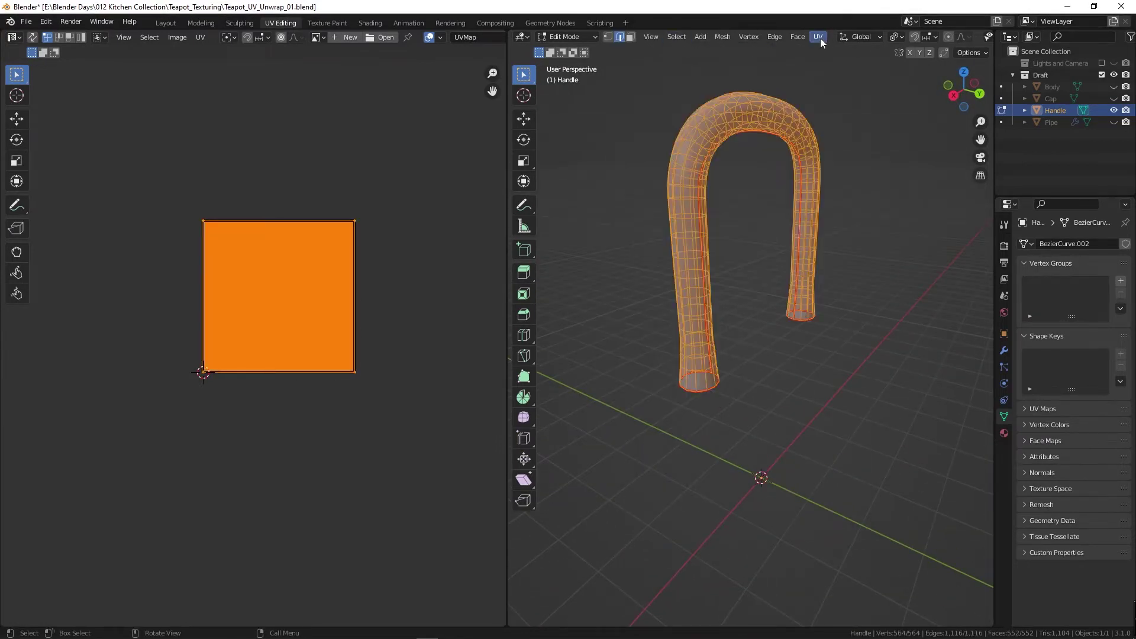
{"action": "scroll", "scroll_direction": "up", "scroll_amount": 3}
{"action": "middle_click", "coordinate": [183, 243]}
{"action": "scroll", "scroll_direction": "up", "scroll_amount": 3}
{"action": "middle_click", "coordinate": [794, 290]}
{"action": "scroll", "scroll_direction": "up", "scroll_amount": 3}
{"action": "scroll", "scroll_direction": "down", "scroll_amount": 3}
{"action": "middle_click", "coordinate": [530, 205]}
- Orbit around the handle to confirm its checker is even, then zoom into its UV strip
{"action": "scroll", "scroll_direction": "down", "scroll_amount": 3}
{"action": "scroll", "scroll_direction": "up", "scroll_amount": 3}
{"action": "middle_click", "coordinate": [599, 247]}
{"action": "scroll", "scroll_direction": "down", "scroll_amount": 3}
{"action": "middle_click", "coordinate": [504, 212]}
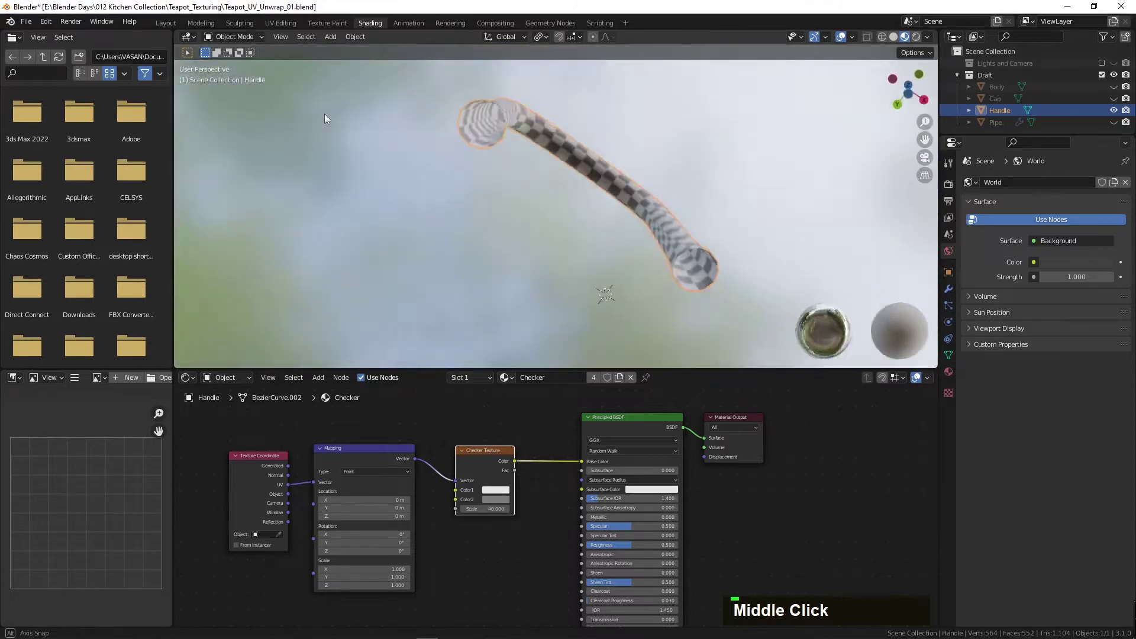
{"action": "scroll", "scroll_direction": "up", "scroll_amount": 3}
{"action": "middle_click", "coordinate": [456, 286]}
{"action": "scroll", "scroll_direction": "up", "scroll_amount": 3}
{"action": "middle_click", "coordinate": [190, 353]}
{"action": "scroll", "scroll_direction": "up", "scroll_amount": 3}
{"action": "middle_click", "coordinate": [417, 323]}
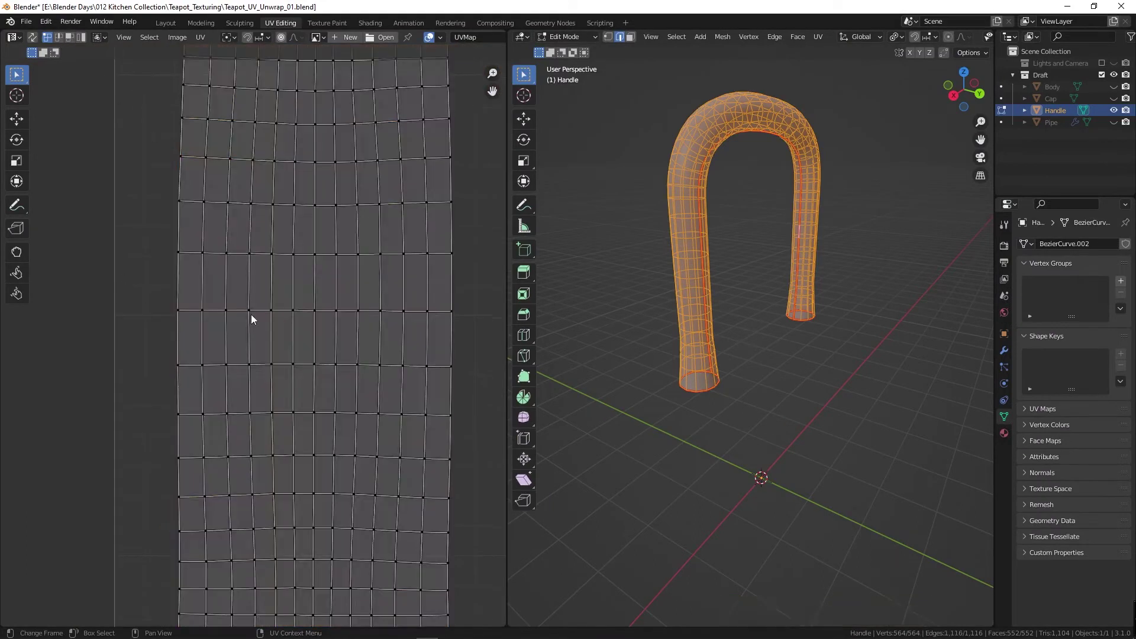
- Scale the selected UV vertices to 0 on X and Y to align them, then apply Follow Active Quads
{"action": "scroll", "scroll_direction": "up", "scroll_amount": 3}
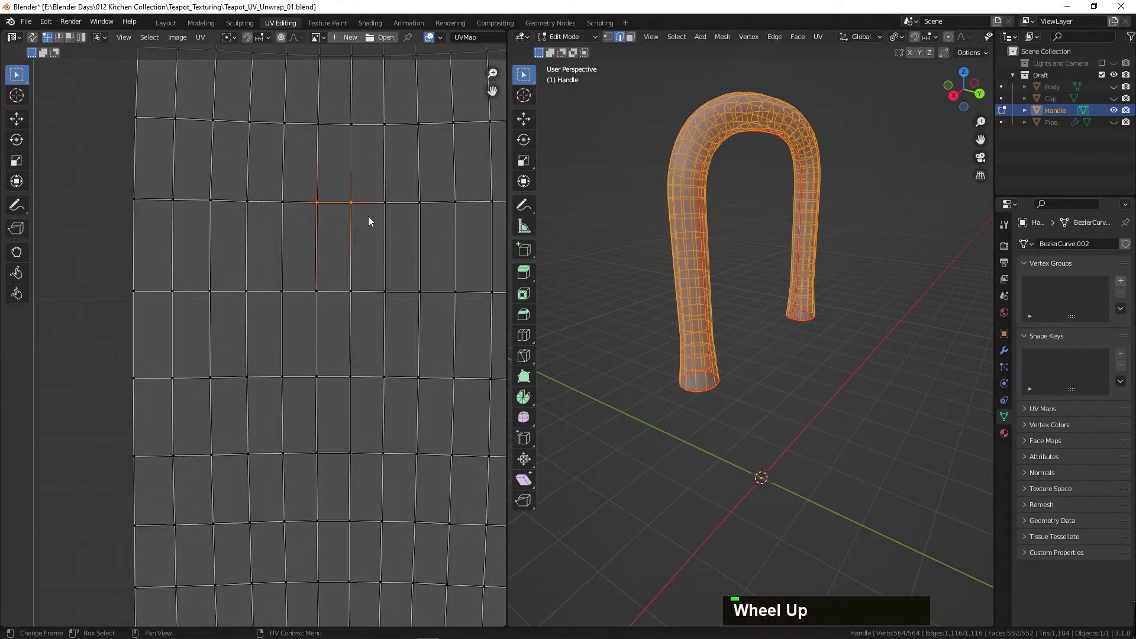
{"action": "key", "text": "s"}
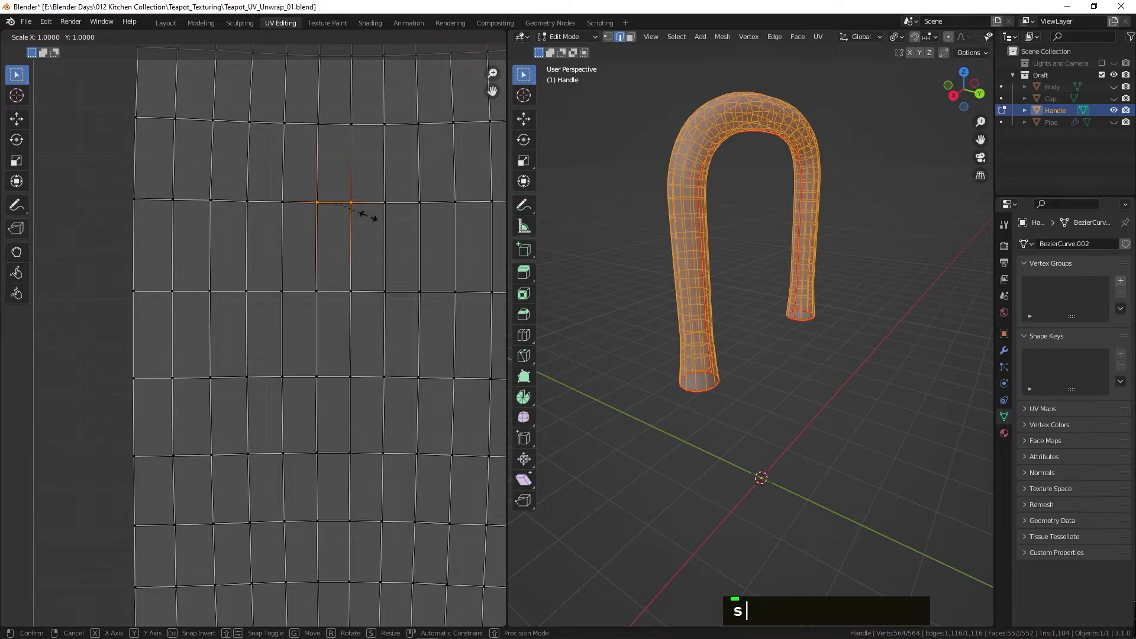
{"action": "key", "text": "Return"}
{"action": "type", "text": "s"}
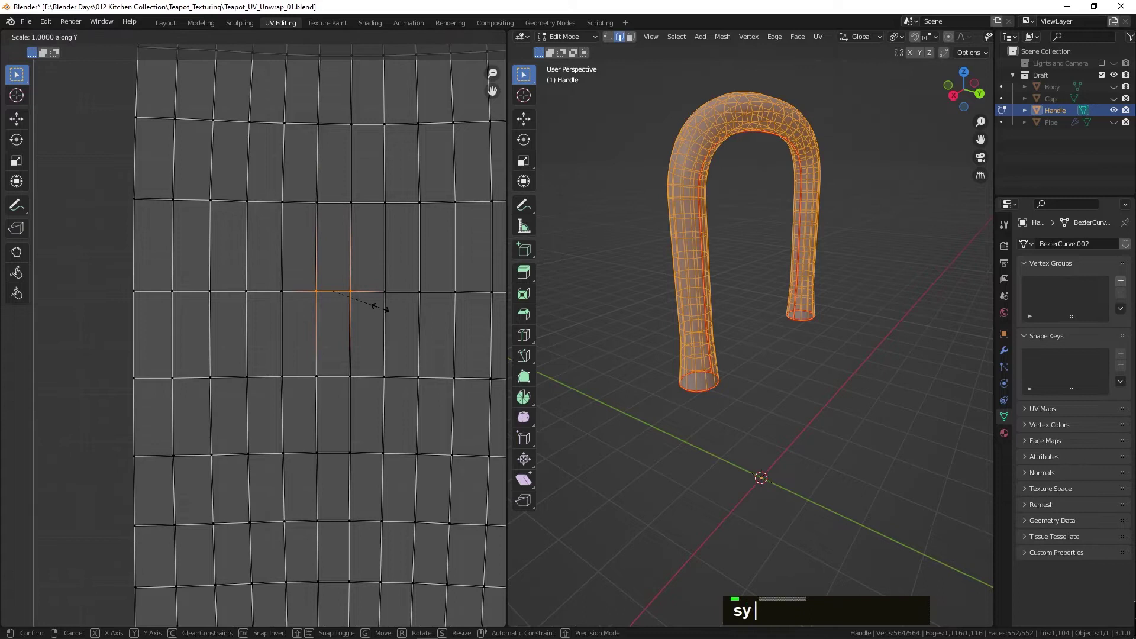
{"action": "key", "text": "Return"}
{"action": "type", "text": "s"}
{"action": "key", "text": "Return"}
{"action": "type", "text": "s"}
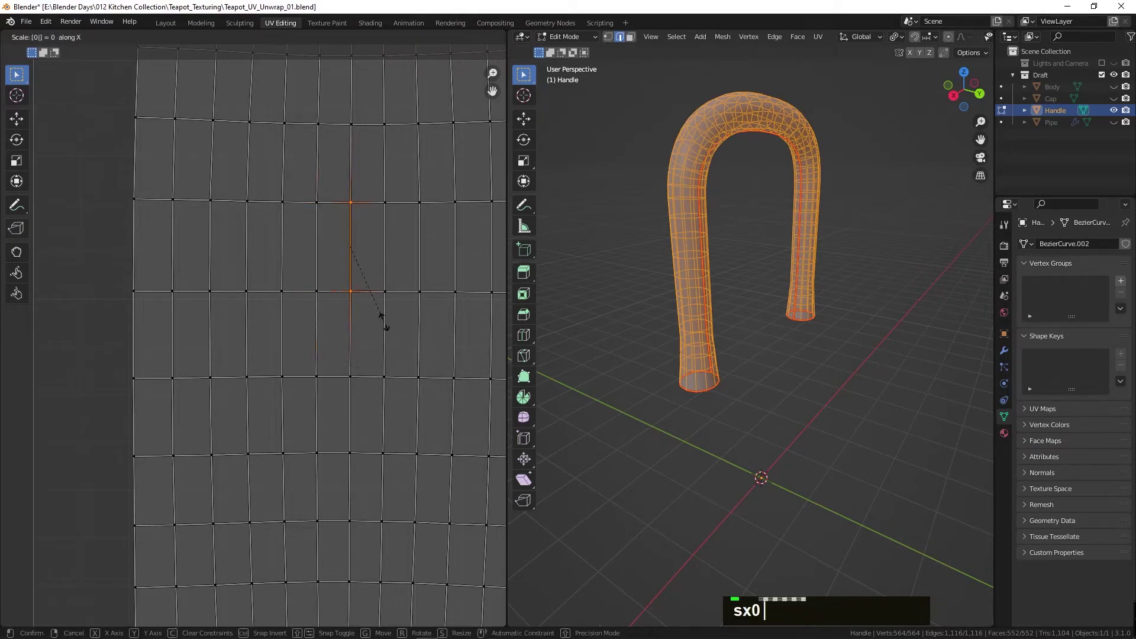
{"action": "key", "text": "Return"}
{"action": "type", "text": "3"}
{"action": "scroll", "scroll_direction": "down", "scroll_amount": 3}
{"action": "right_click", "coordinate": [271, 329]}
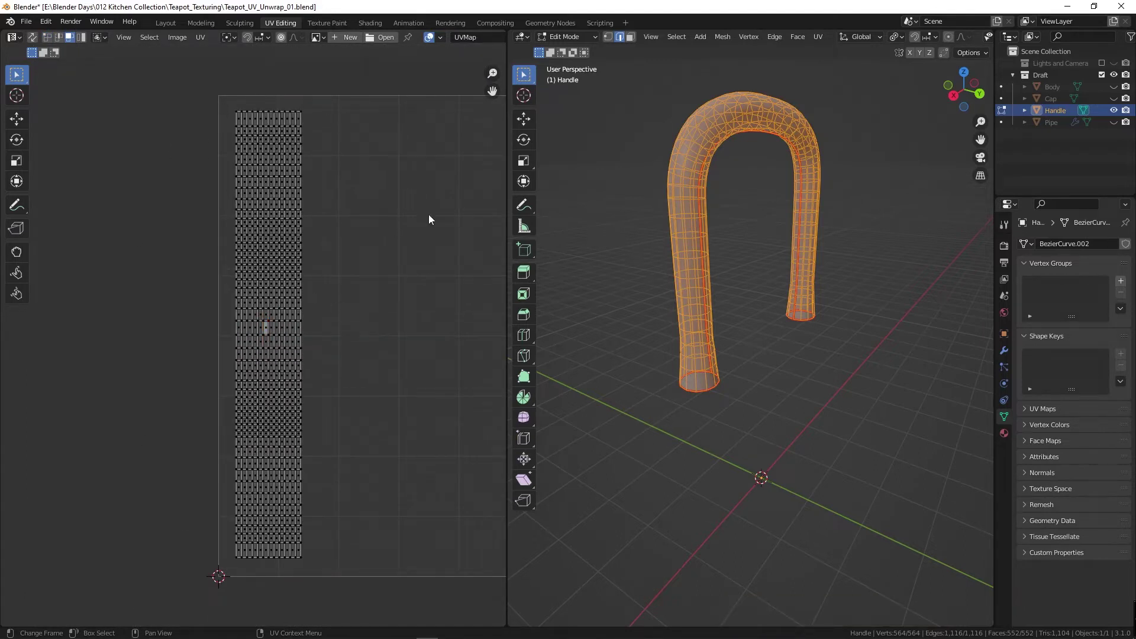
- Rotate the handle strip -90 degrees, move it above the UV square, and return to Object Mode
{"action": "middle_click", "coordinate": [504, 246]}
{"action": "scroll", "scroll_direction": "down", "scroll_amount": 3}
{"action": "middle_click", "coordinate": [593, 195]}
{"action": "scroll", "scroll_direction": "up", "scroll_amount": 3}
{"action": "middle_click", "coordinate": [542, 194]}
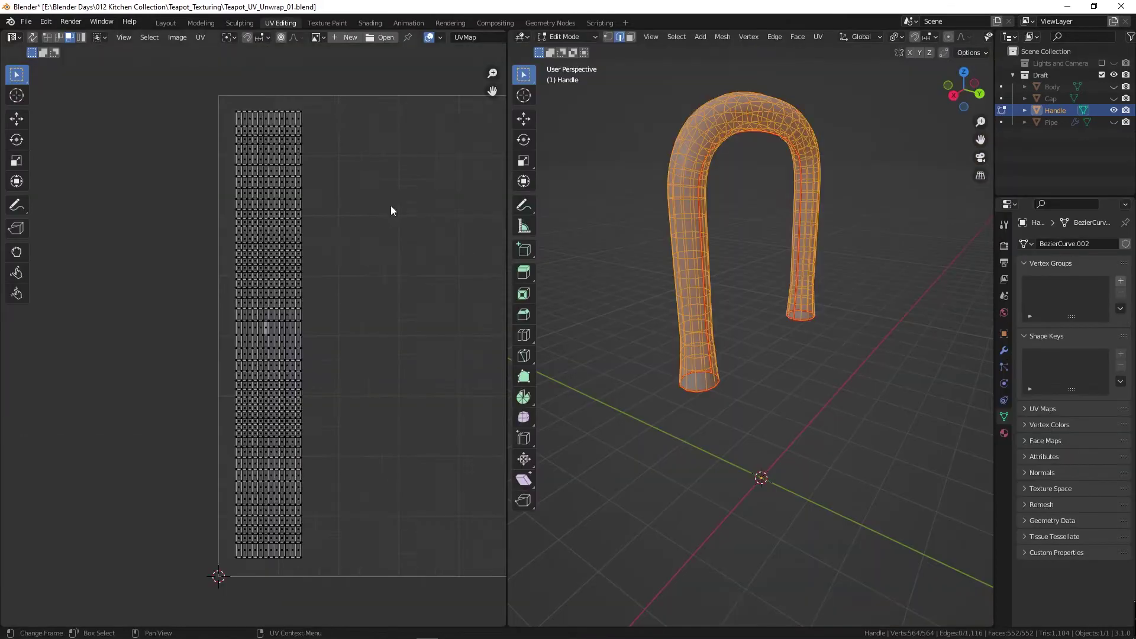
{"action": "scroll", "scroll_direction": "down", "scroll_amount": 3}
{"action": "type", "text": "r90-"}
{"action": "key", "text": "Return"}
{"action": "type", "text": "g"}
{"action": "scroll", "scroll_direction": "down", "scroll_amount": 3}
{"action": "key", "text": "Tab"}
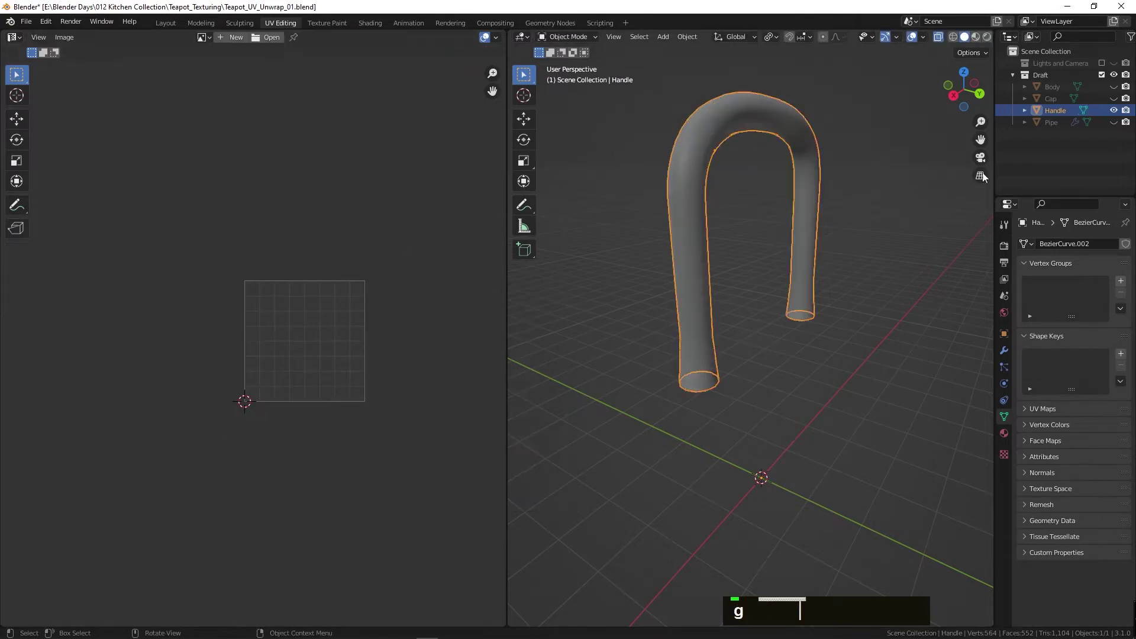
- Select the Pipe, preview its checker in Shading, and enter Edit Mode on it in UV Editing
{"action": "double_click", "coordinate": [1118, 124]}
{"action": "middle_click", "coordinate": [795, 337]}
{"action": "scroll", "scroll_direction": "up", "scroll_amount": 3}
{"action": "middle_click", "coordinate": [573, 367]}
{"action": "scroll", "scroll_direction": "up", "scroll_amount": 3}
{"action": "key", "text": "Tab"}
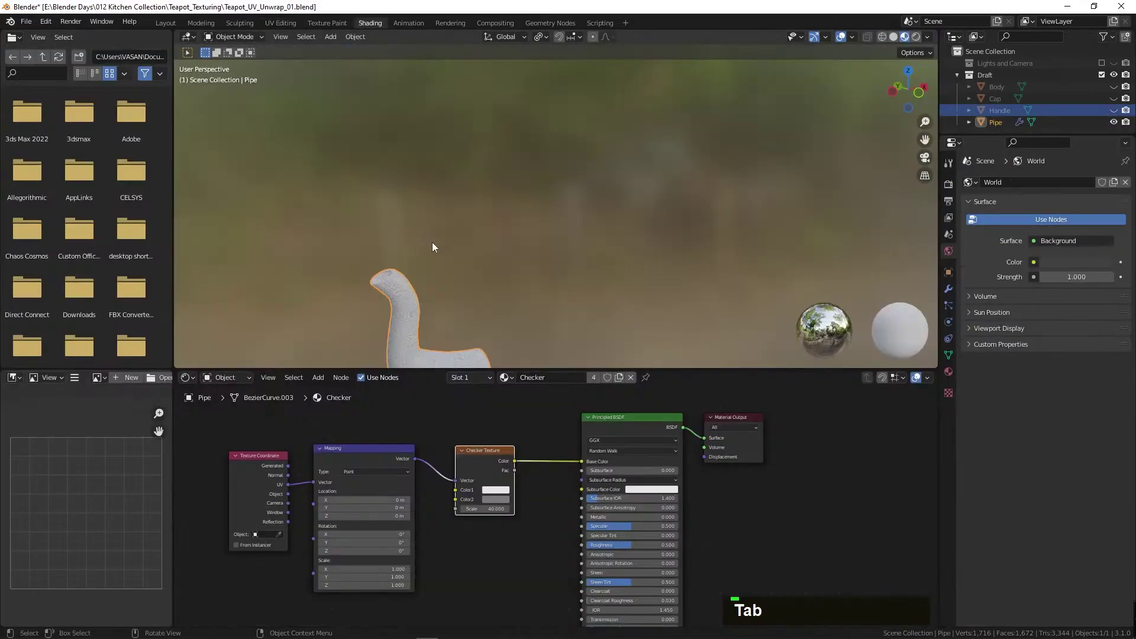
{"action": "type", "text": "f0"}
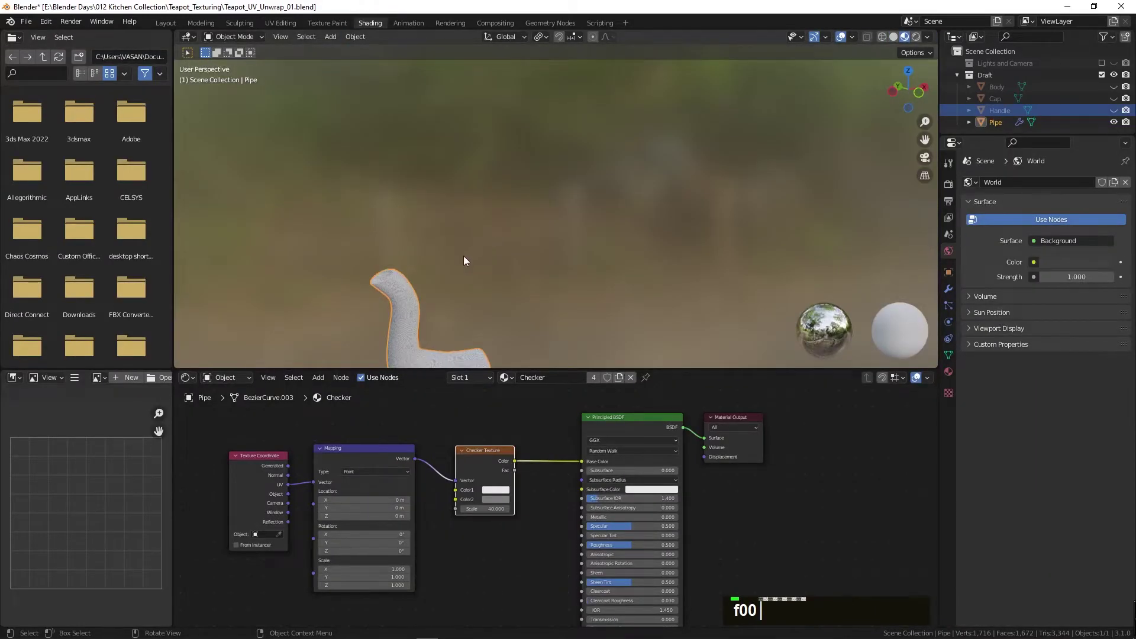
{"action": "middle_click", "coordinate": [568, 225]}
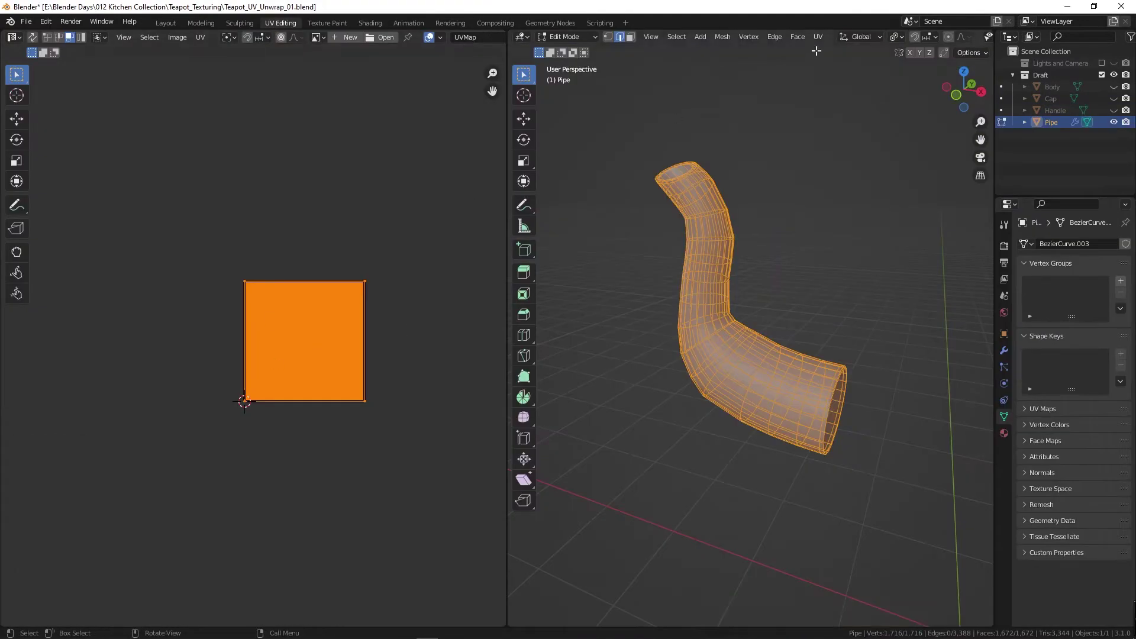
- Deselect the spout mesh and select the edge loop running along the pipe as the seam line
{"action": "key", "text": "alt+a"}
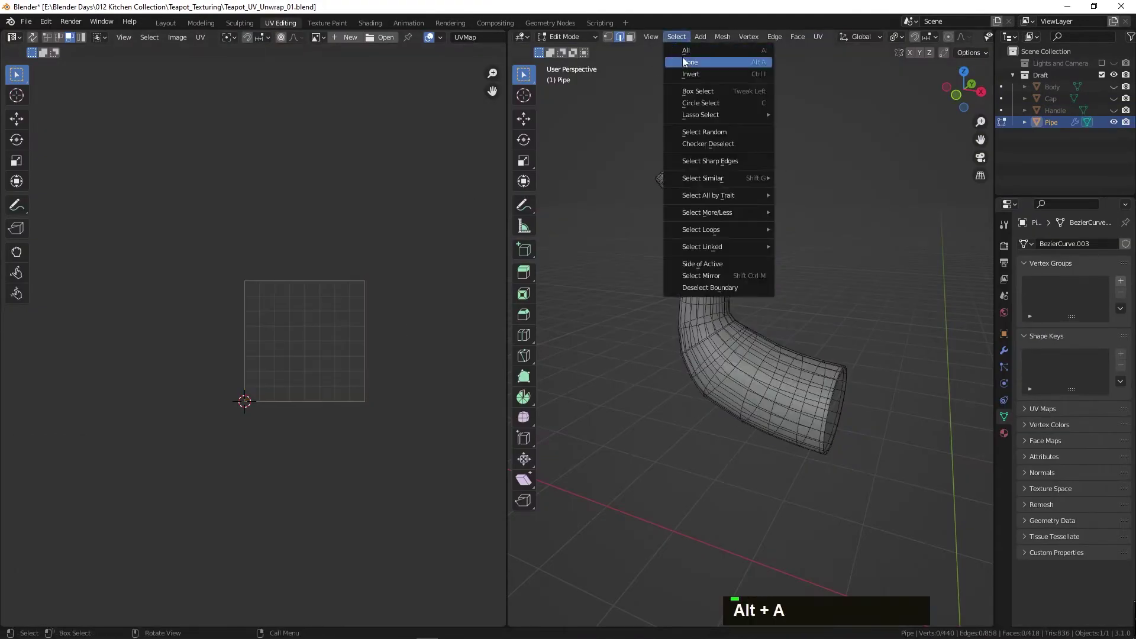
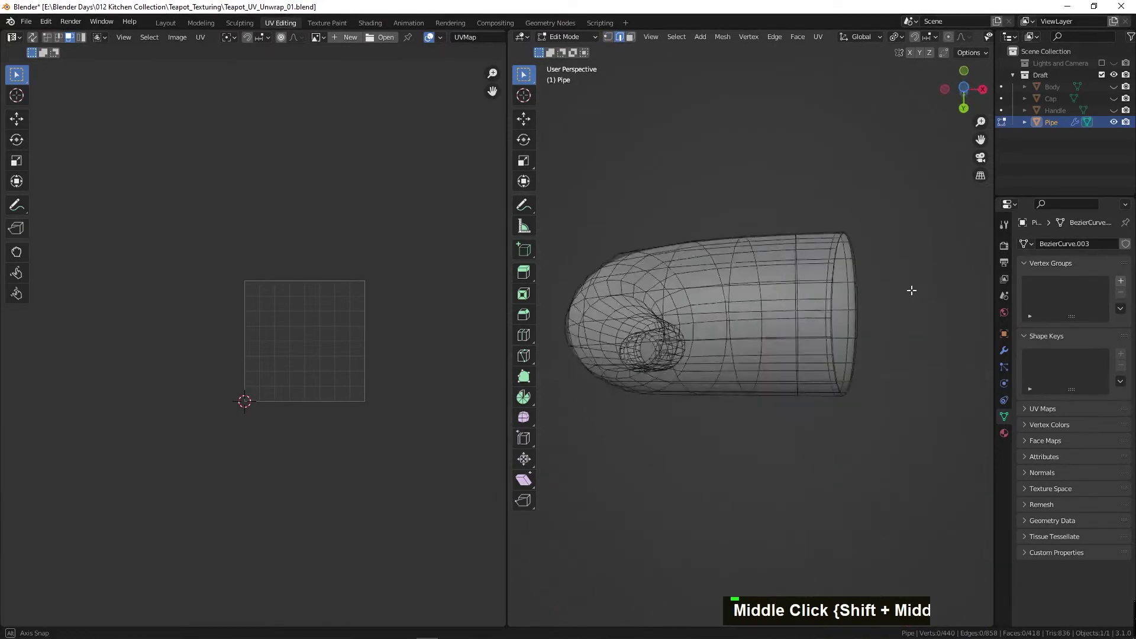
{"action": "left_click", "coordinate": [785, 348]}
{"action": "middle_click", "coordinate": [744, 325]}
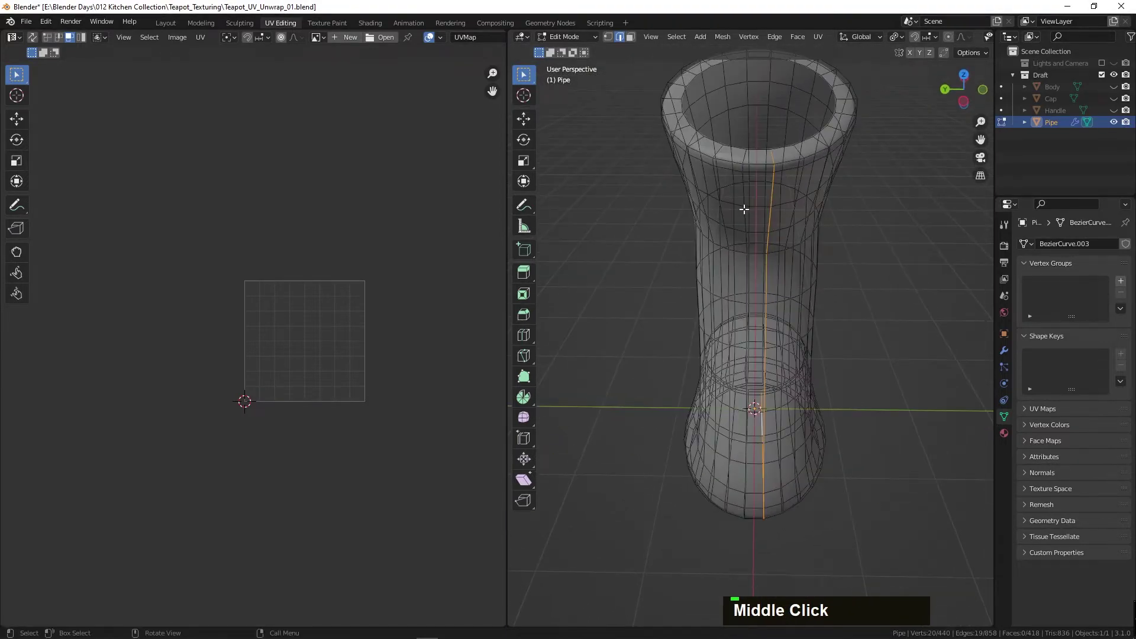
{"action": "key", "text": "alt+a"}
{"action": "left_click", "coordinate": [745, 194]}
{"action": "middle_click", "coordinate": [802, 340]}
{"action": "scroll", "scroll_direction": "down", "scroll_amount": 3}
{"action": "middle_click", "coordinate": [726, 336]}
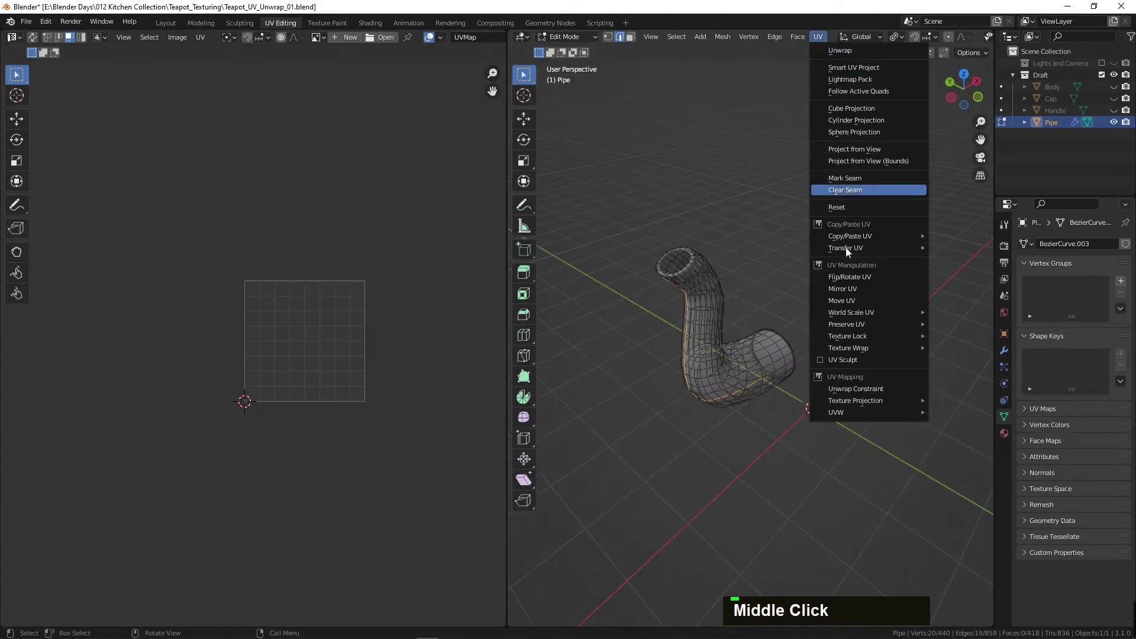
- Mark the seam, select all and unwrap the pipe, then scale one face's top vertices to 0 on one axis to align them
{"action": "key", "text": "a"}
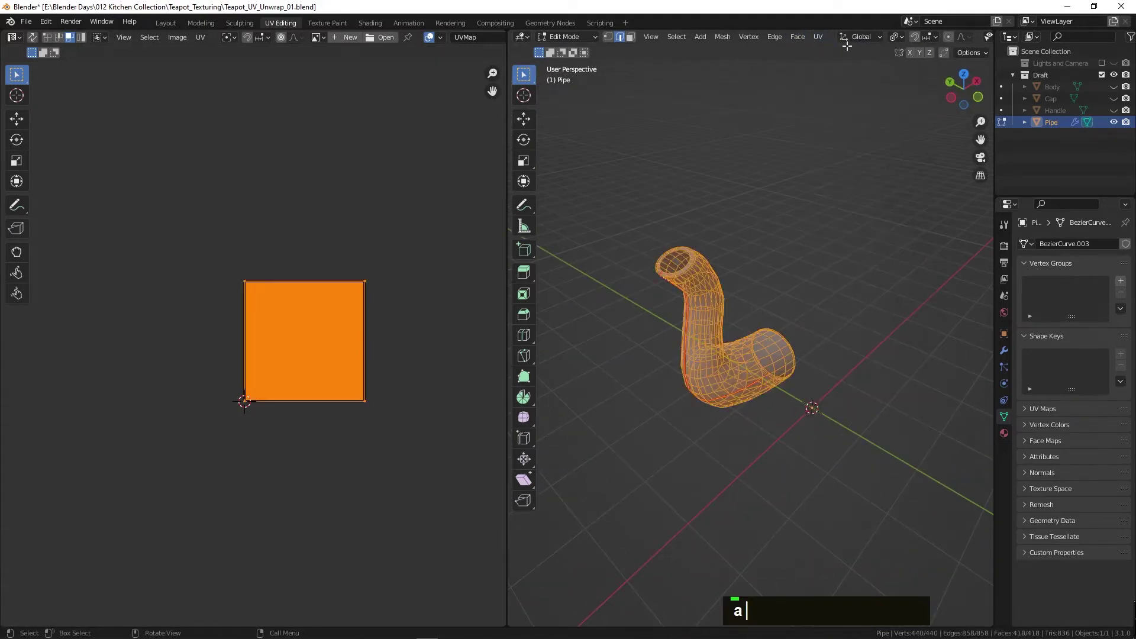
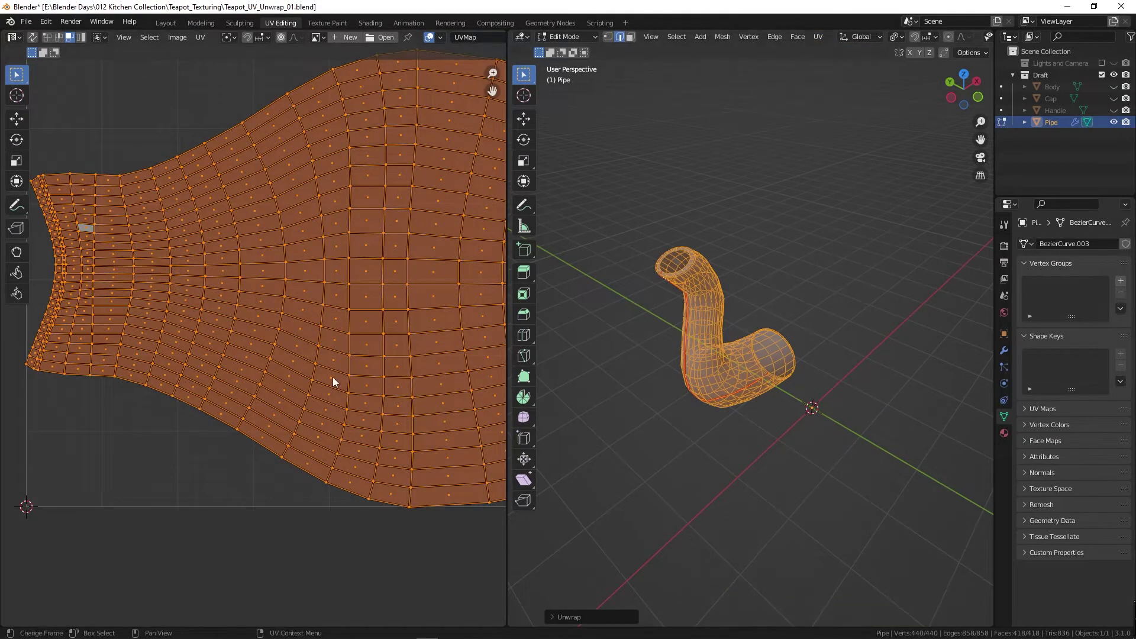
{"action": "scroll", "scroll_direction": "down", "scroll_amount": 3}
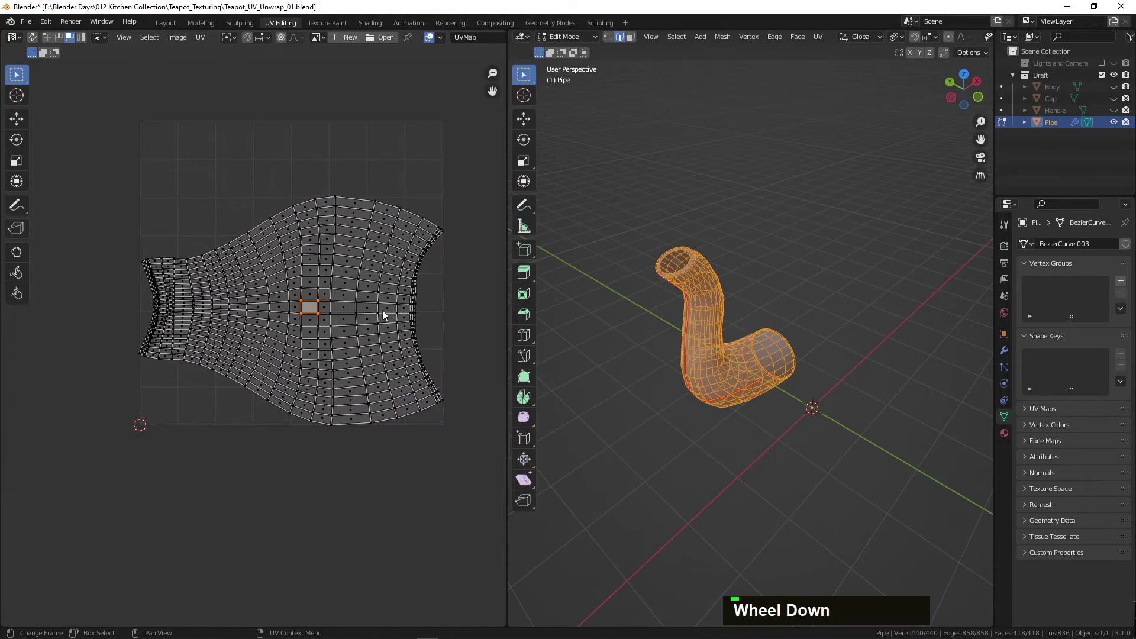
{"action": "scroll", "scroll_direction": "up", "scroll_amount": 3}
{"action": "middle_click", "coordinate": [433, 264]}
{"action": "type", "text": "1"}
{"action": "right_click", "coordinate": [301, 231]}
{"action": "key", "text": "Escape"}
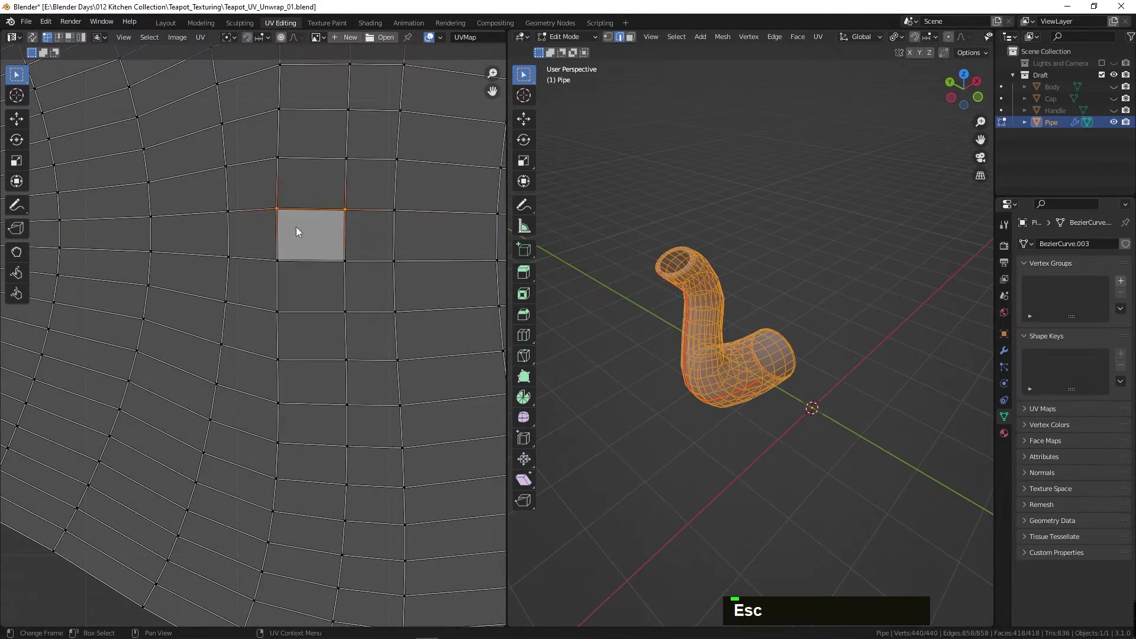
{"action": "type", "text": "s0"}
{"action": "key", "text": "Escape"}
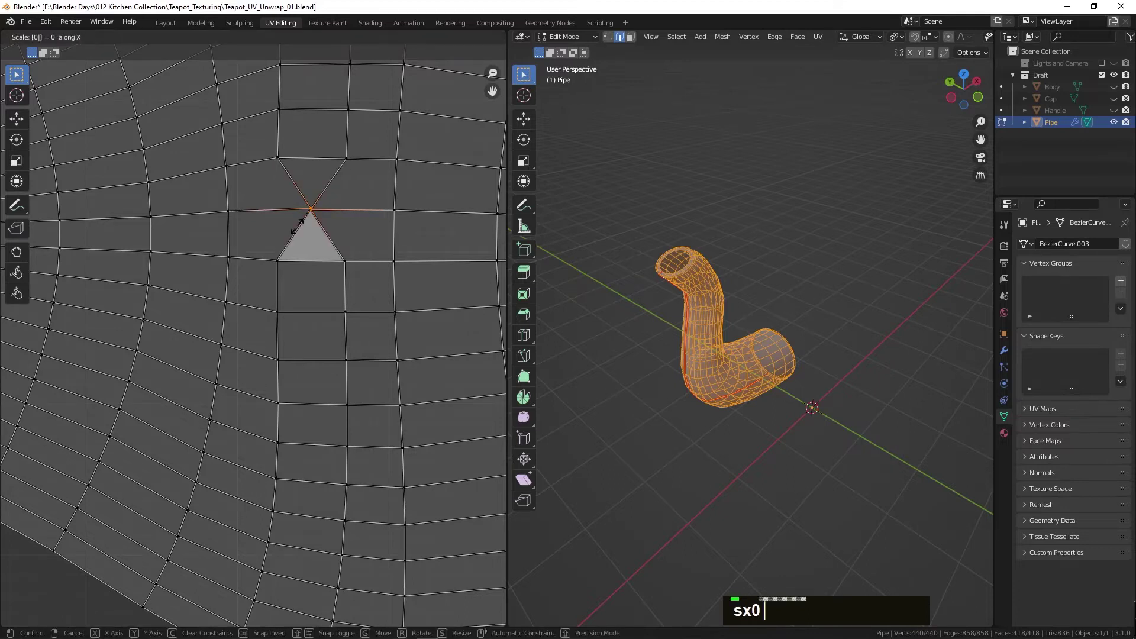
{"action": "key", "text": "Return"}
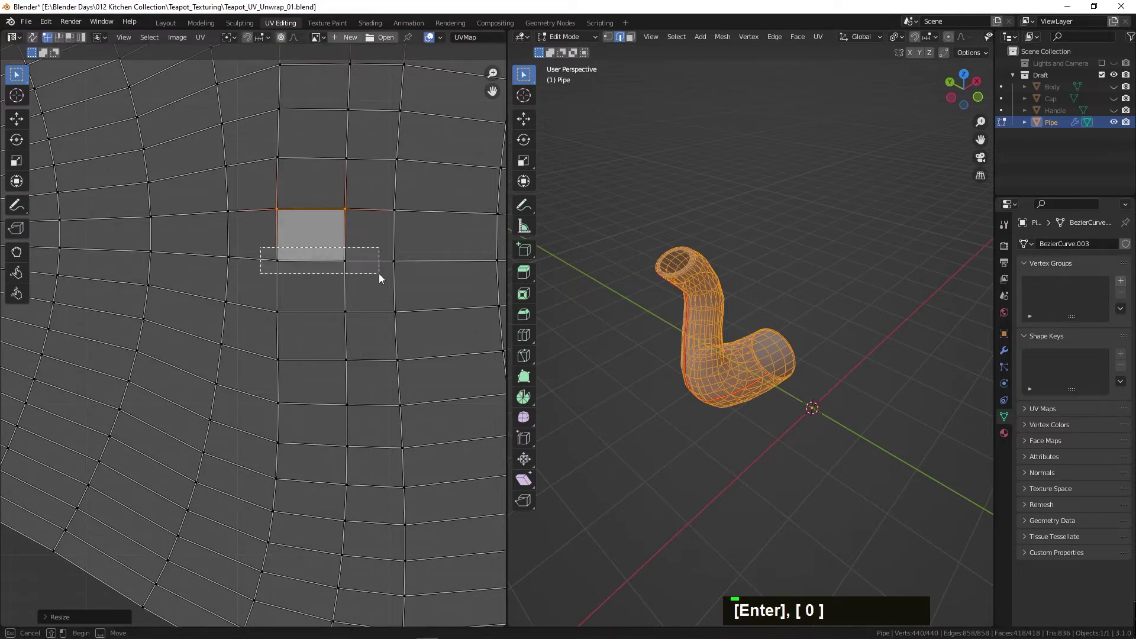
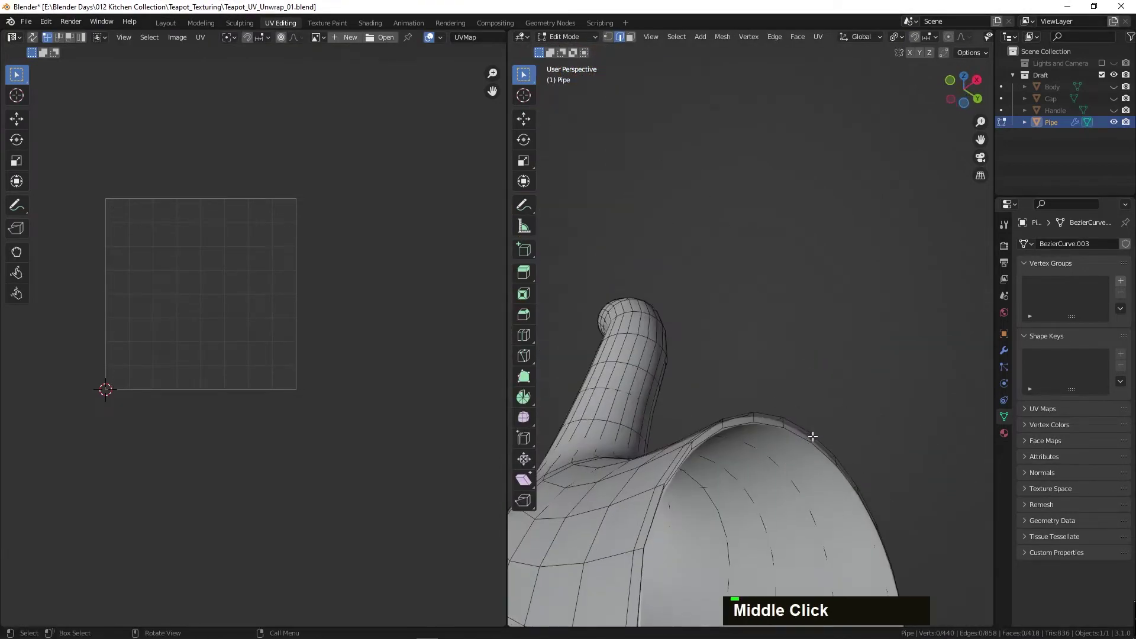
- Leave Edit Mode on the spout so its modifier can be applied
{"action": "key", "text": "Tab"}
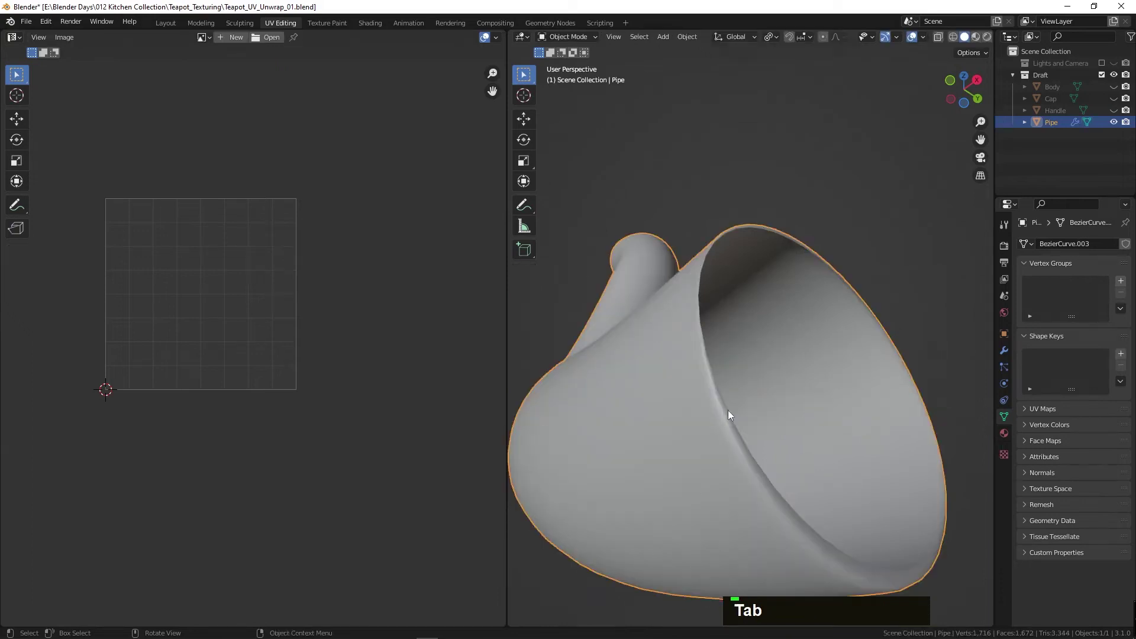
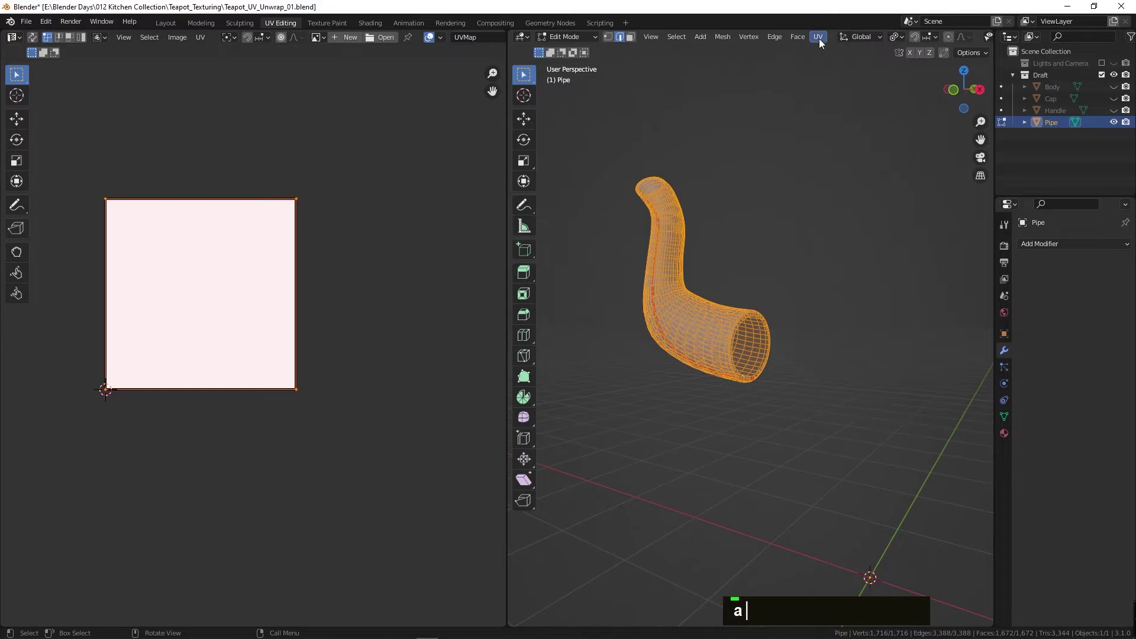
- Deselect the denser Pipe mesh and select the edge loops at the spout opening and its inner end as seams
{"action": "scroll", "scroll_direction": "up", "scroll_amount": 3}
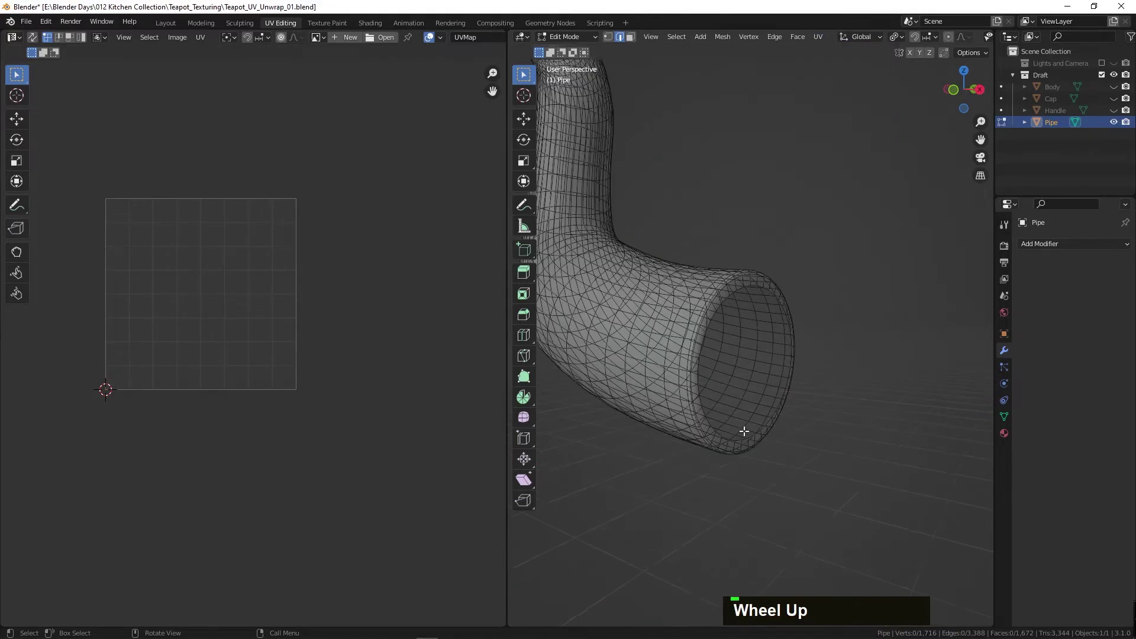
{"action": "left_click", "coordinate": [740, 437]}
{"action": "scroll", "scroll_direction": "down", "scroll_amount": 3}
{"action": "middle_click", "coordinate": [626, 295]}
{"action": "scroll", "scroll_direction": "up", "scroll_amount": 3}
{"action": "scroll", "scroll_direction": "down", "scroll_amount": 3}
{"action": "left_click", "coordinate": [687, 285]}
{"action": "middle_click", "coordinate": [741, 328]}
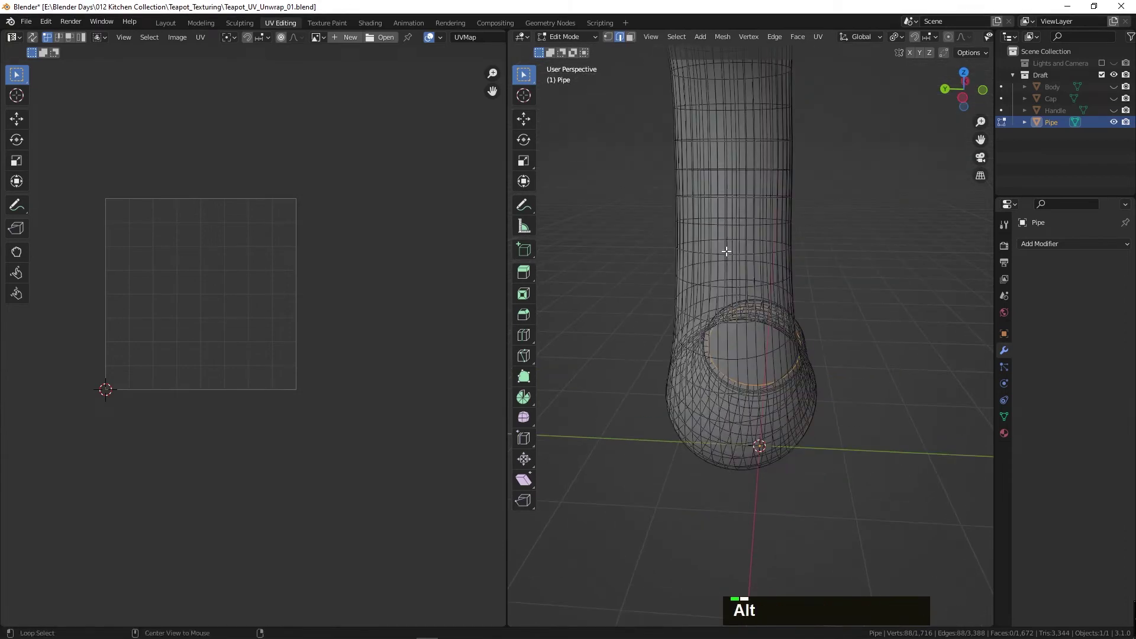
{"action": "left_click", "coordinate": [717, 244]}
{"action": "scroll", "scroll_direction": "down", "scroll_amount": 3}
{"action": "middle_click", "coordinate": [766, 290]}
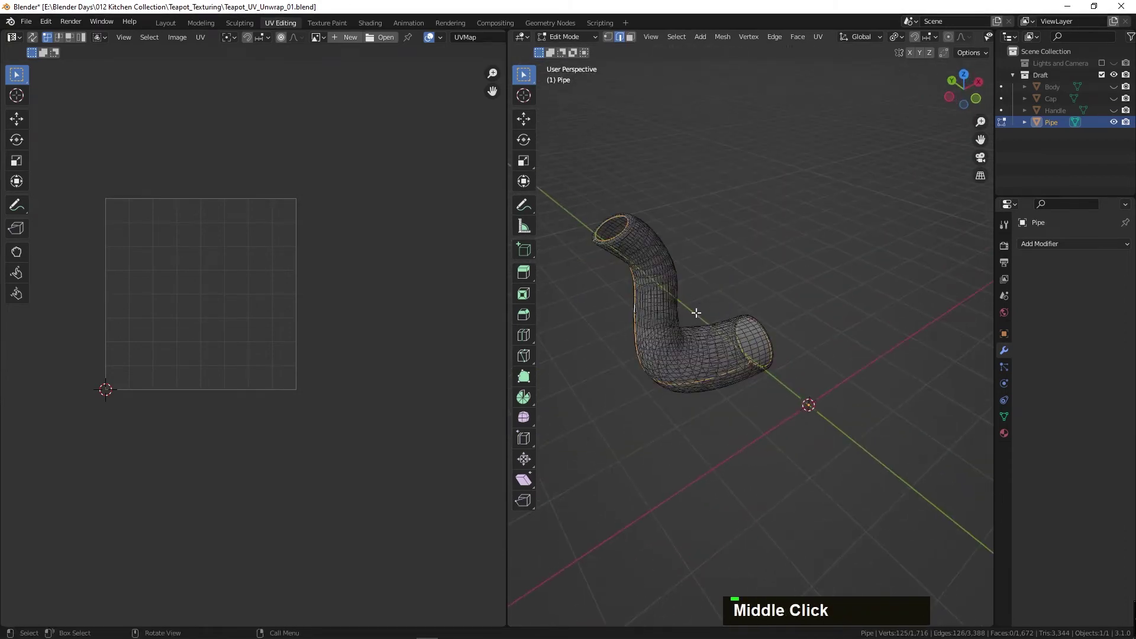
{"action": "right_click", "coordinate": [700, 316]}
- Select all Pipe faces and unwrap them into a finely gridded UV layout, zooming into the UV Editor
{"action": "key", "text": "a"}
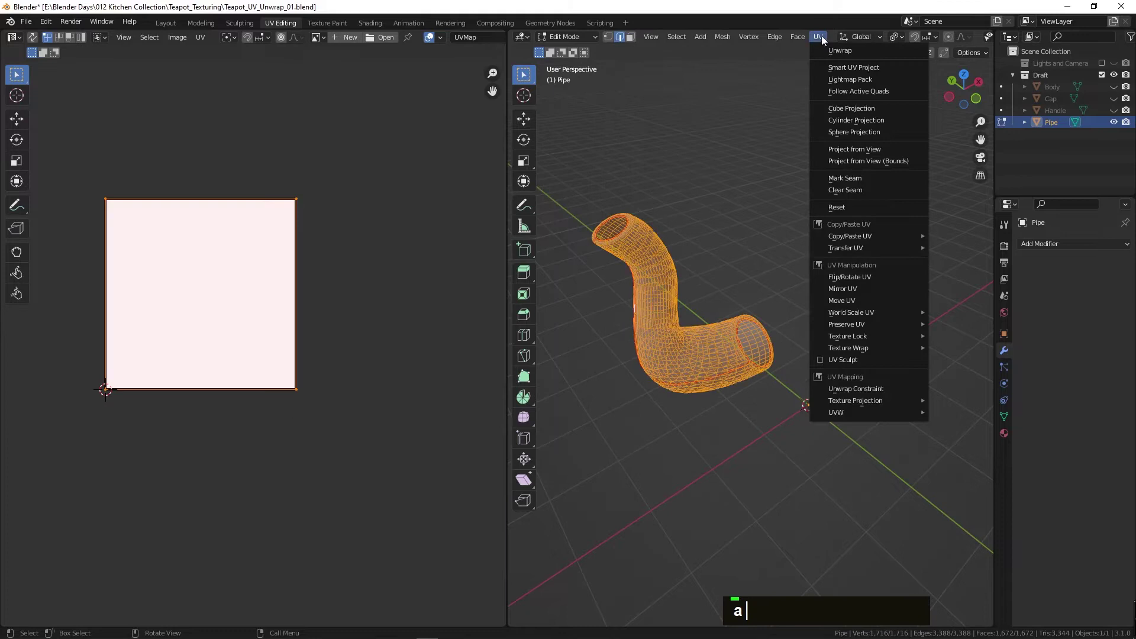
{"action": "scroll", "scroll_direction": "up", "scroll_amount": 3}
{"action": "key", "text": "a"}
{"action": "middle_click", "coordinate": [149, 275]}
{"action": "key", "text": "1"}
{"action": "scroll", "scroll_direction": "up", "scroll_amount": 3}
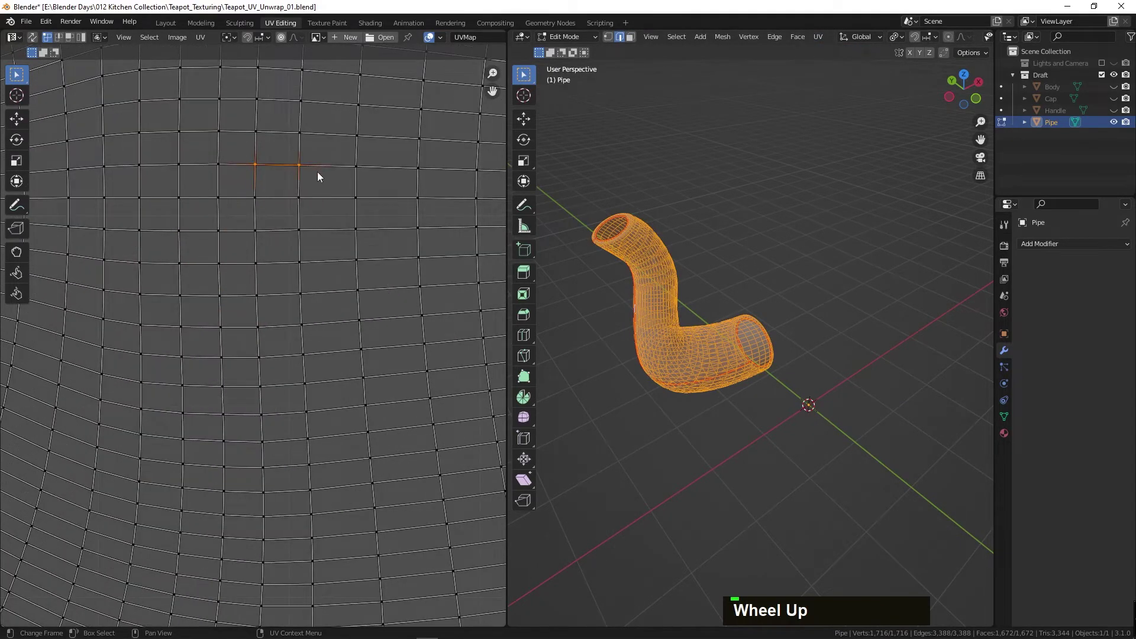
- Straighten the Pipe's UV rows and columns one edge at a time by scaling each to 0 along one axis
{"action": "key", "text": "s"}
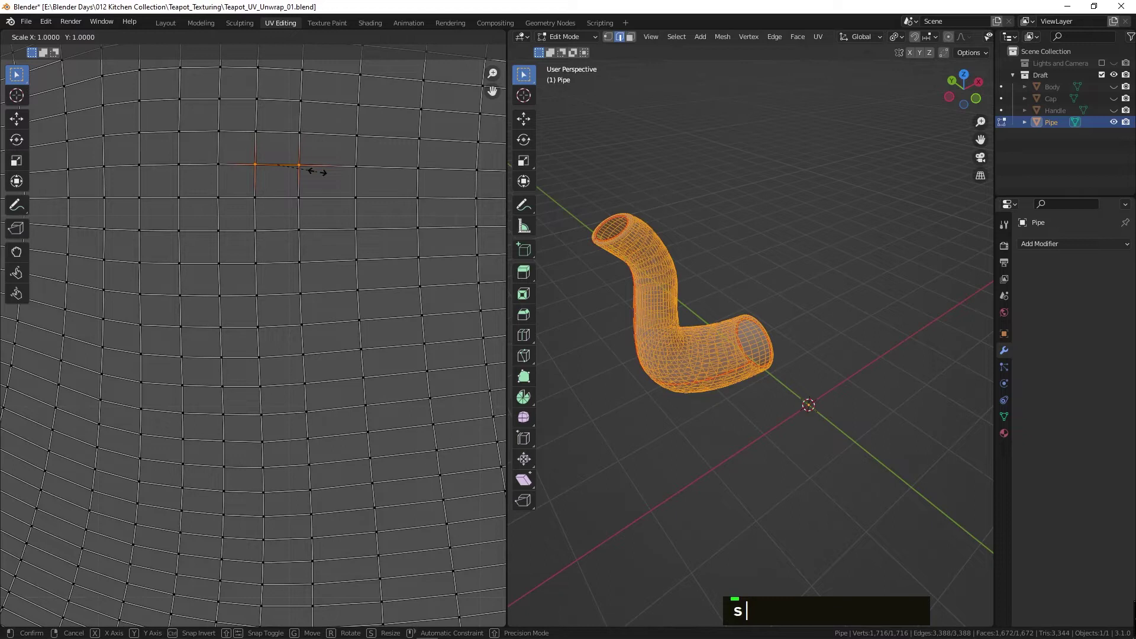
{"action": "key", "text": "Return"}
{"action": "type", "text": "s"}
{"action": "key", "text": "Return"}
{"action": "type", "text": "s"}
{"action": "key", "text": "Return"}
{"action": "type", "text": "s"}
{"action": "key", "text": "Return"}
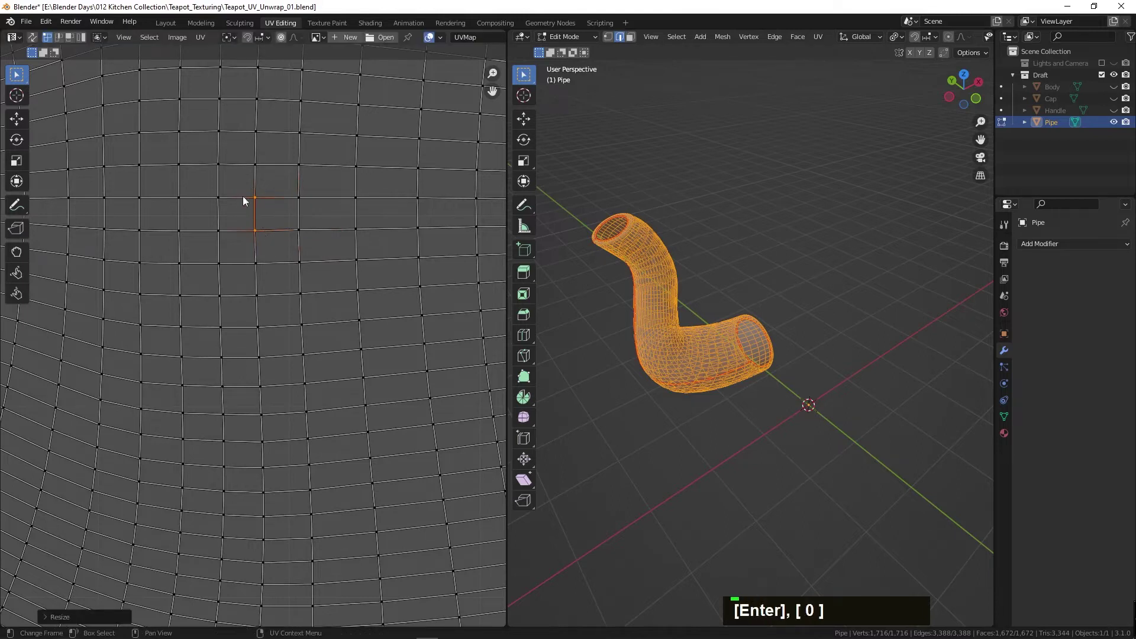
{"action": "type", "text": "s"}
{"action": "key", "text": "Return"}
{"action": "key", "text": "0"}
{"action": "key", "text": "Escape"}
{"action": "key", "text": "ctrl+z"}
{"action": "type", "text": "s"}
{"action": "key", "text": "Return"}
{"action": "type", "text": "s"}
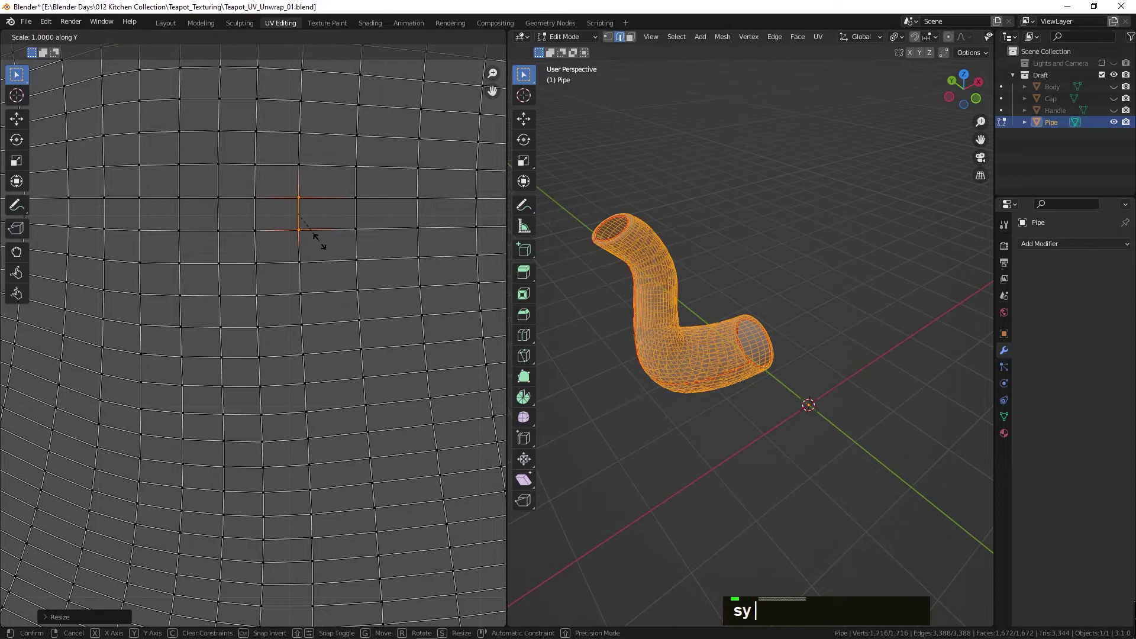
{"action": "key", "text": "Return"}
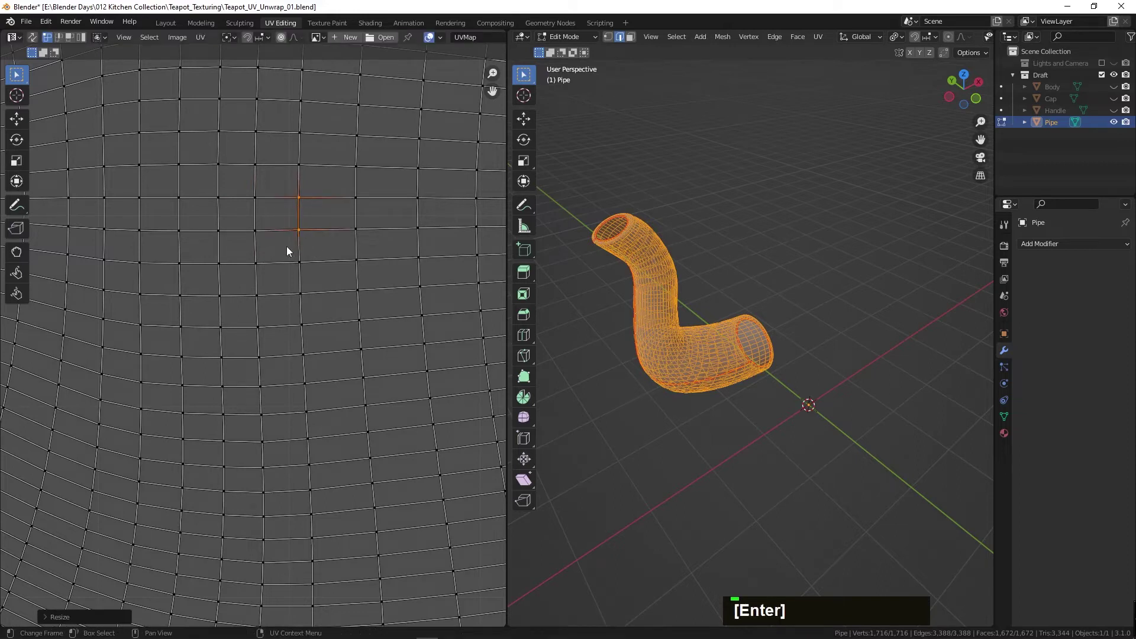
{"action": "type", "text": "s"}
{"action": "key", "text": "Return"}
{"action": "type", "text": "s"}
{"action": "key", "text": "Return"}
{"action": "key", "text": "ctrl+z"}
{"action": "type", "text": "s"}
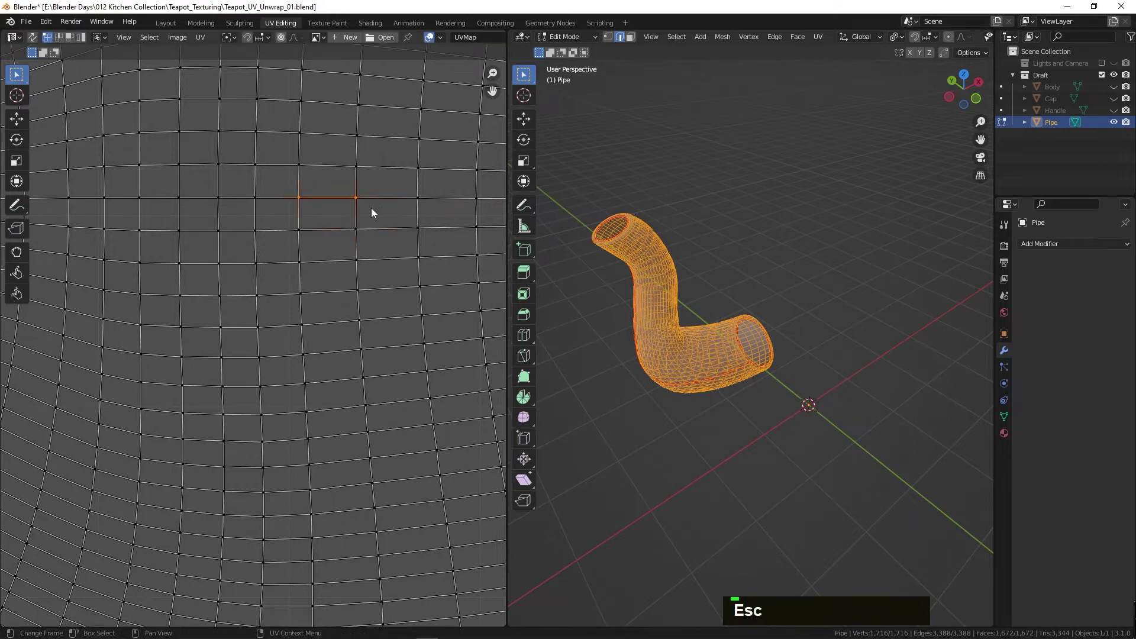
{"action": "key", "text": "Return"}
{"action": "type", "text": "s"}
{"action": "key", "text": "Return"}
- Select the whole Pipe island and rotate it -90 degrees
{"action": "type", "text": "3"}
{"action": "scroll", "scroll_direction": "down", "scroll_amount": 3}
{"action": "scroll", "scroll_direction": "up", "scroll_amount": 3}
{"action": "right_click", "coordinate": [290, 295]}
{"action": "key", "text": "Escape"}
{"action": "scroll", "scroll_direction": "down", "scroll_amount": 3}
{"action": "scroll", "scroll_direction": "up", "scroll_amount": 3}
{"action": "scroll", "scroll_direction": "down", "scroll_amount": 3}
{"action": "type", "text": "r90-"}
{"action": "key", "text": "Return"}
- Move the island into place, return to Object Mode and frame the whole teapot in the viewport
{"action": "type", "text": "g"}
{"action": "scroll", "scroll_direction": "down", "scroll_amount": 3}
{"action": "key", "text": "Tab"}
{"action": "key", "text": "alt+z"}
{"action": "double_click", "coordinate": [1115, 100]}
{"action": "scroll", "scroll_direction": "down", "scroll_amount": 3}
{"action": "middle_click", "coordinate": [790, 269]}
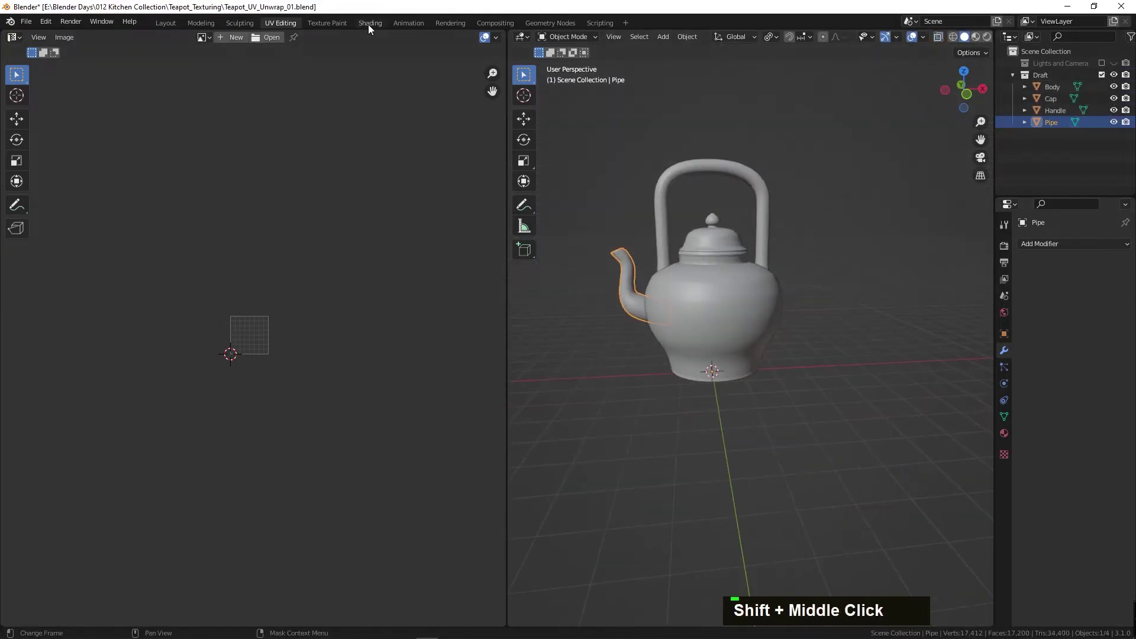
- Inspect the checker texture on the shaded teapot, then select all four teapot parts together
{"action": "scroll", "scroll_direction": "up", "scroll_amount": 3}
{"action": "scroll", "scroll_direction": "down", "scroll_amount": 3}
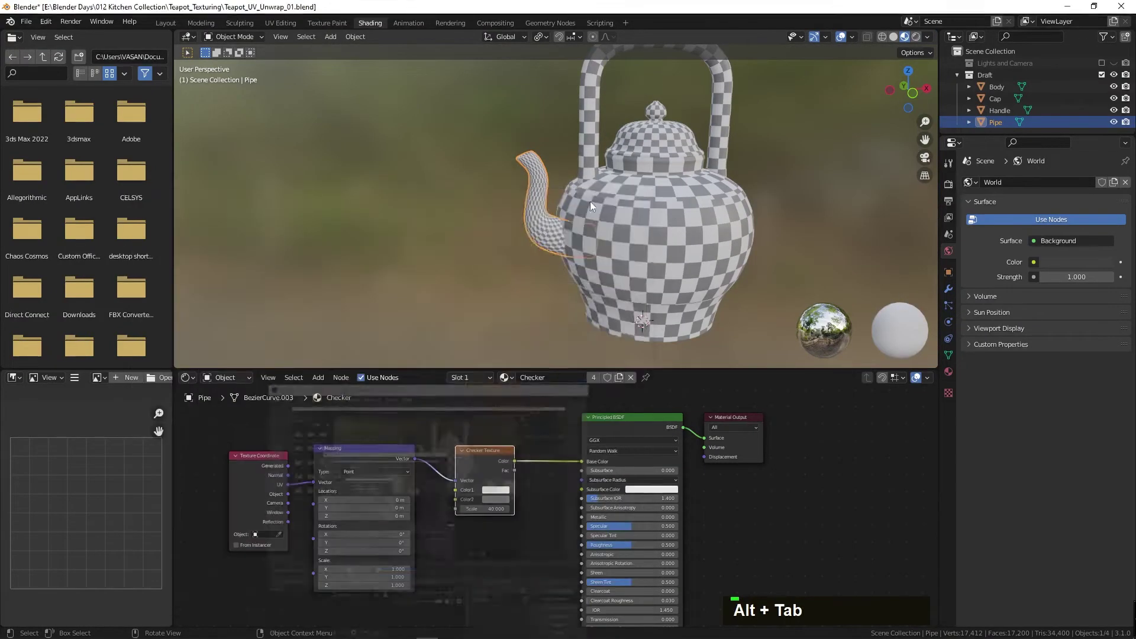
{"action": "middle_click", "coordinate": [572, 194]}
{"action": "scroll", "scroll_direction": "up", "scroll_amount": 3}
{"action": "middle_click", "coordinate": [571, 307]}
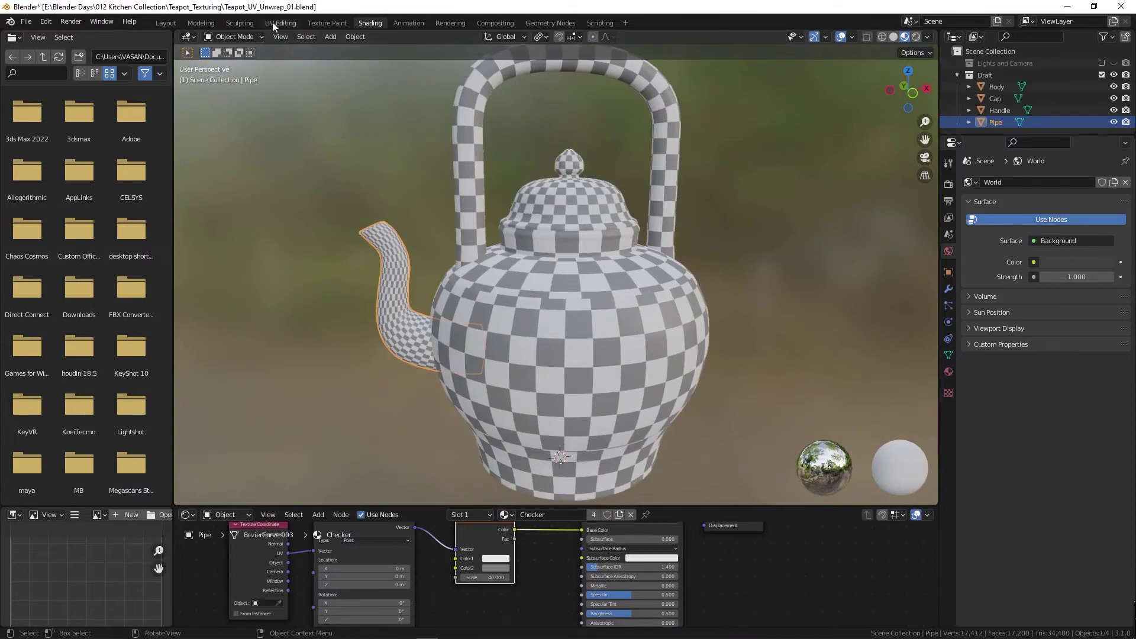
{"action": "key", "text": "a"}
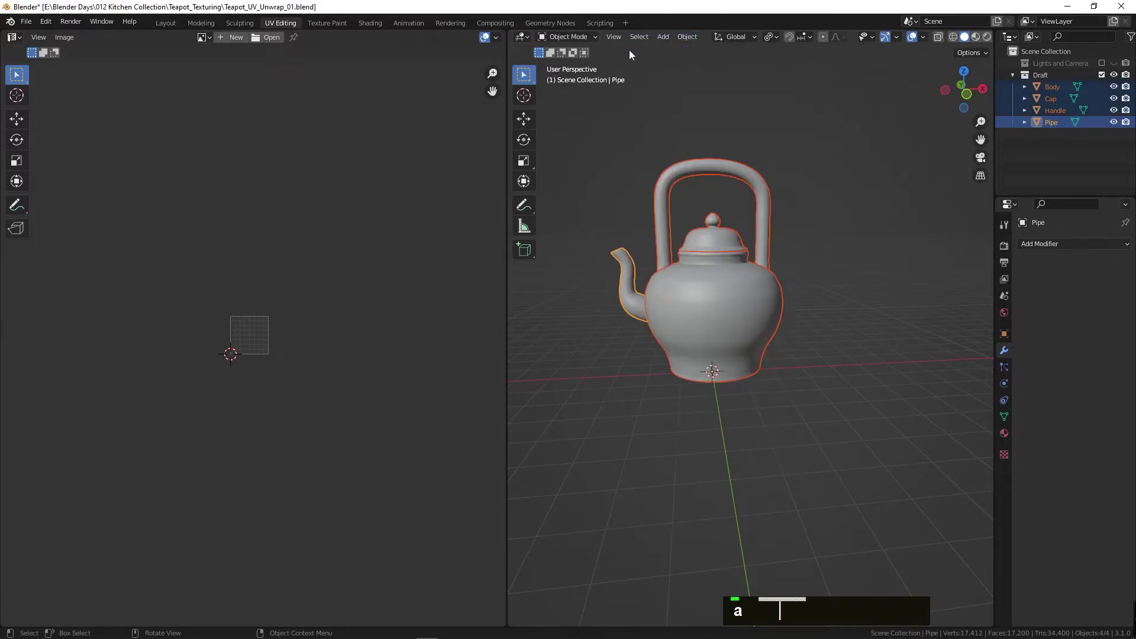
- Edit all four parts at once, average their UV island scales and view the even checker on the shaded teapot
{"action": "scroll", "scroll_direction": "up", "scroll_amount": 3}
{"action": "key", "text": "a"}
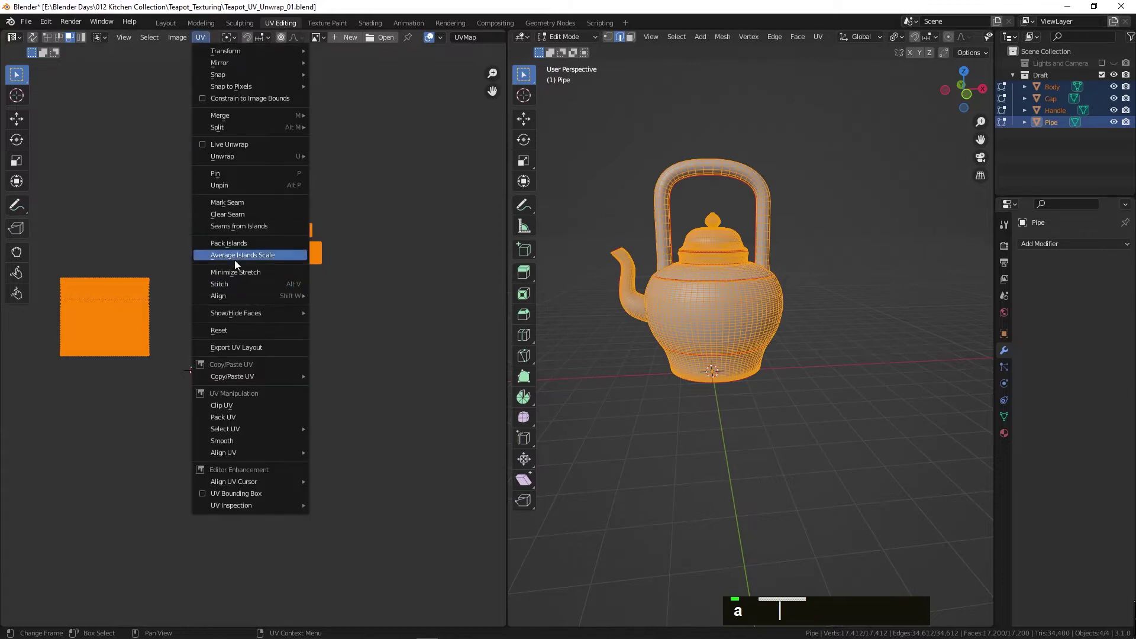
{"action": "scroll", "scroll_direction": "up", "scroll_amount": 3}
{"action": "key", "text": "a"}
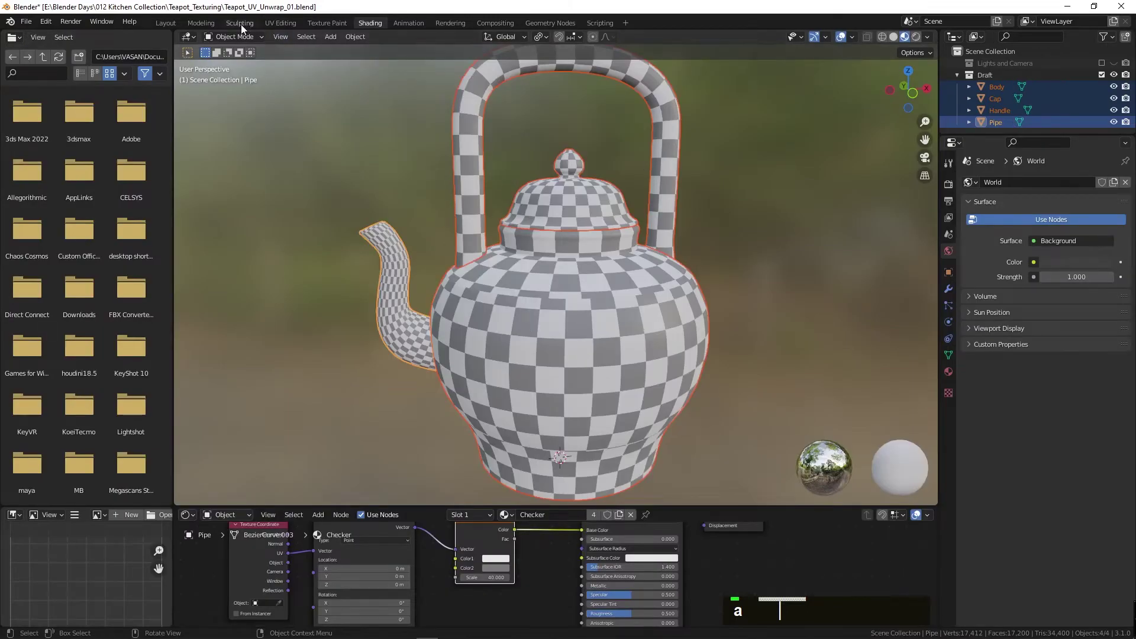
- Move the combined islands with G, check the shaded result, and scale the Pipe island down to match the others
{"action": "scroll", "scroll_direction": "down", "scroll_amount": 3}
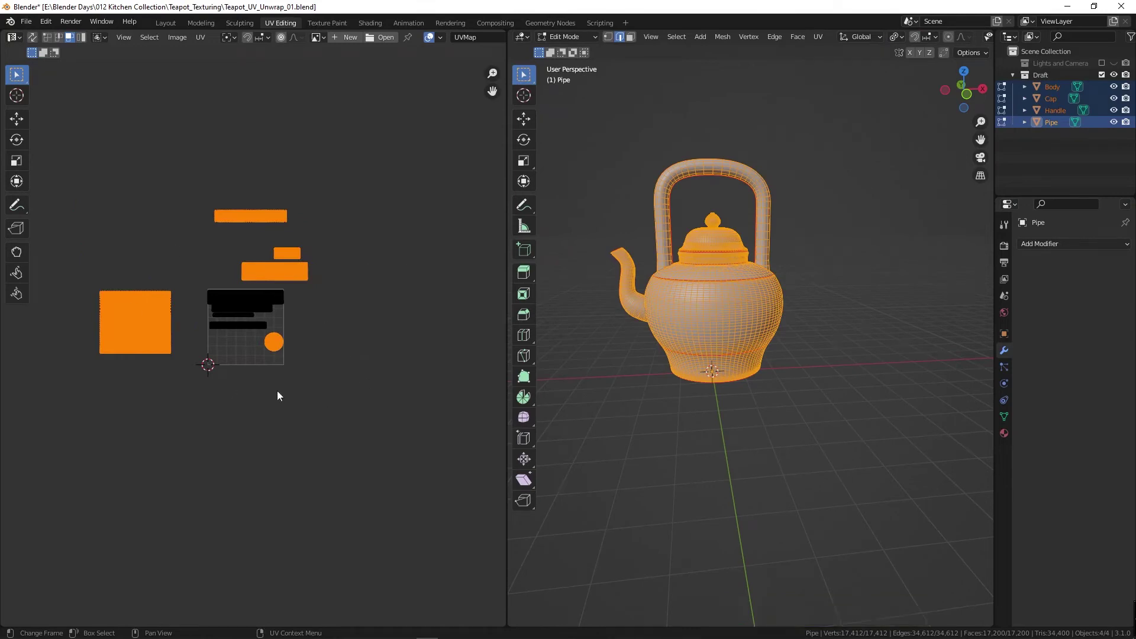
{"action": "scroll", "scroll_direction": "up", "scroll_amount": 3}
{"action": "key", "text": "g"}
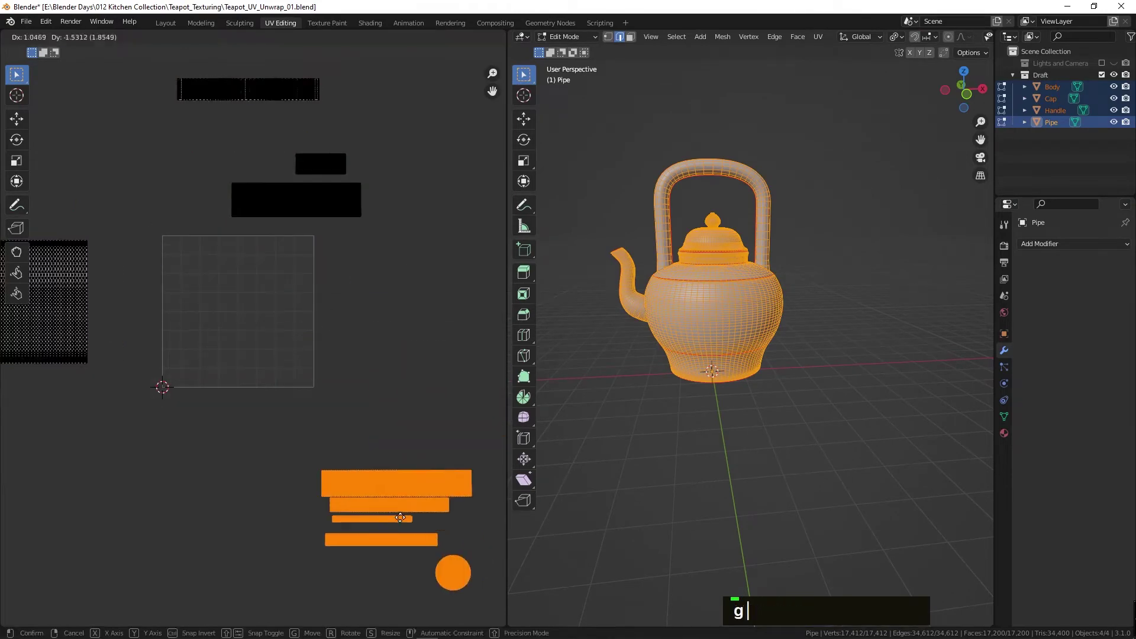
{"action": "middle_click", "coordinate": [149, 375]}
{"action": "key", "text": "g"}
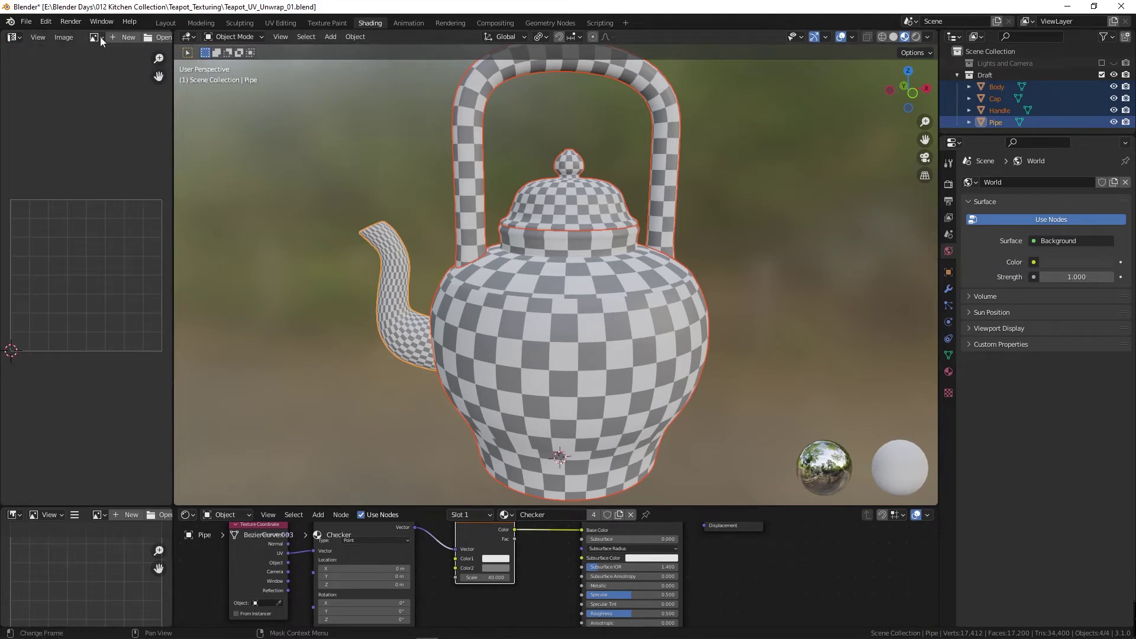
{"action": "type", "text": "s"}
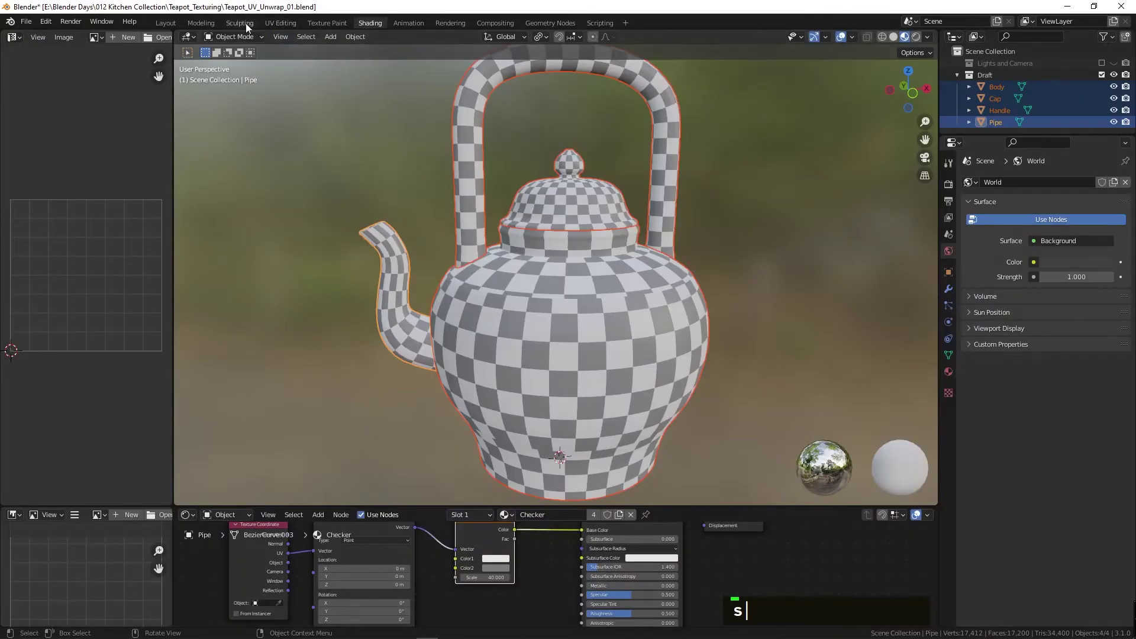
{"action": "type", "text": "s"}
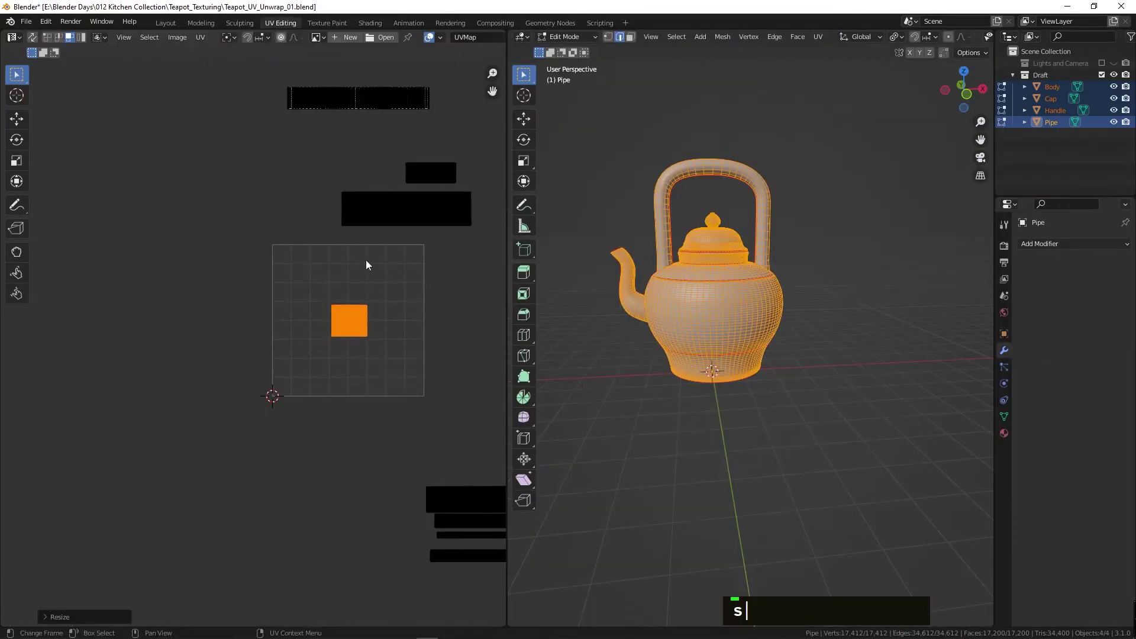
- Rotate the islands -90 degrees, shrink them and move them upward so the checker is fine and even everywhere
{"action": "scroll", "scroll_direction": "down", "scroll_amount": 3}
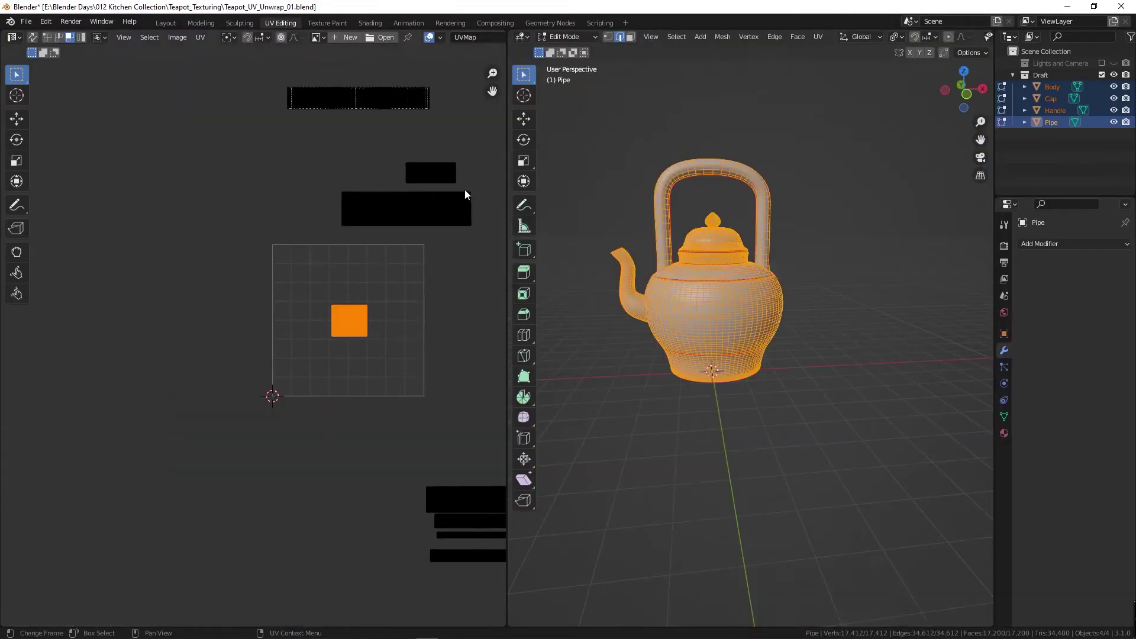
{"action": "type", "text": "r90-"}
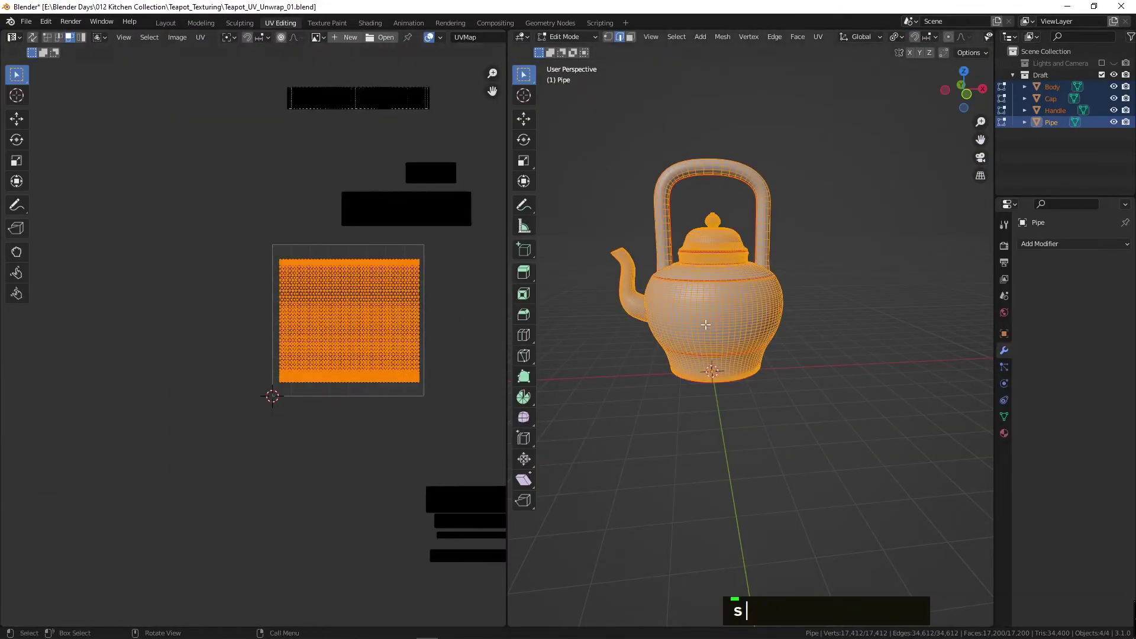
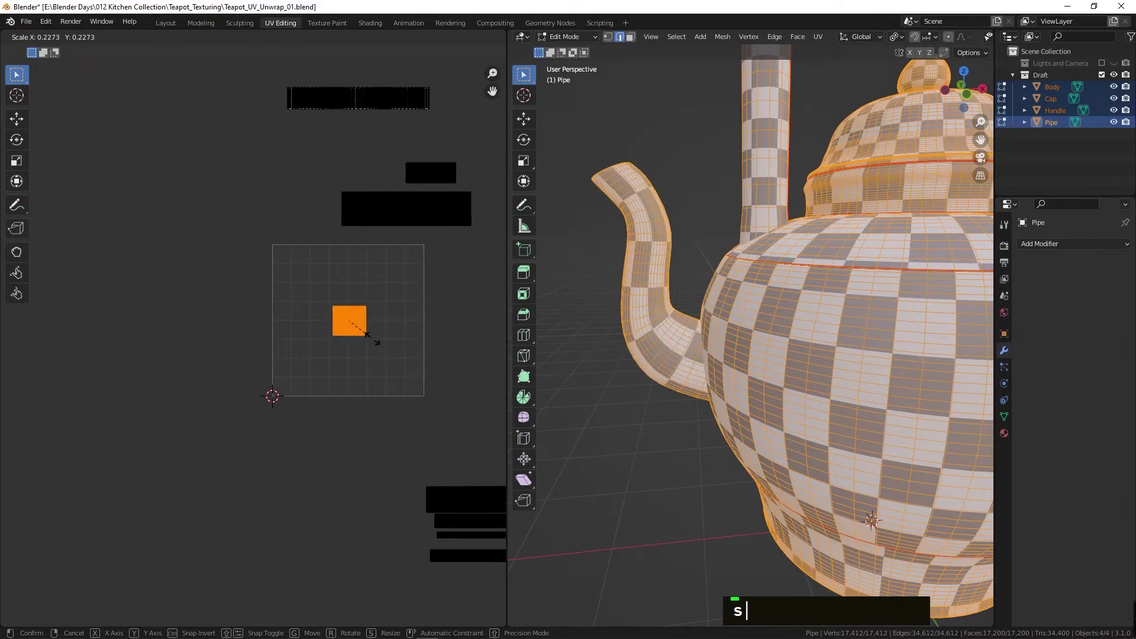
{"action": "type", "text": "s"}
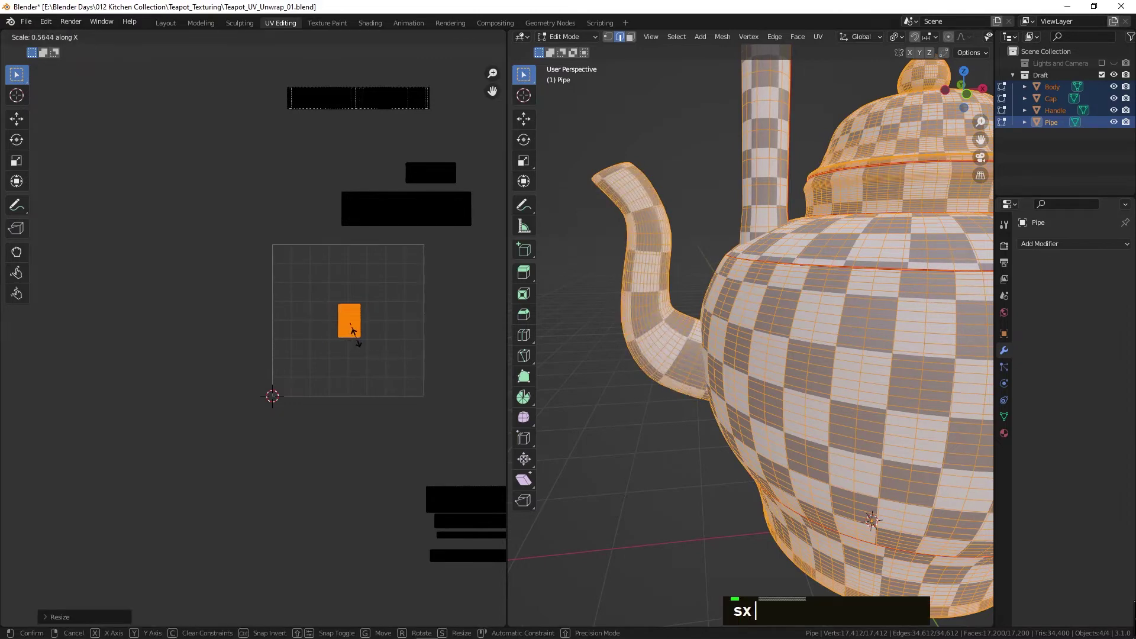
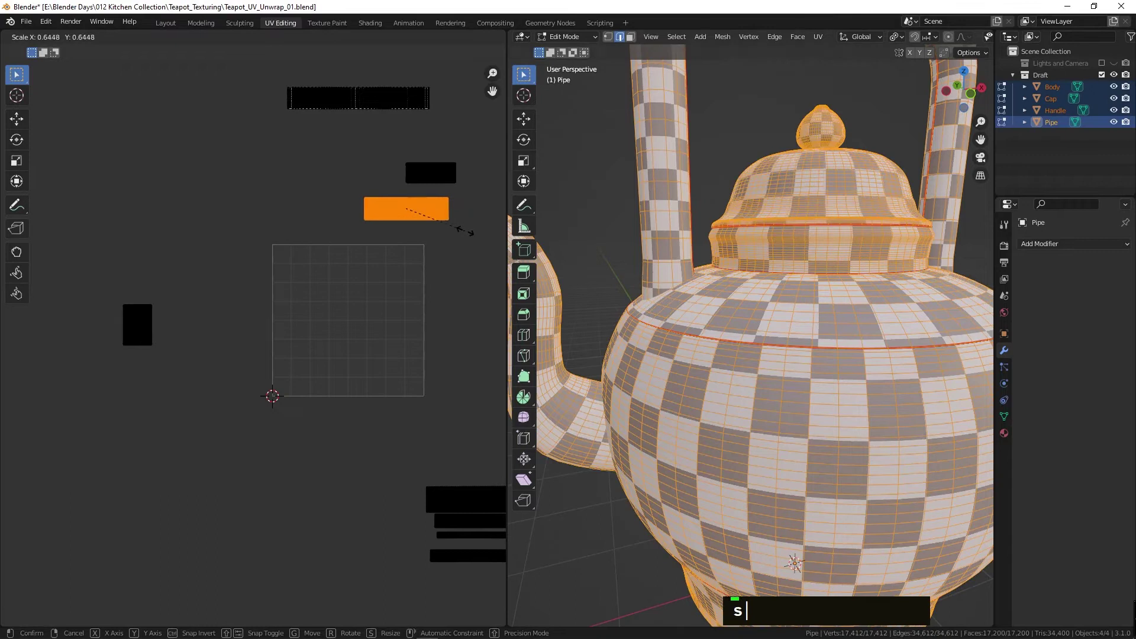
{"action": "scroll", "scroll_direction": "down", "scroll_amount": 3}
{"action": "scroll", "scroll_direction": "up", "scroll_amount": 3}
{"action": "type", "text": "g"}
{"action": "double_click", "coordinate": [458, 177]}
{"action": "type", "text": "g"}
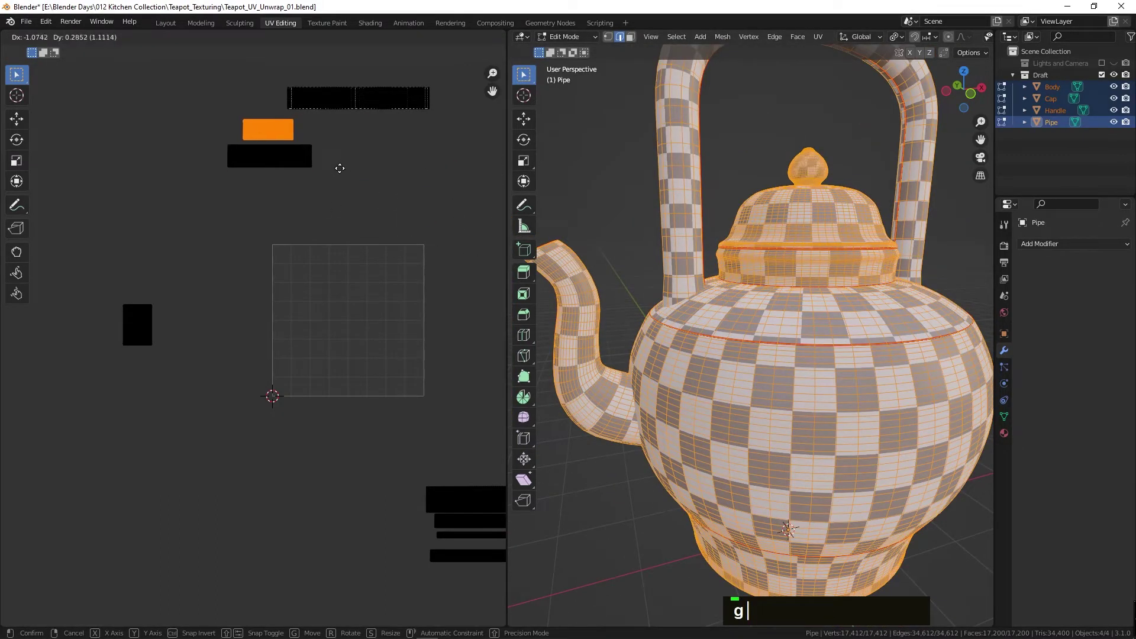
{"action": "scroll", "scroll_direction": "up", "scroll_amount": 3}
{"action": "type", "text": "s"}
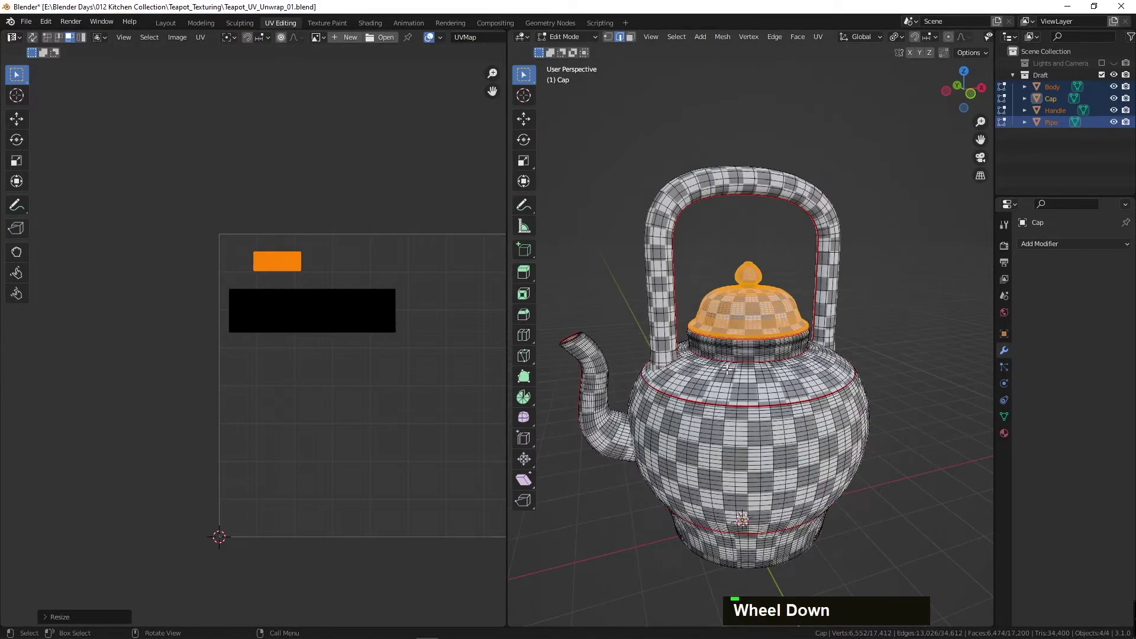
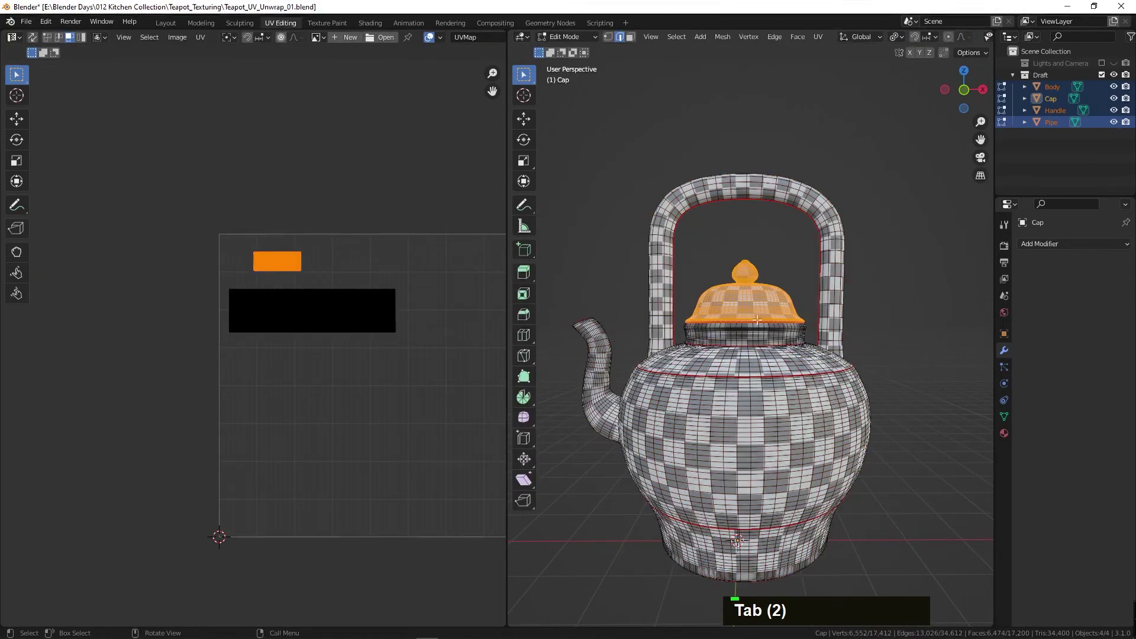
- Select the handle's faces and islands with L and move them, the dense top strip and the large rectangle into the UV square
{"action": "scroll", "scroll_direction": "down", "scroll_amount": 3}
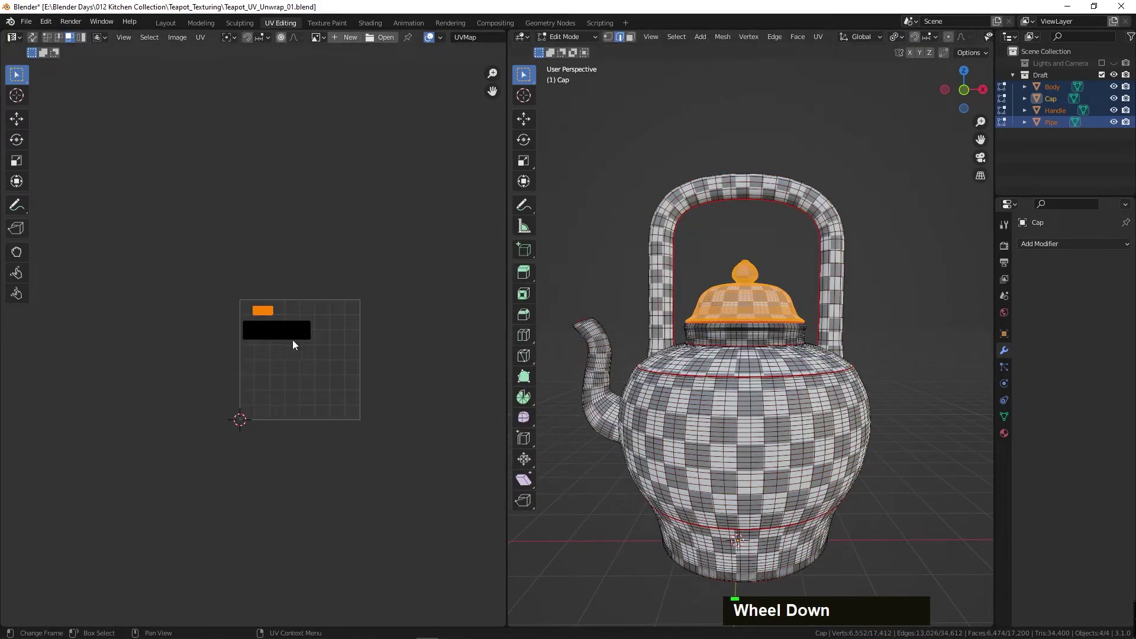
{"action": "scroll", "scroll_direction": "up", "scroll_amount": 3}
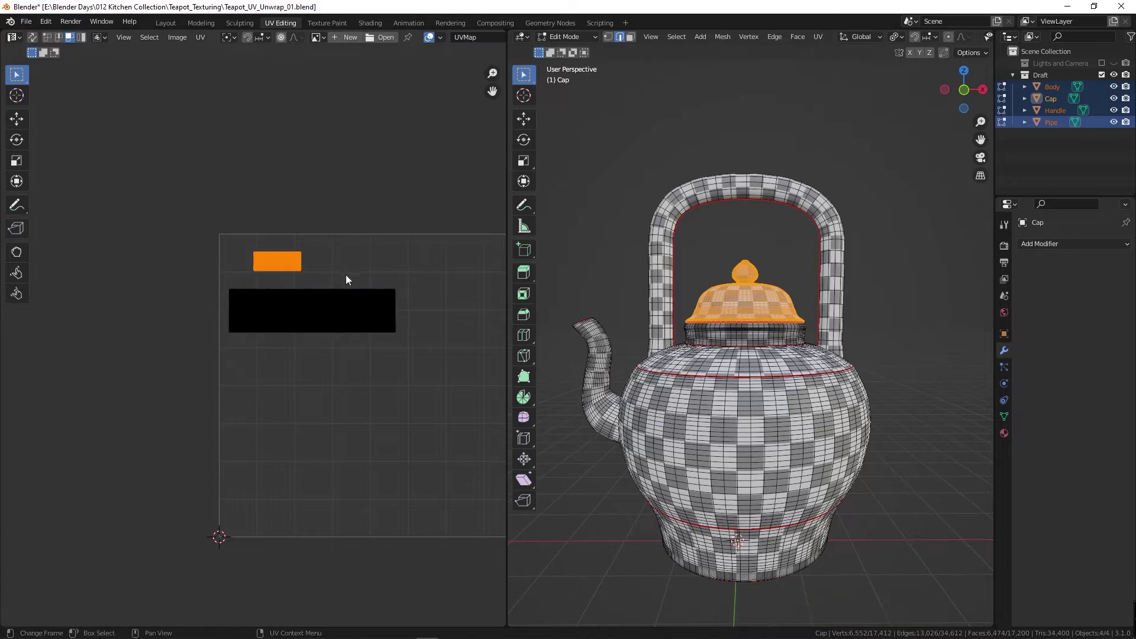
{"action": "key", "text": "g"}
{"action": "double_click", "coordinate": [250, 295]}
{"action": "key", "text": "g"}
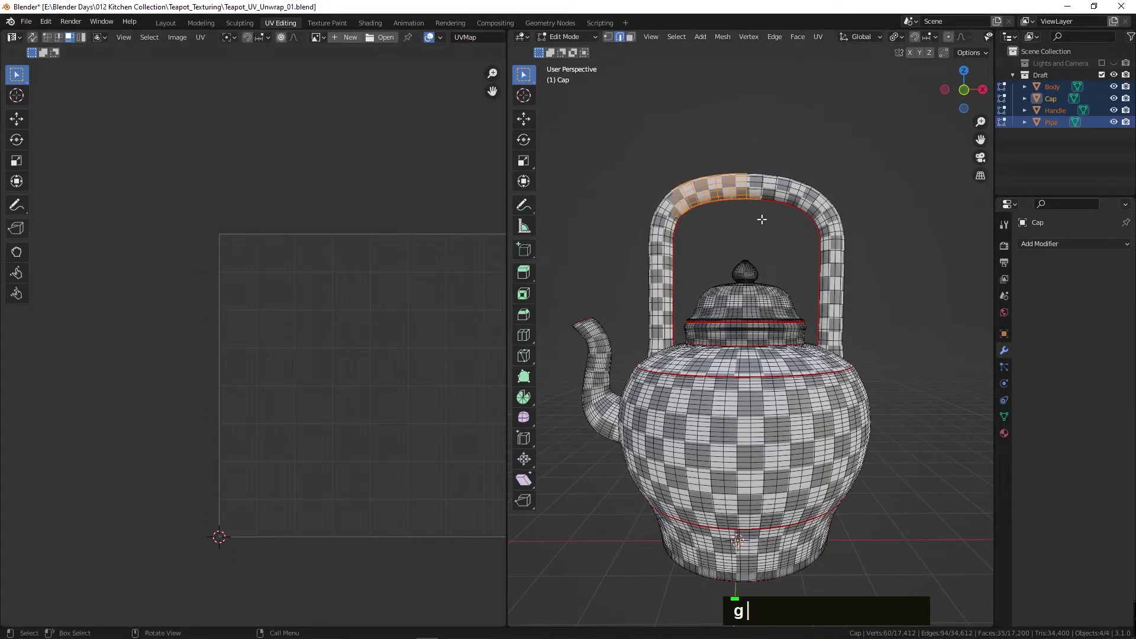
{"action": "key", "text": "ctrl+l"}
{"action": "scroll", "scroll_direction": "down", "scroll_amount": 3}
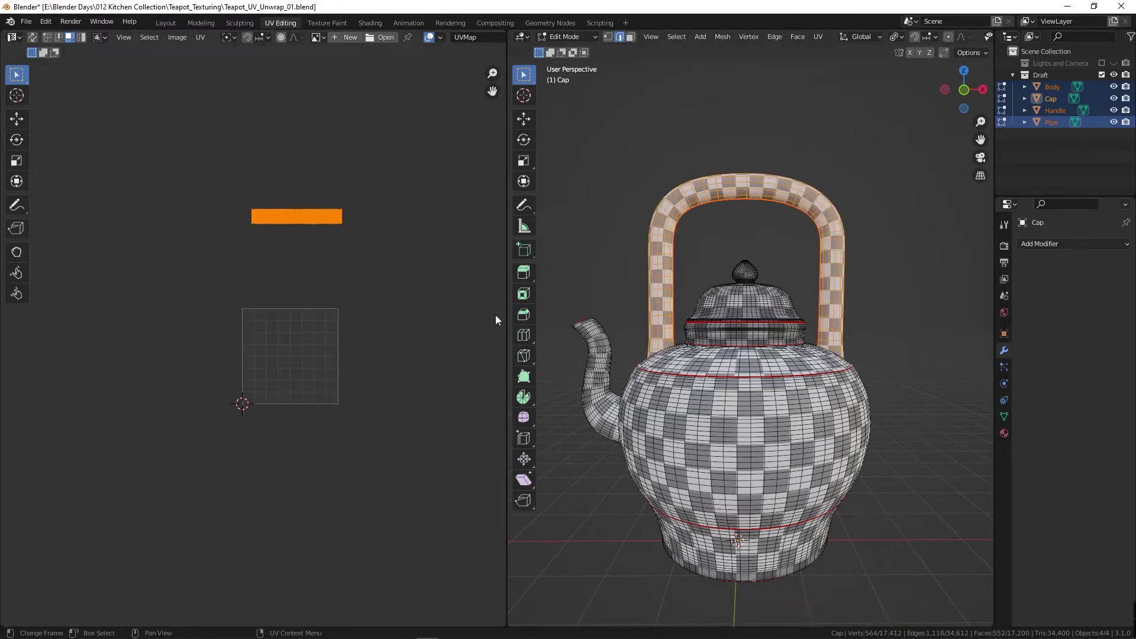
{"action": "type", "text": "g"}
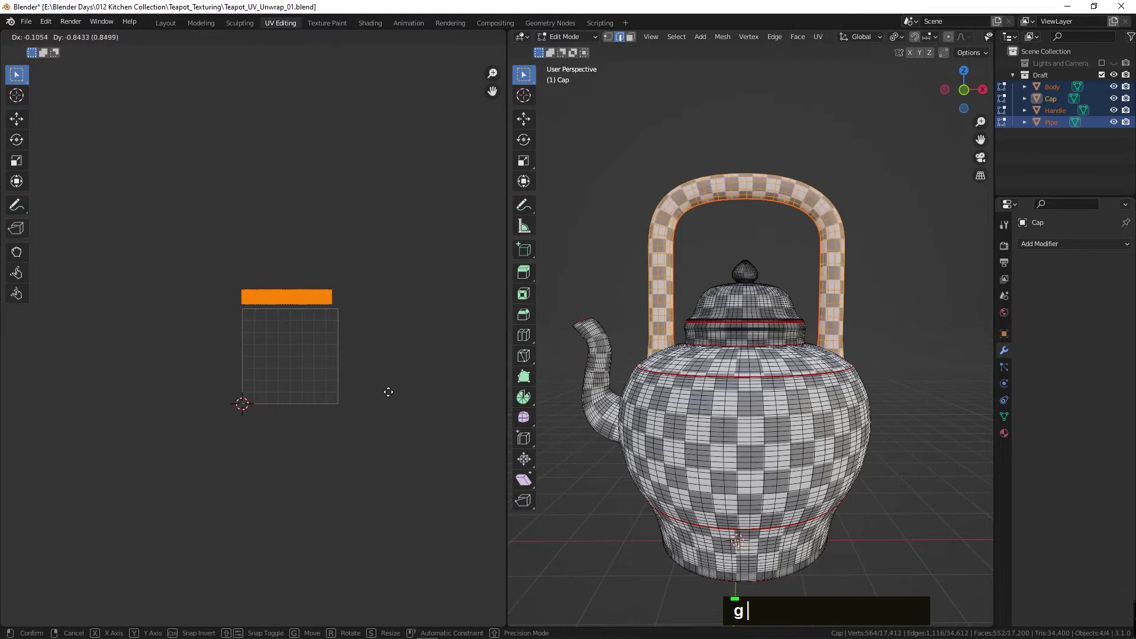
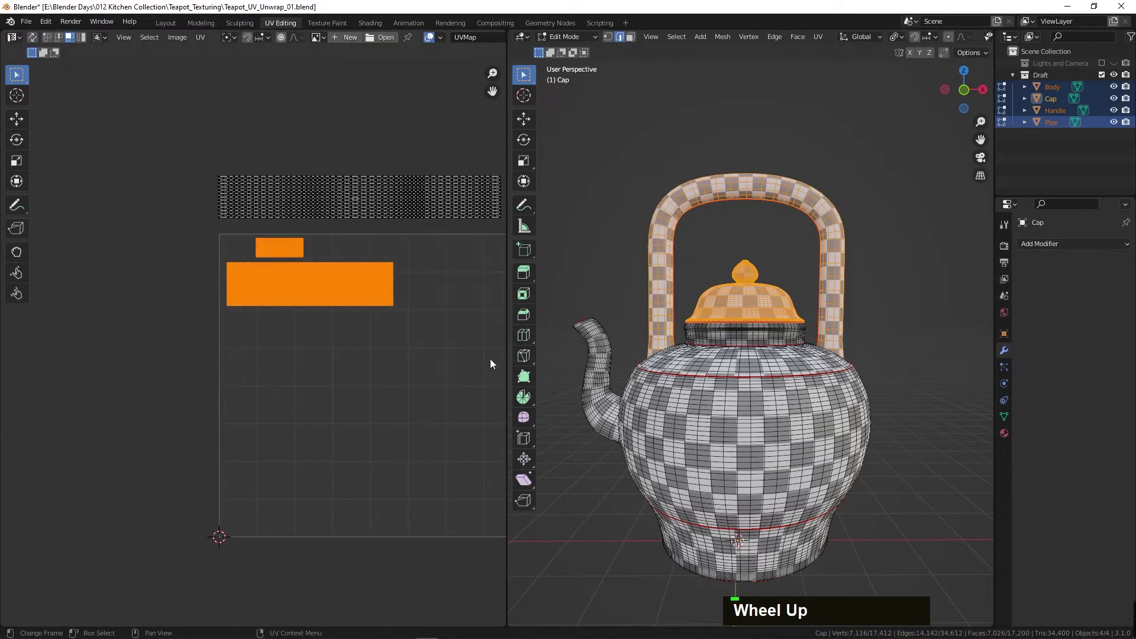
{"action": "key", "text": "g"}
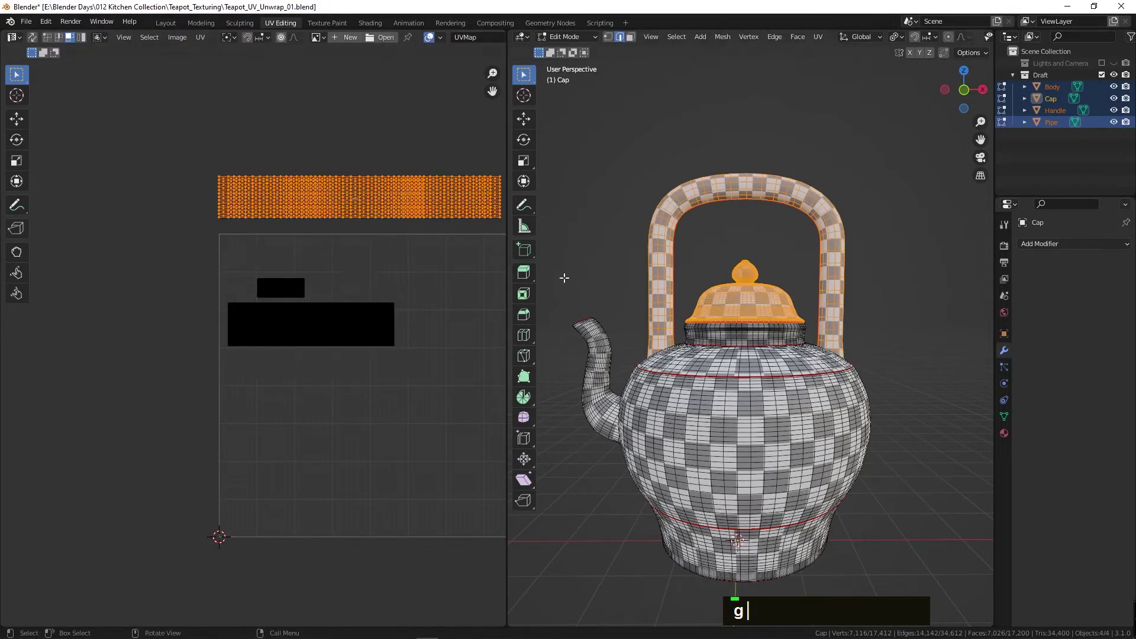
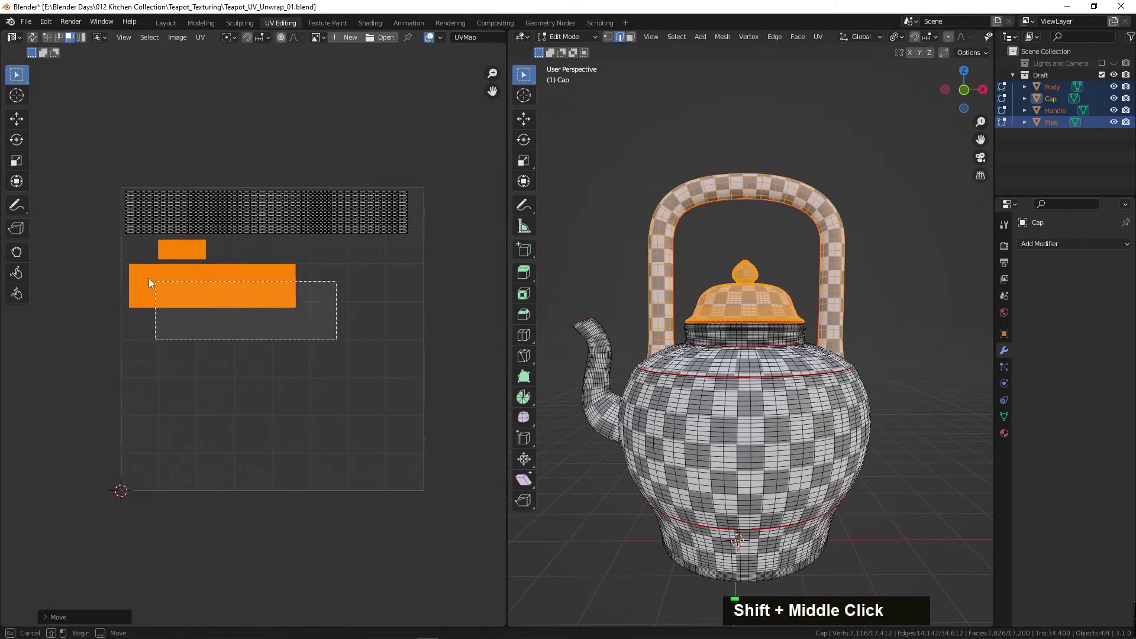
{"action": "key", "text": "g"}
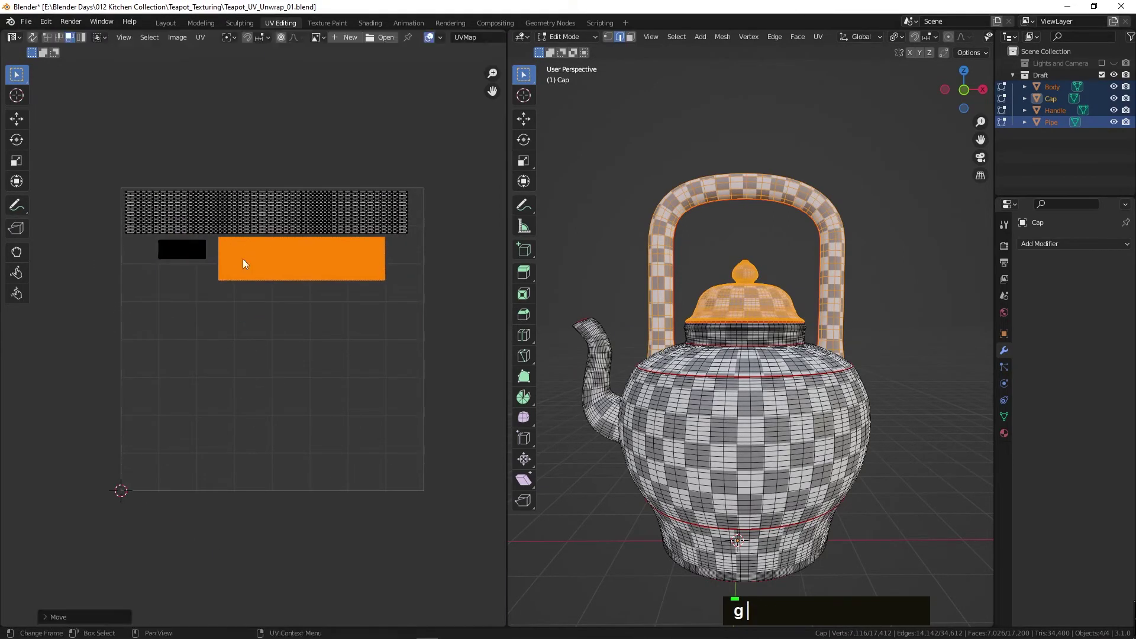
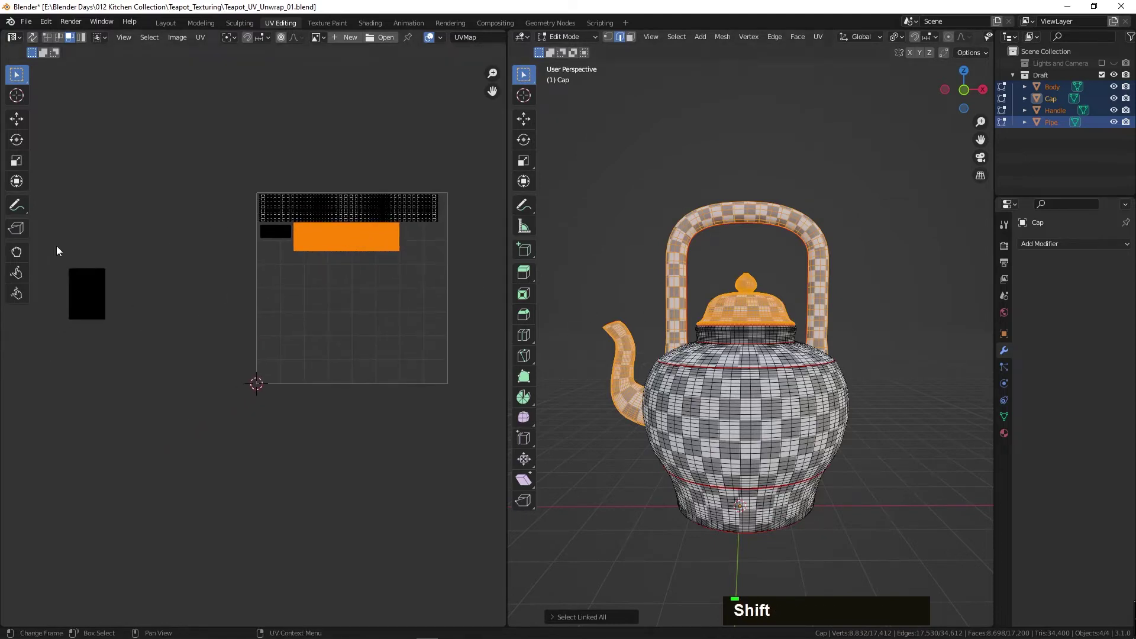
{"action": "type", "text": "g"}
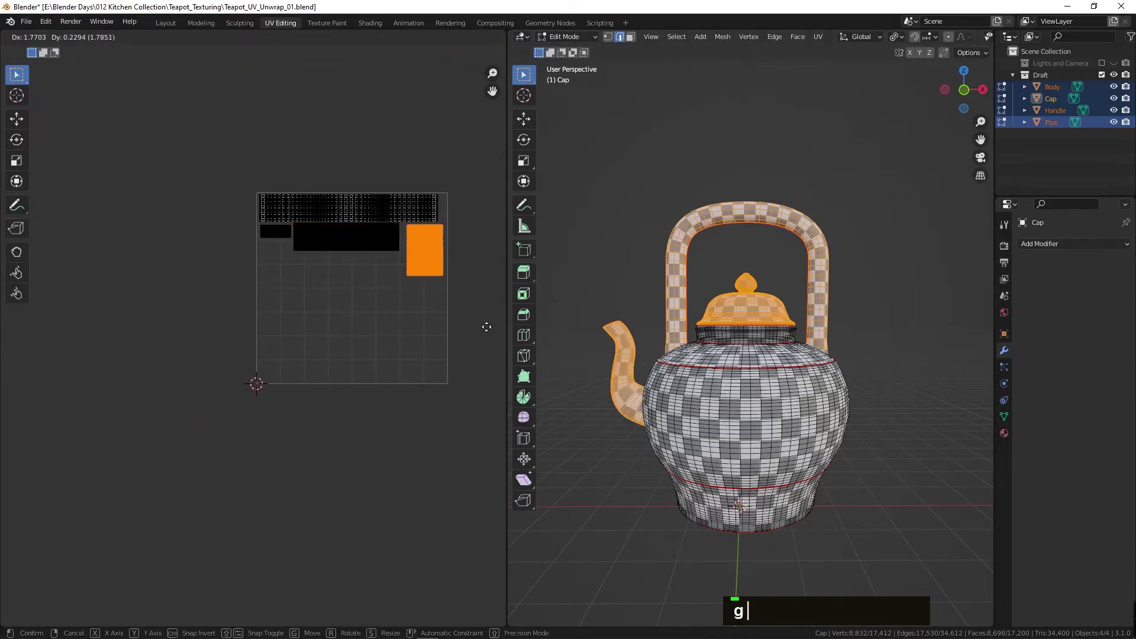
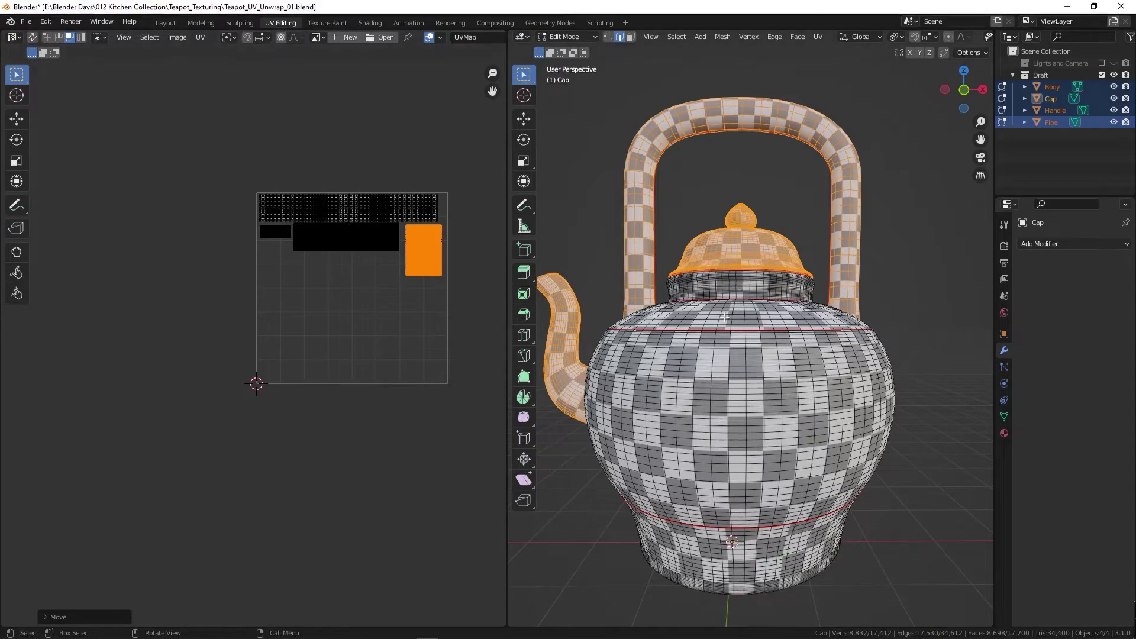
- Select the body mesh, move the base circle up beside the strips and slide the upper strips sideways along X
{"action": "key", "text": "l"}
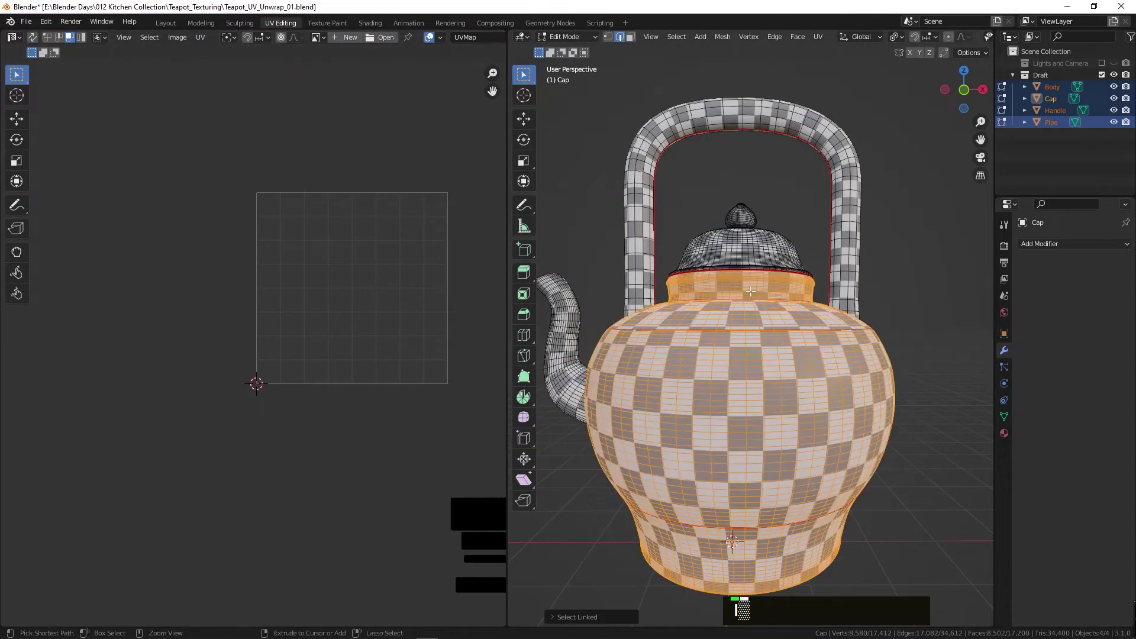
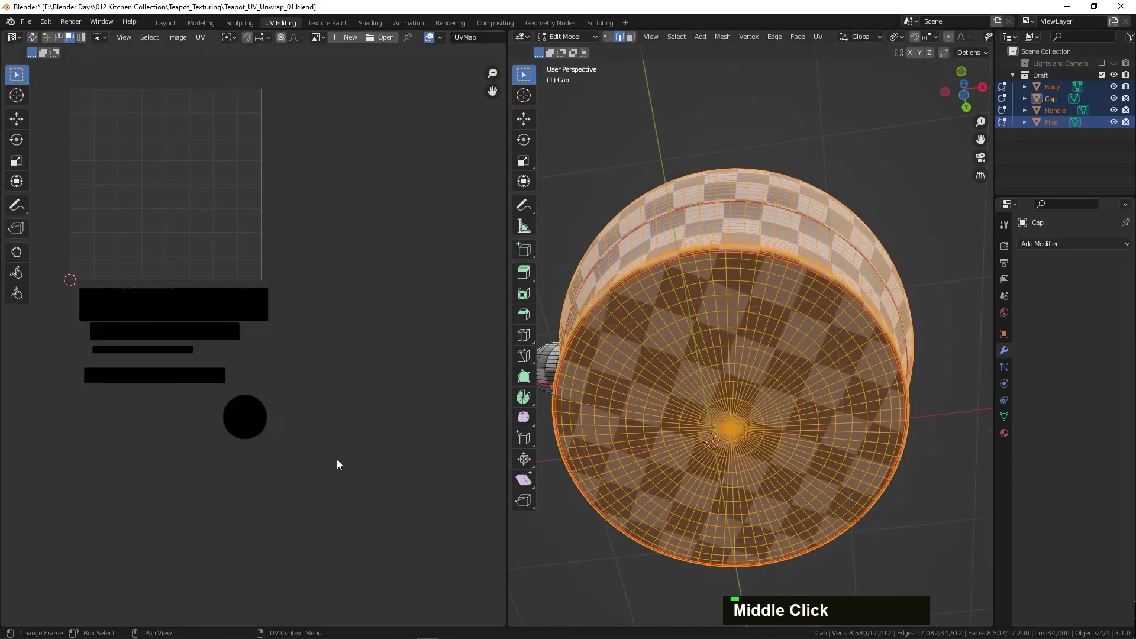
{"action": "key", "text": "g"}
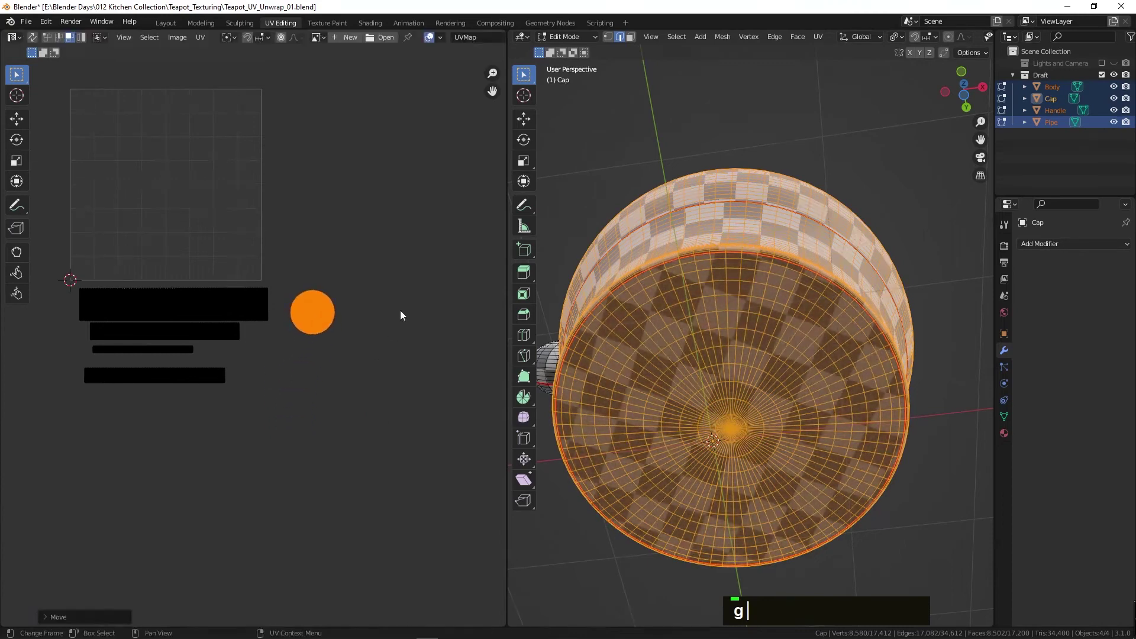
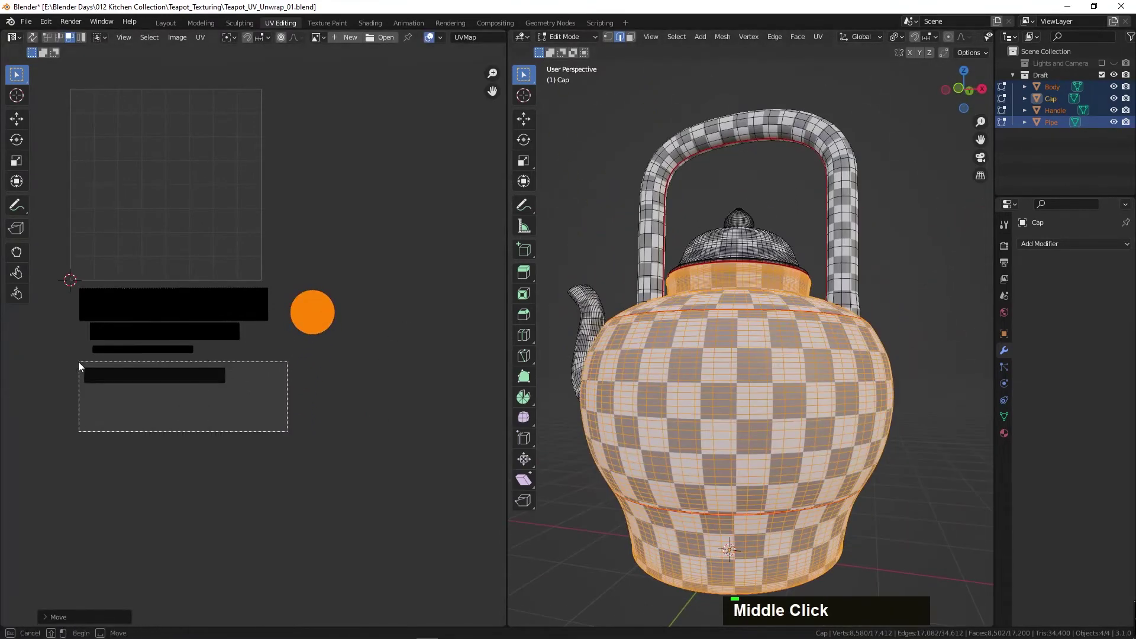
{"action": "key", "text": "g"}
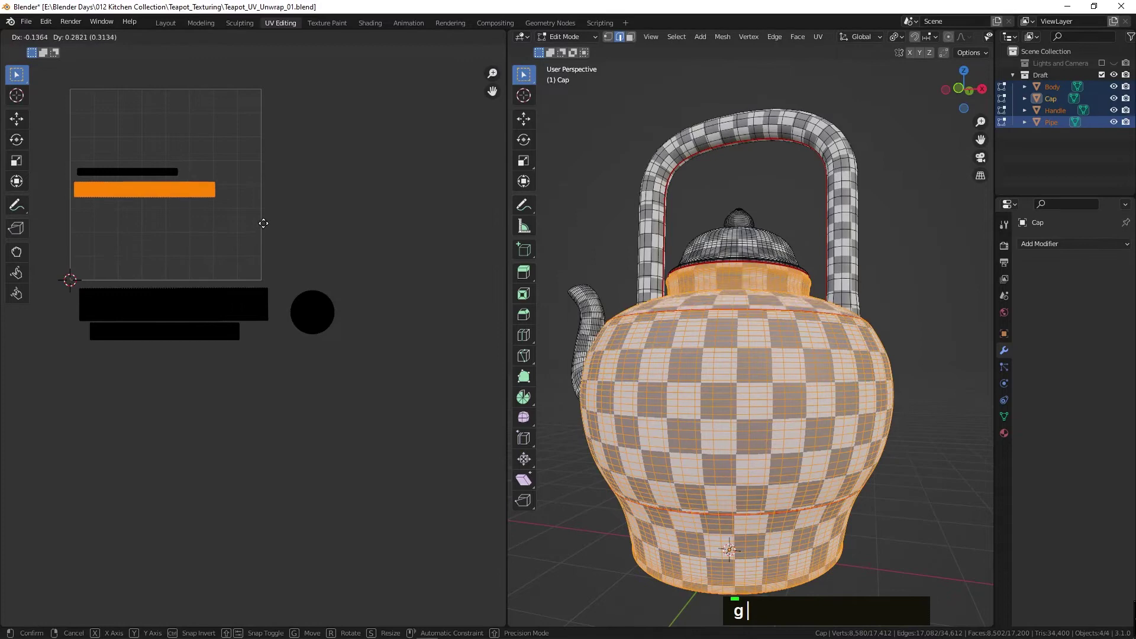
{"action": "type", "text": "g"}
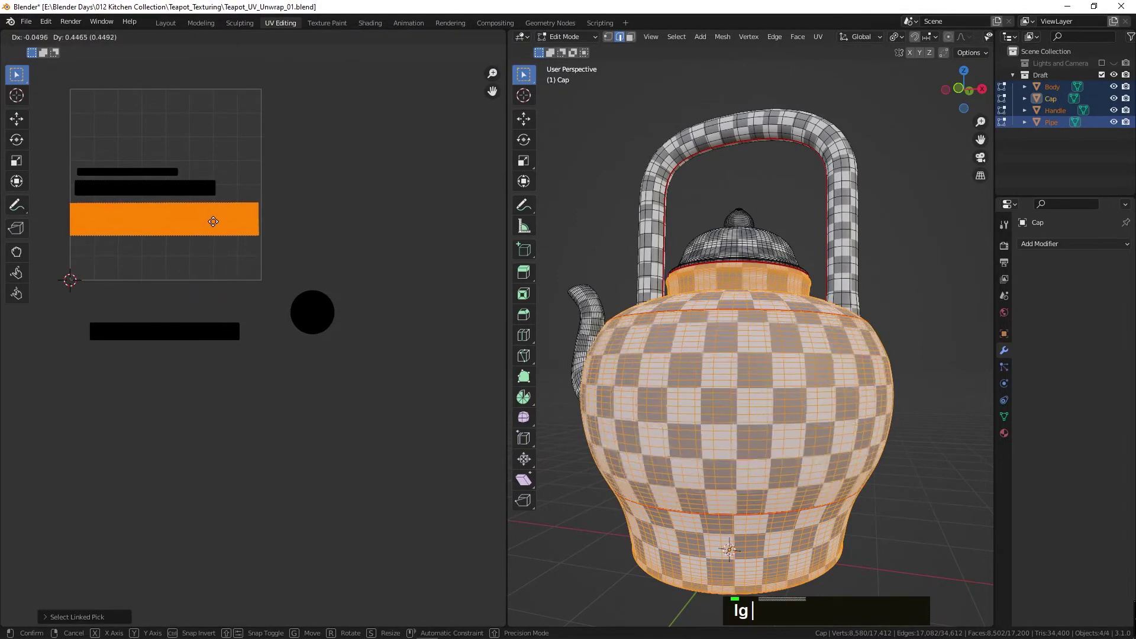
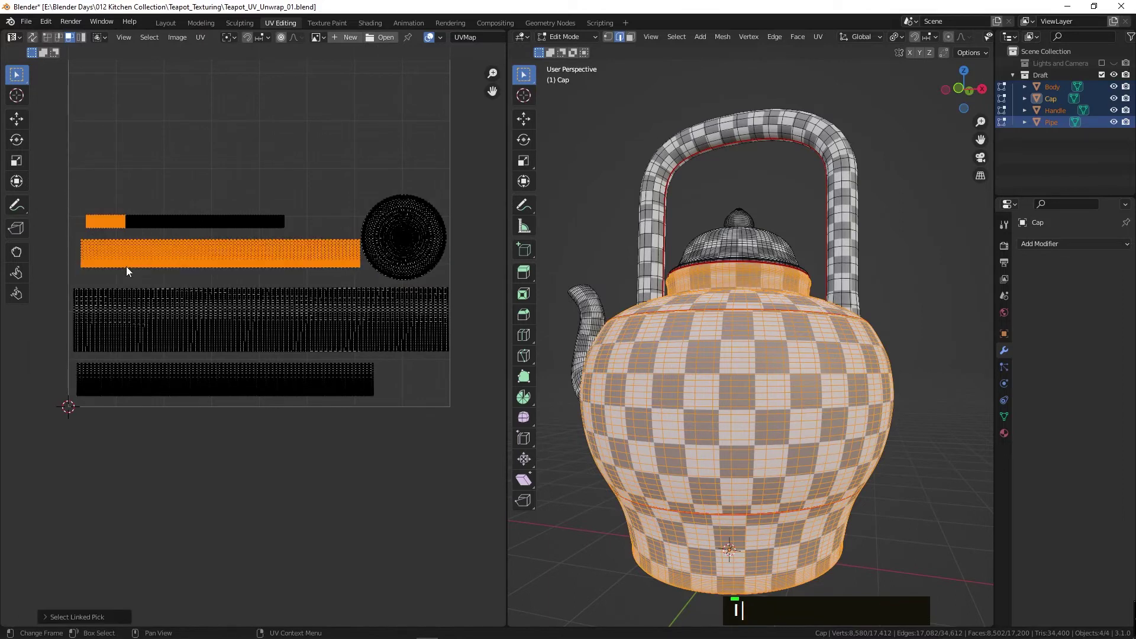
{"action": "key", "text": "ctrl+l"}
{"action": "key", "text": "g"}
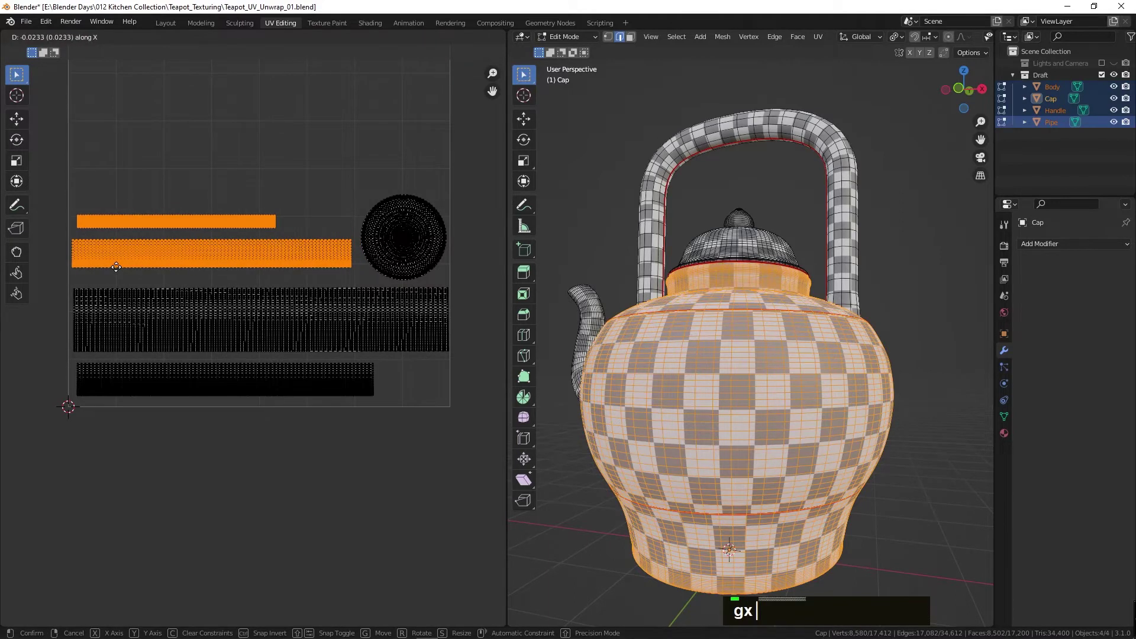
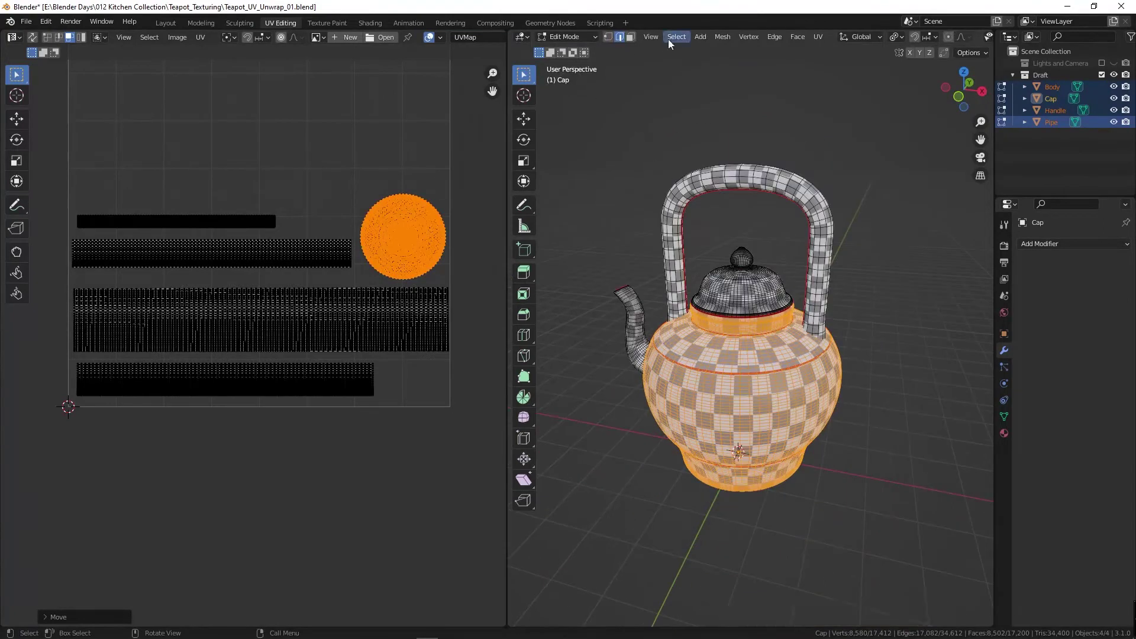
- Select the handle and base islands and recentre the UV square in the editor
{"action": "scroll", "scroll_direction": "down", "scroll_amount": 3}
{"action": "key", "text": "Tab"}
{"action": "scroll", "scroll_direction": "down", "scroll_amount": 3}
{"action": "middle_click", "coordinate": [265, 245]}
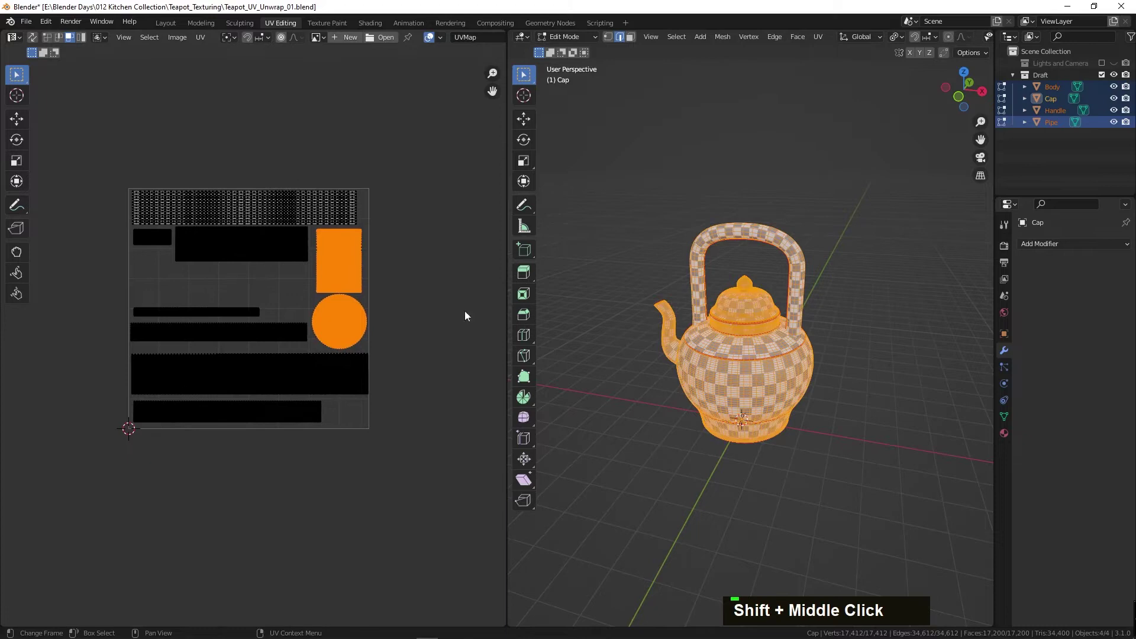
{"action": "scroll", "scroll_direction": "up", "scroll_amount": 3}
{"action": "middle_click", "coordinate": [241, 282]}
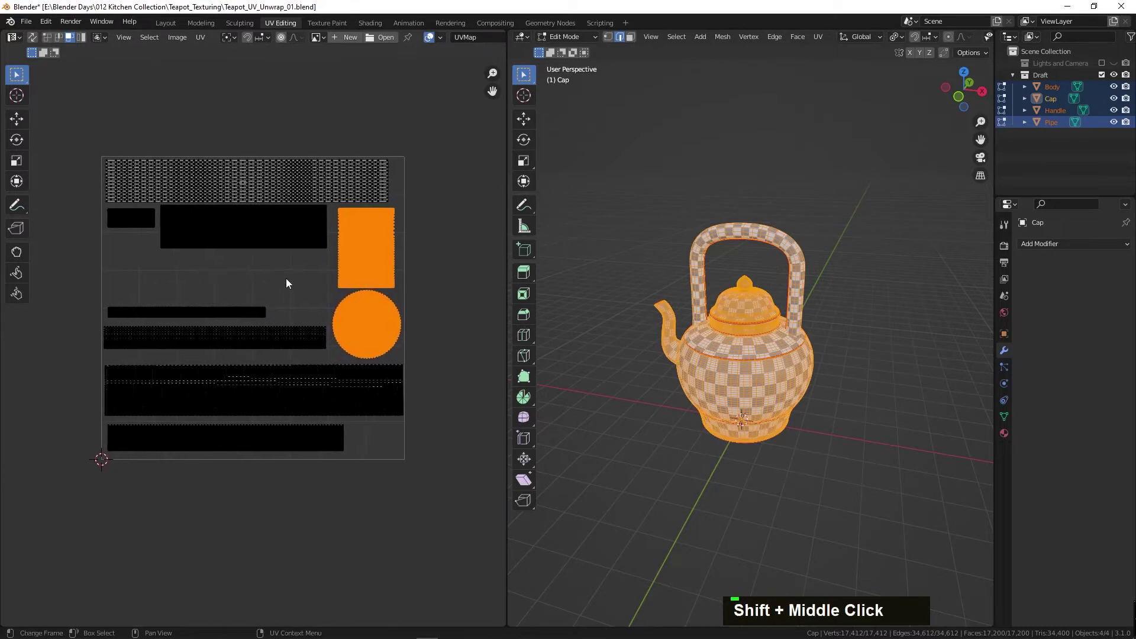
- Grab the remaining islands with G and place them inside the 0–1 UV space
{"action": "type", "text": "lg"}
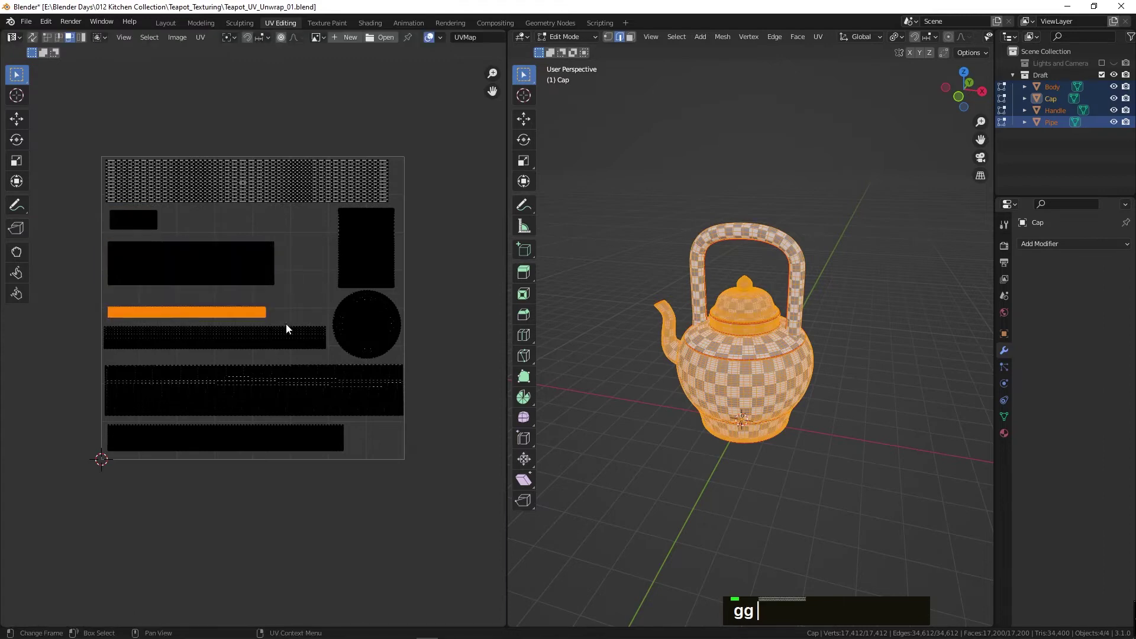
{"action": "type", "text": "g"}
{"action": "scroll", "scroll_direction": "up", "scroll_amount": 3}
{"action": "type", "text": "gggg"}
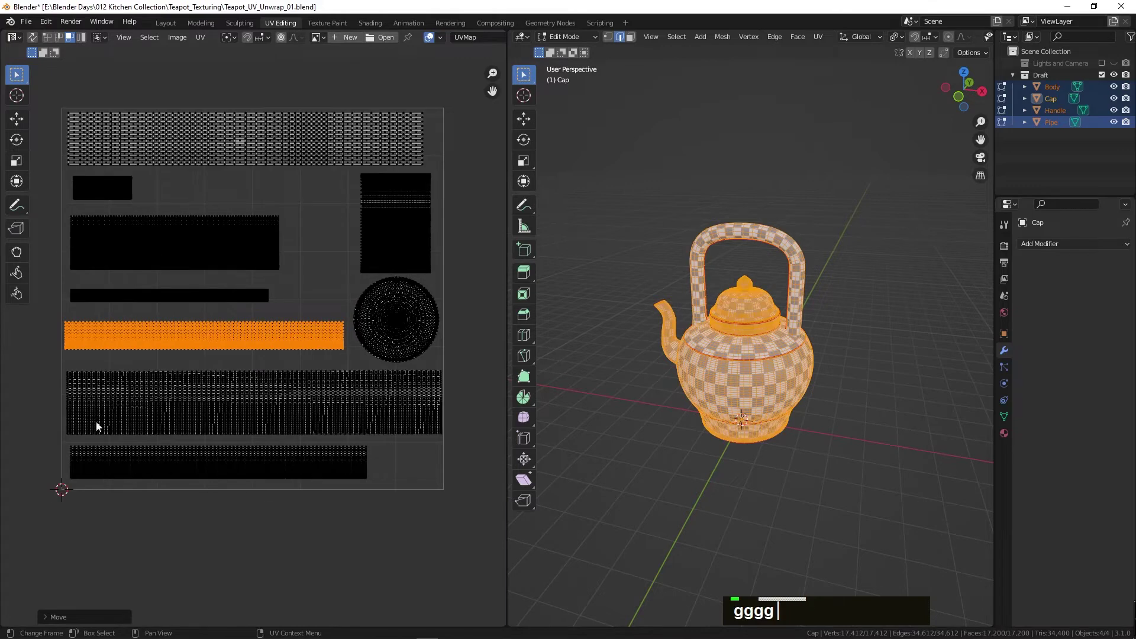
{"action": "scroll", "scroll_direction": "up", "scroll_amount": 3}
{"action": "scroll", "scroll_direction": "down", "scroll_amount": 3}
{"action": "type", "text": "gggg"}
{"action": "key", "text": "Tab"}
{"action": "type", "text": "gggg"}
{"action": "key", "text": "F4"}
- Check the island spacing and return the teapot to Object Mode
{"action": "middle_click", "coordinate": [759, 352]}
{"action": "key", "text": "alt+a"}
{"action": "middle_click", "coordinate": [707, 345]}
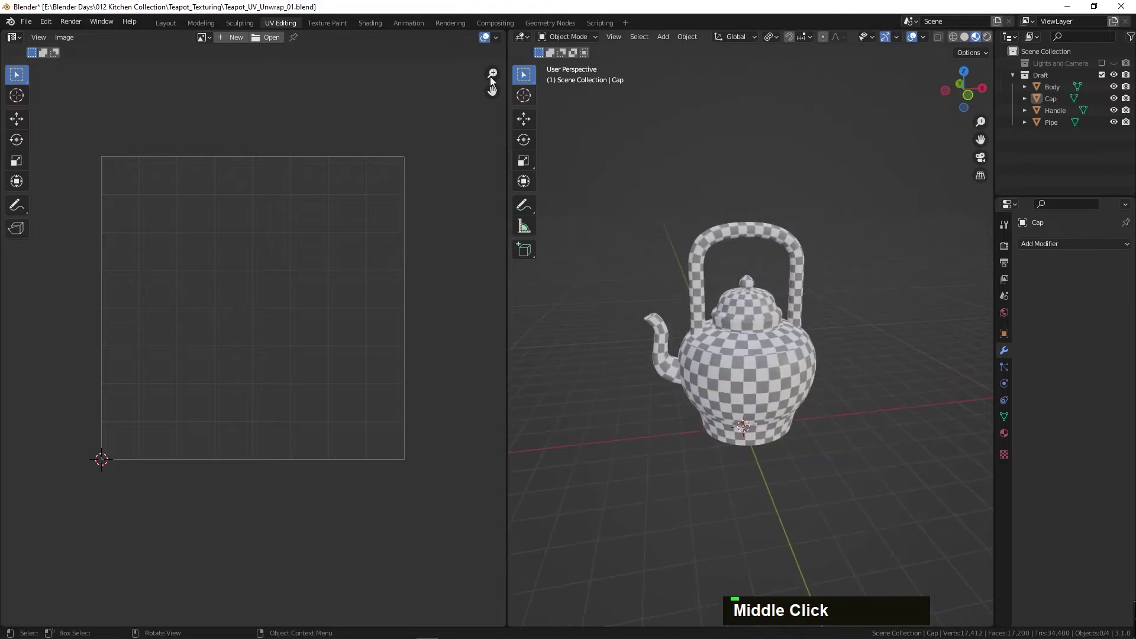
- Rename the teapot's material to After_UV
{"action": "middle_click", "coordinate": [486, 258]}
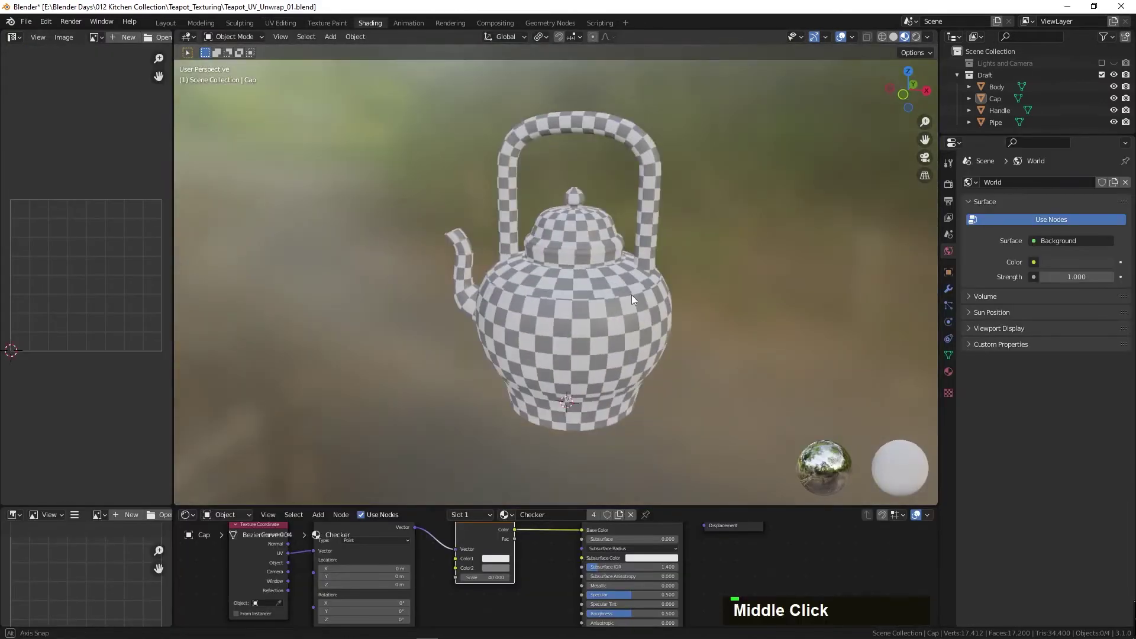
{"action": "middle_click", "coordinate": [548, 362]}
{"action": "scroll", "scroll_direction": "down", "scroll_amount": 3}
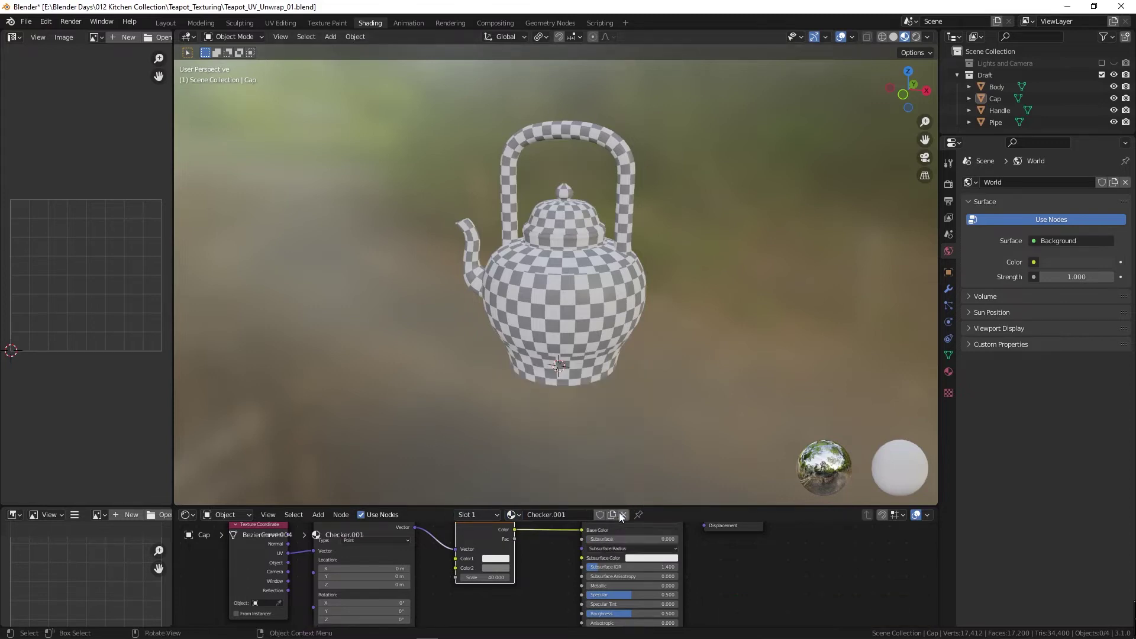
{"action": "type", "text": "a"}
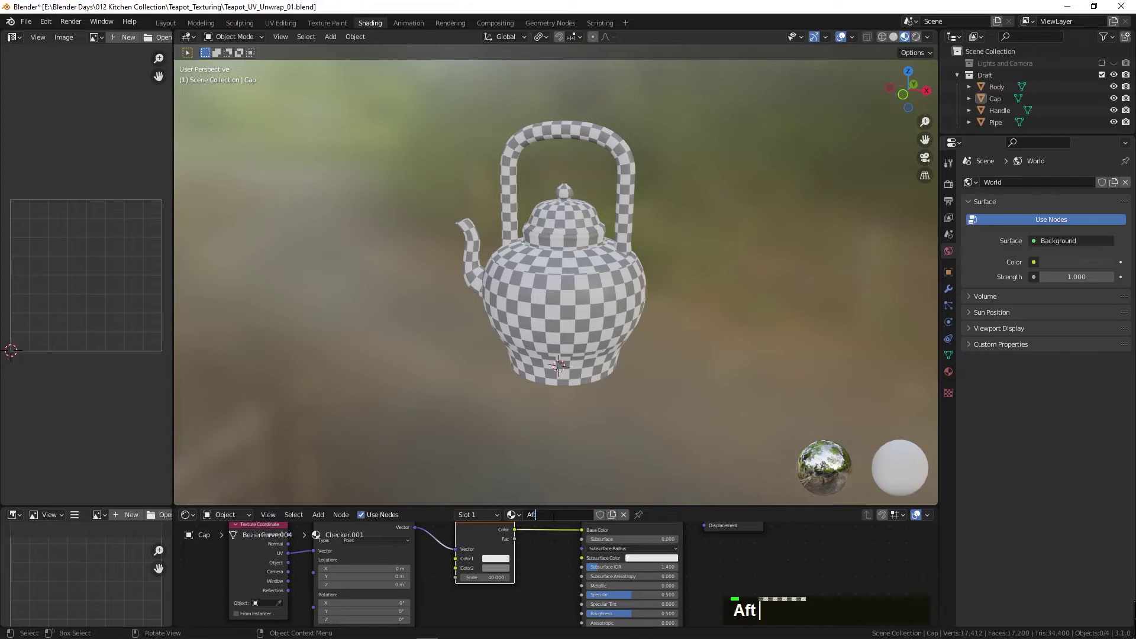
{"action": "type", "text": "fter_uv"}
{"action": "key", "text": "Return"}
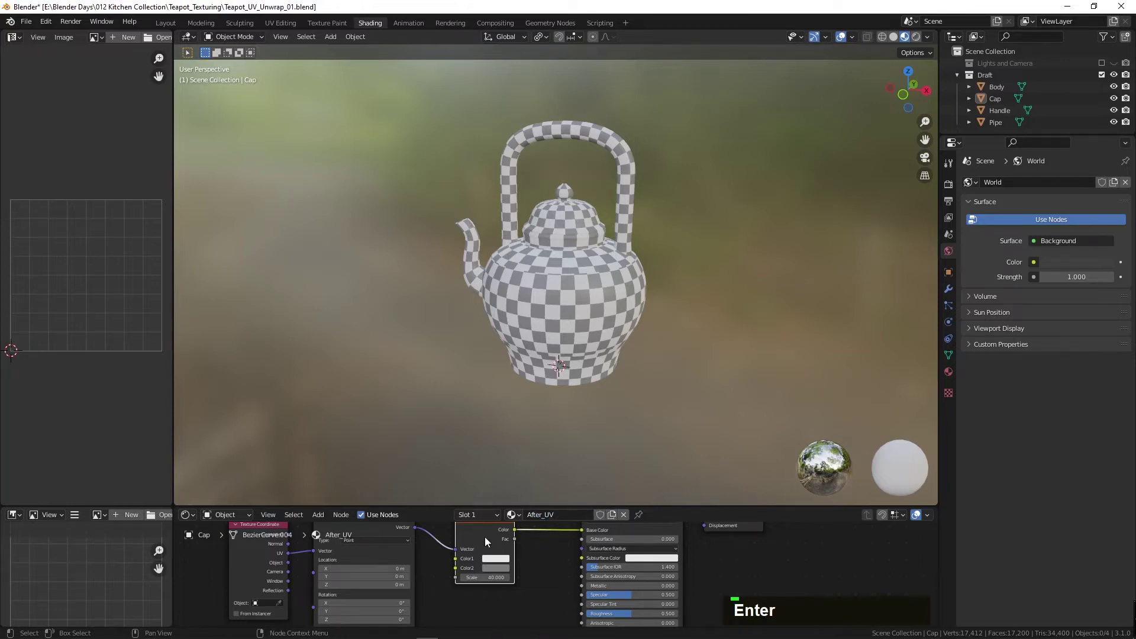
- Add an image texture node and load the painted UV texture from the teapot texturing folder
{"action": "type", "text": "x"}
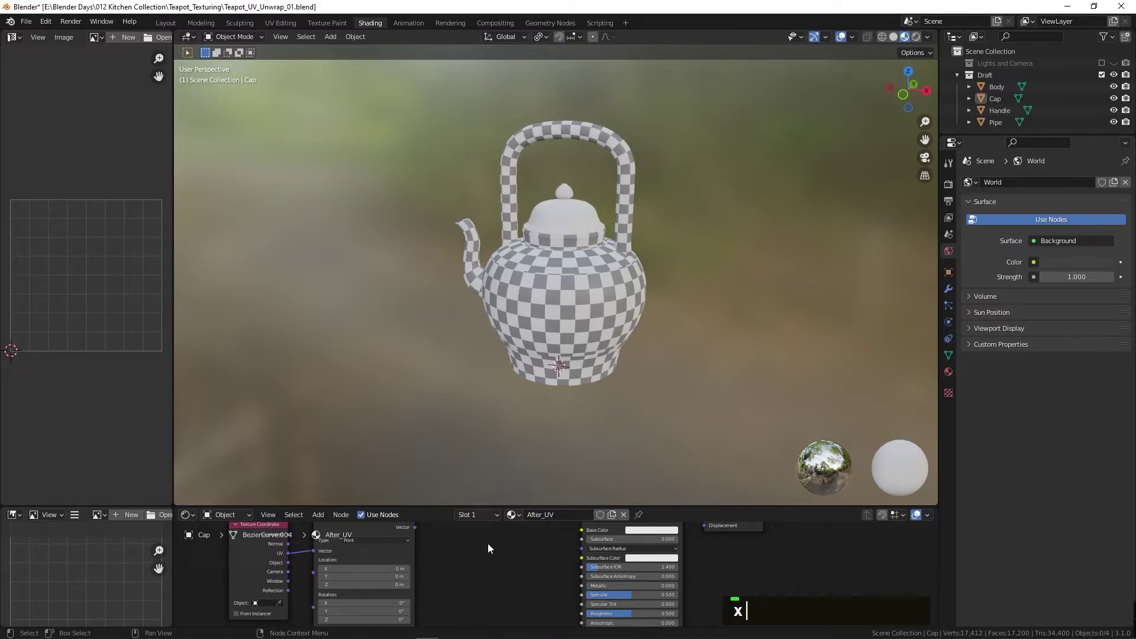
{"action": "type", "text": "atex"}
{"action": "key", "text": "Escape"}
{"action": "scroll", "scroll_direction": "down", "scroll_amount": 3}
{"action": "scroll", "scroll_direction": "up", "scroll_amount": 3}
{"action": "type", "text": "a"}
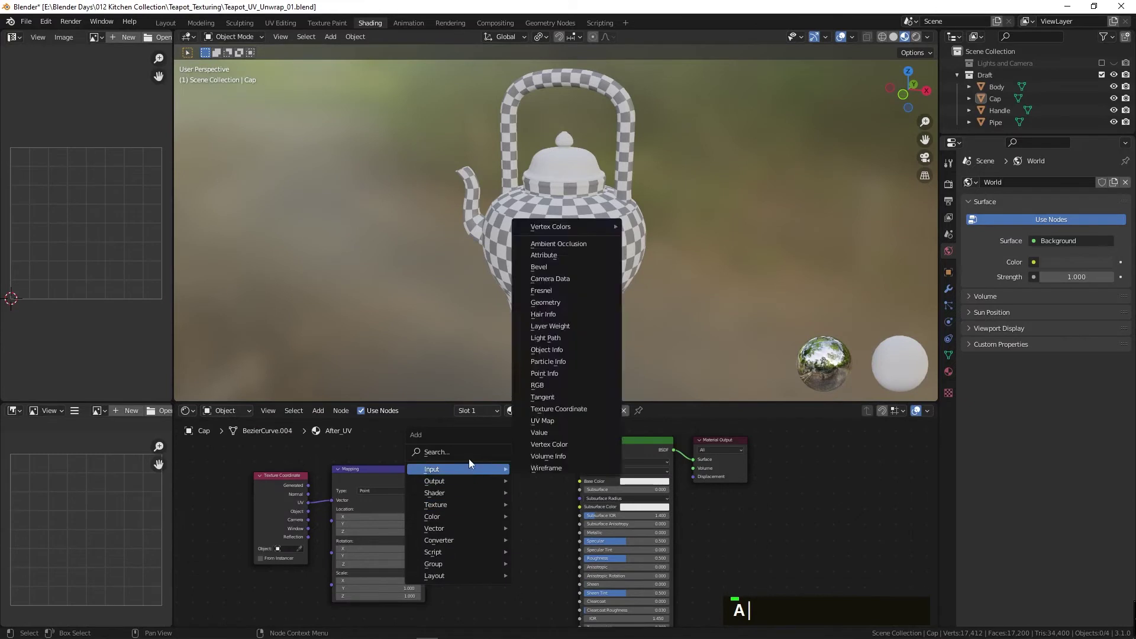
{"action": "type", "text": "tex"}
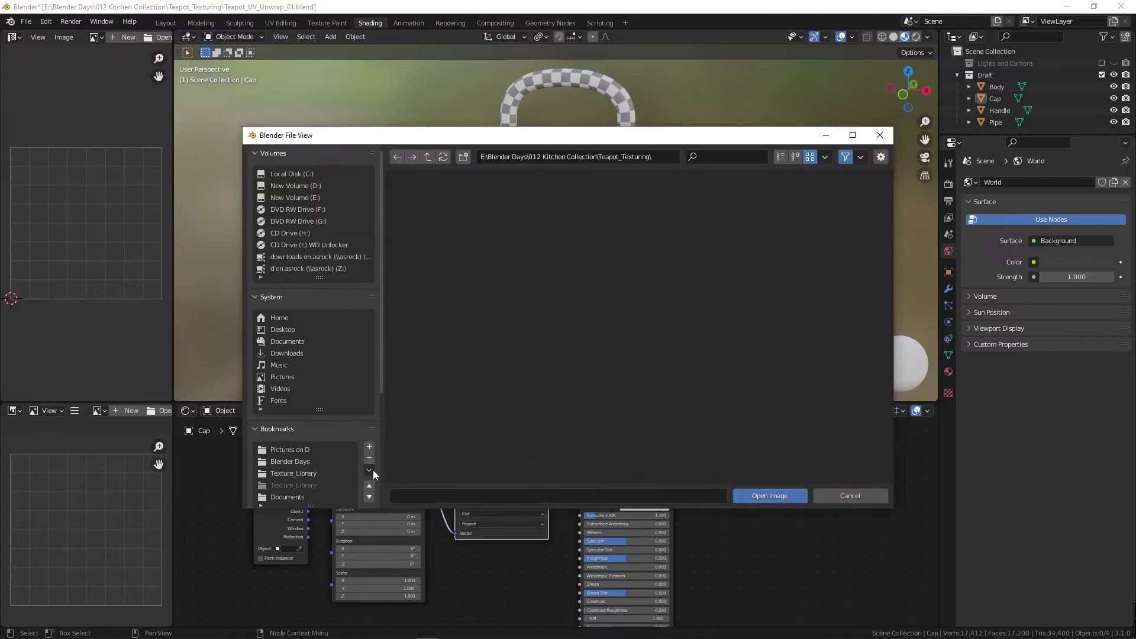
{"action": "double_click", "coordinate": [791, 432]}
{"action": "scroll", "scroll_direction": "down", "scroll_amount": 3}
{"action": "double_click", "coordinate": [628, 428]}
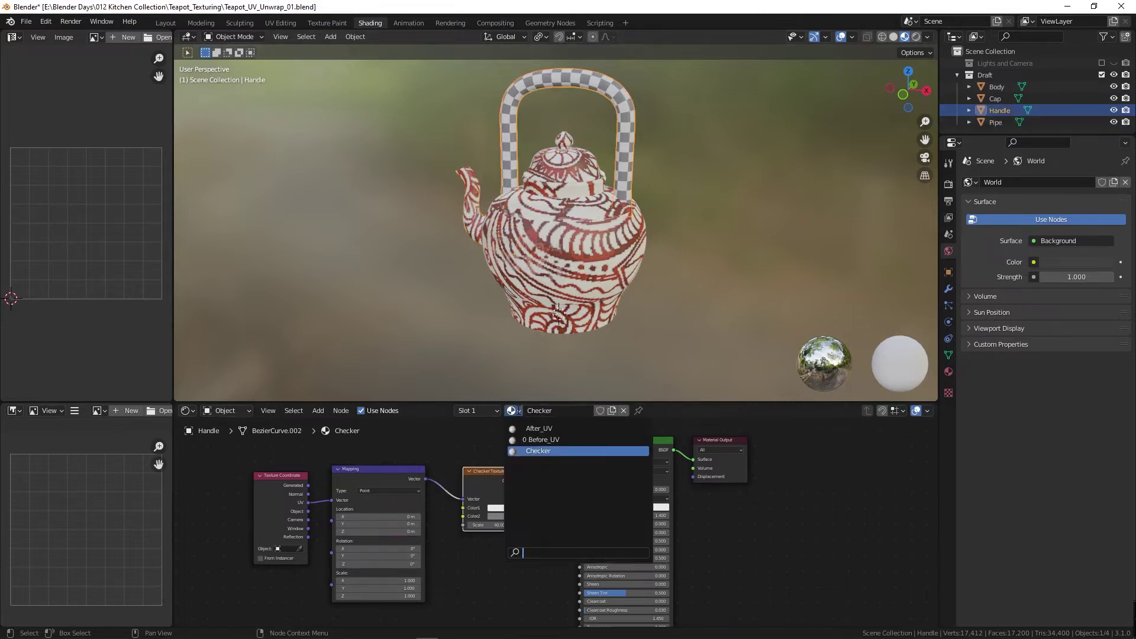
- Switch to the Layout workspace and orbit the teapot to inspect the red swirl texture
{"action": "middle_click", "coordinate": [589, 303]}
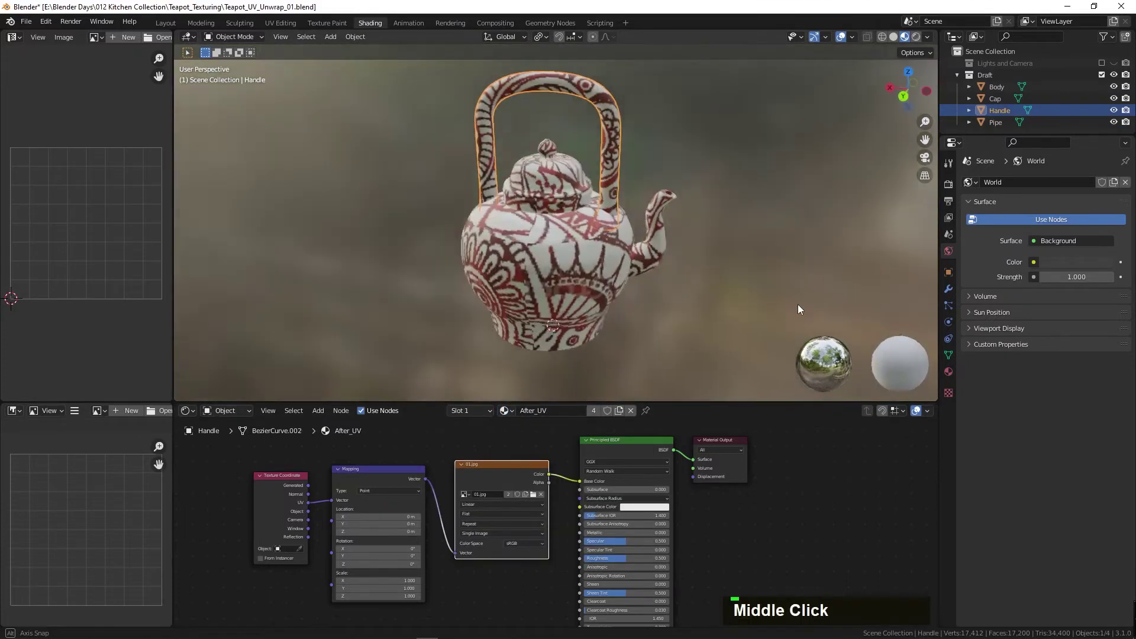
{"action": "middle_click", "coordinate": [600, 184]}
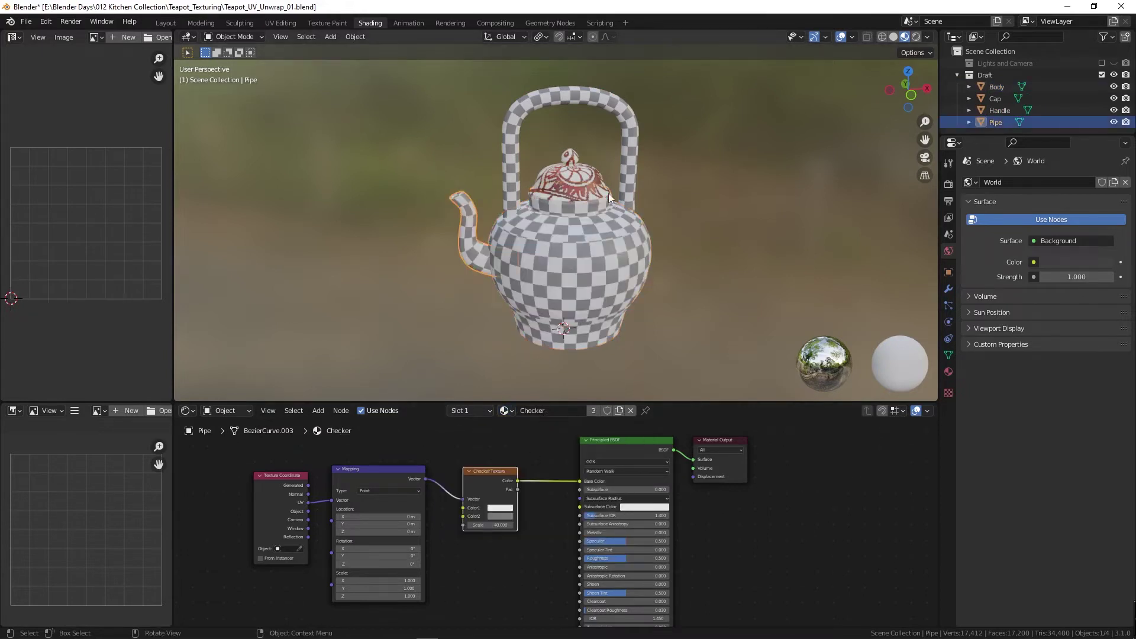
{"action": "middle_click", "coordinate": [556, 244]}
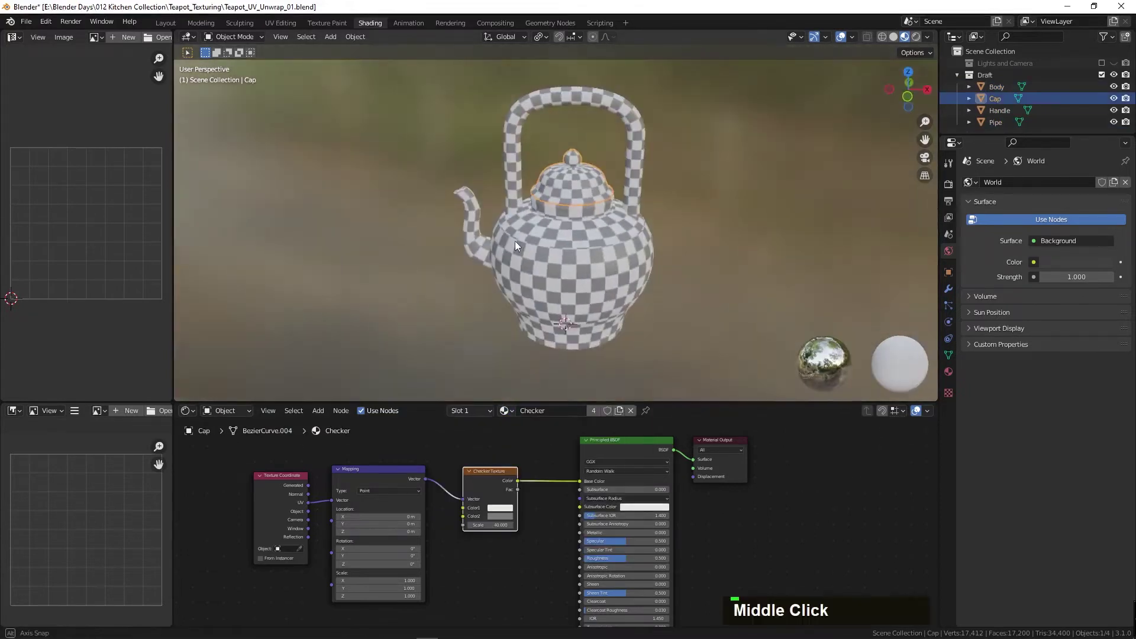
{"action": "key", "text": "ctrl+z"}
{"action": "middle_click", "coordinate": [666, 266]}
{"action": "middle_click", "coordinate": [557, 271]}
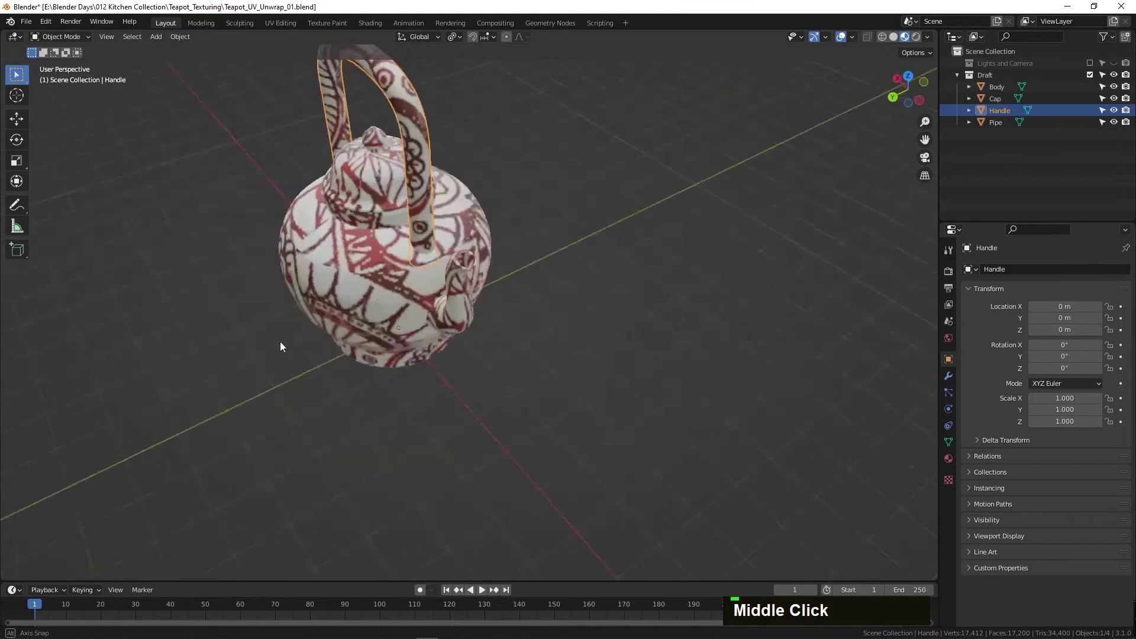
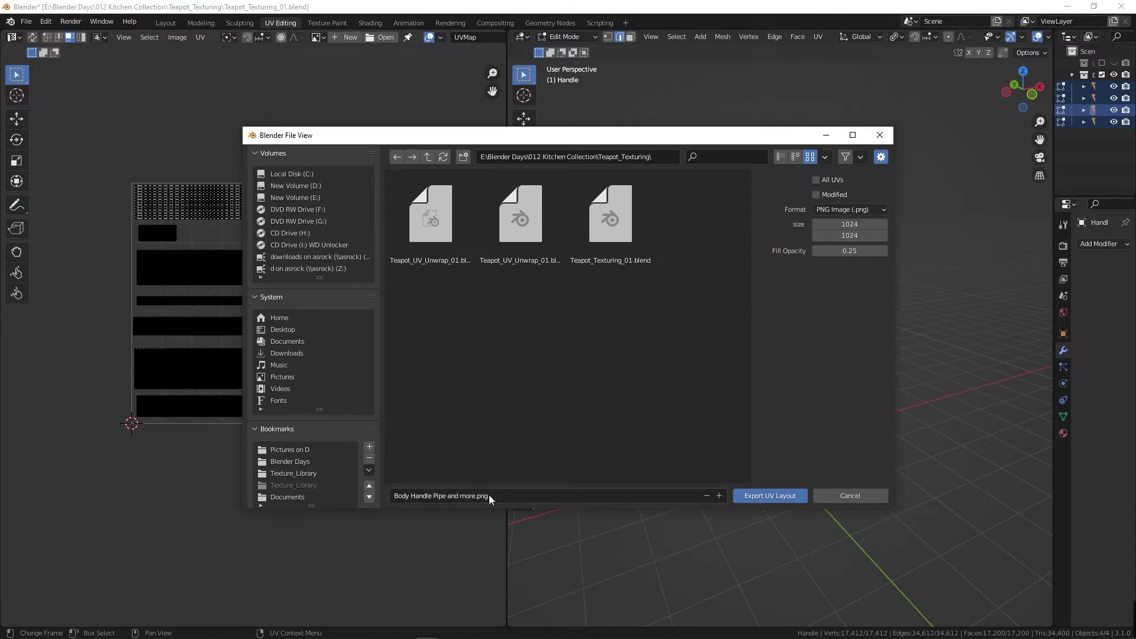
- Name the UV layout export Teapot_UV_Layout_01 and export it
{"action": "type", "text": "teapot_"}
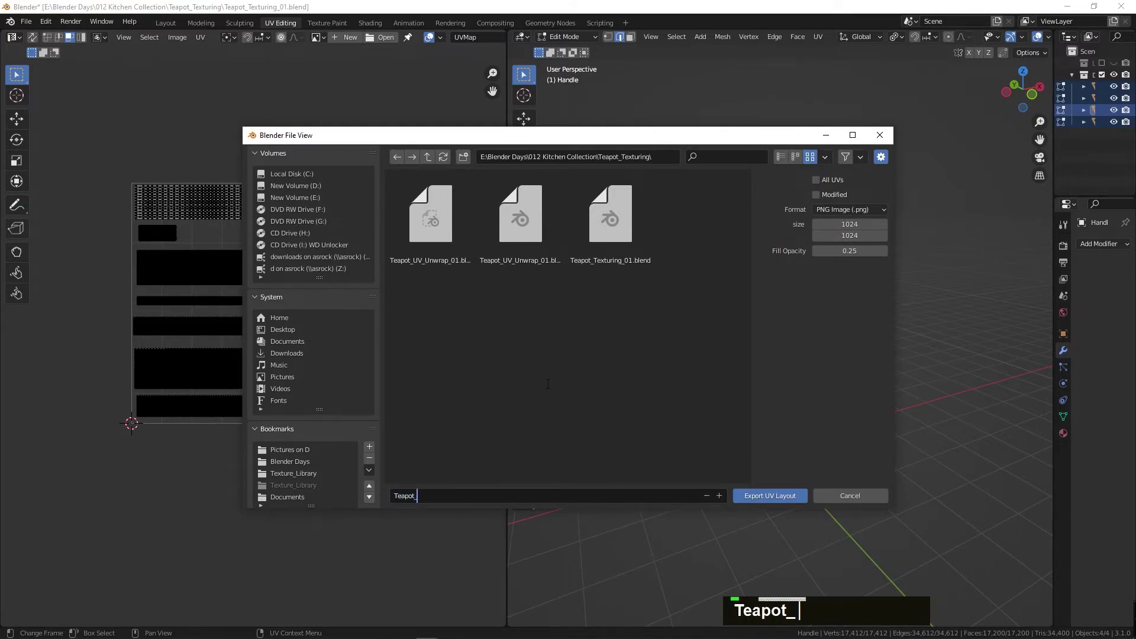
{"action": "type", "text": "Teapot_Uv_l"}
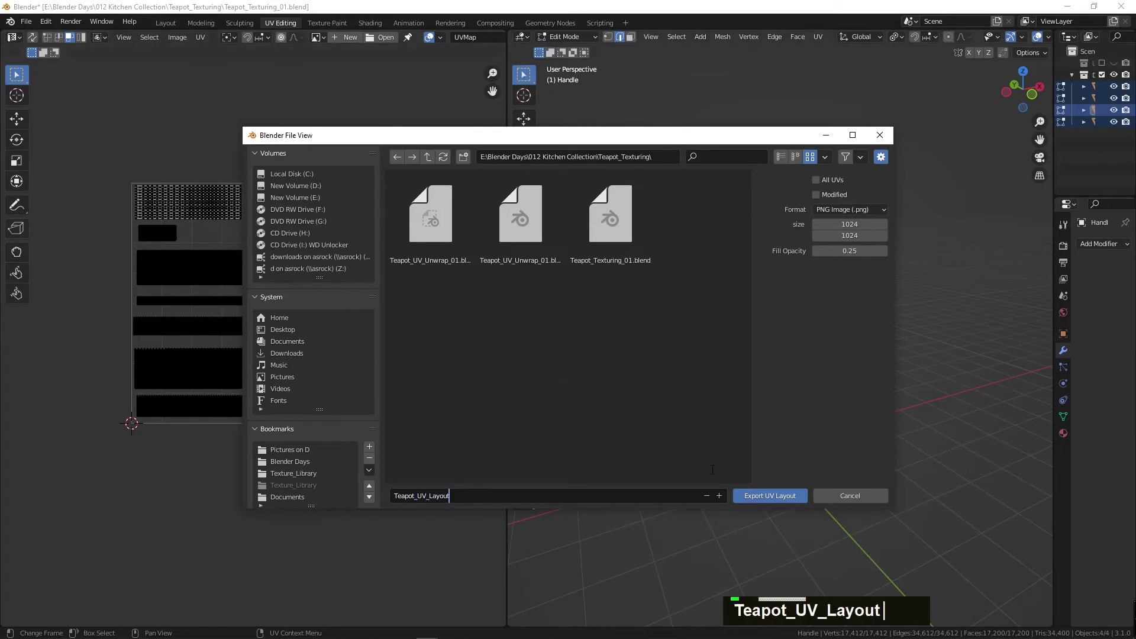
{"action": "type", "text": "Teapot_UV_Layout_"}
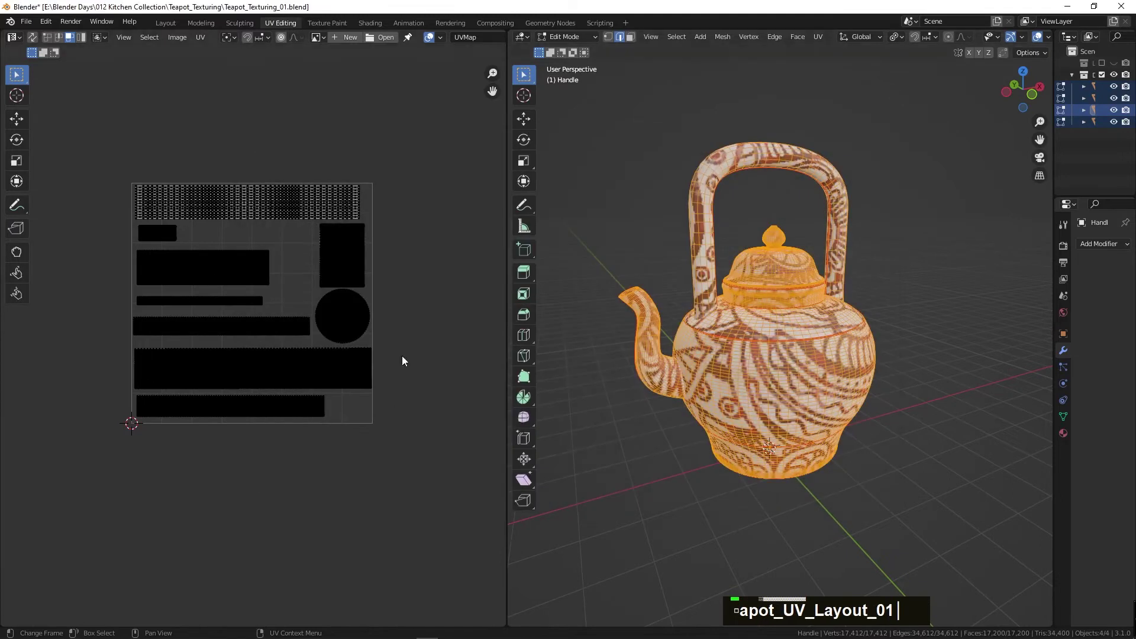
- Open Teapot_UV_Layout_01.png in Photoshop and switch to the ceramic Texture_Library folder
{"action": "double_click", "coordinate": [462, 204]}
{"action": "double_click", "coordinate": [419, 139]}
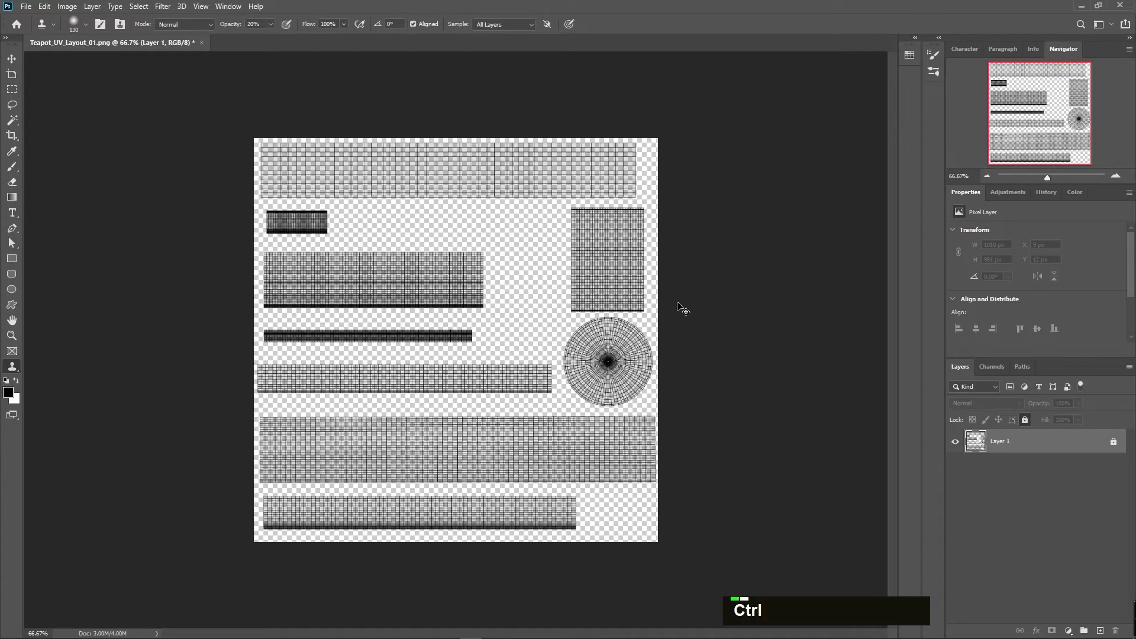
{"action": "key", "text": "alt+Tab"}
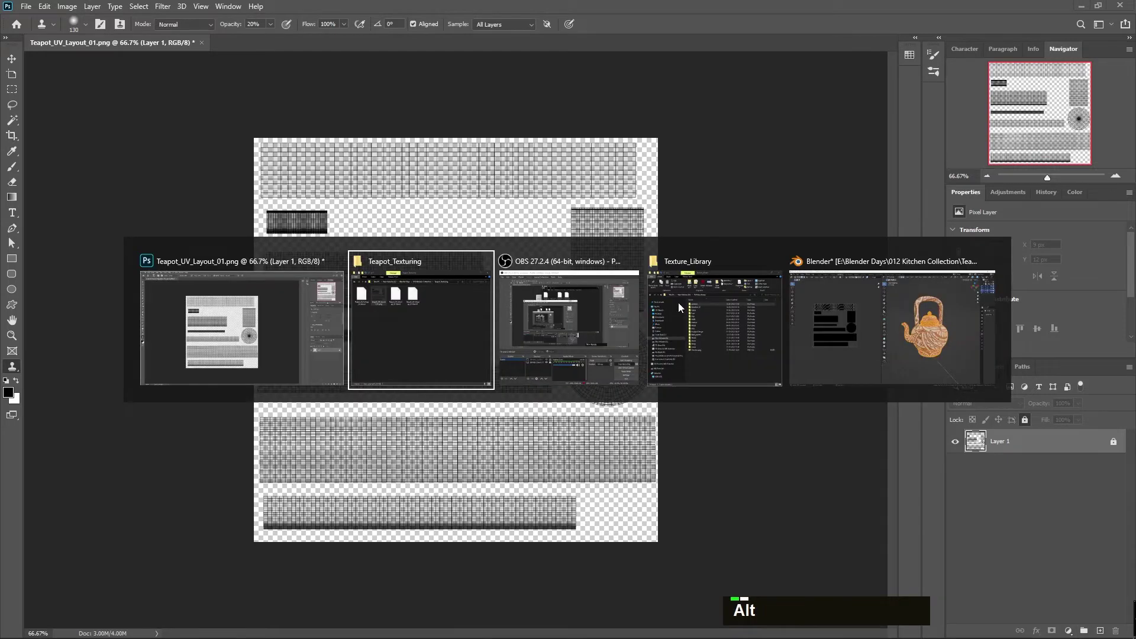
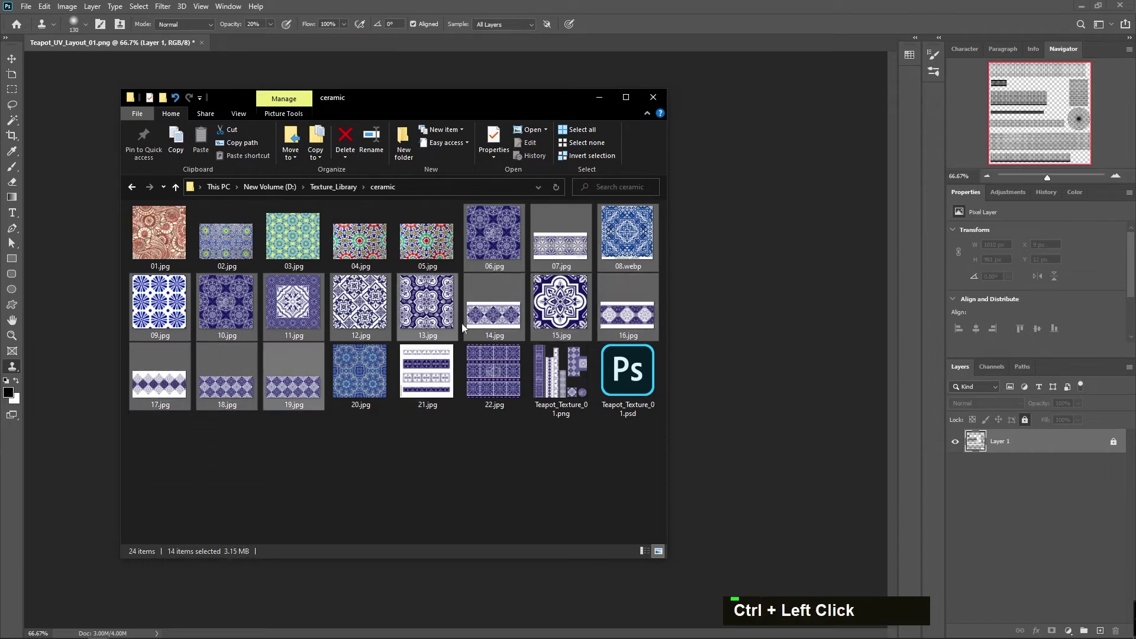
- Open the selected ceramic tile JPGs and set the layout's Save As name to Teapot_UV_Texture
{"action": "left_click", "coordinate": [496, 365]}
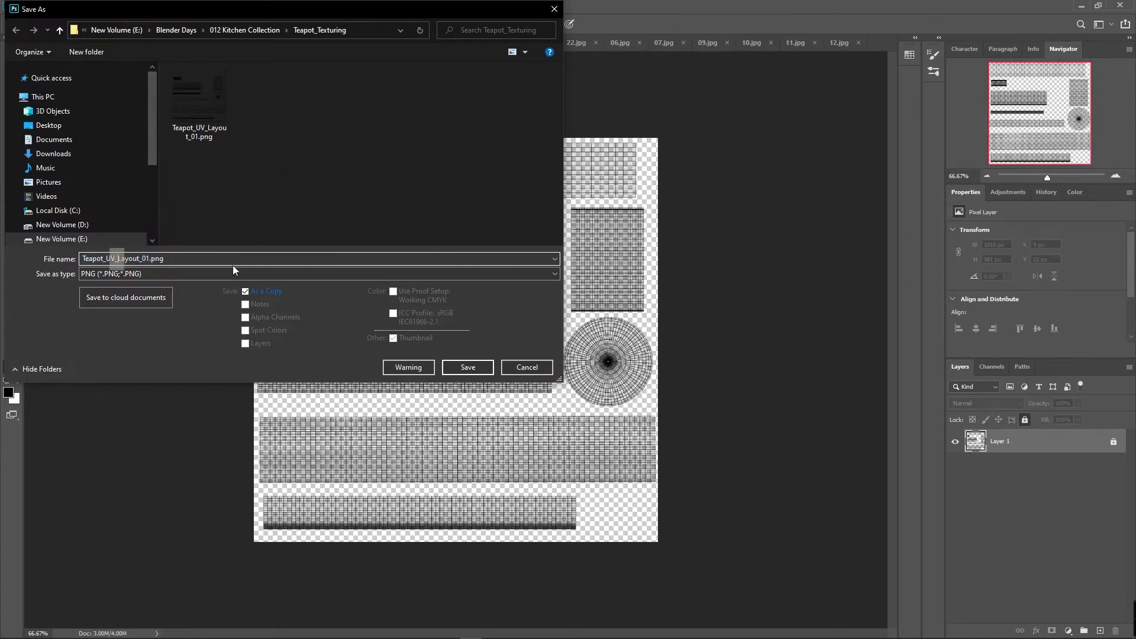
{"action": "key", "text": "Right"}
{"action": "key", "text": "Left"}
{"action": "key", "text": "shift+Right"}
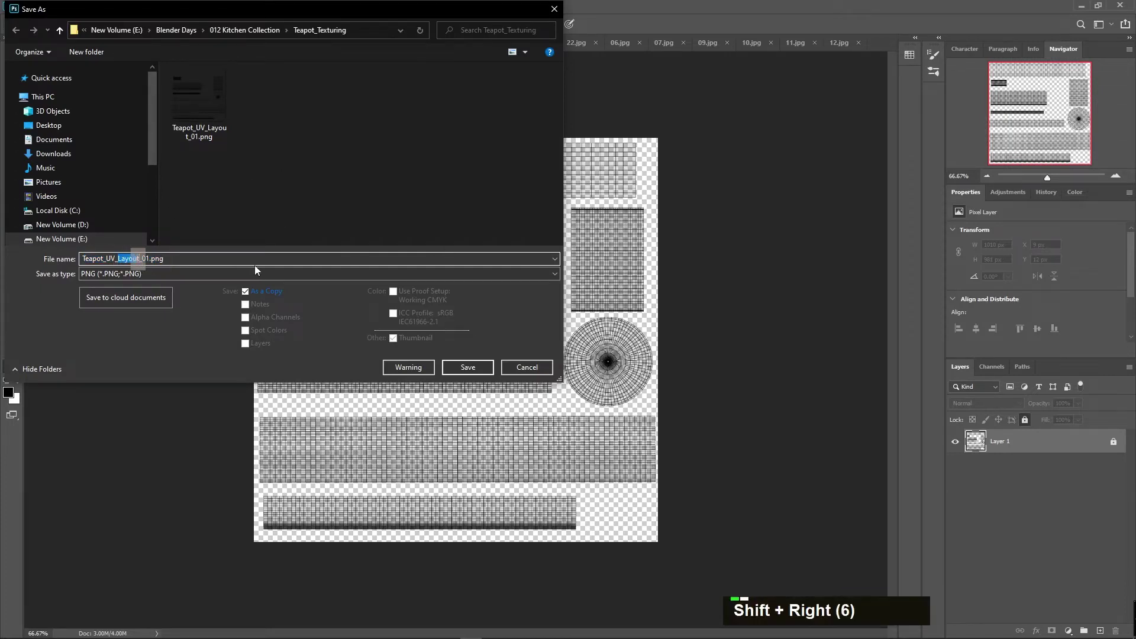
{"action": "type", "text": "textu"}
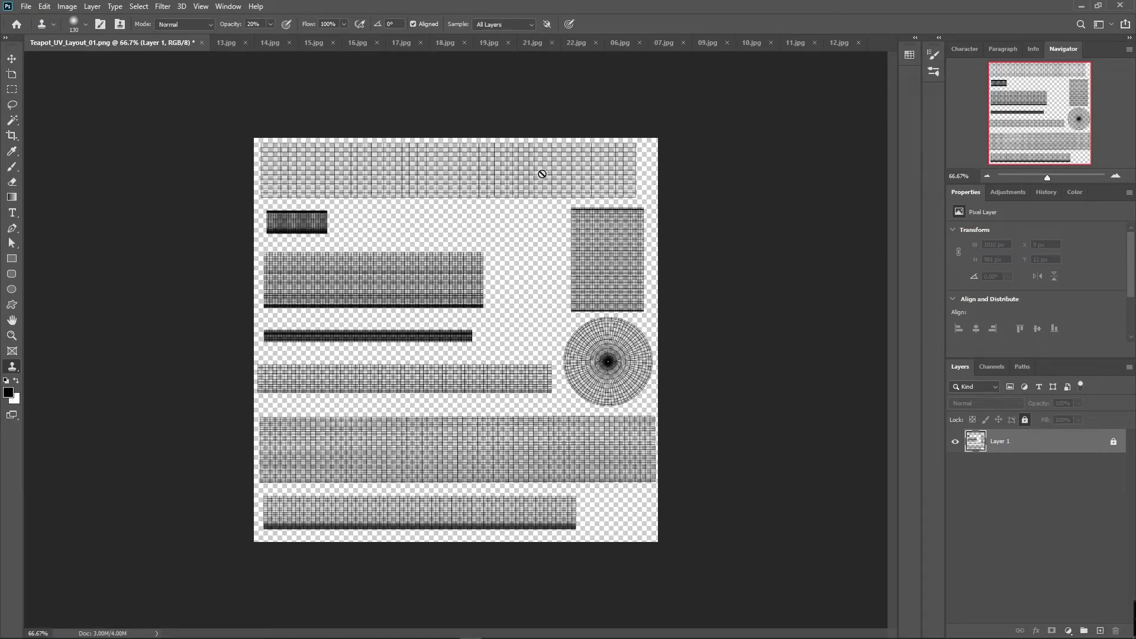
- Switch across the open windows back to the Blender teapot
{"action": "key", "text": "alt+Tab"}
{"action": "key", "text": "alt+Tab"}
{"action": "key", "text": "alt+Tab"}
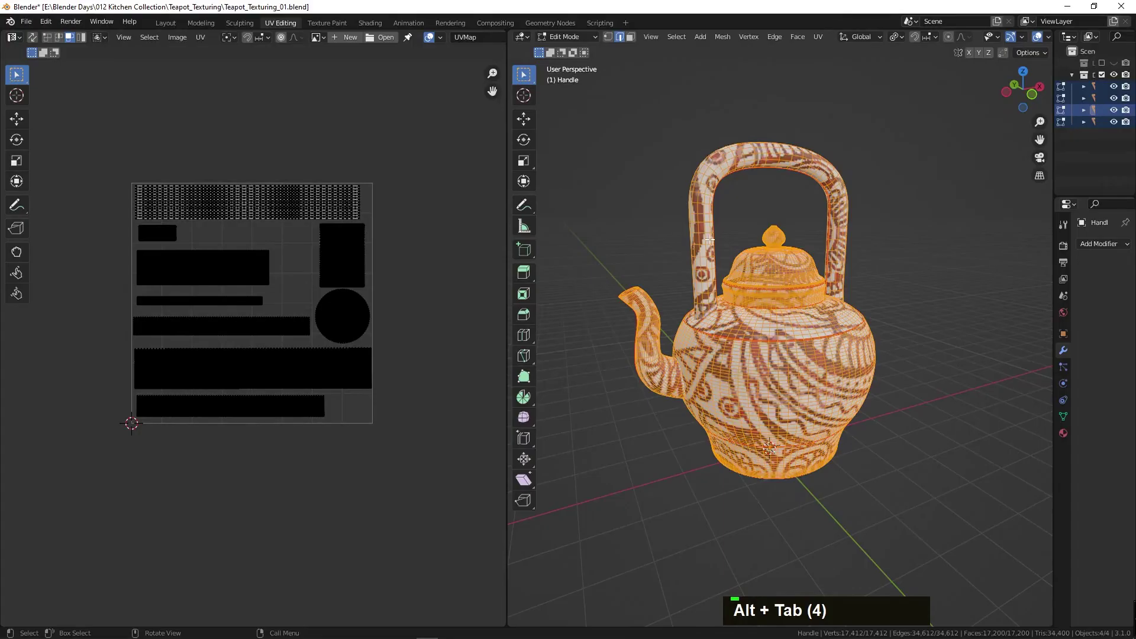
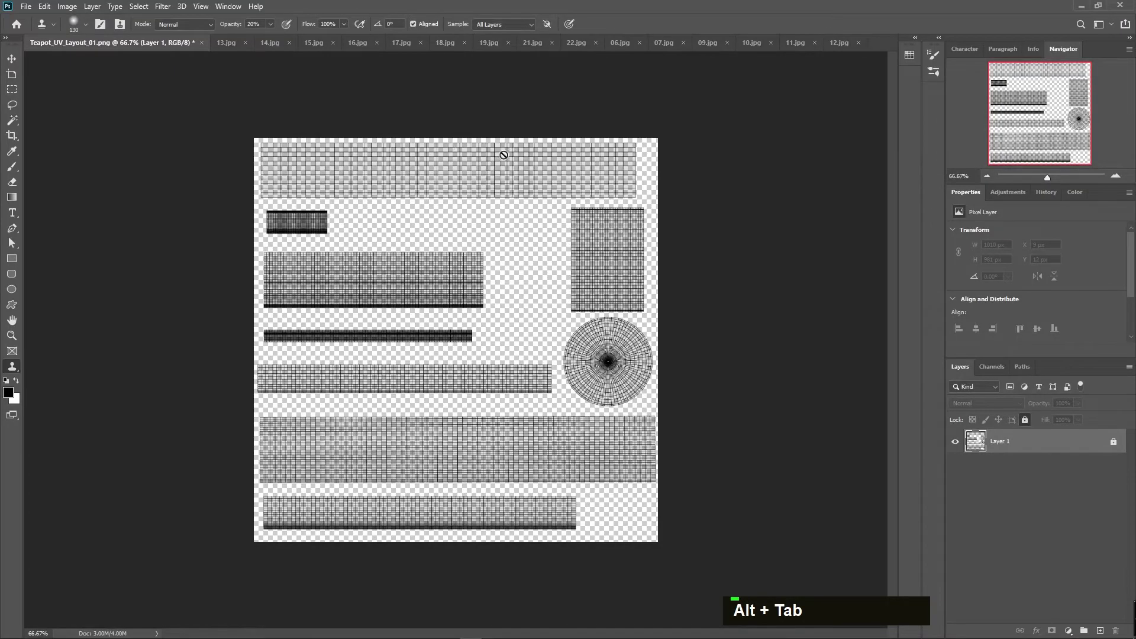
- Bring the ceramic textures folder back up after picking the top UV strip in Blender
{"action": "key", "text": "alt+Tab"}
{"action": "key", "text": "alt+Tab"}
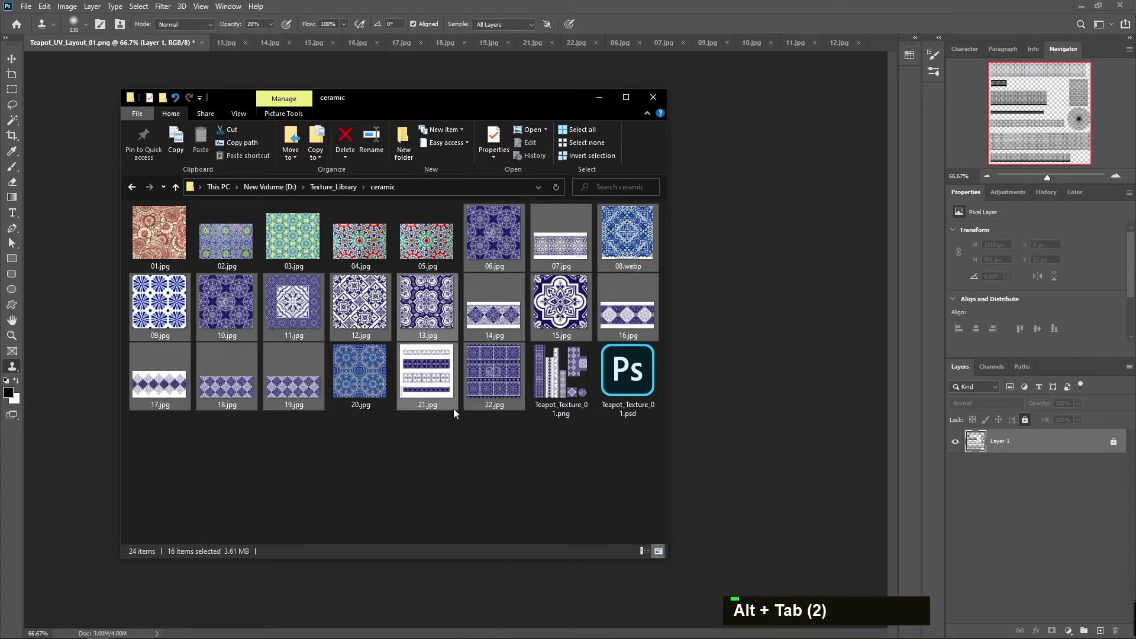
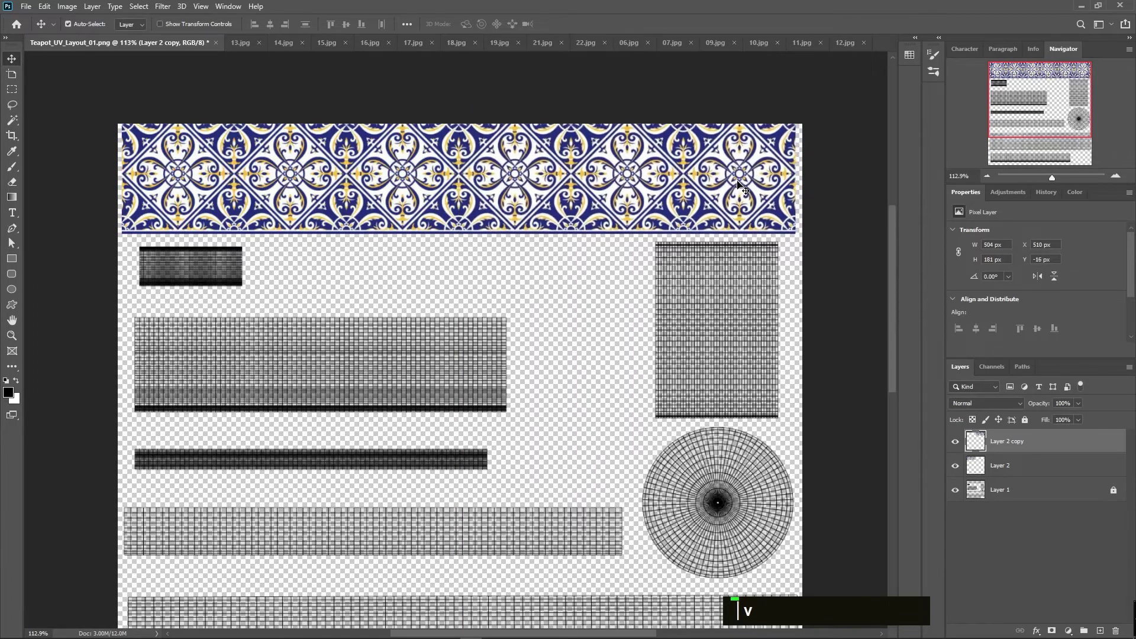
- Save the tiled layout as the texture file with the wireframe layer hidden
{"action": "key", "text": "Return"}
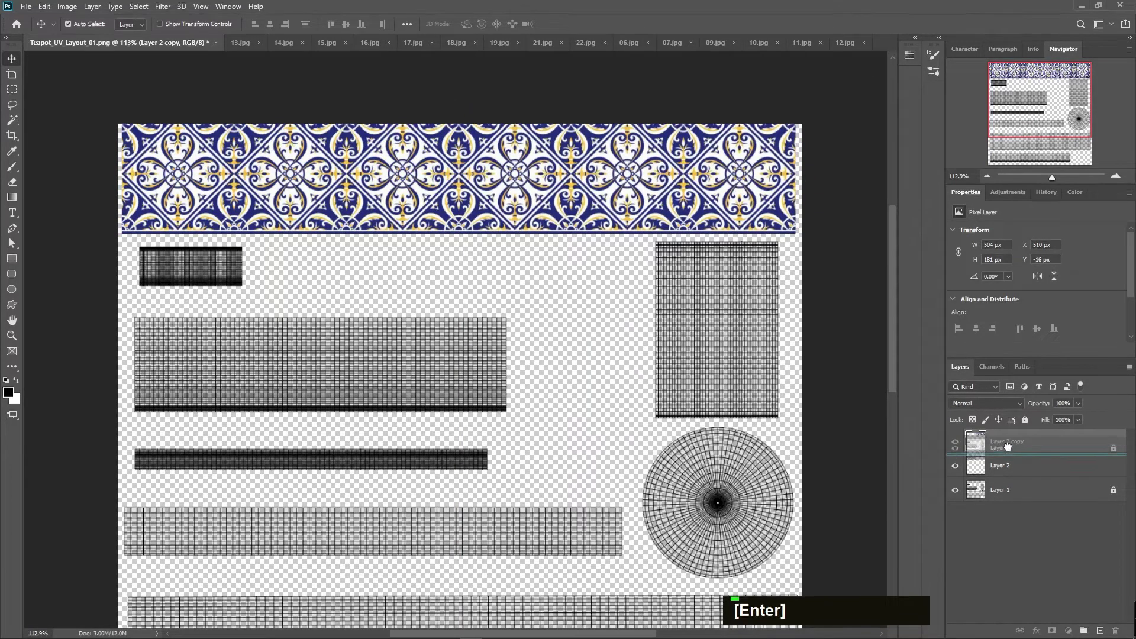
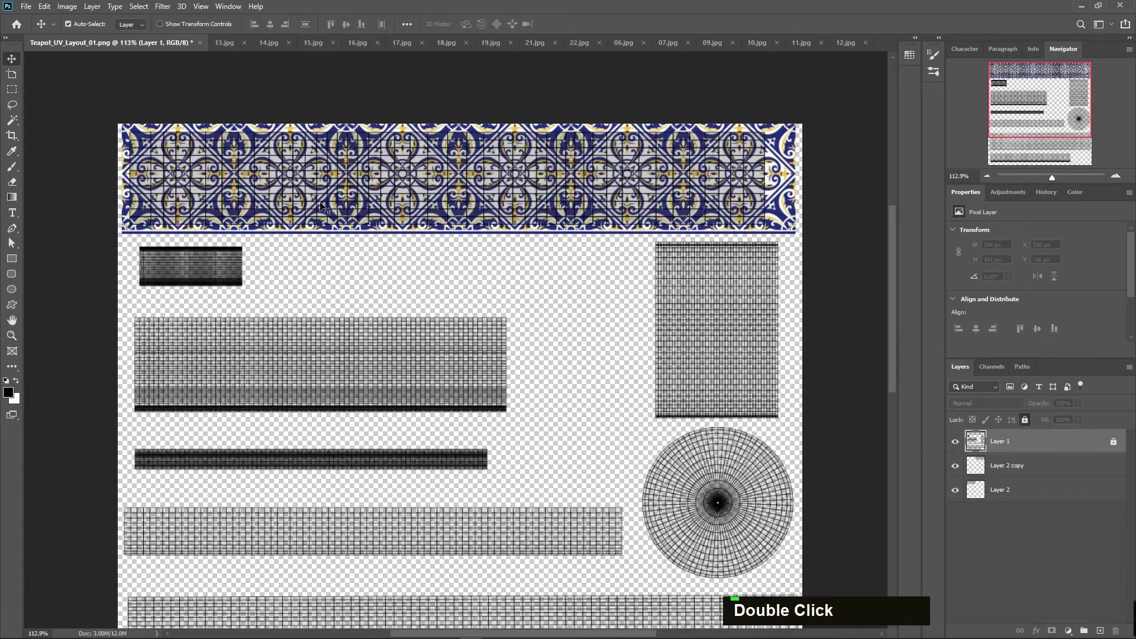
{"action": "key", "text": "ctrl+0"}
{"action": "type", "text": "dddd"}
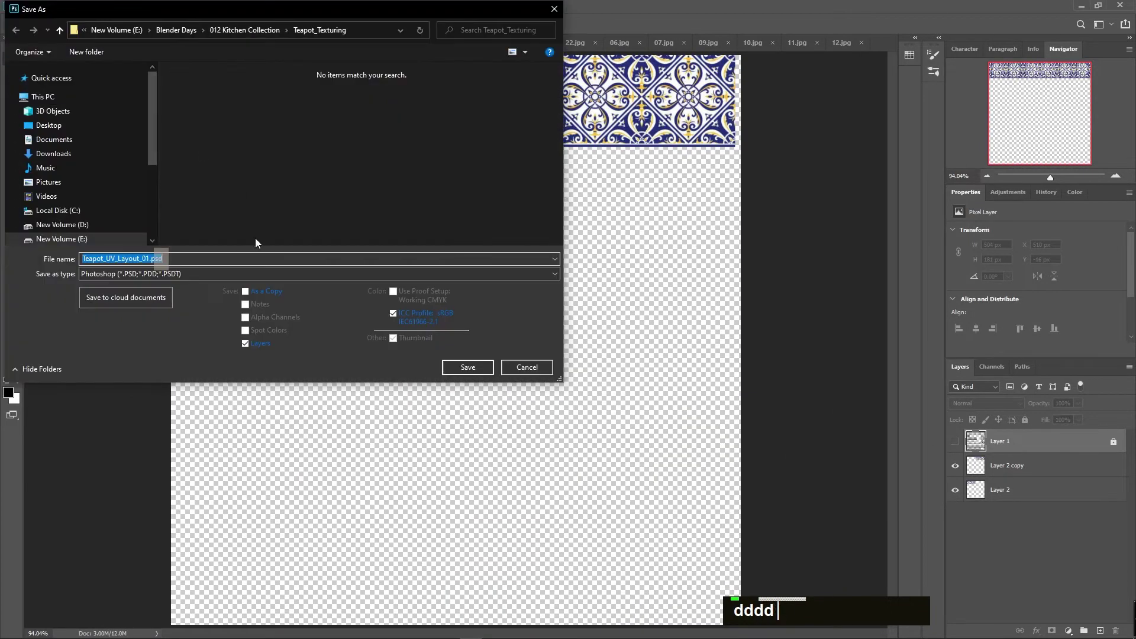
{"action": "key", "text": "Tab"}
{"action": "type", "text": "dddd jpppp"}
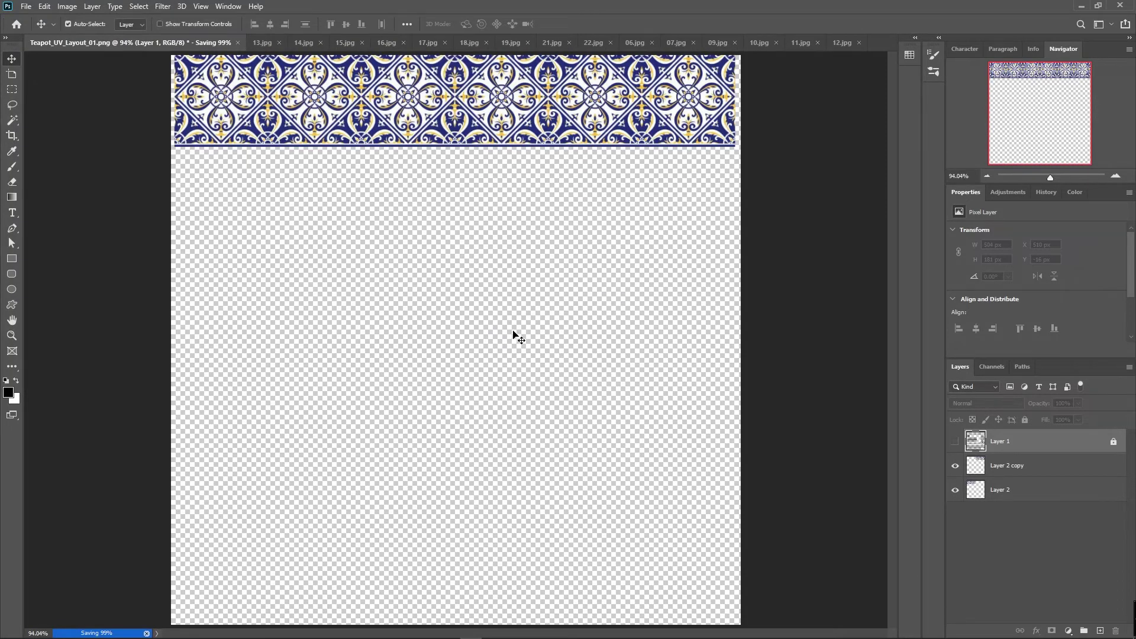
- Fit the whole UV layout back in view
{"action": "key", "text": "ctrl+-"}
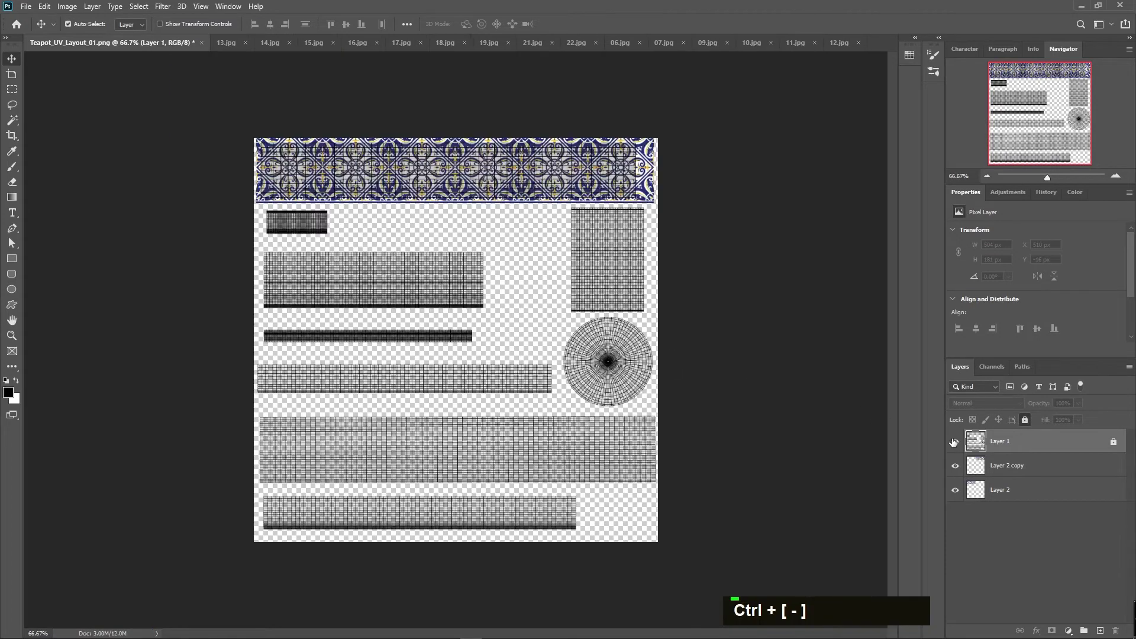
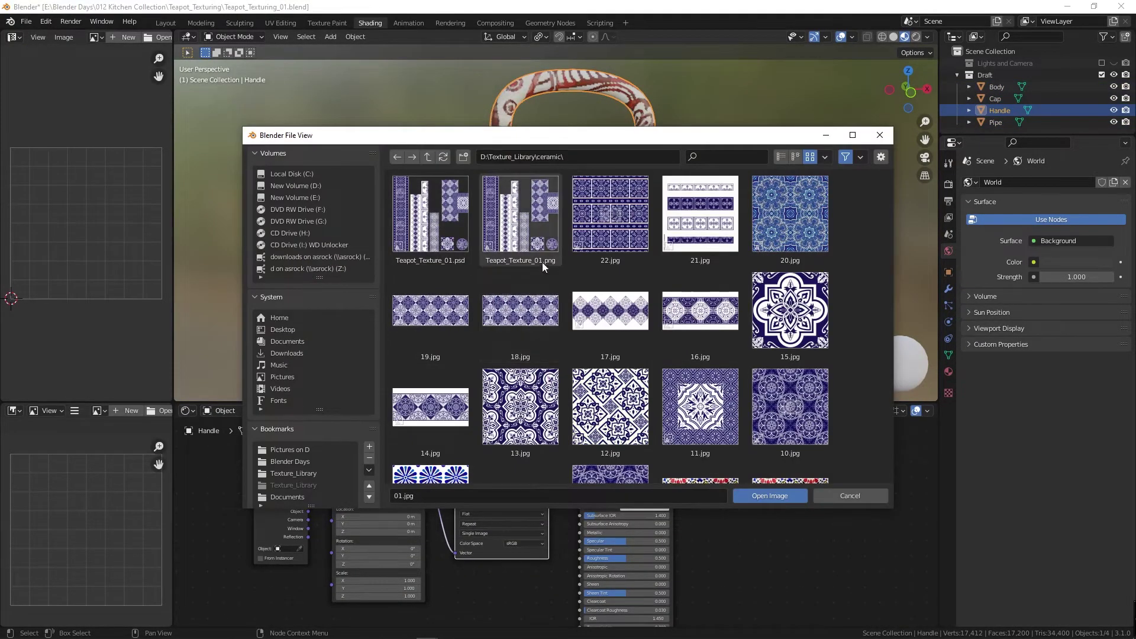
{"action": "scroll", "scroll_direction": "down", "scroll_amount": 3}
{"action": "scroll", "scroll_direction": "up", "scroll_amount": 3}
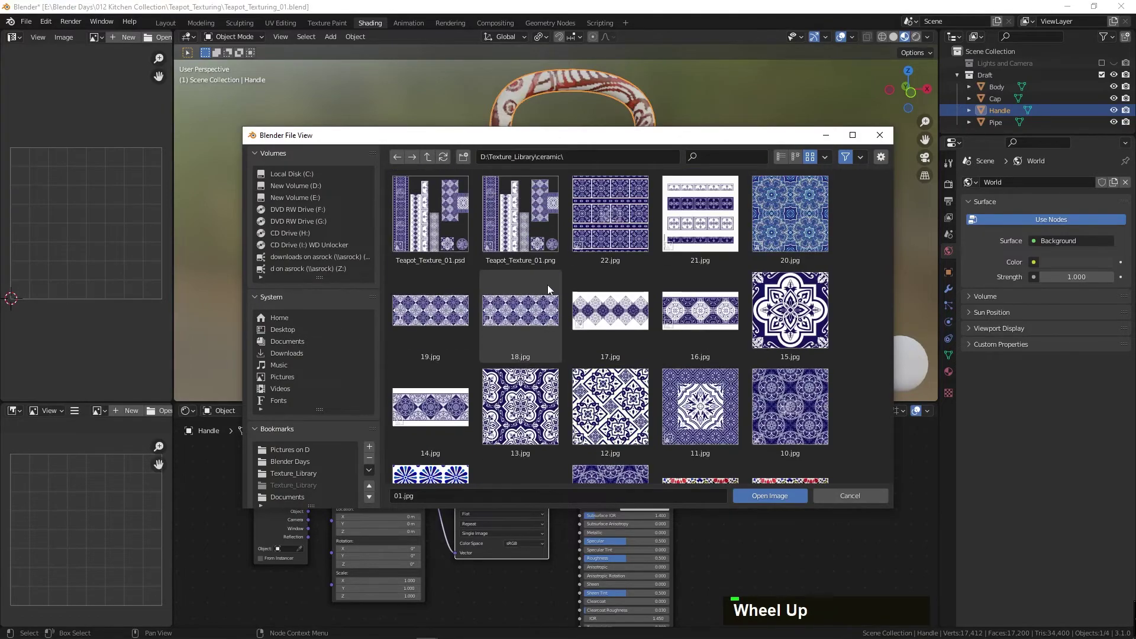
- Check the tiled handle on the Blender teapot, then return to the ceramic textures folder
{"action": "key", "text": "alt+Tab"}
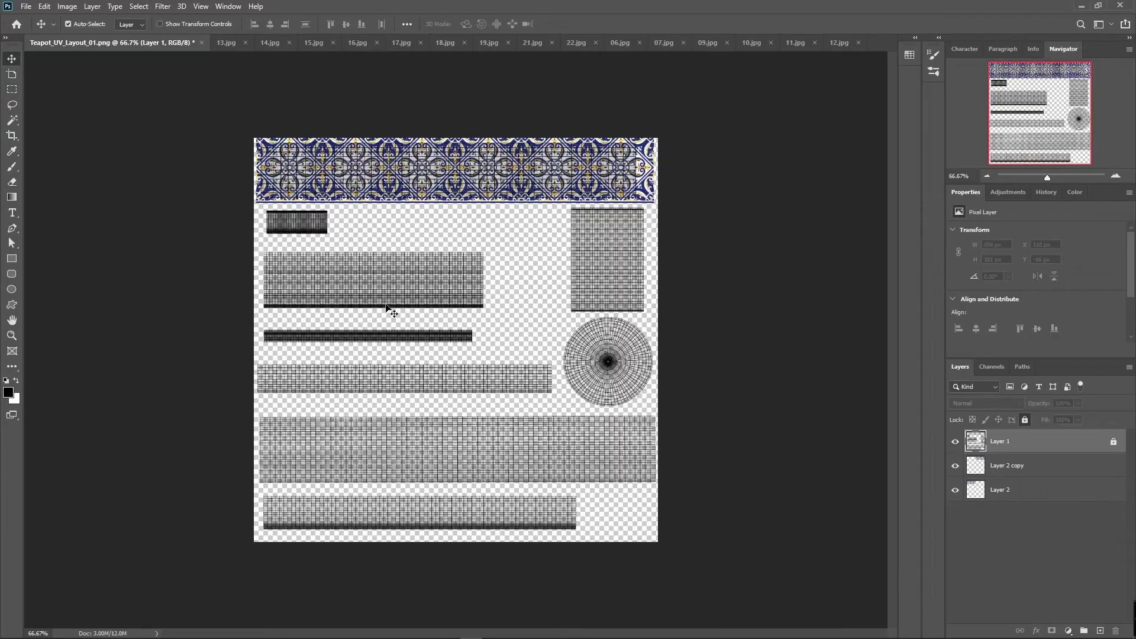
{"action": "key", "text": "alt+Tab"}
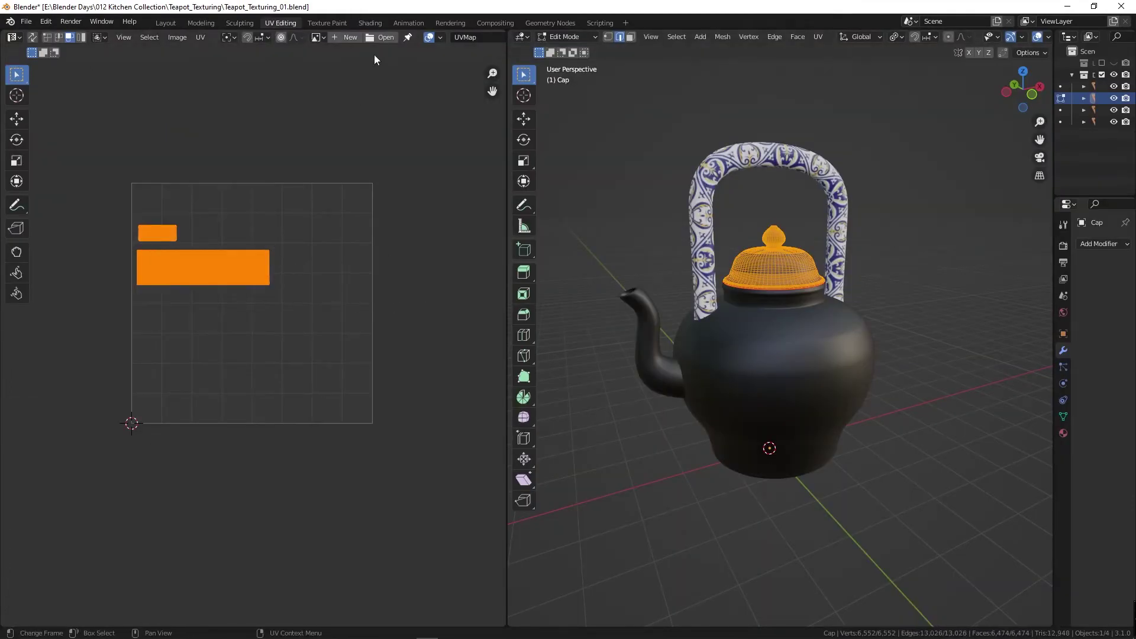
{"action": "key", "text": "alt+Tab"}
{"action": "key", "text": "alt+Tab"}
{"action": "key", "text": "alt+Tab"}
{"action": "key", "text": "alt+Tab"}
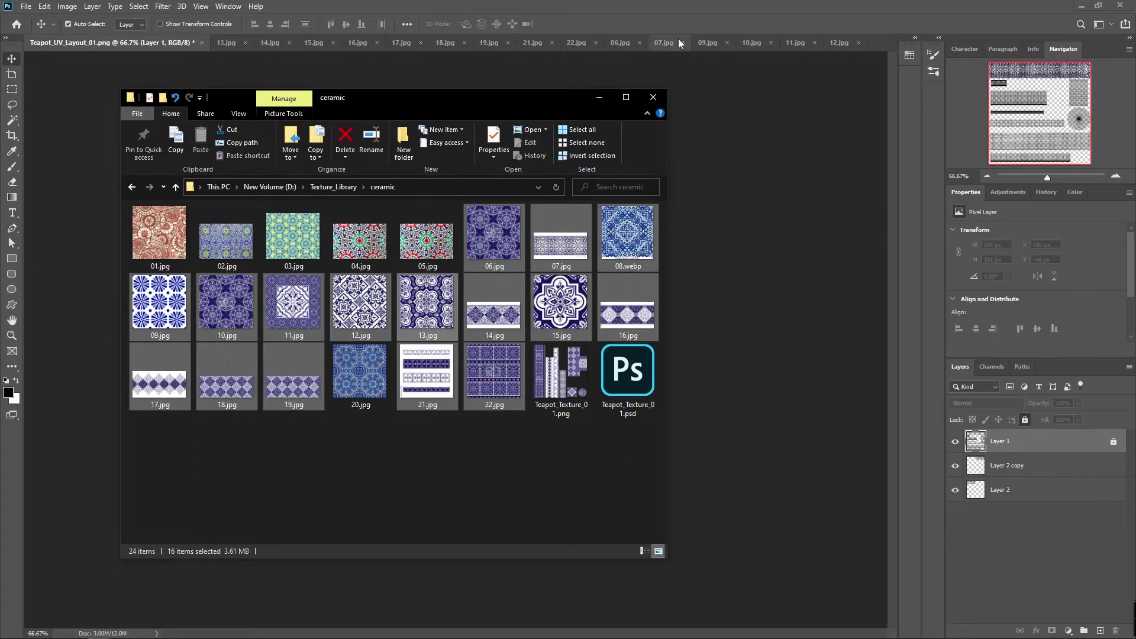
- Marquee the centre tile of 11.jpg and commit it stretched over the short handle strip
{"action": "type", "text": "m"}
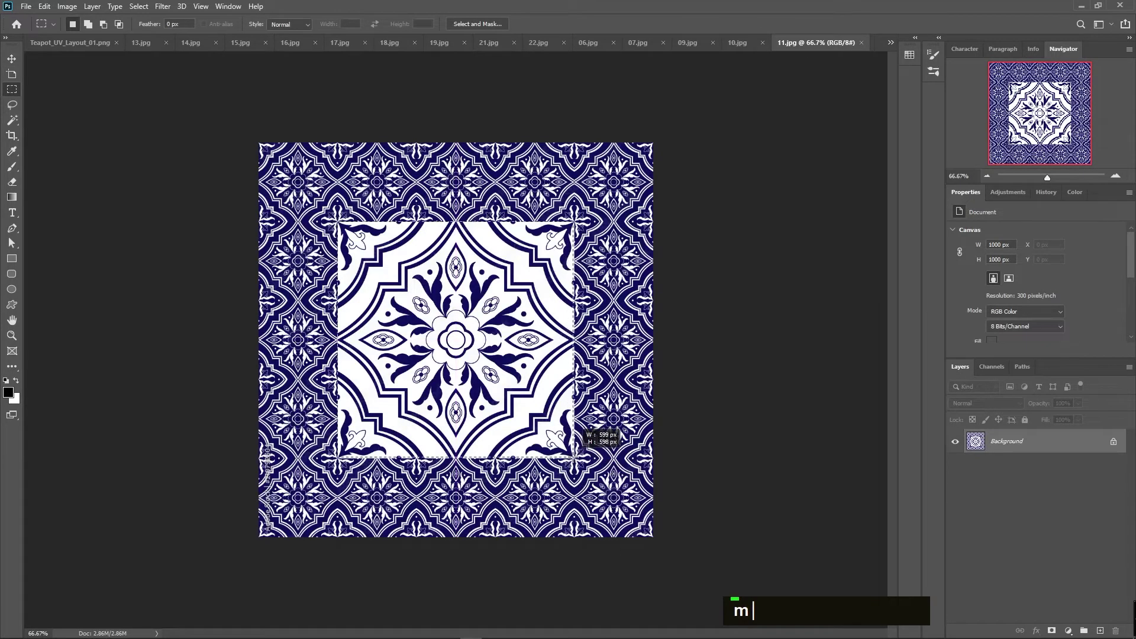
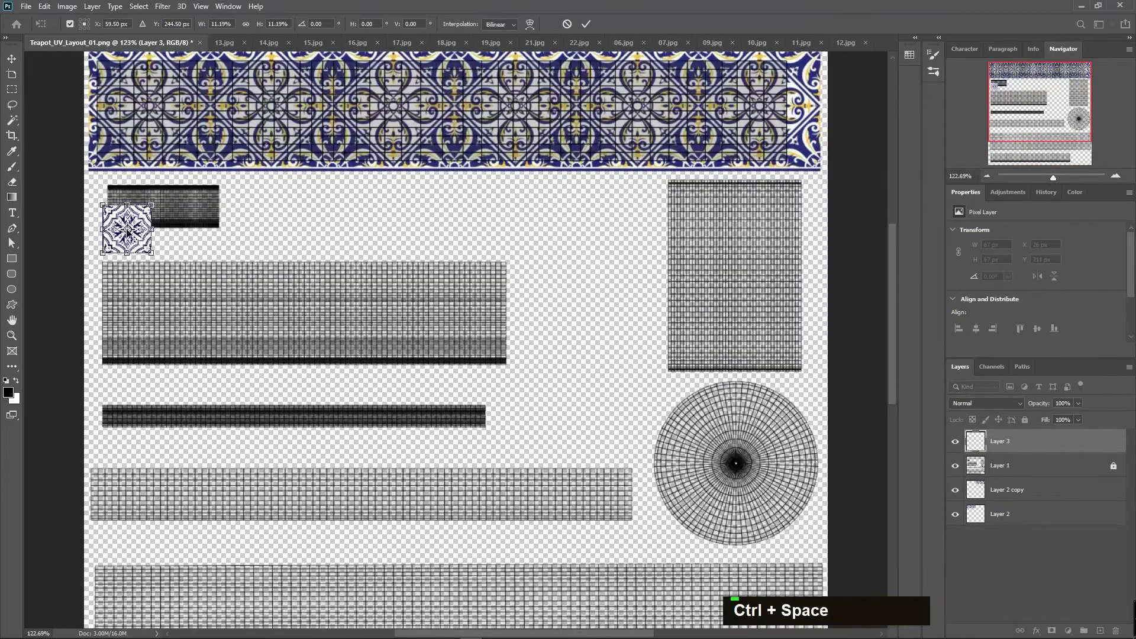
{"action": "key", "text": "ctrl+z"}
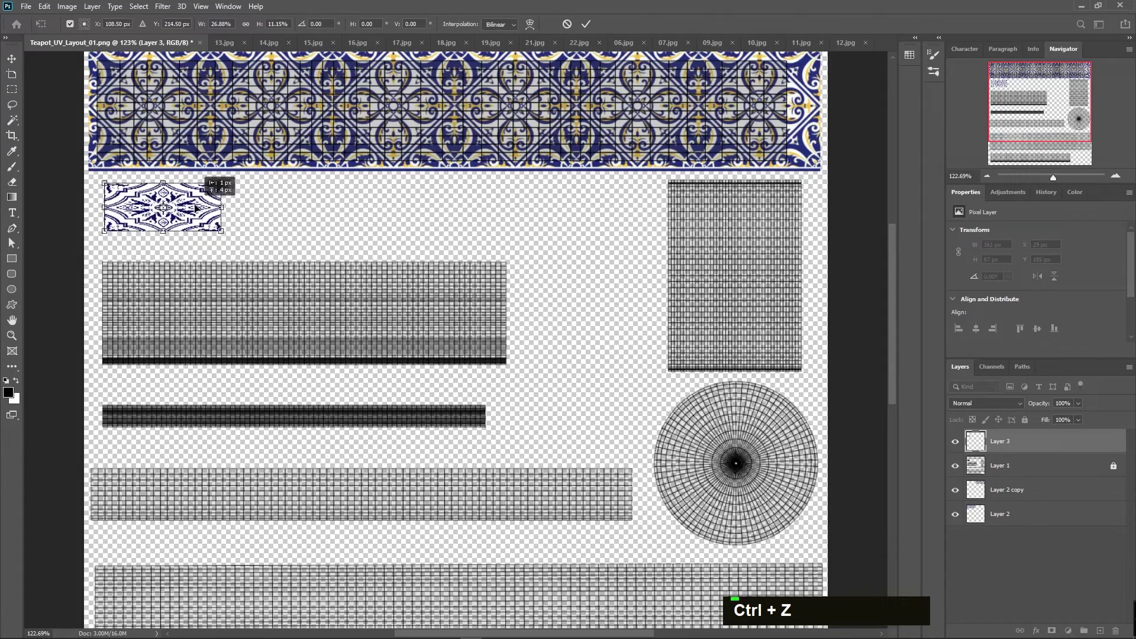
{"action": "key", "text": "Return"}
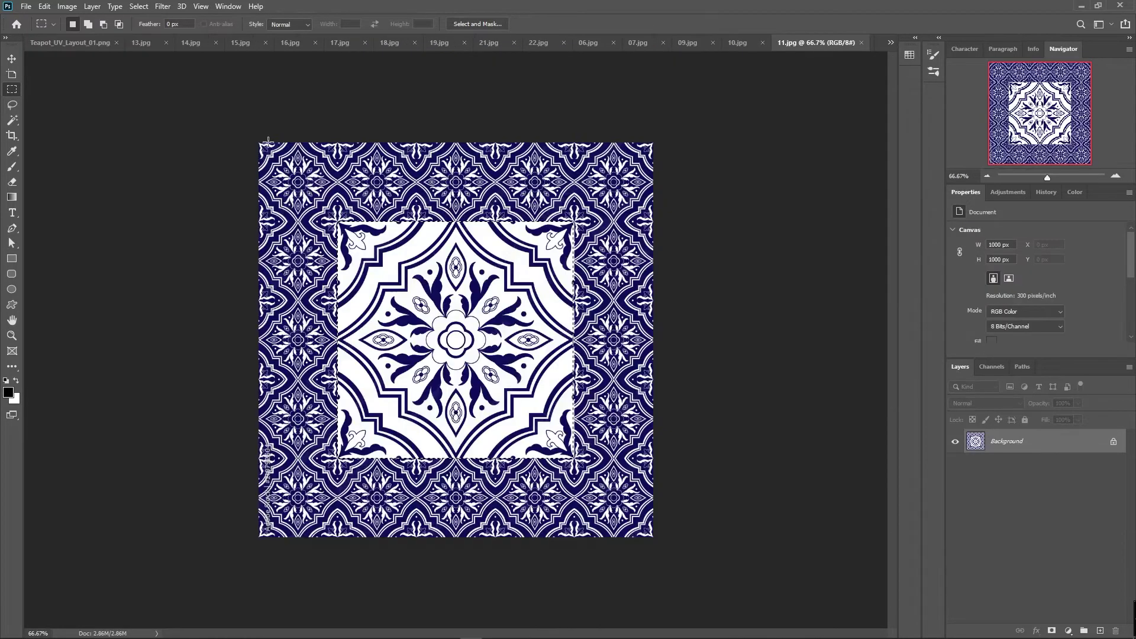
{"action": "type", "text": "m"}
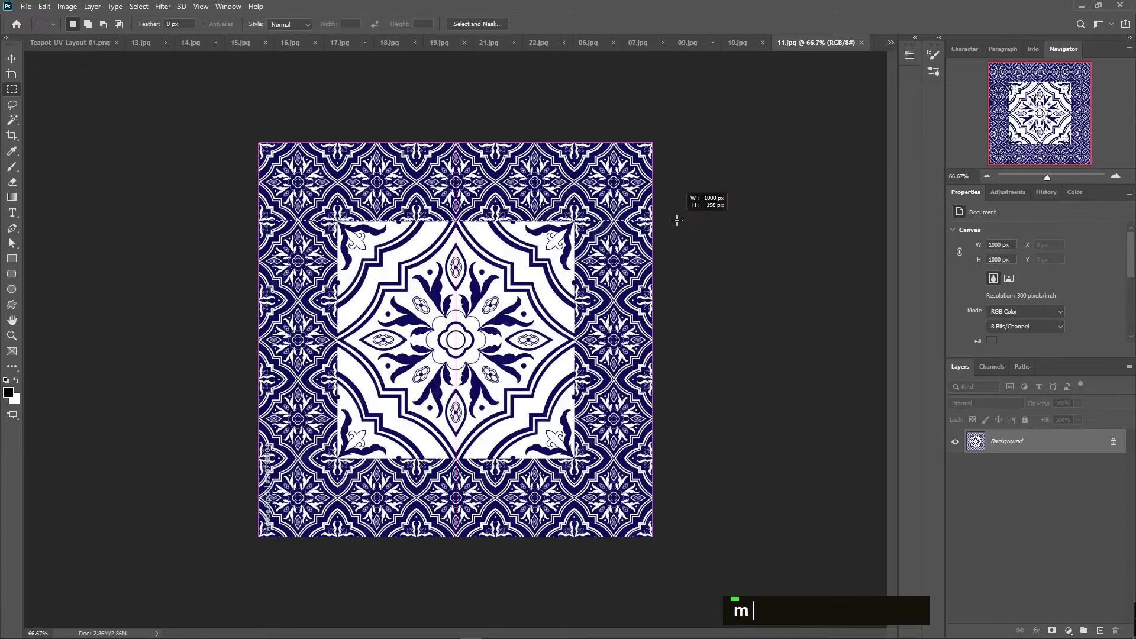
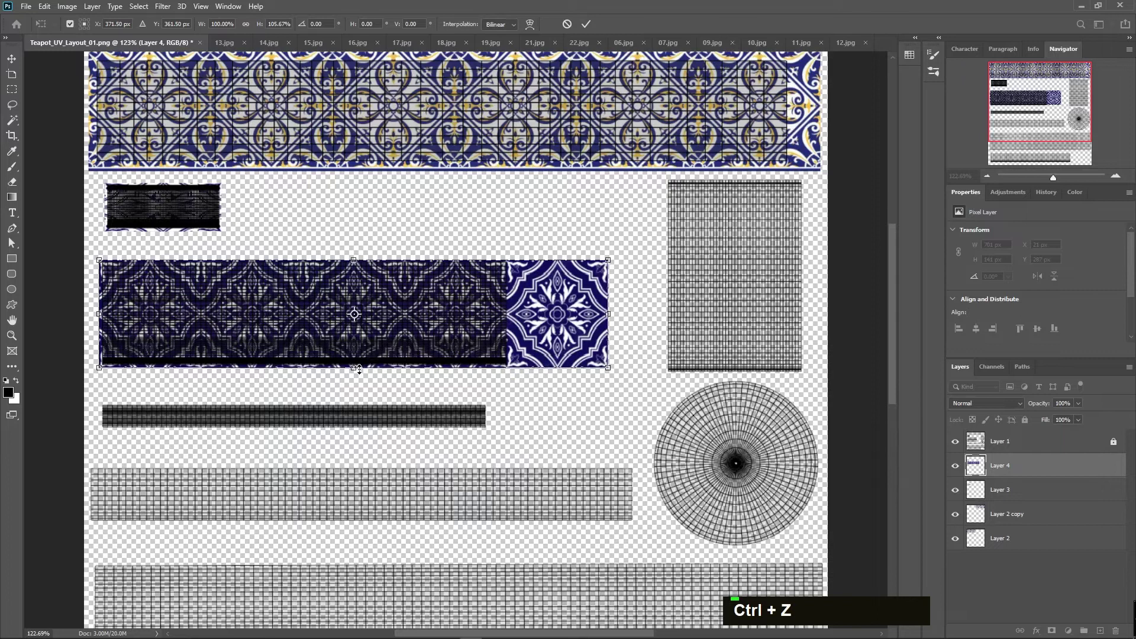
- Nudge the stretched dark blue band into alignment with the wide strip and commit the transform
{"action": "key", "text": "Right"}
{"action": "key", "text": "Right"}
{"action": "key", "text": "Left"}
{"action": "key", "text": "Right"}
{"action": "key", "text": "Right"}
{"action": "key", "text": "Left"}
{"action": "key", "text": "Left"}
{"action": "key", "text": "Left"}
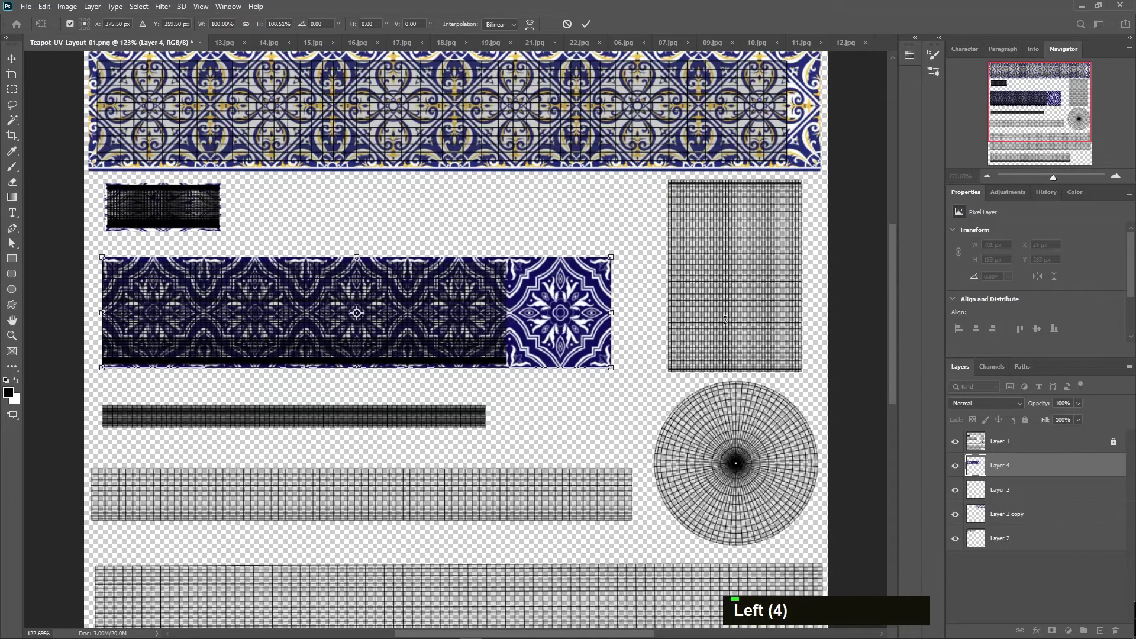
{"action": "key", "text": "Return"}
- Resave Teapot_UV_Texture_01.png and switch over to the Blender scene
{"action": "type", "text": "ddd"}
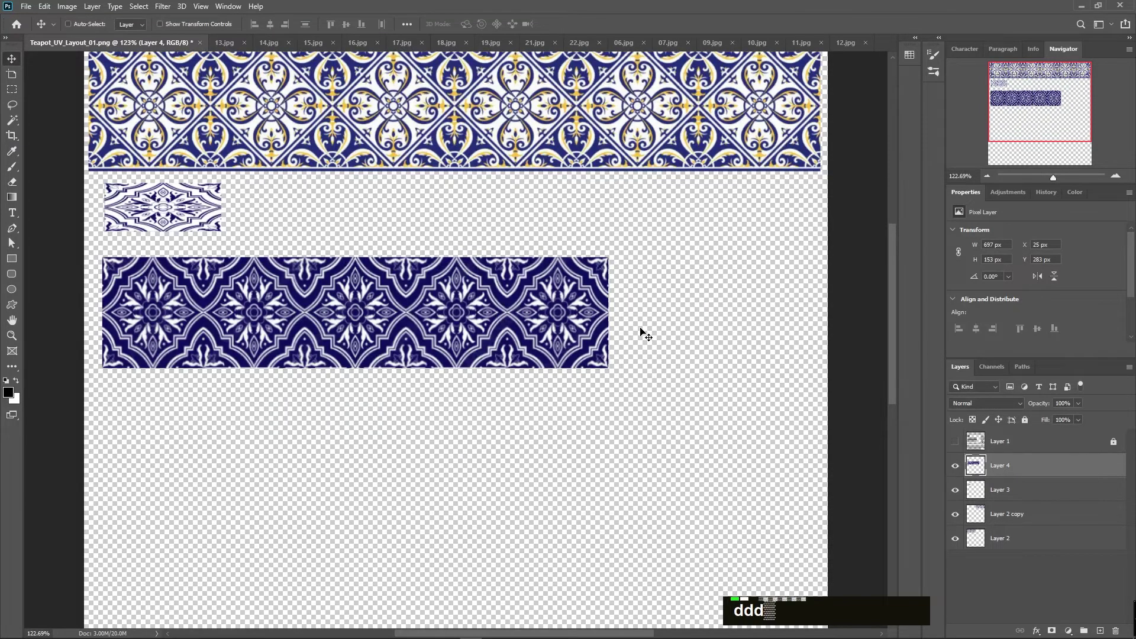
{"action": "key", "text": "alt+Tab"}
{"action": "key", "text": "alt+Tab"}
{"action": "key", "text": "Tab"}
{"action": "type", "text": "jpppp"}
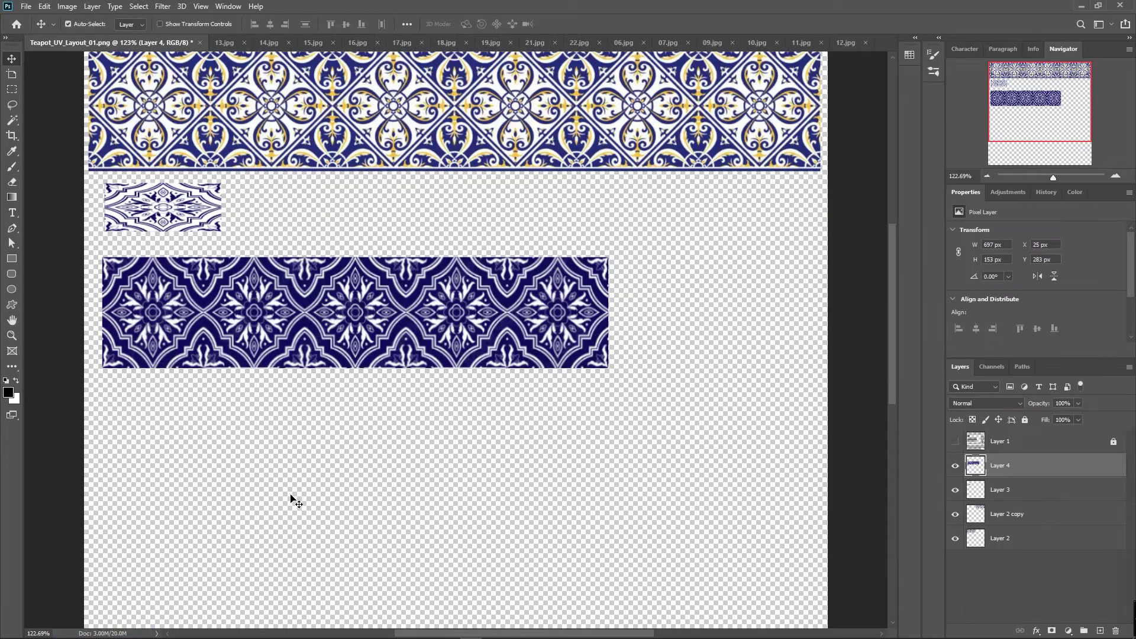
{"action": "key", "text": "alt+Tab"}
- Load Teapot_UV_Texture_01.png into the cap's Image Texture node and orbit to check the blue tiles
{"action": "double_click", "coordinate": [594, 288]}
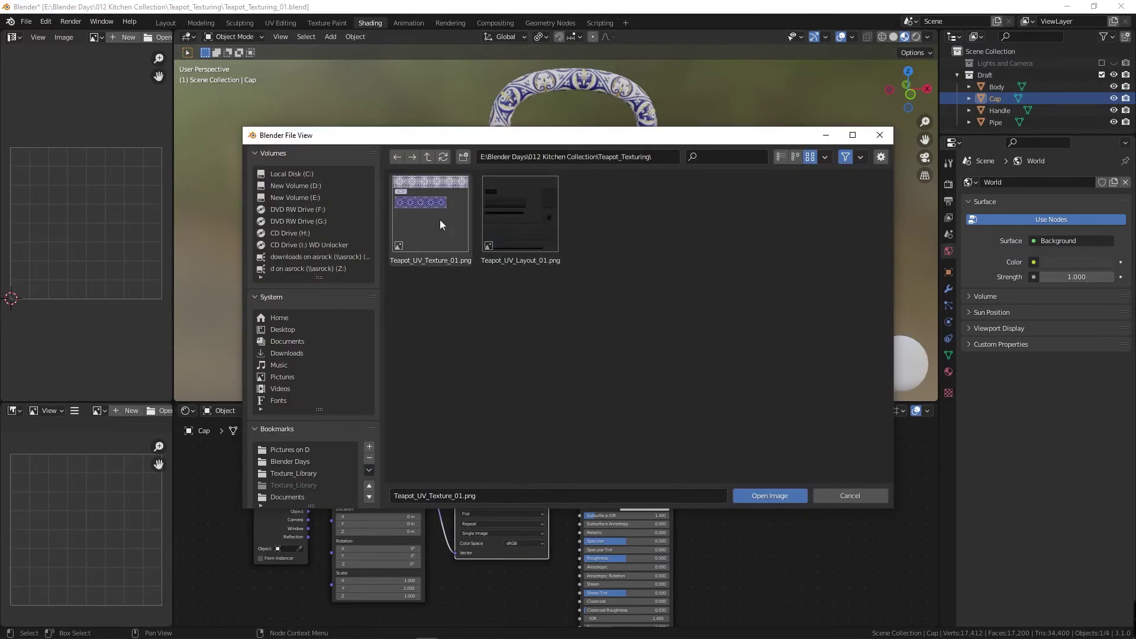
{"action": "double_click", "coordinate": [445, 223]}
{"action": "middle_click", "coordinate": [580, 172]}
{"action": "scroll", "scroll_direction": "up", "scroll_amount": 3}
{"action": "middle_click", "coordinate": [546, 156]}
{"action": "scroll", "scroll_direction": "down", "scroll_amount": 3}
{"action": "middle_click", "coordinate": [594, 235]}
{"action": "key", "text": "ctrl+F3"}
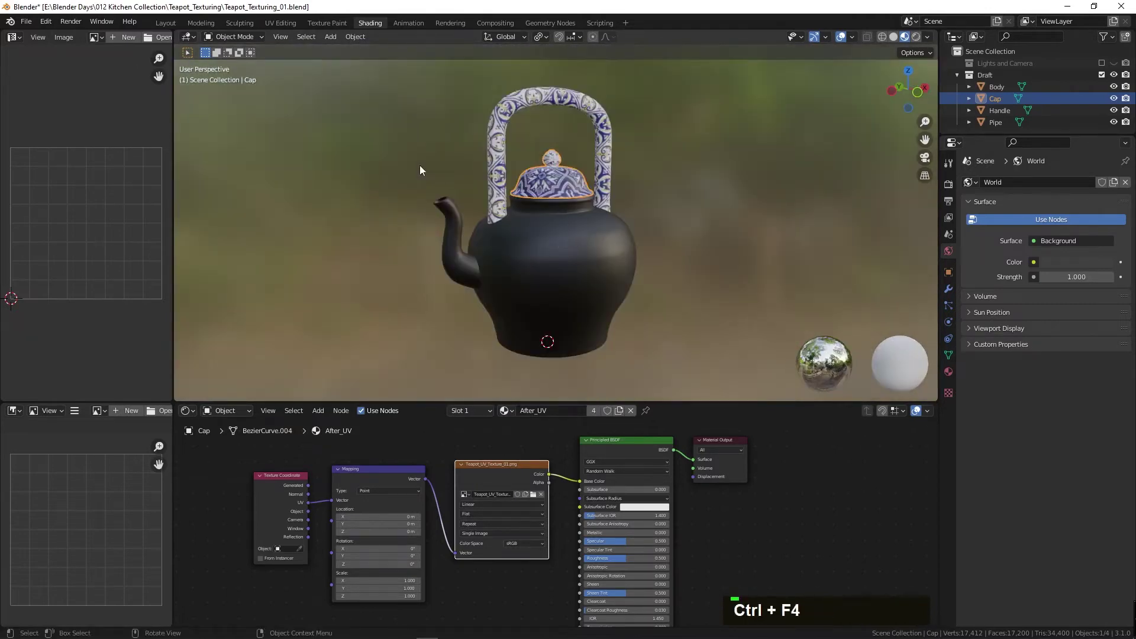
{"action": "key", "text": "ctrl+F4"}
{"action": "middle_click", "coordinate": [453, 201]}
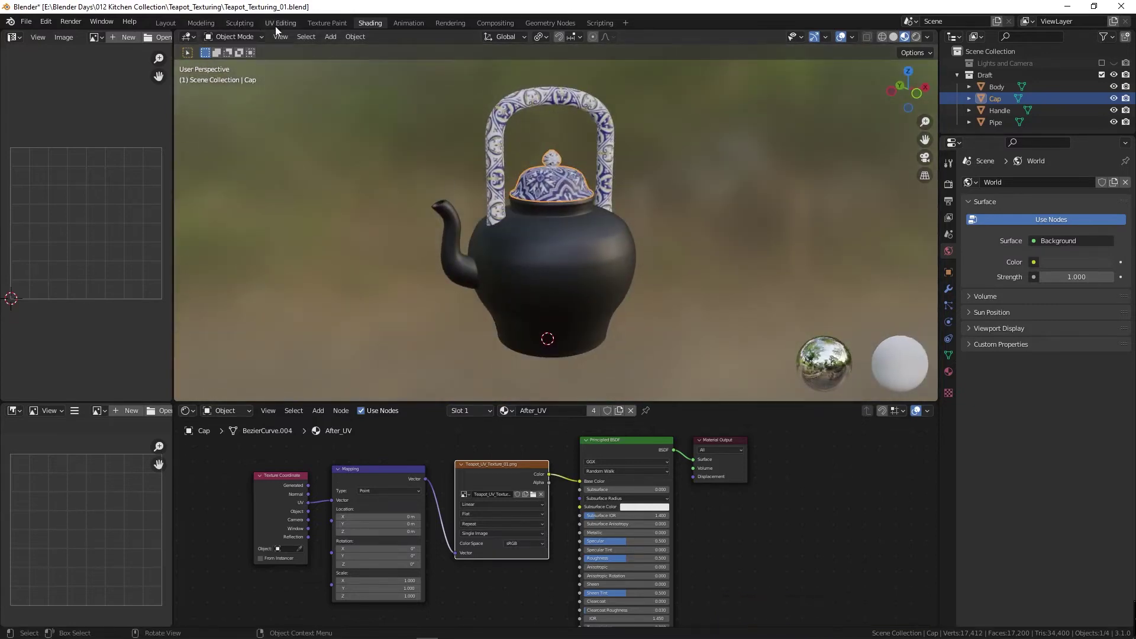
- Switch back to the Photoshop layout and scroll over the UV wireframe and bands
{"action": "key", "text": "alt+Tab"}
{"action": "key", "text": "alt+Tab"}
{"action": "key", "text": "alt+Tab"}
{"action": "scroll", "scroll_direction": "down", "scroll_amount": 3}
{"action": "scroll", "scroll_direction": "up", "scroll_amount": 3}
{"action": "scroll", "scroll_direction": "down", "scroll_amount": 3}
{"action": "scroll", "scroll_direction": "up", "scroll_amount": 3}
{"action": "scroll", "scroll_direction": "down", "scroll_amount": 3}
- Zoom the layout out and bring up 15.jpg from the ceramic folder in Explorer
{"action": "key", "text": "ctrl+-"}
{"action": "key", "text": "ctrl+-"}
{"action": "key", "text": "space"}
{"action": "key", "text": "alt+Tab"}
{"action": "key", "text": "alt+Tab"}
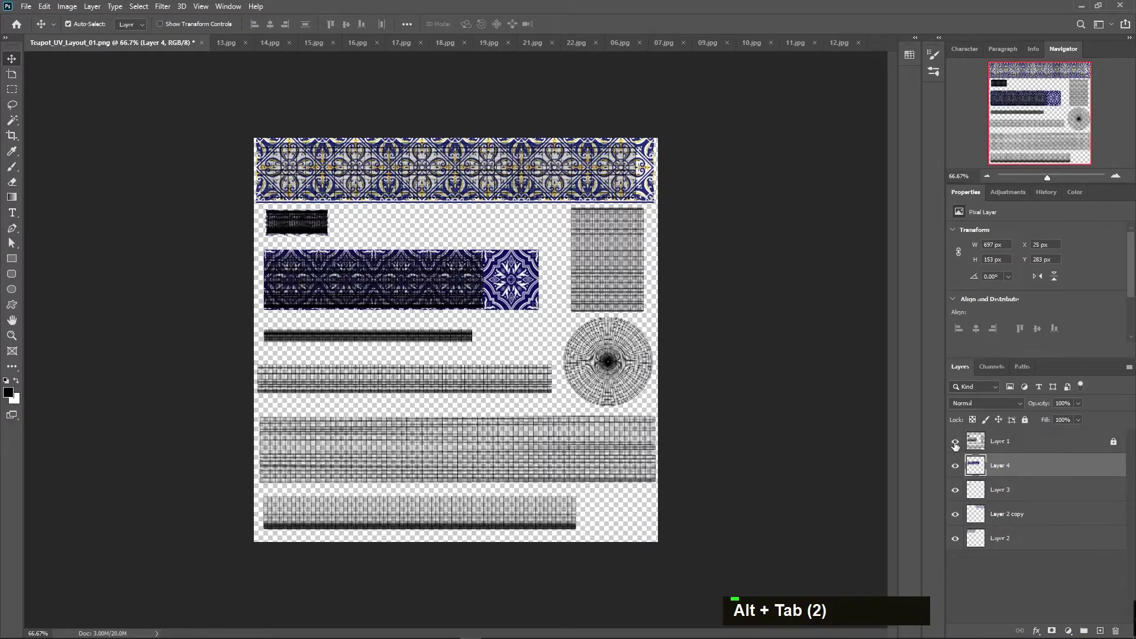
{"action": "key", "text": "alt+Tab"}
{"action": "key", "text": "alt+Tab"}
{"action": "key", "text": "shift+alt+Tab"}
{"action": "key", "text": "alt+Tab"}
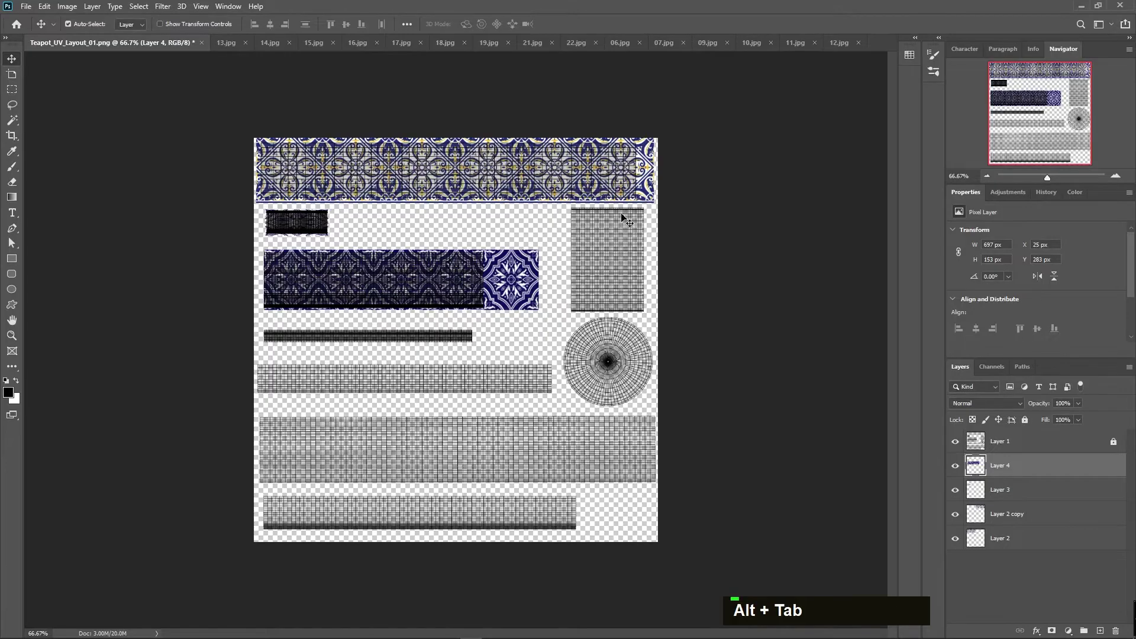
{"action": "key", "text": "alt+Tab"}
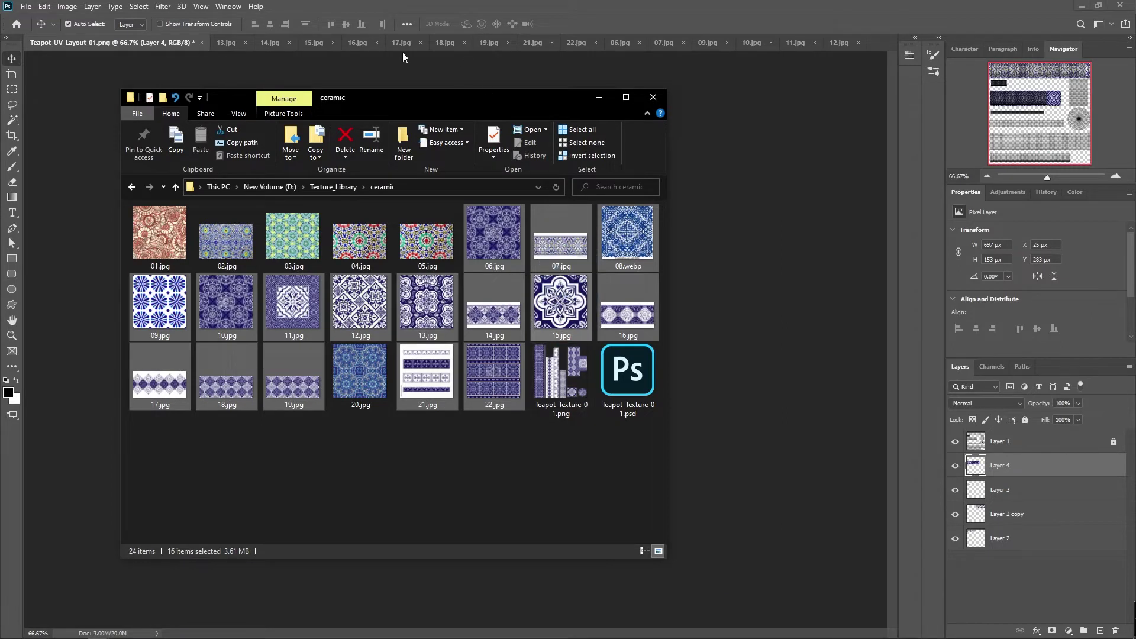
- Paste the whole 15.jpg floral tile into Teapot_UV_Layout_01 as Layer 5 on the upper-right rectangle
{"action": "key", "text": "ctrl+a"}
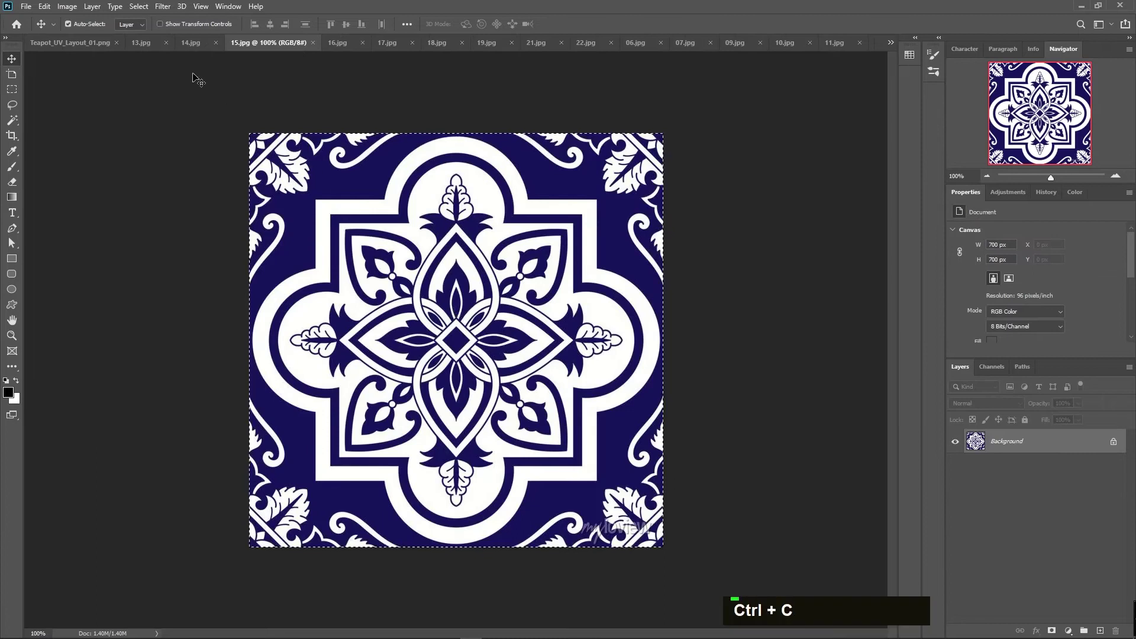
{"action": "key", "text": "ctrl+v"}
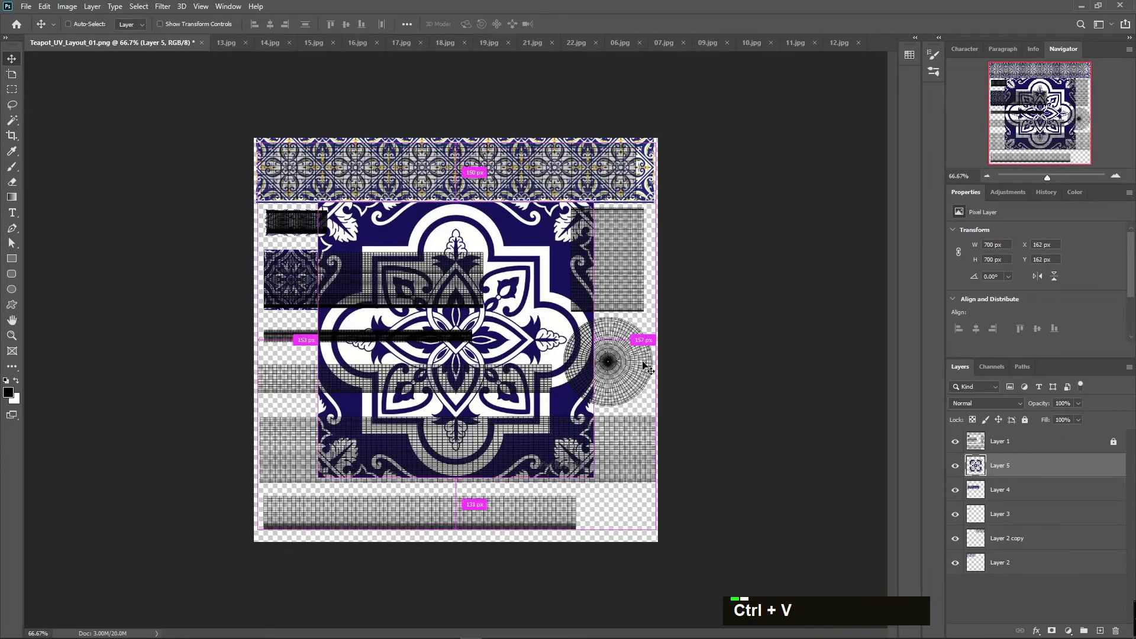
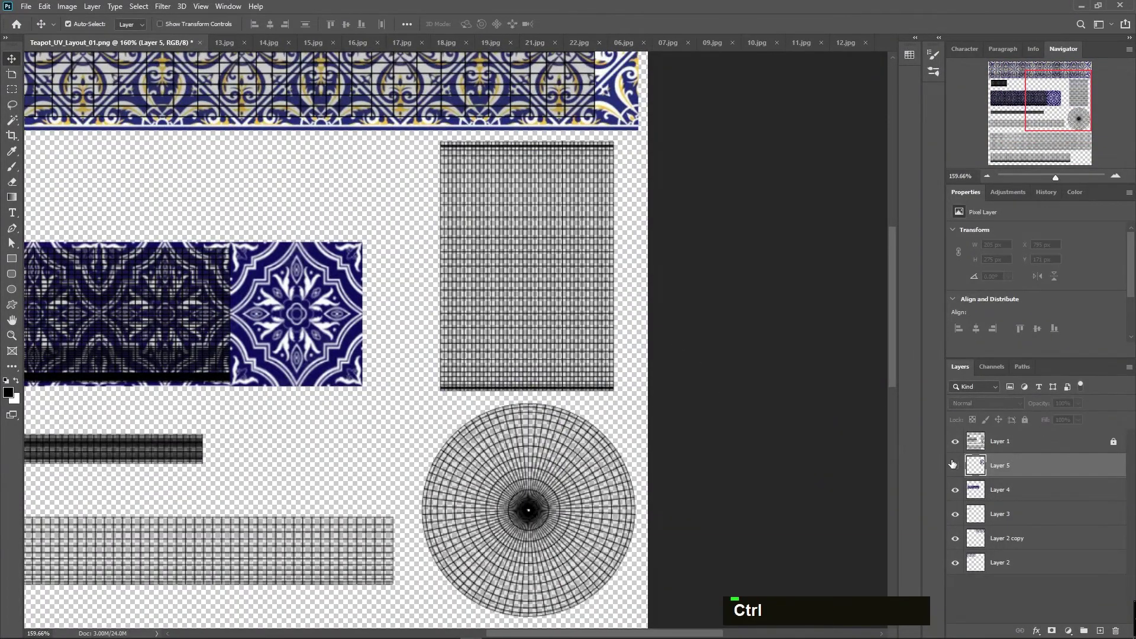
{"action": "key", "text": "ctrl+0"}
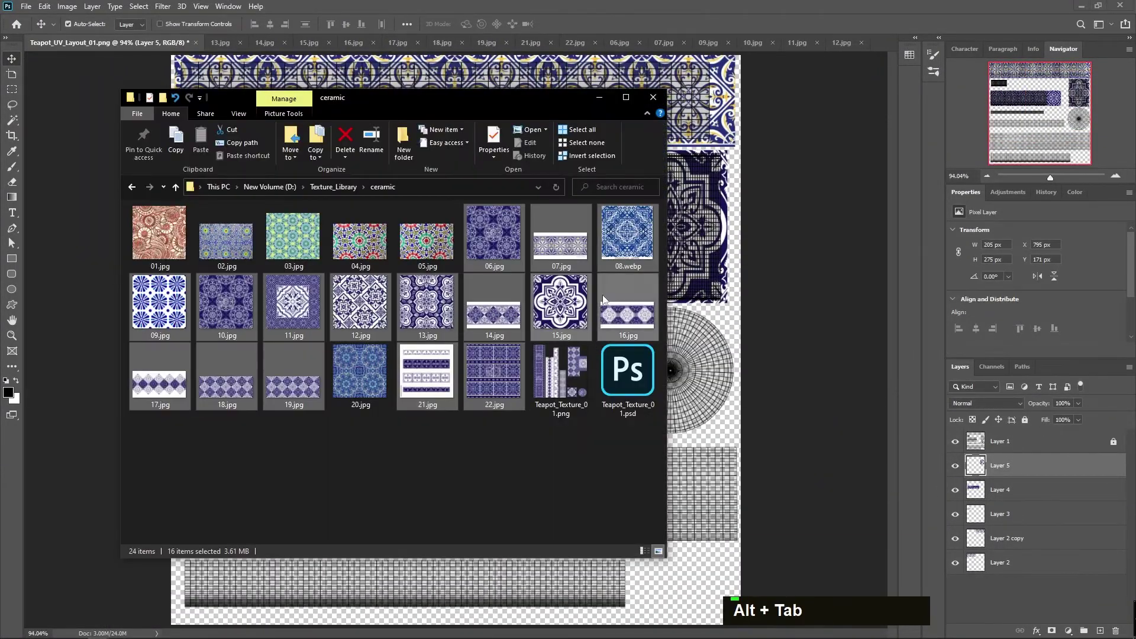
- Paste a marqueed tile row from 21.jpg as Layer 6 and Free Transform it to 546×37 px on the thin strip
{"action": "key", "text": "alt+Tab"}
{"action": "key", "text": "Return"}
{"action": "type", "text": "m"}
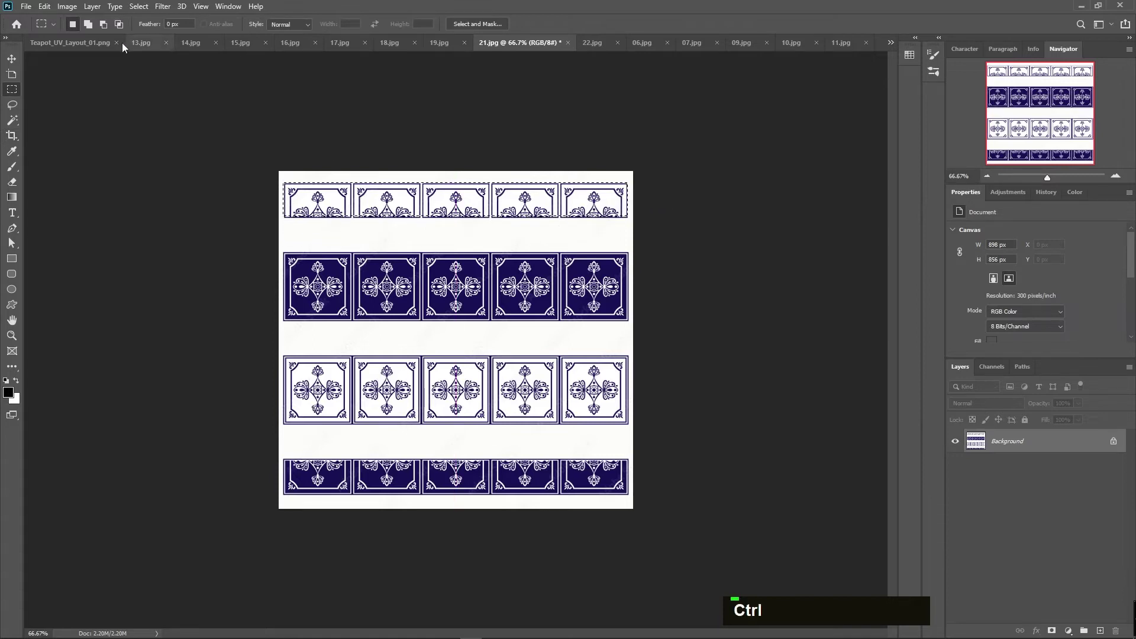
{"action": "key", "text": "ctrl+v"}
{"action": "type", "text": "v"}
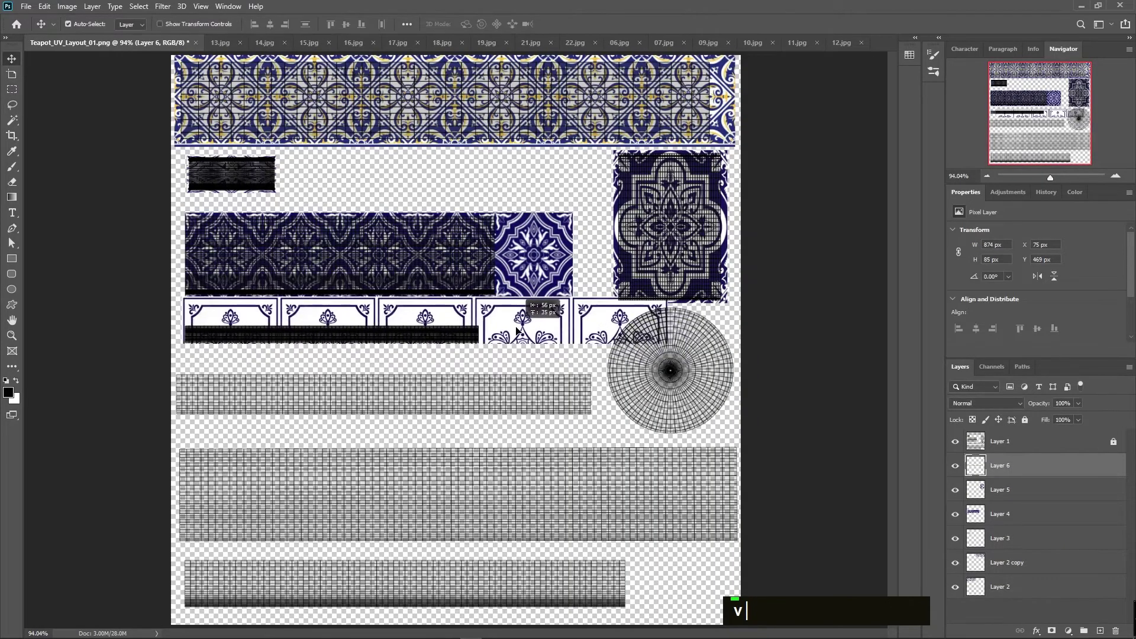
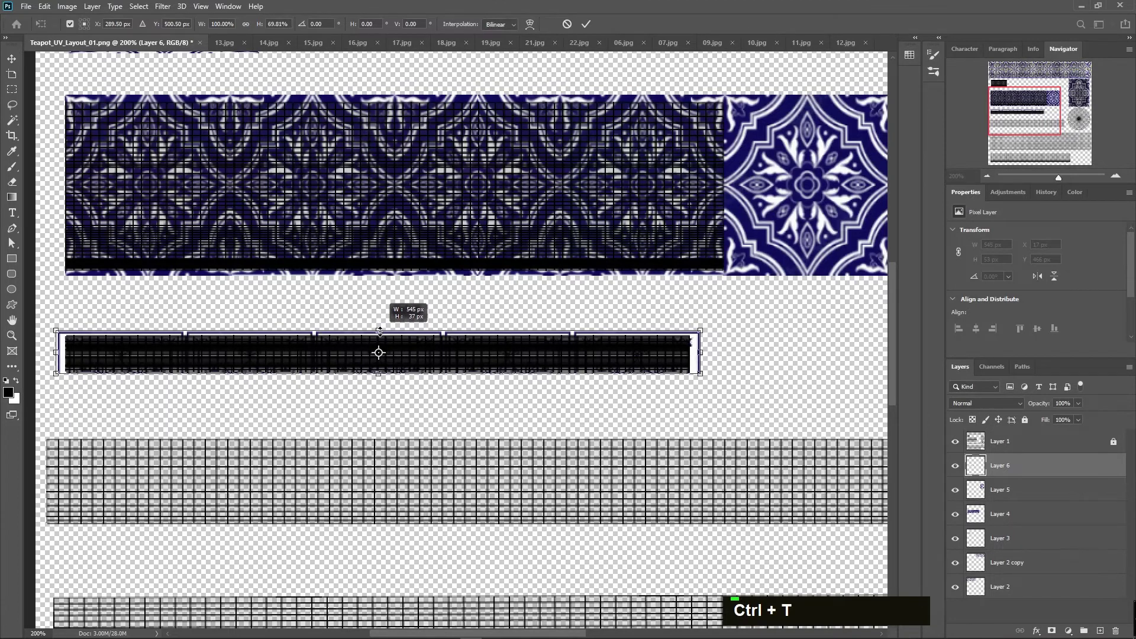
{"action": "key", "text": "Return"}
- Zoom out, reset colours and switch back through the windows to 21.jpg
{"action": "key", "text": "ctrl+-"}
{"action": "type", "text": "dd"}
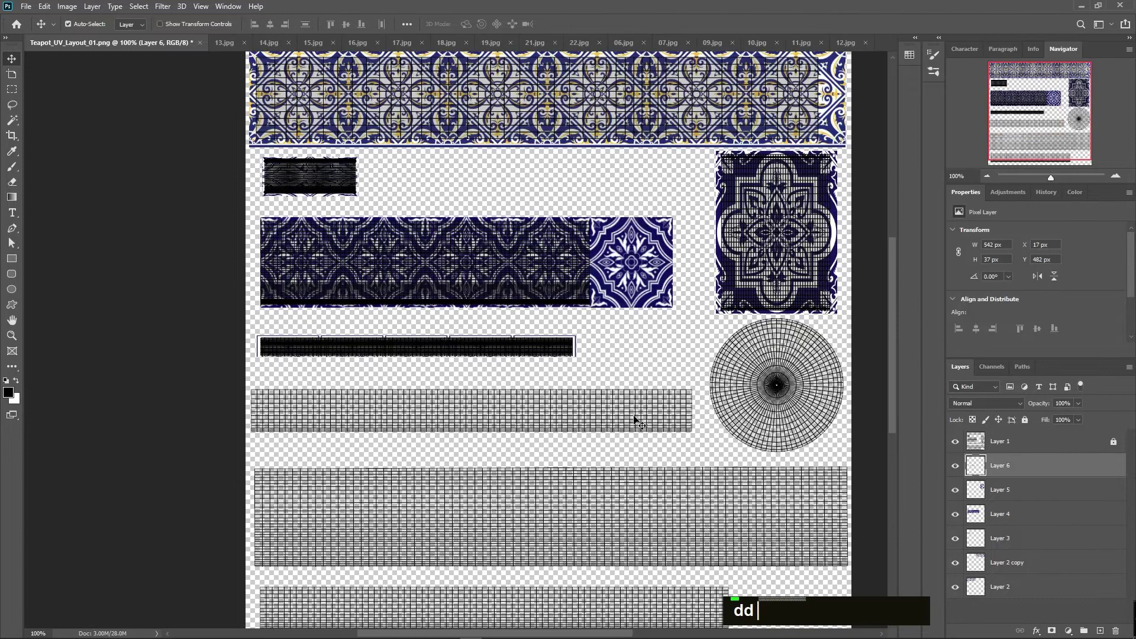
{"action": "key", "text": "alt+Tab"}
{"action": "key", "text": "alt+Tab"}
{"action": "key", "text": "alt+Tab"}
{"action": "key", "text": "alt+Tab"}
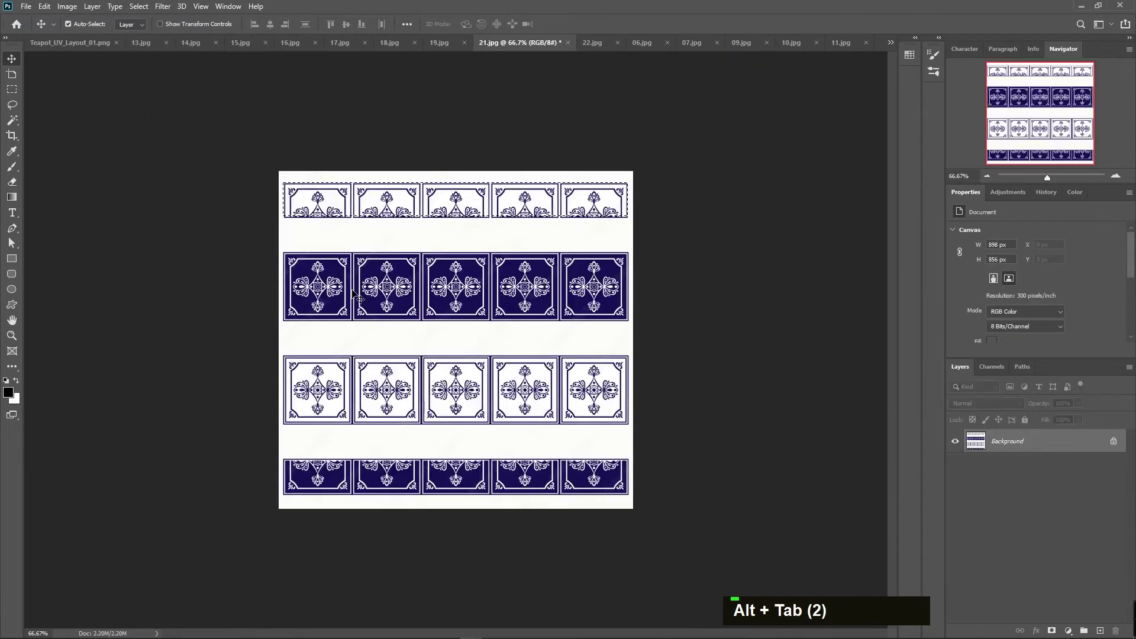
- Paste the dark 21.jpg tile row, Alt-drag a duplicate beside it and scale the pair to 753×80 px
{"action": "type", "text": "m"}
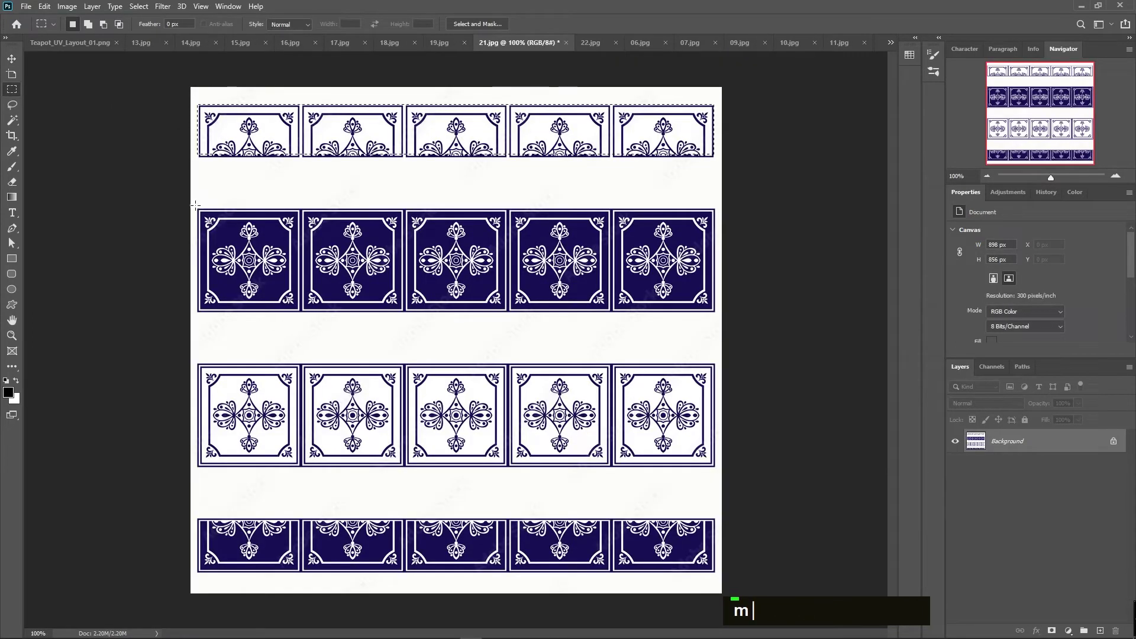
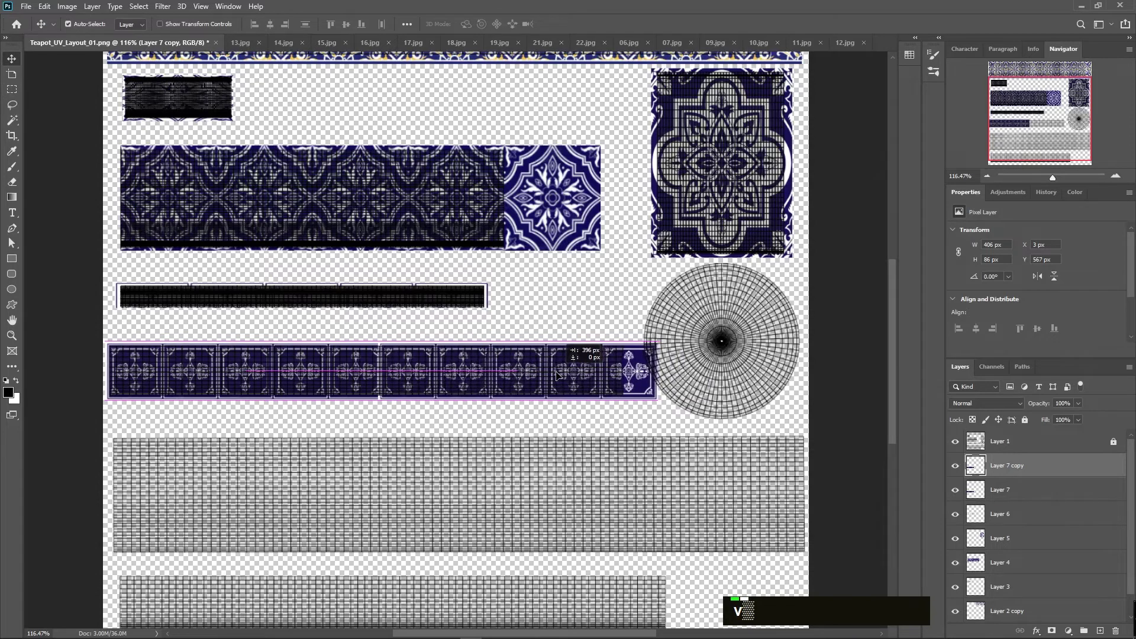
{"action": "key", "text": "v"}
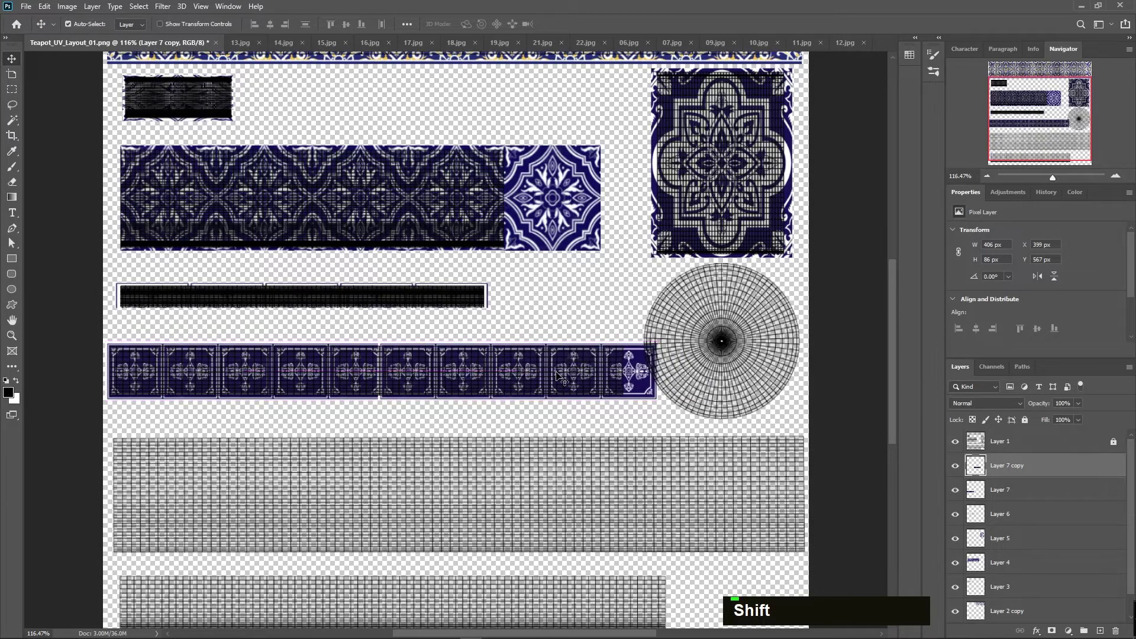
{"action": "key", "text": "v"}
{"action": "key", "text": "Return"}
{"action": "key", "text": "ctrl+t"}
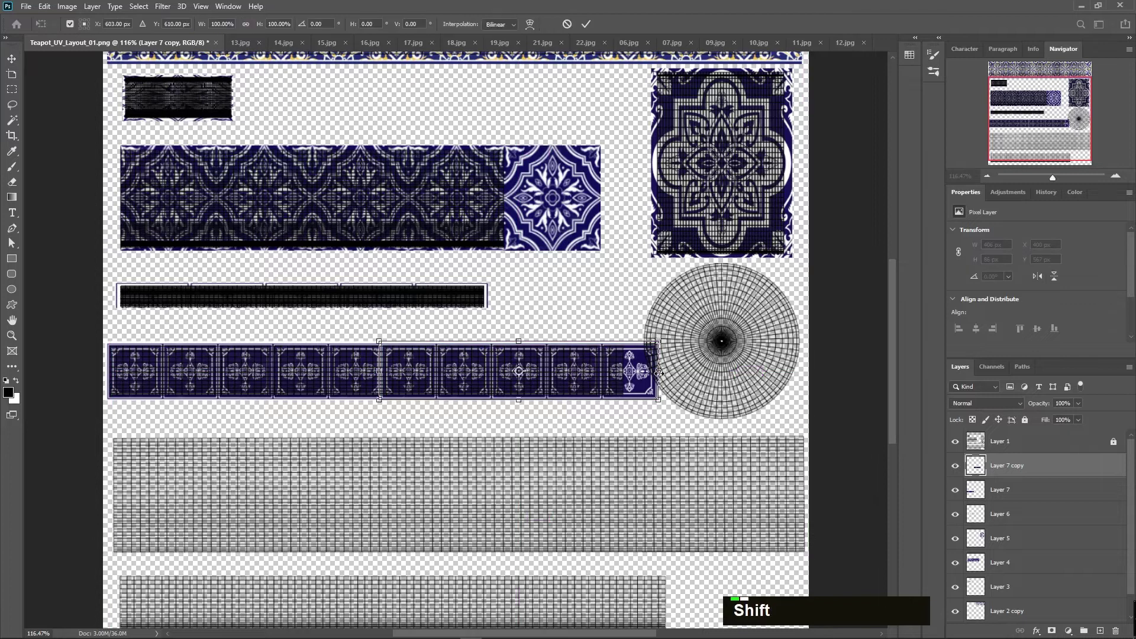
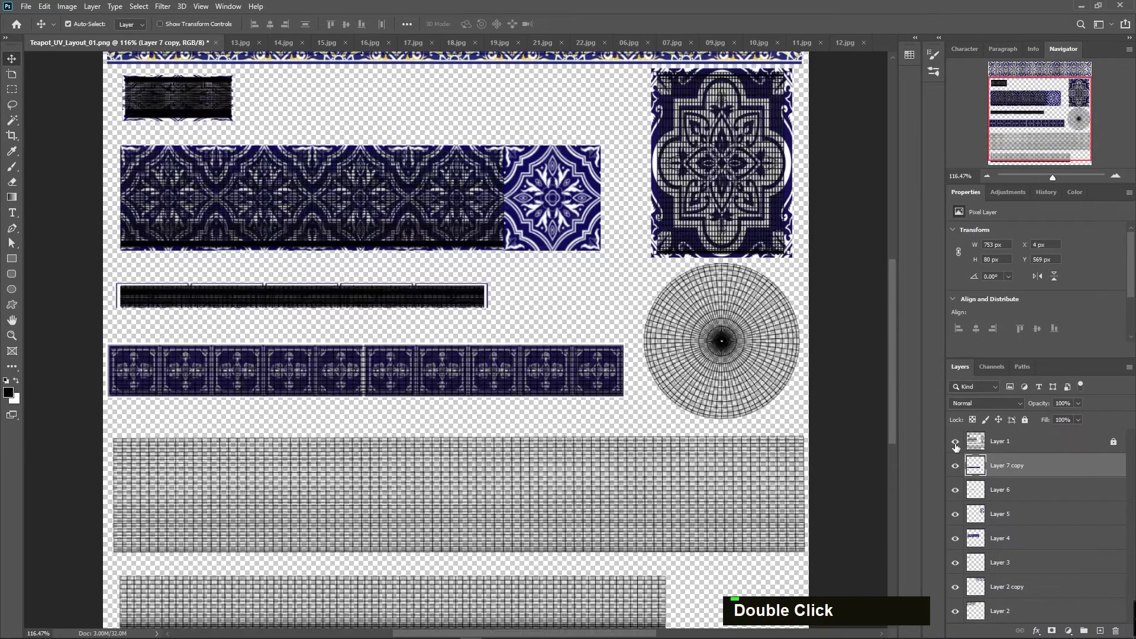
- Save the layout document and switch over to the Explorer ceramic folder
{"action": "type", "text": "d"}
{"action": "key", "text": "ctrl+s"}
{"action": "key", "text": "Escape"}
{"action": "key", "text": "alt+Tab"}
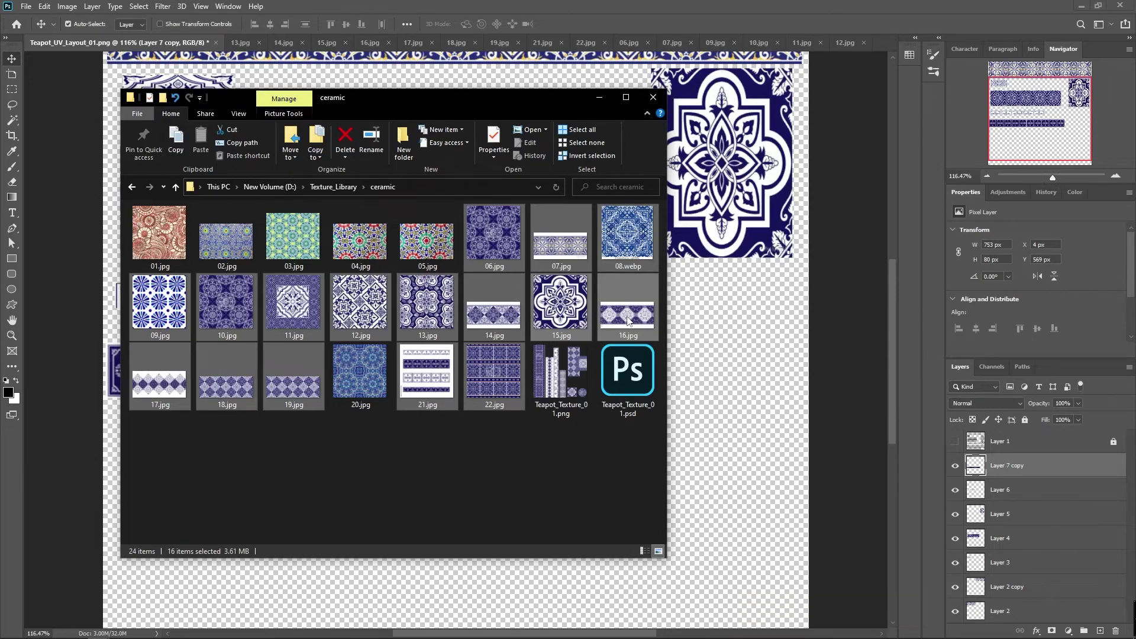
- Paste the whole 14.jpg diamond border into the layout as Layer 7 and start transforming it
{"action": "key", "text": "alt+Tab"}
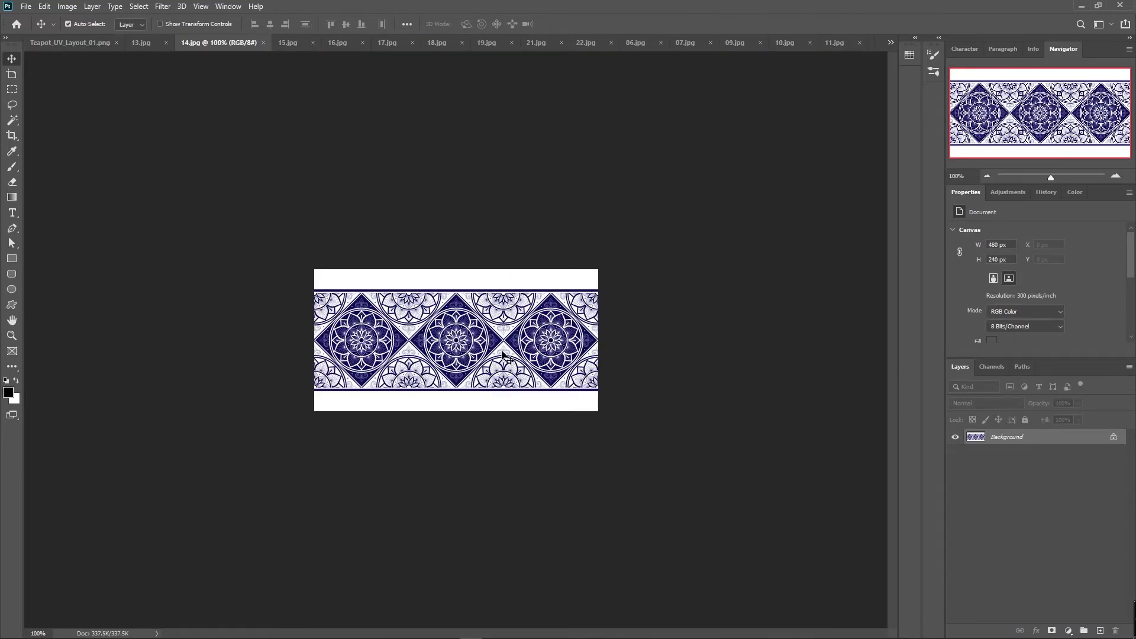
{"action": "key", "text": "ctrl+a"}
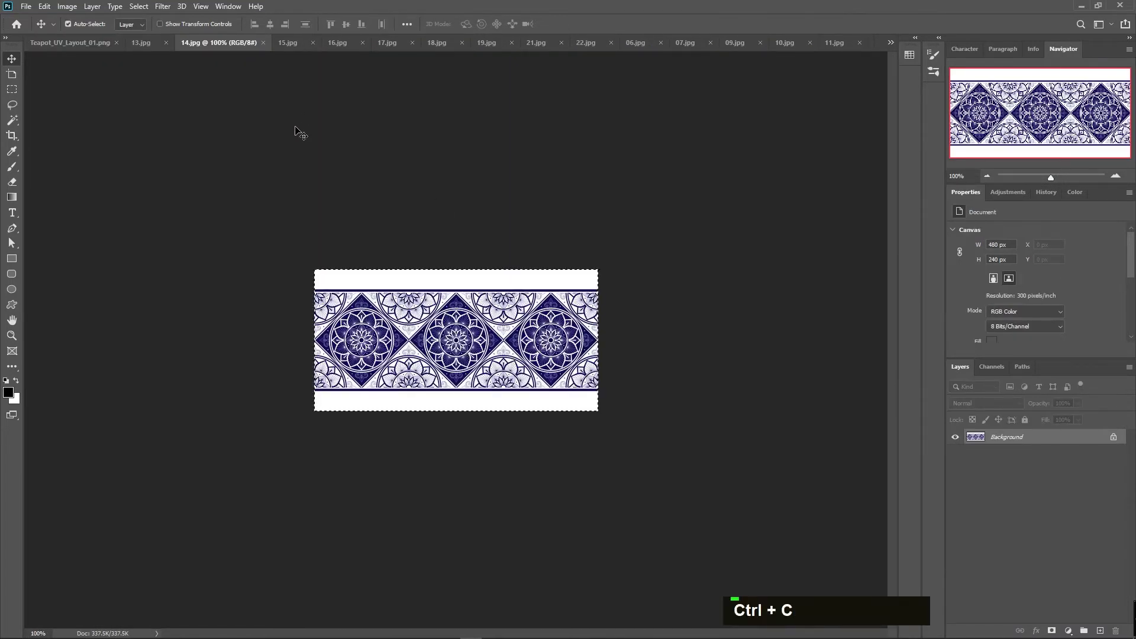
{"action": "scroll", "scroll_direction": "down", "scroll_amount": 3}
{"action": "key", "text": "ctrl+v"}
{"action": "key", "text": "ctrl+t"}
{"action": "type", "text": "v"}
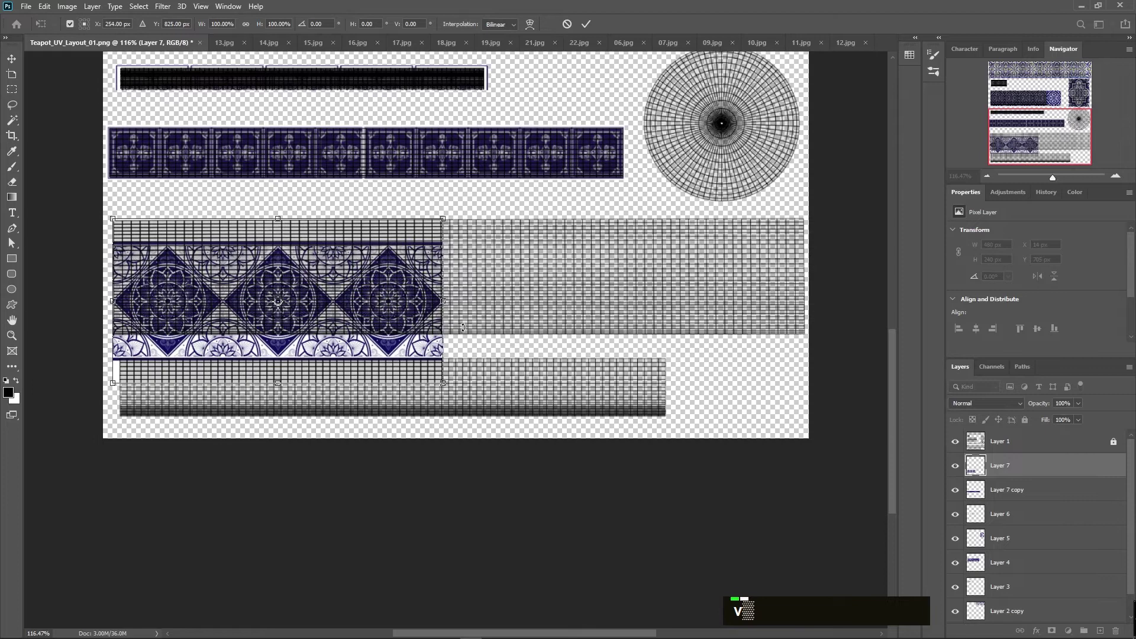
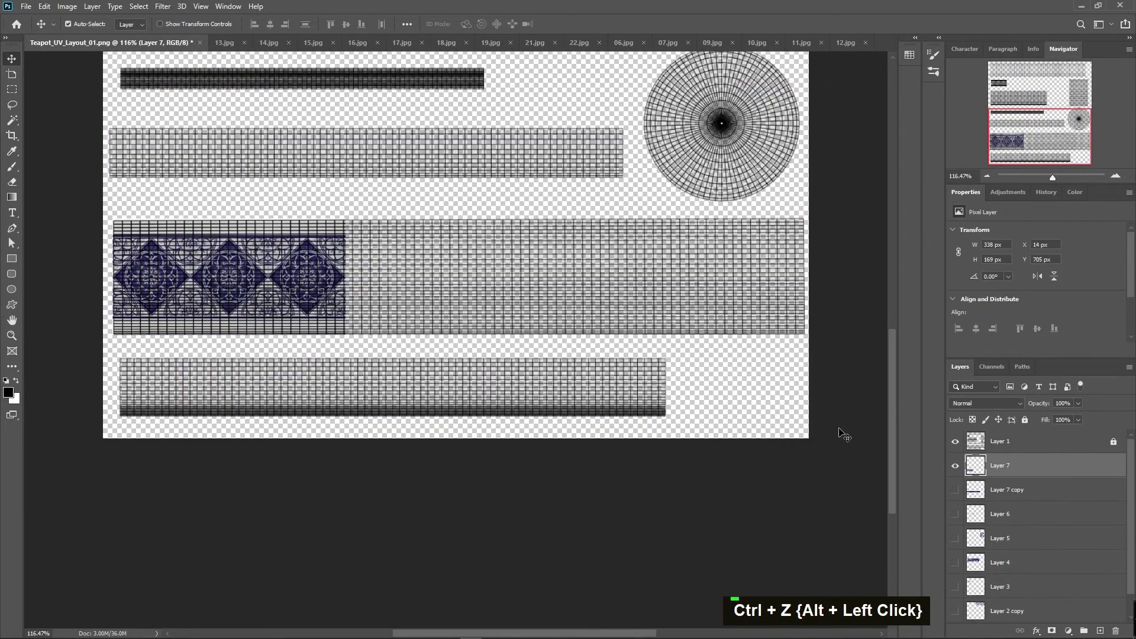
- Duplicate the diamond border piece twice with Ctrl+J and line the copies up along the wide strip
{"action": "key", "text": "ctrl+j"}
{"action": "key", "text": "v"}
{"action": "left_click", "coordinate": [278, 304]}
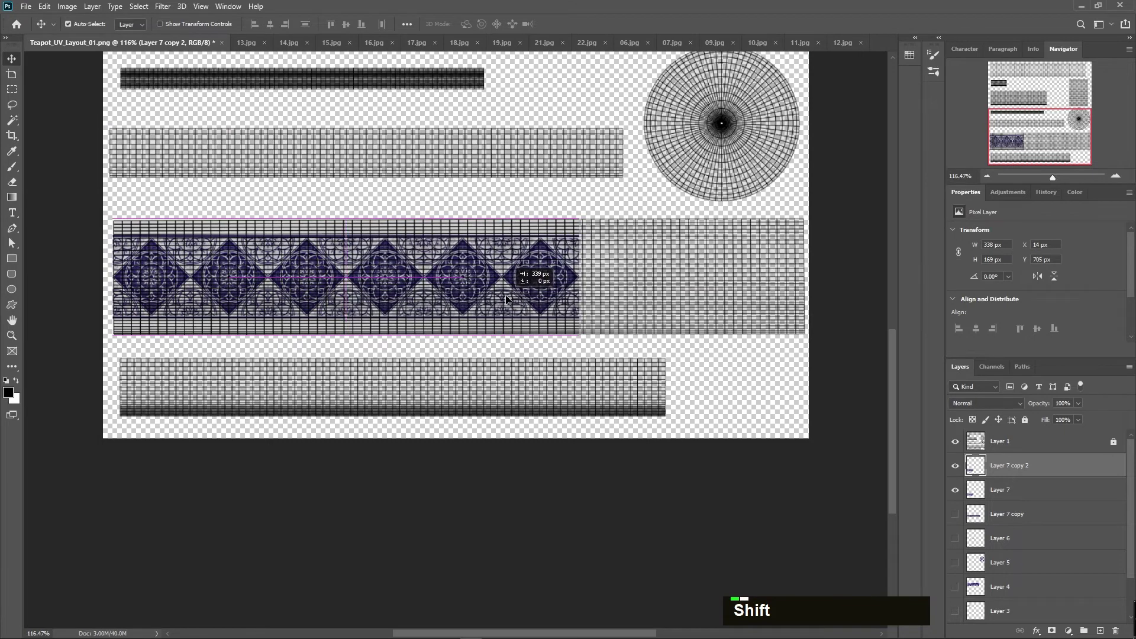
{"action": "key", "text": "Left"}
{"action": "key", "text": "ctrl+j"}
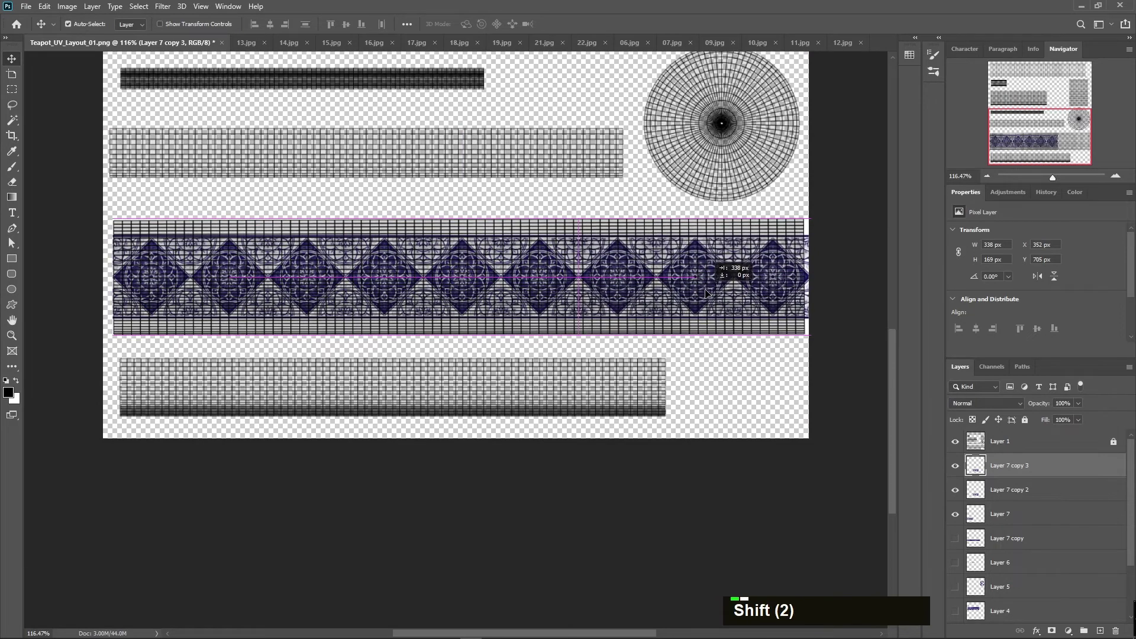
{"action": "key", "text": "Return"}
- Merge the copies into one layer and stretch it to nine diamond tiles across the strip
{"action": "key", "text": "ctrl+e"}
{"action": "key", "text": "ctrl+e"}
{"action": "key", "text": "ctrl+t"}
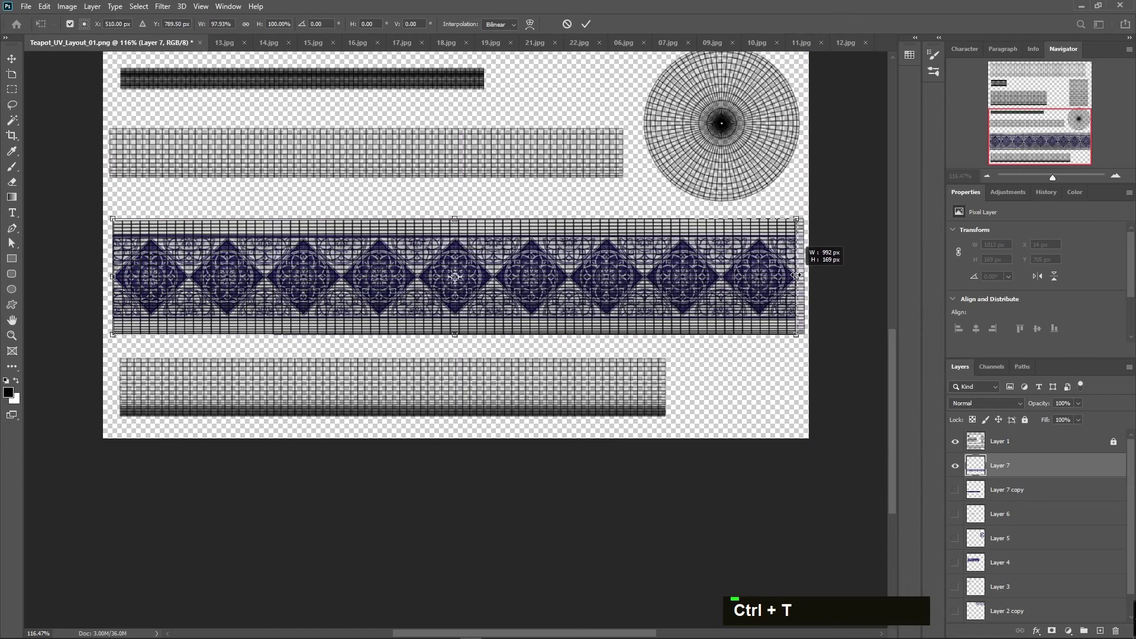
{"action": "key", "text": "Return"}
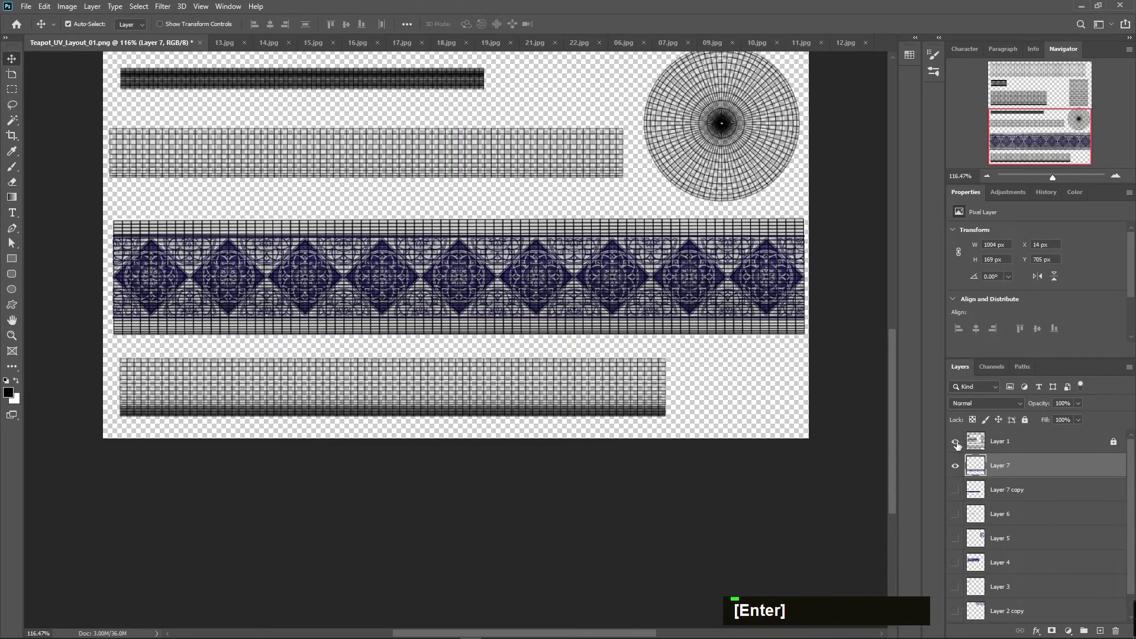
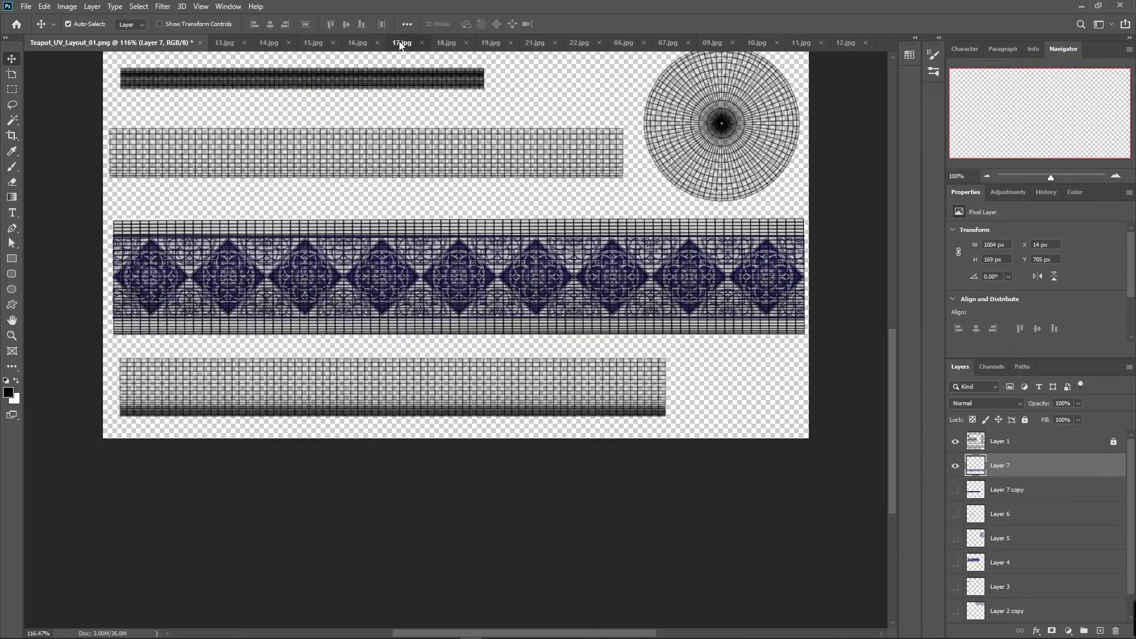
- Paste 17.jpg into the layout and scale it down to fit the bottom narrow strip
{"action": "key", "text": "ctrl+a"}
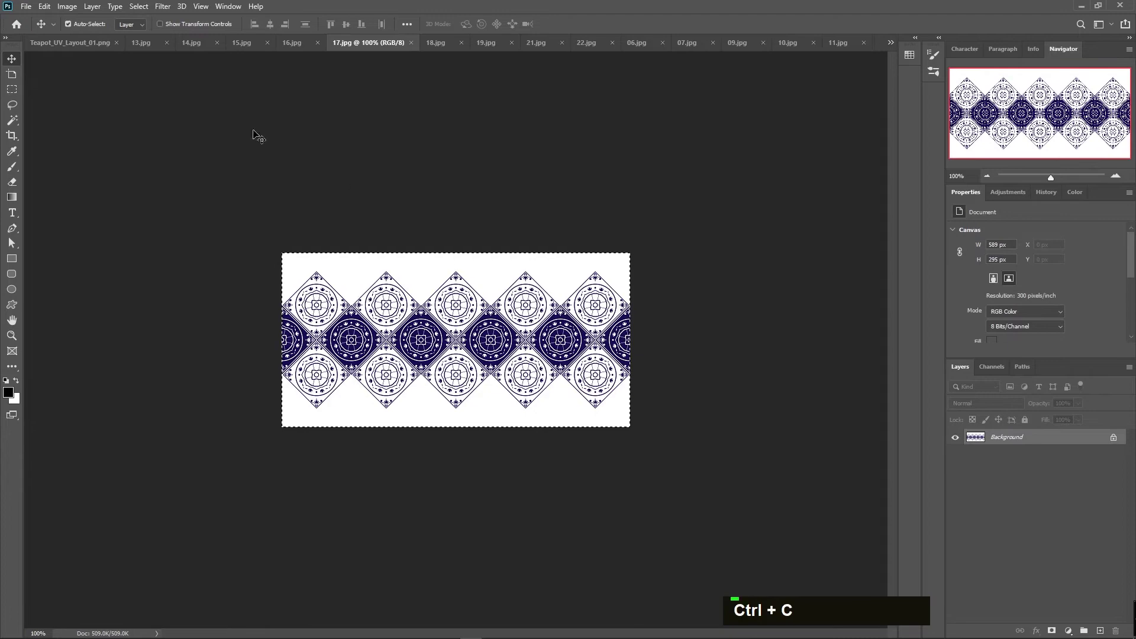
{"action": "key", "text": "ctrl+v"}
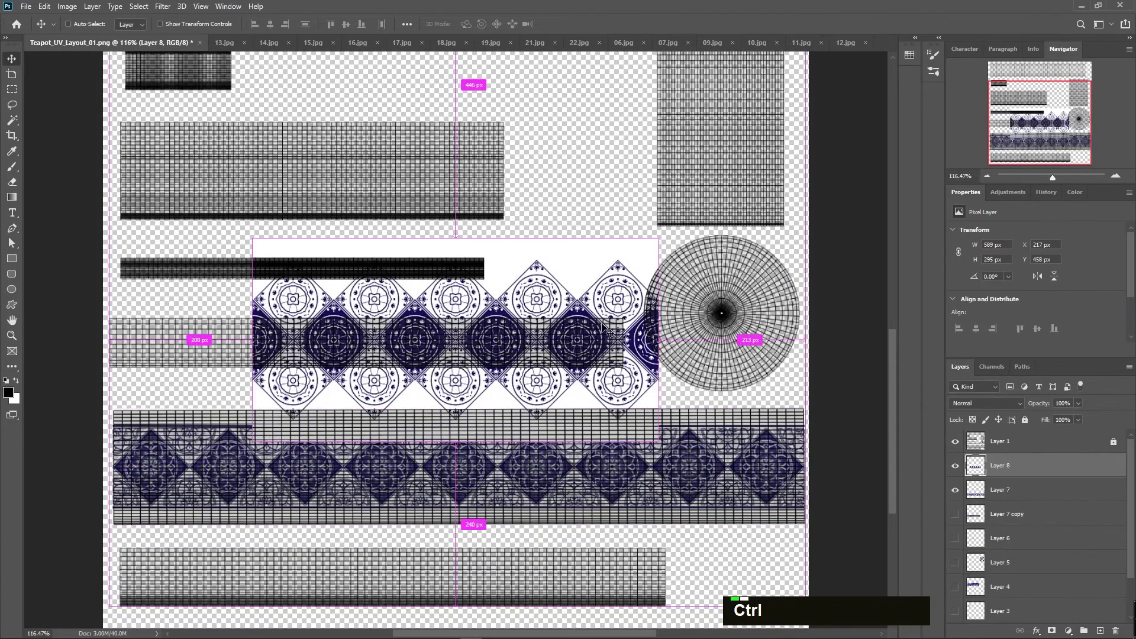
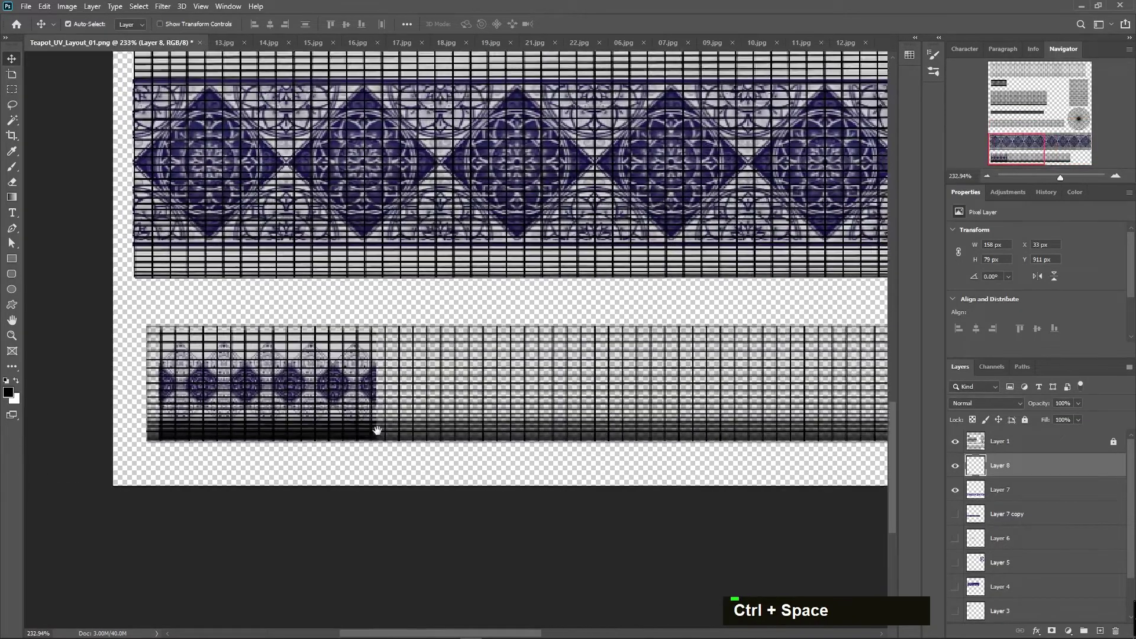
{"action": "type", "text": "v"}
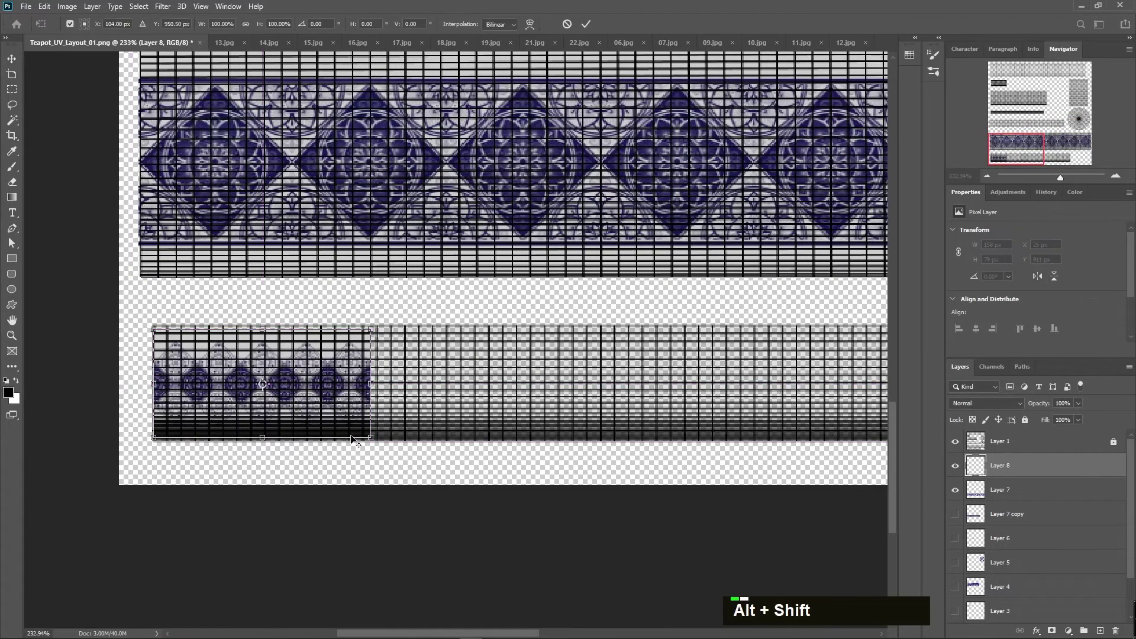
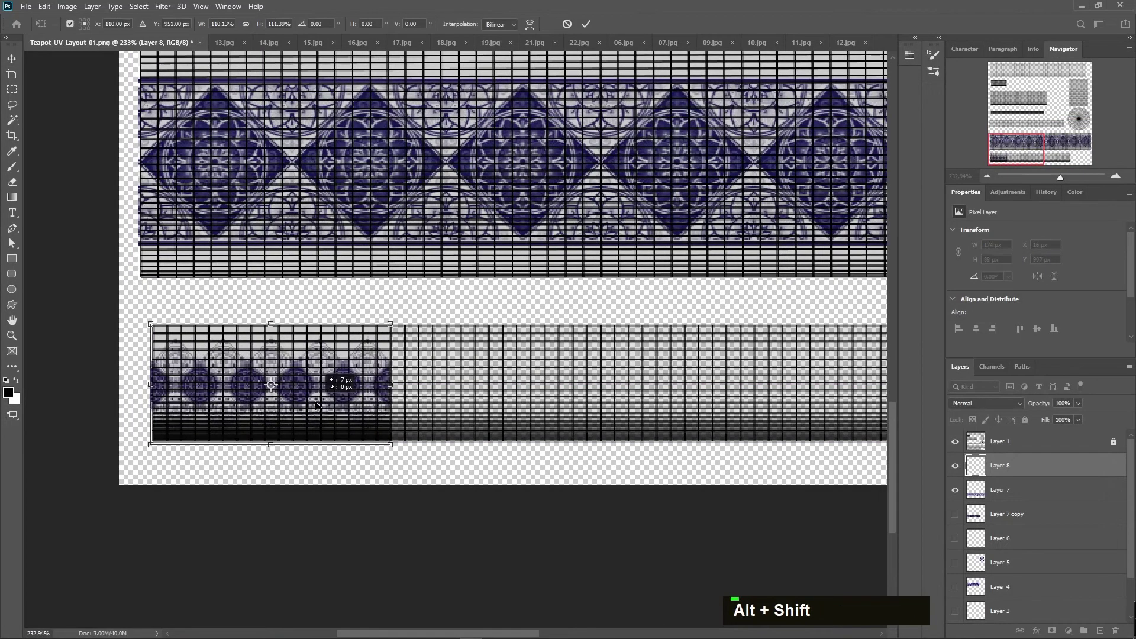
{"action": "key", "text": "Return"}
{"action": "type", "text": "v"}
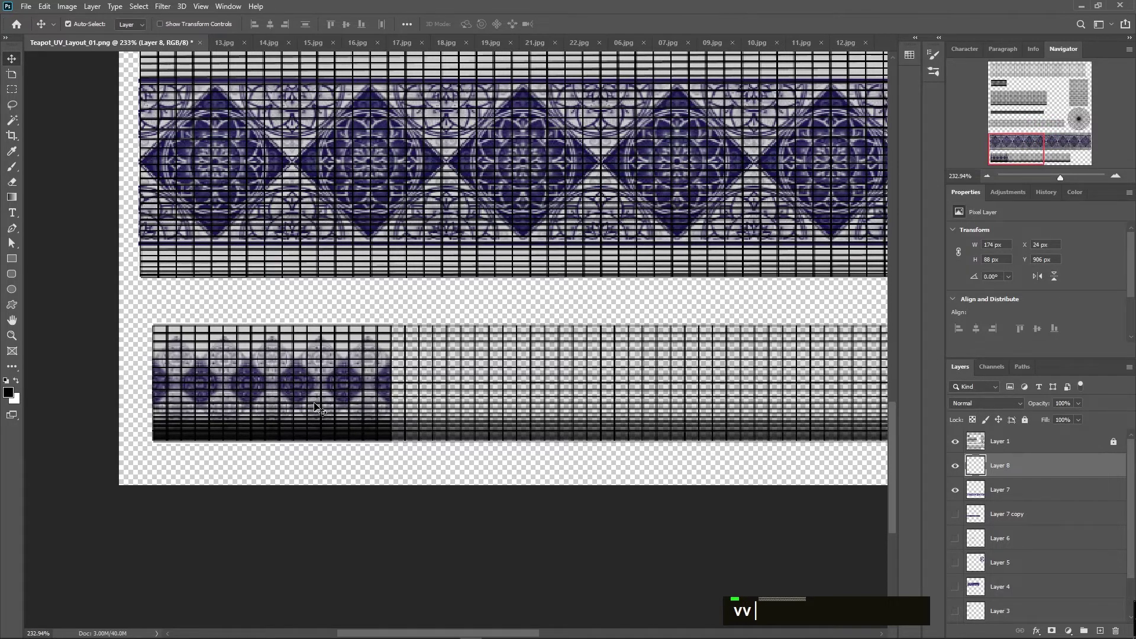
- Duplicate the small diamond piece repeatedly and chain the copies along the bottom strip
{"action": "key", "text": "ctrl+j"}
{"action": "type", "text": "v"}
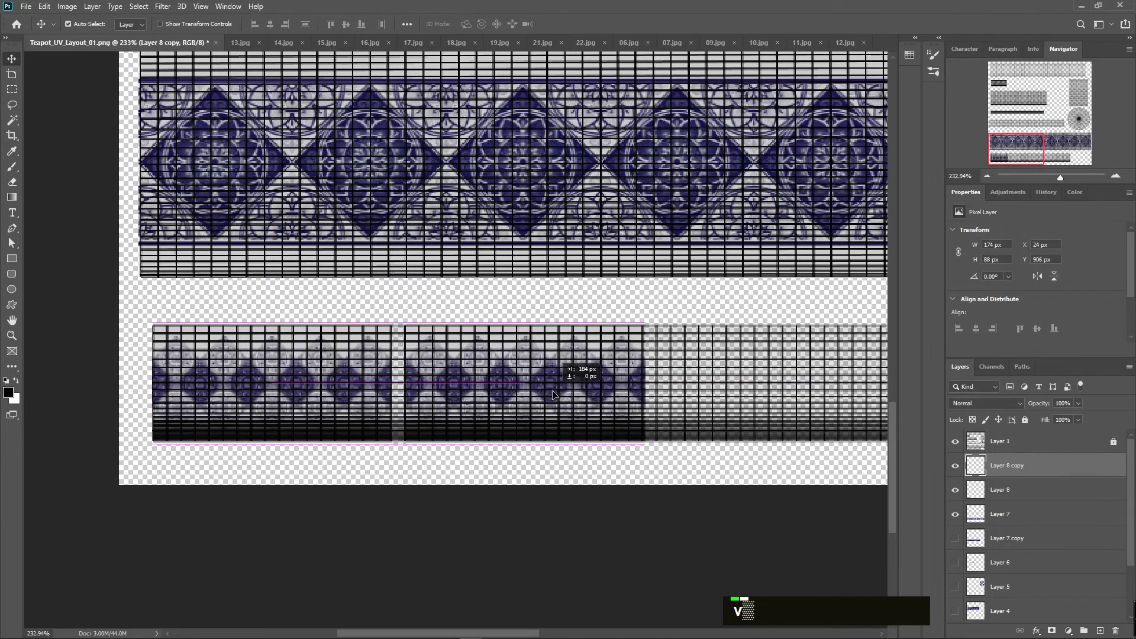
{"action": "type", "text": "v"}
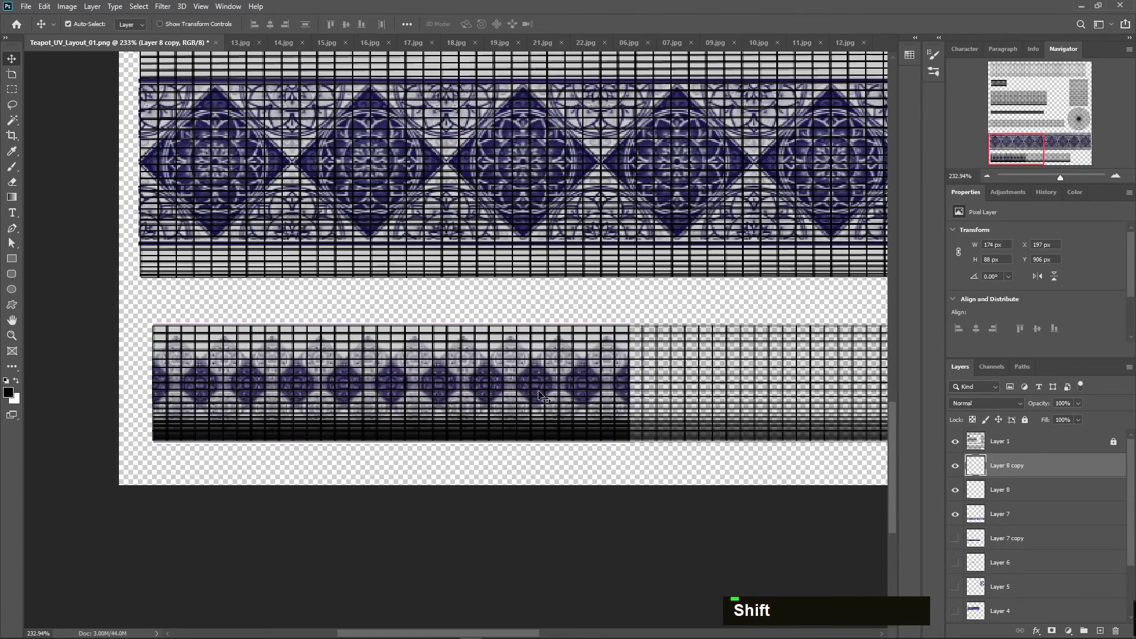
{"action": "key", "text": "Return"}
{"action": "key", "text": "ctrl+e"}
{"action": "key", "text": "ctrl+space"}
{"action": "key", "text": "ctrl+j"}
{"action": "type", "text": "v"}
{"action": "key", "text": "Return"}
{"action": "key", "text": "v"}
{"action": "key", "text": "ctrl+j"}
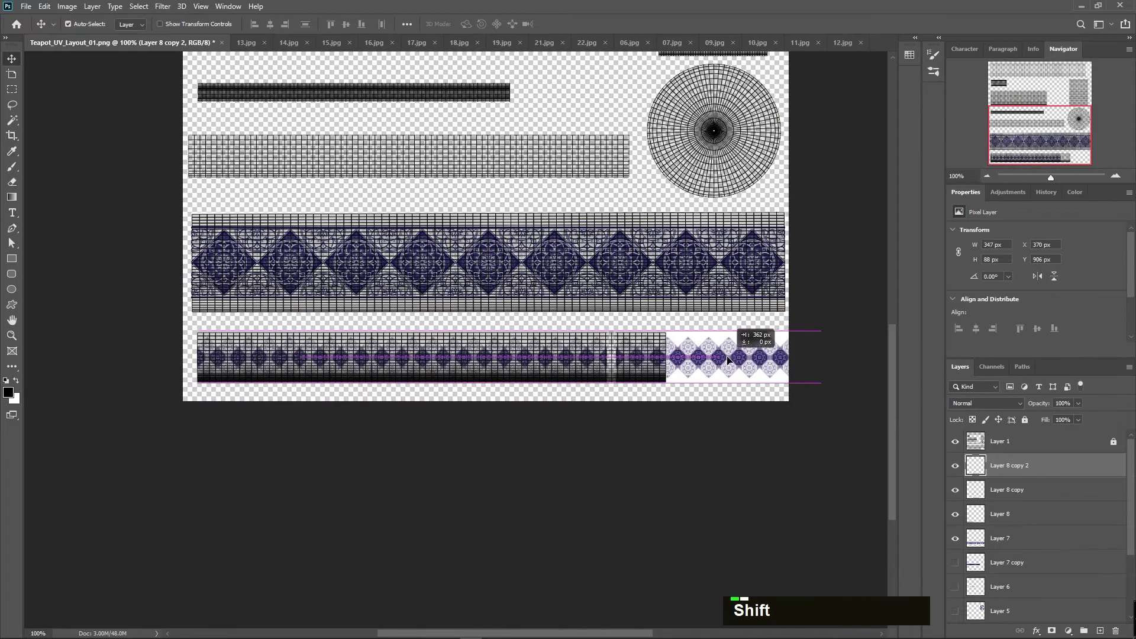
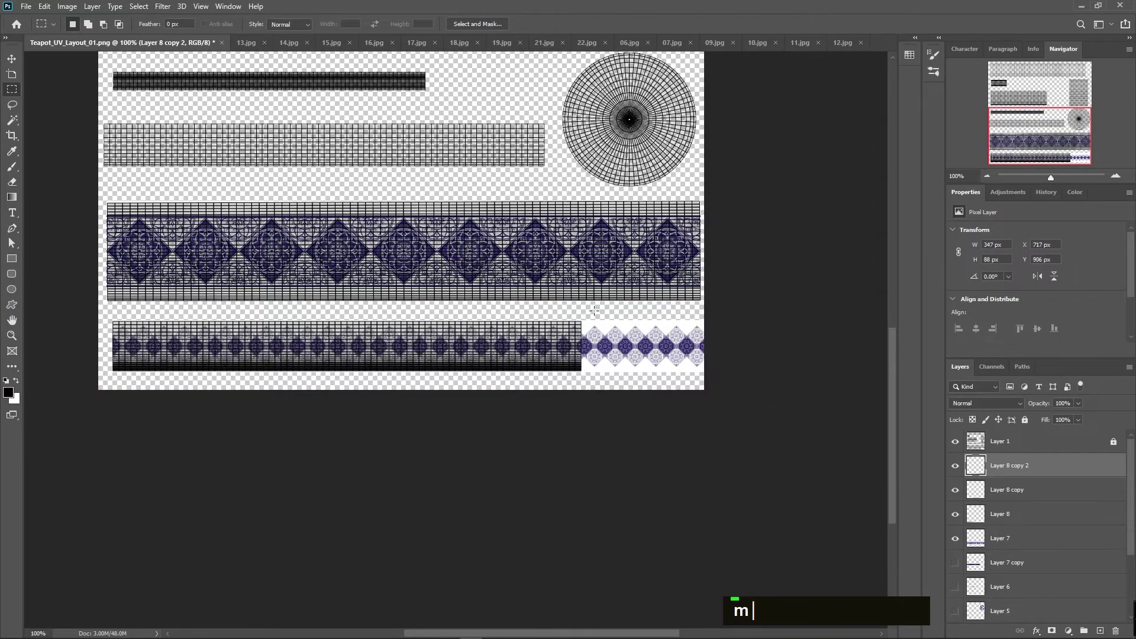
- Delete the pattern overhanging the strip end and merge the copies into one layer
{"action": "key", "text": "BackSpace"}
{"action": "key", "text": "ctrl+d"}
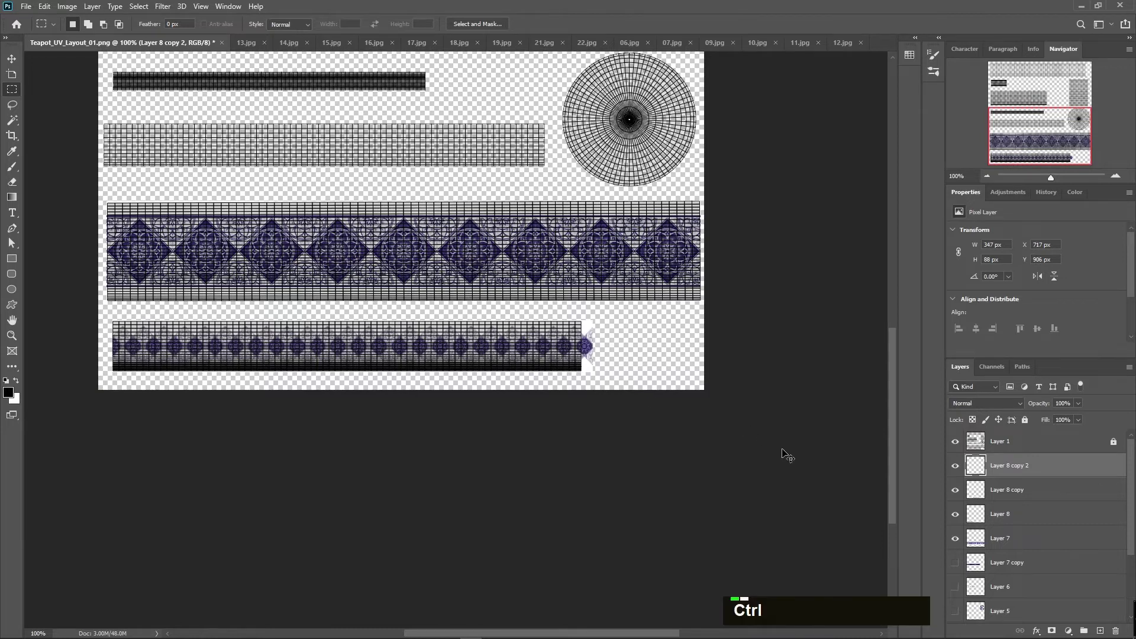
{"action": "key", "text": "ctrl+e"}
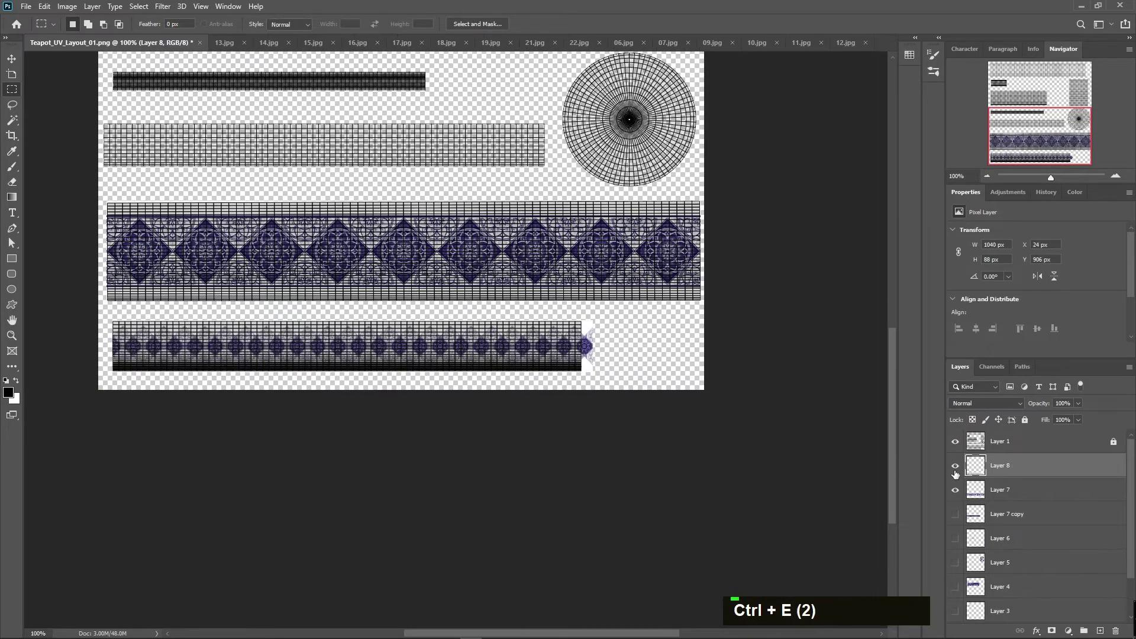
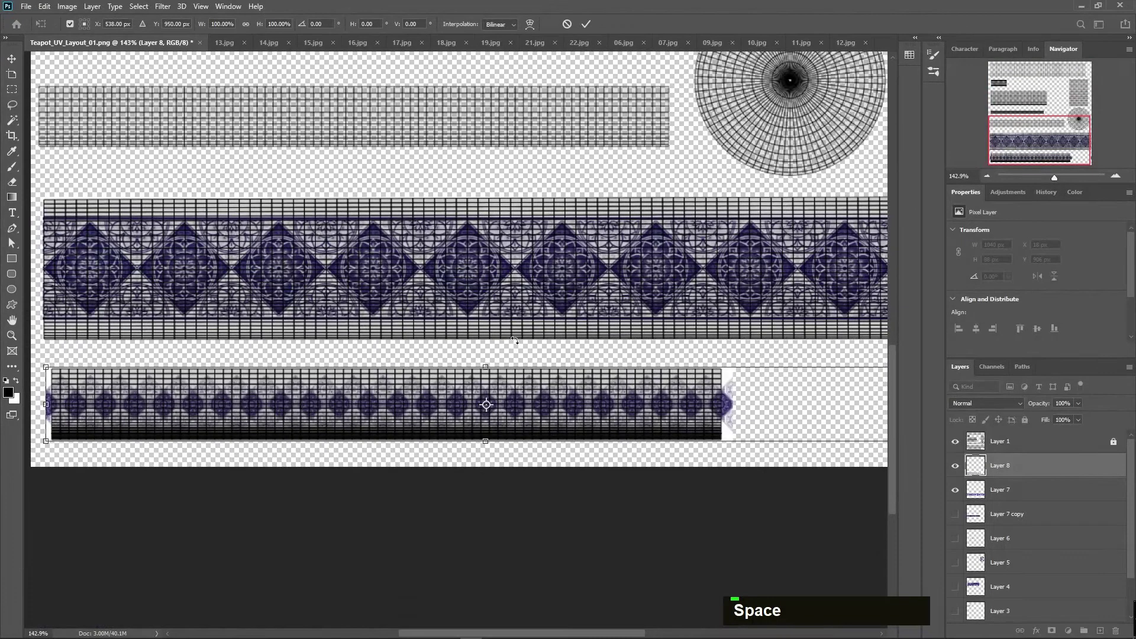
- Nudge the merged diamond row left and right with the arrow keys to align it with the bottom strip
{"action": "key", "text": "Right"}
{"action": "key", "text": "Right"}
{"action": "key", "text": "Left"}
{"action": "key", "text": "Left"}
{"action": "key", "text": "Right"}
{"action": "key", "text": "Right"}
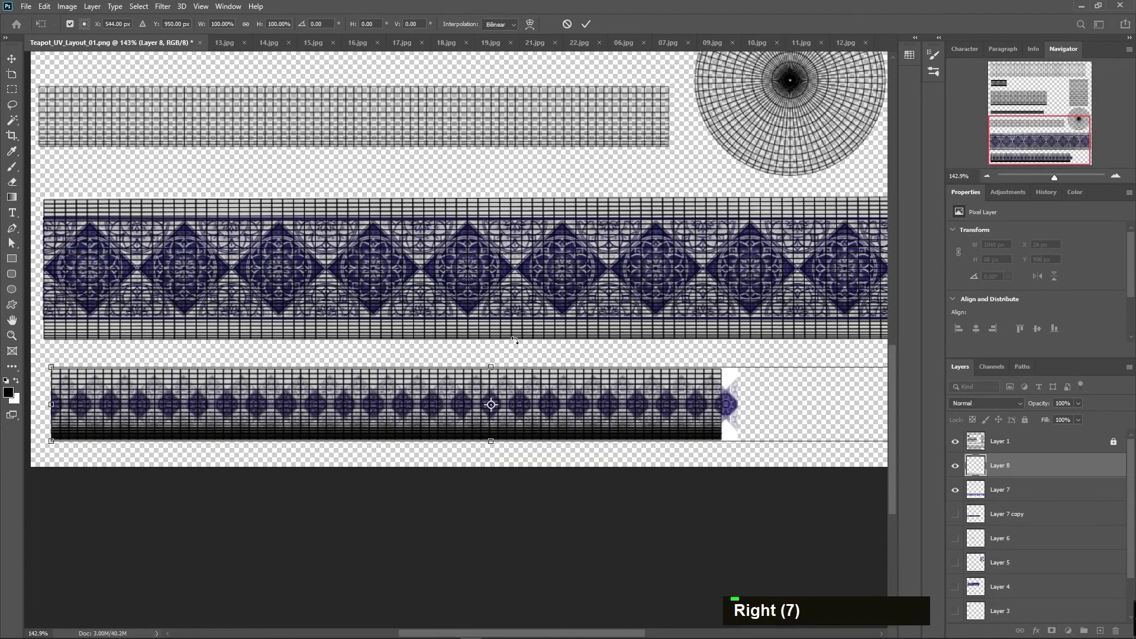
{"action": "key", "text": "Left"}
{"action": "key", "text": "Left"}
{"action": "key", "text": "Right"}
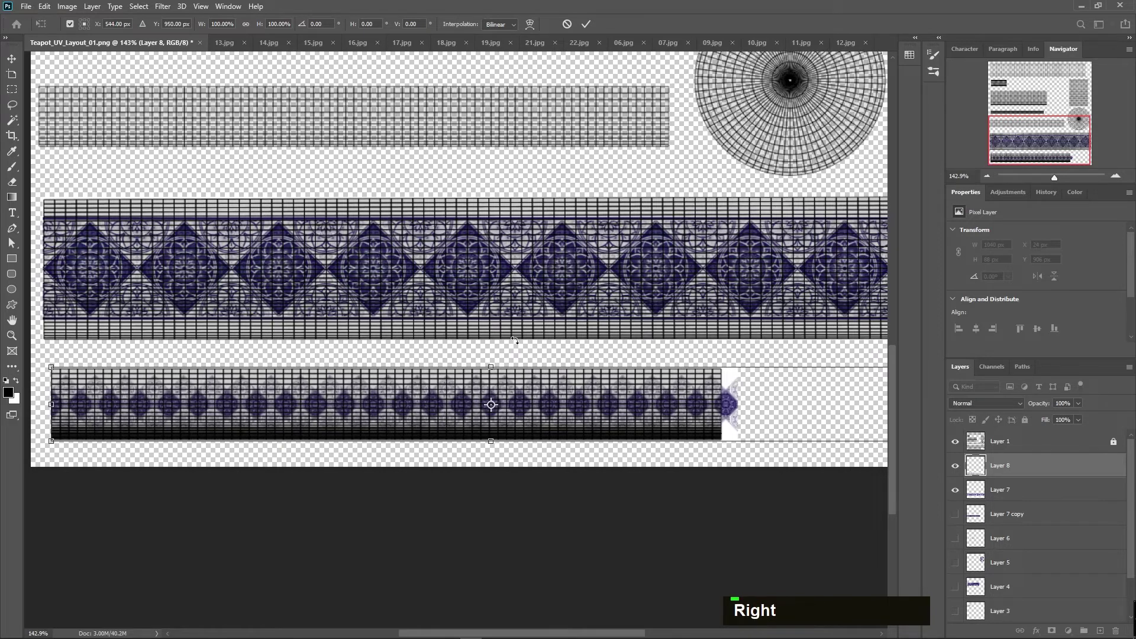
{"action": "key", "text": "Left"}
{"action": "key", "text": "Left"}
{"action": "key", "text": "Left"}
{"action": "key", "text": "Left"}
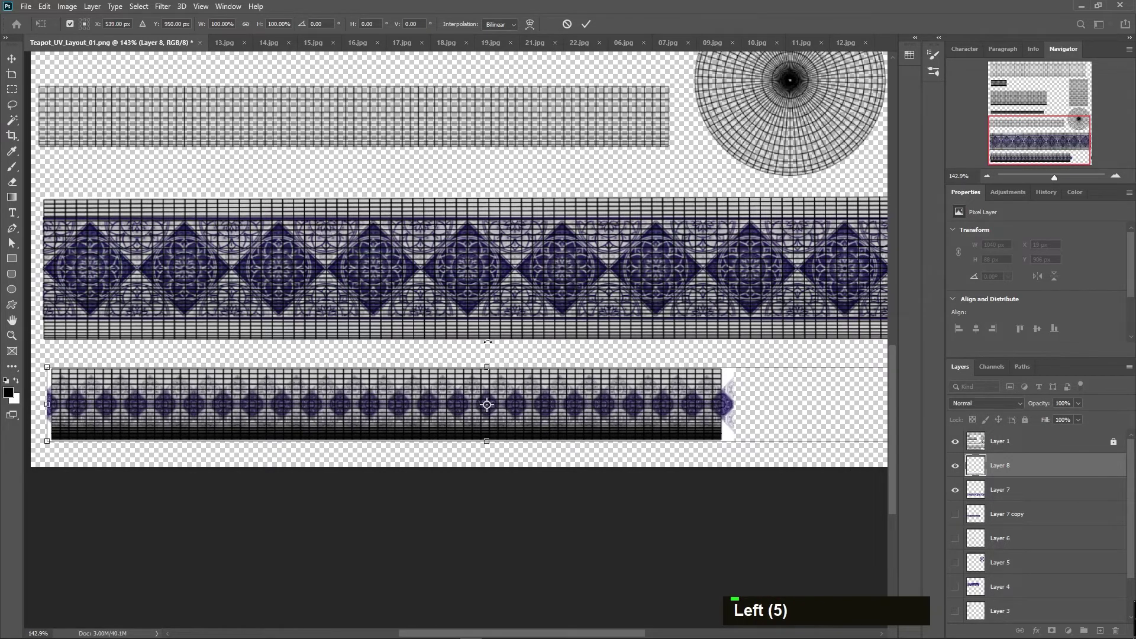
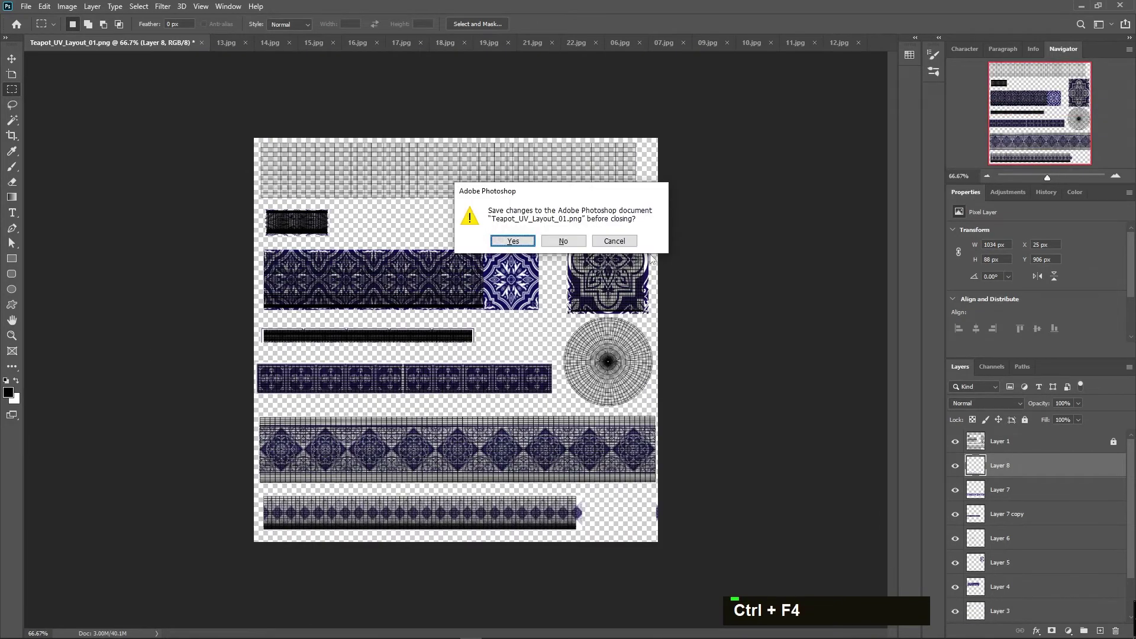
- Dismiss the close prompt, hide the Layer 1 UV wireframe and refit the layout view
{"action": "key", "text": "ctrl+0"}
{"action": "type", "text": "d"}
{"action": "scroll", "scroll_direction": "down", "scroll_amount": 3}
{"action": "key", "text": "Escape"}
{"action": "key", "text": "ctrl+0"}
{"action": "key", "text": "ctrl+-"}
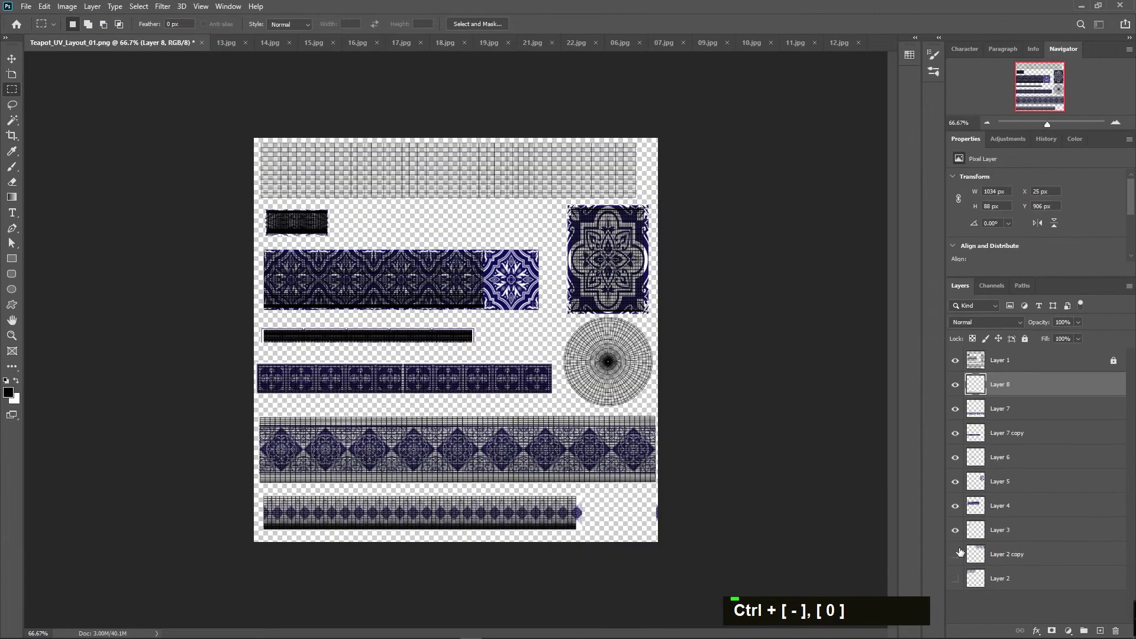
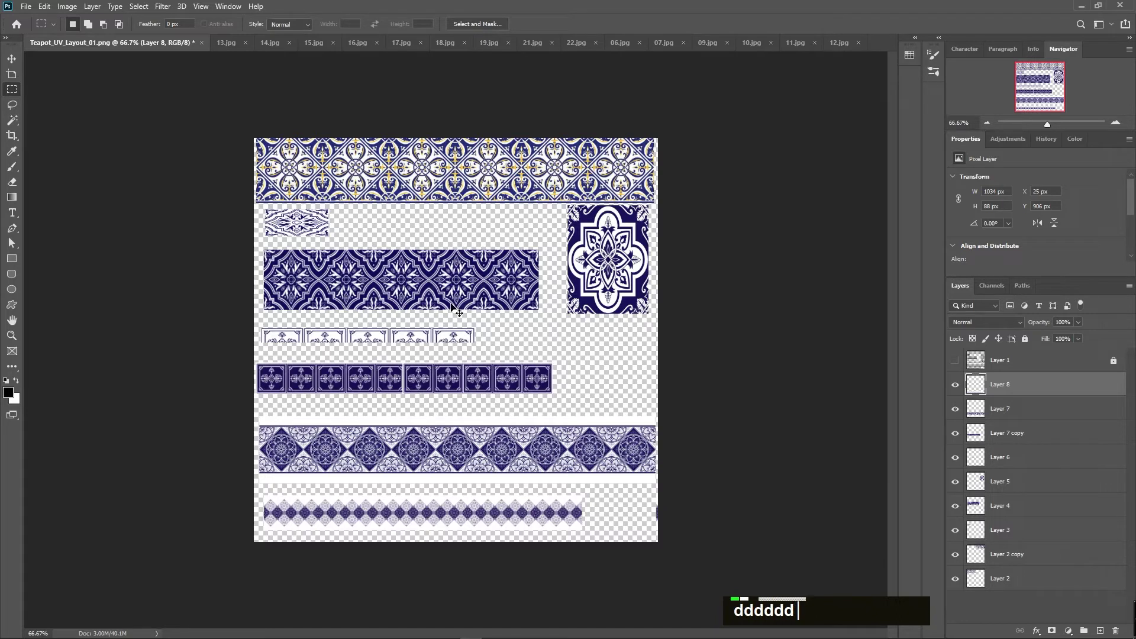
- Save the tiled texture as a PNG via Save As
{"action": "key", "text": "ctrl+shift+s"}
{"action": "key", "text": "Tab"}
{"action": "type", "text": "pjpppp"}
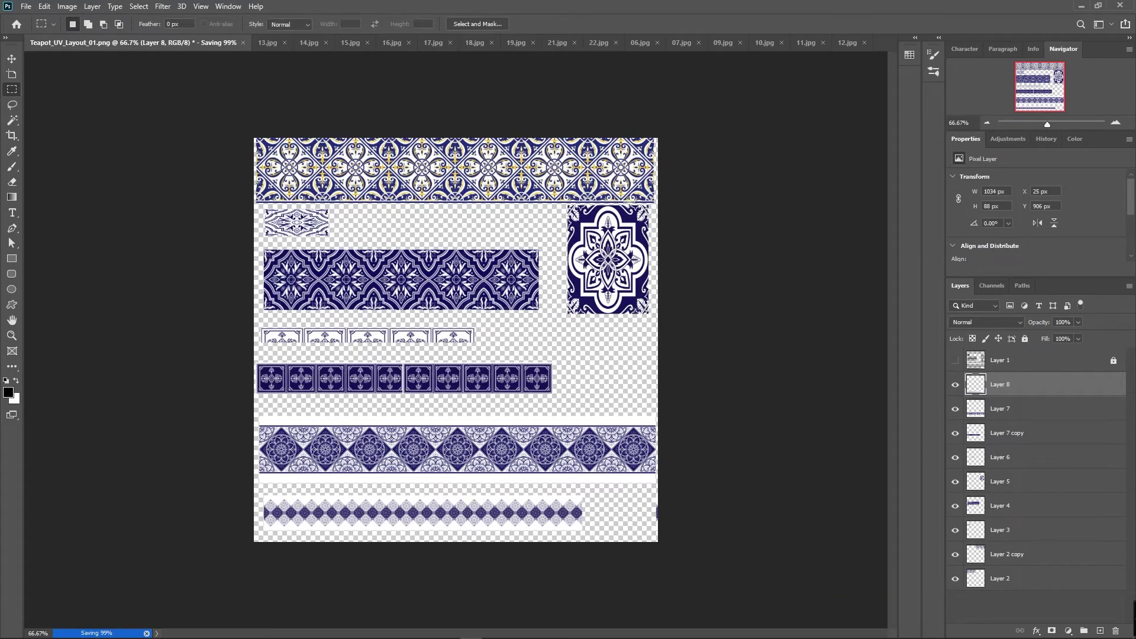
{"action": "key", "text": "ctrl+shift+s"}
- Switch over to the Blender teapot project window
{"action": "key", "text": "alt+Tab"}
{"action": "key", "text": "alt+Tab"}
{"action": "double_click", "coordinate": [397, 308]}
- Save the scene as Teapot_Texturing_01.blend and select the teapot body
{"action": "key", "text": "ctrl+s"}
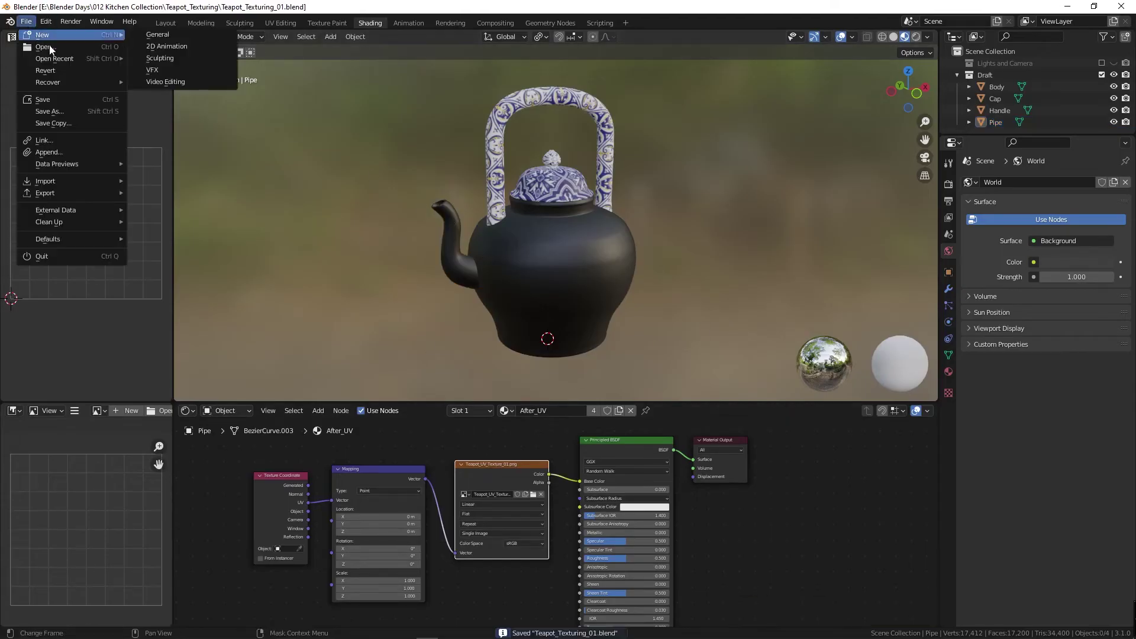
{"action": "key", "text": "Escape"}
{"action": "key", "text": "Escape"}
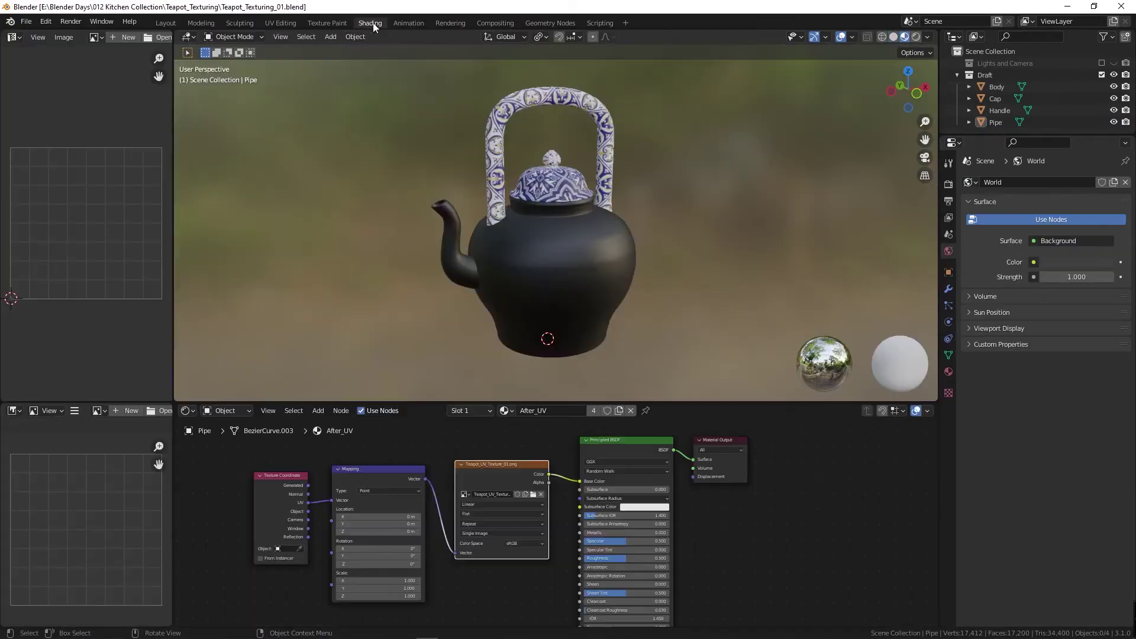
{"action": "double_click", "coordinate": [165, 26]}
{"action": "scroll", "scroll_direction": "down", "scroll_amount": 3}
- Load Teapot_UV_Texture_01.png onto the body, orbit to its underside, then return to Photoshop
{"action": "middle_click", "coordinate": [373, 331]}
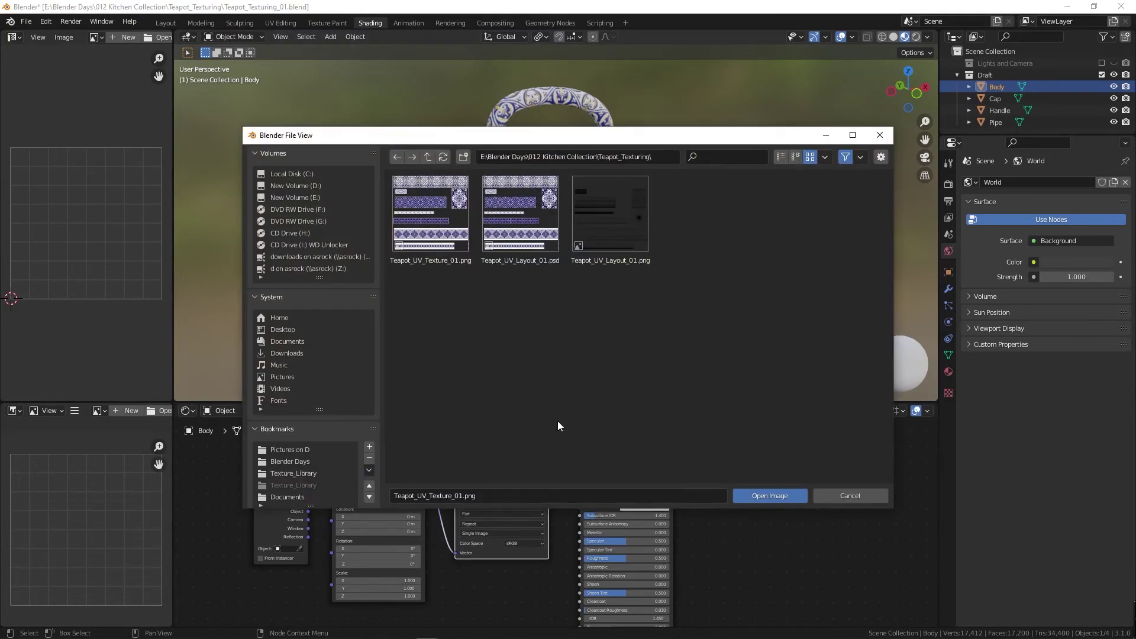
{"action": "double_click", "coordinate": [447, 227]}
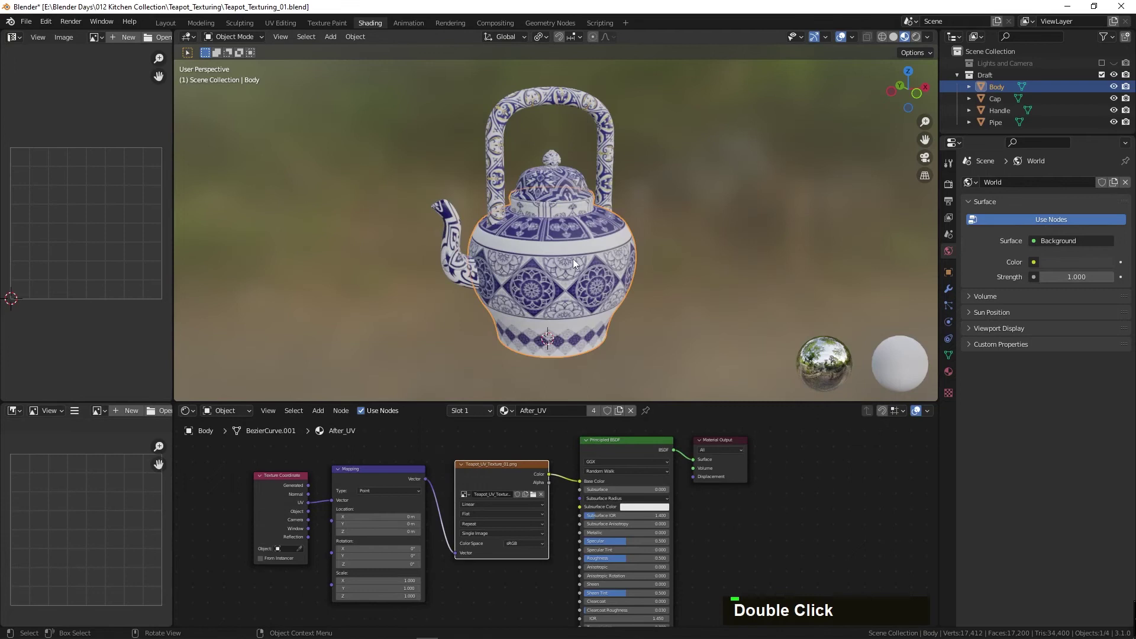
{"action": "middle_click", "coordinate": [589, 246]}
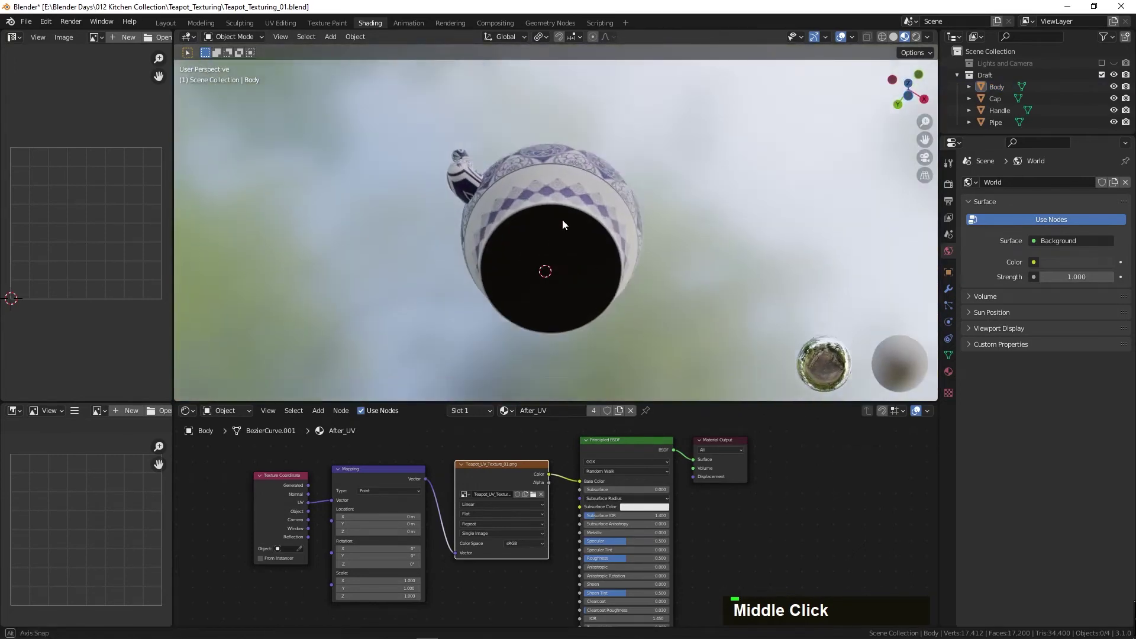
{"action": "key", "text": "alt+Tab"}
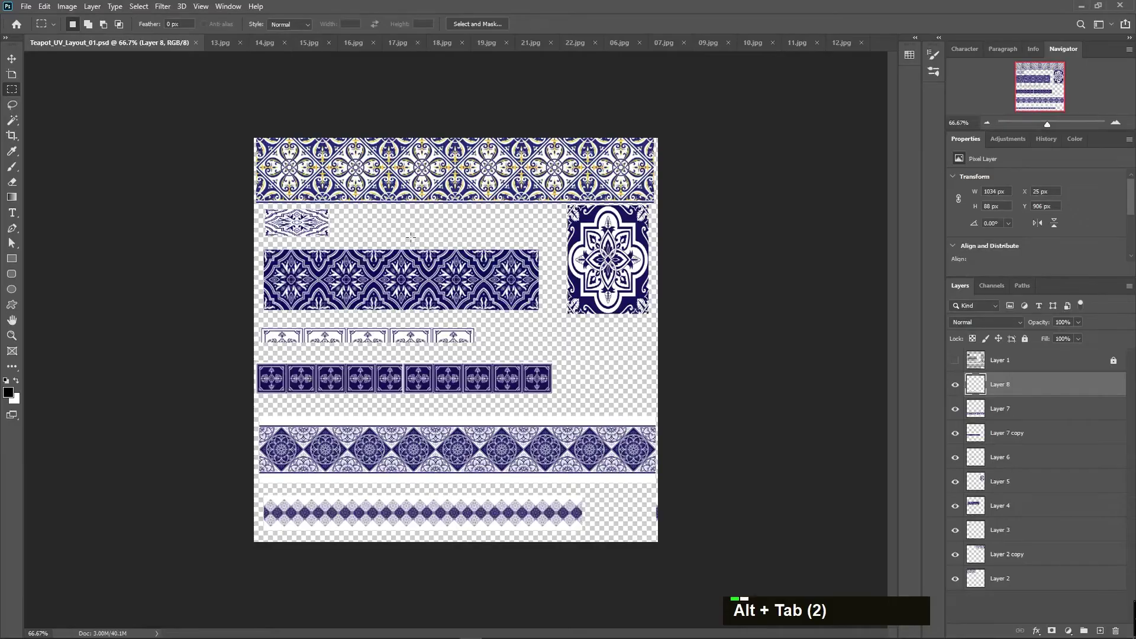
- Switch through Blender to the ceramic texture folder over the Photoshop layout
{"action": "key", "text": "alt+Tab"}
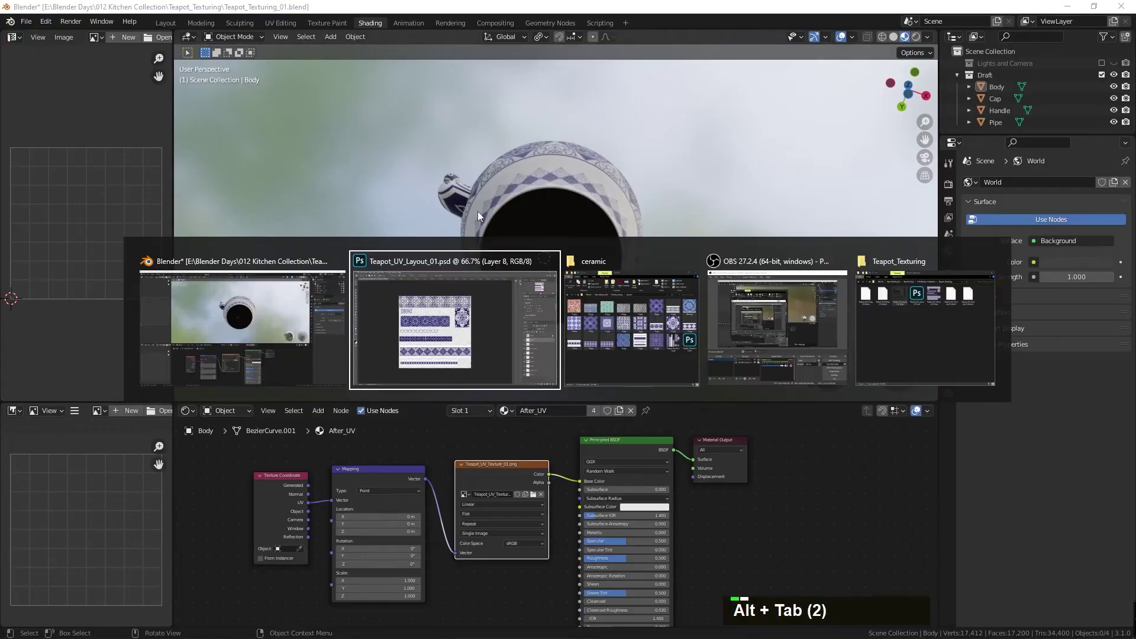
{"action": "key", "text": "alt+Tab"}
{"action": "key", "text": "alt+Tab"}
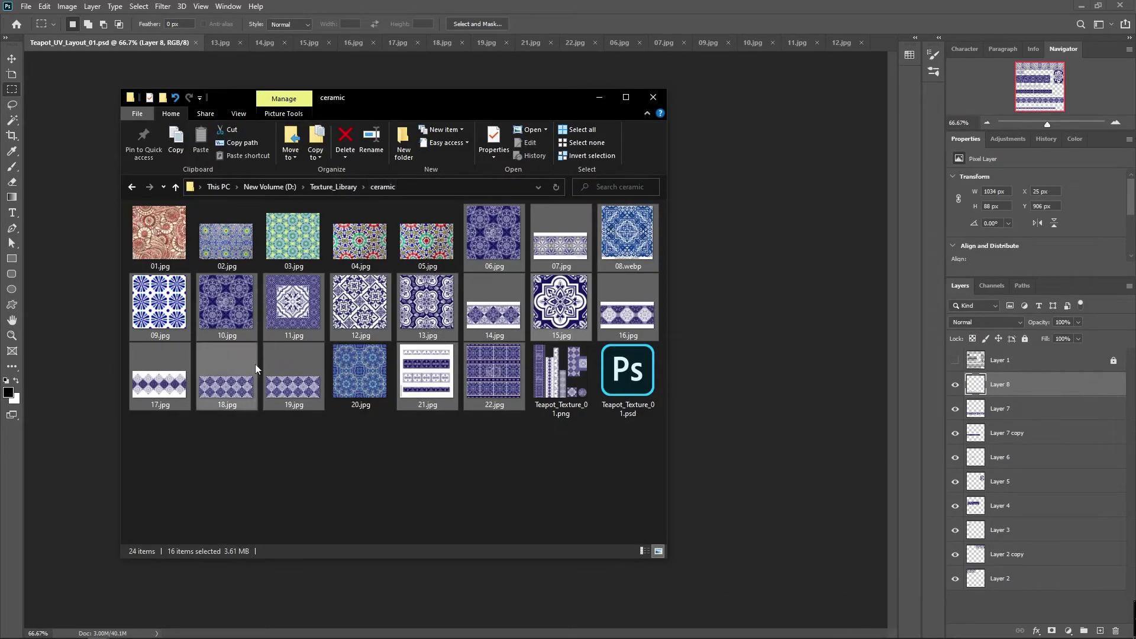
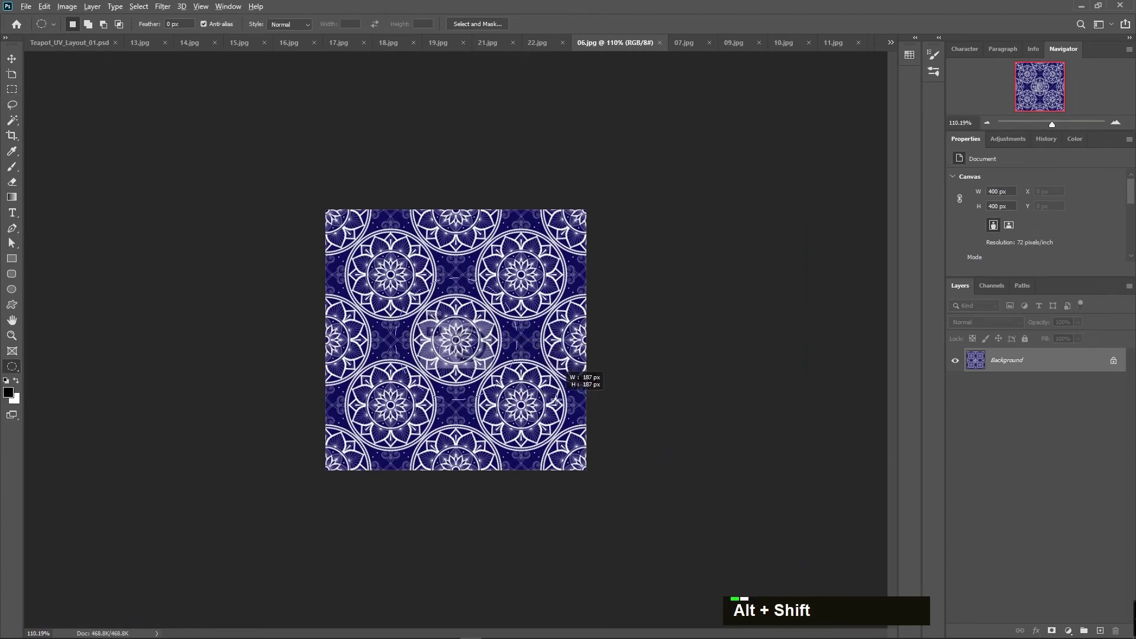
- Copy the round mandala and paste it into the teapot UV layout as Layer 9
{"action": "key", "text": "ctrl+c"}
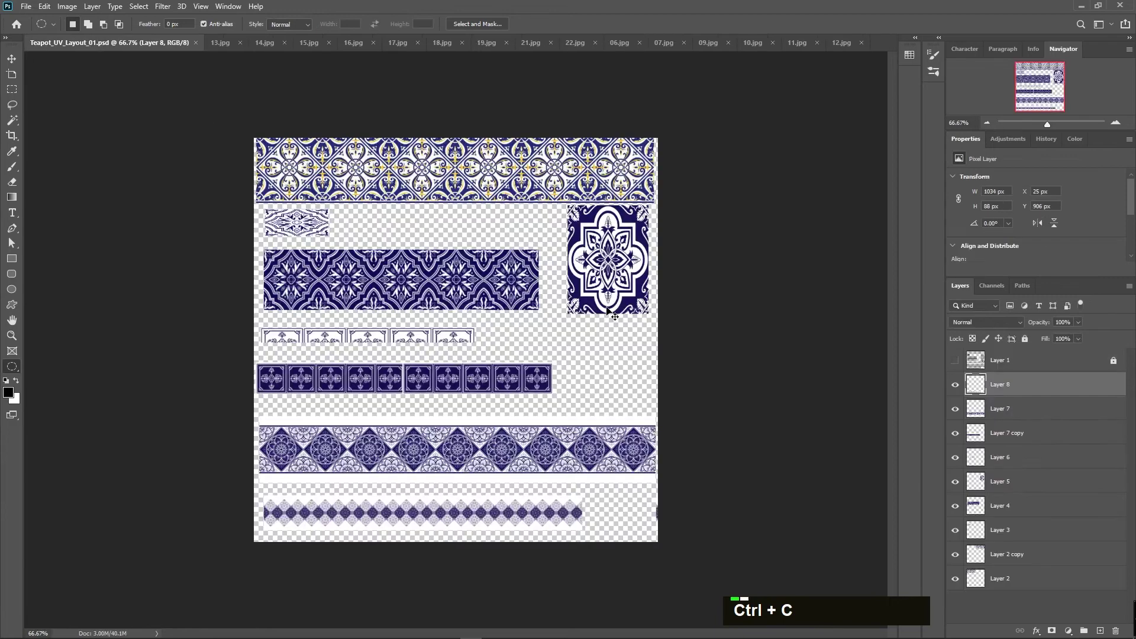
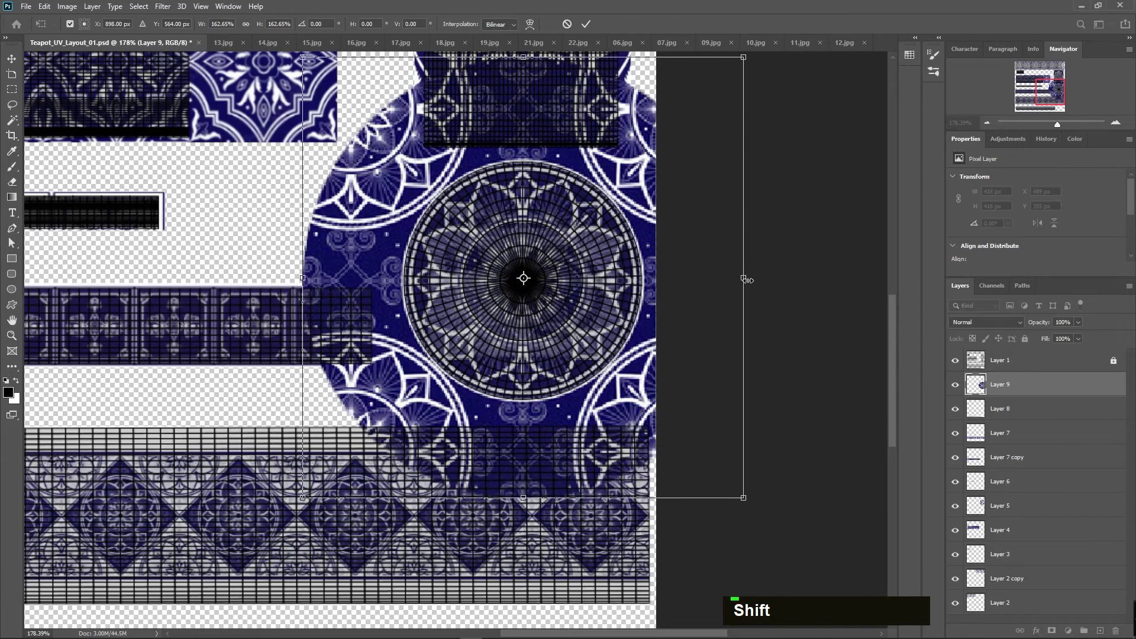
{"action": "key", "text": "Up"}
{"action": "key", "text": "Down"}
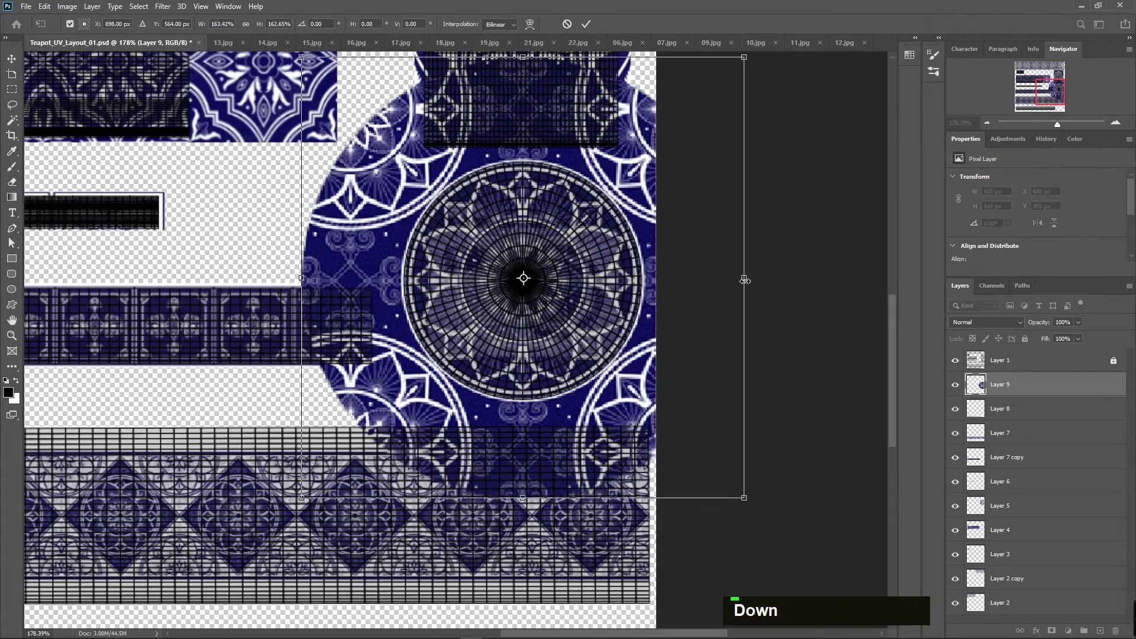
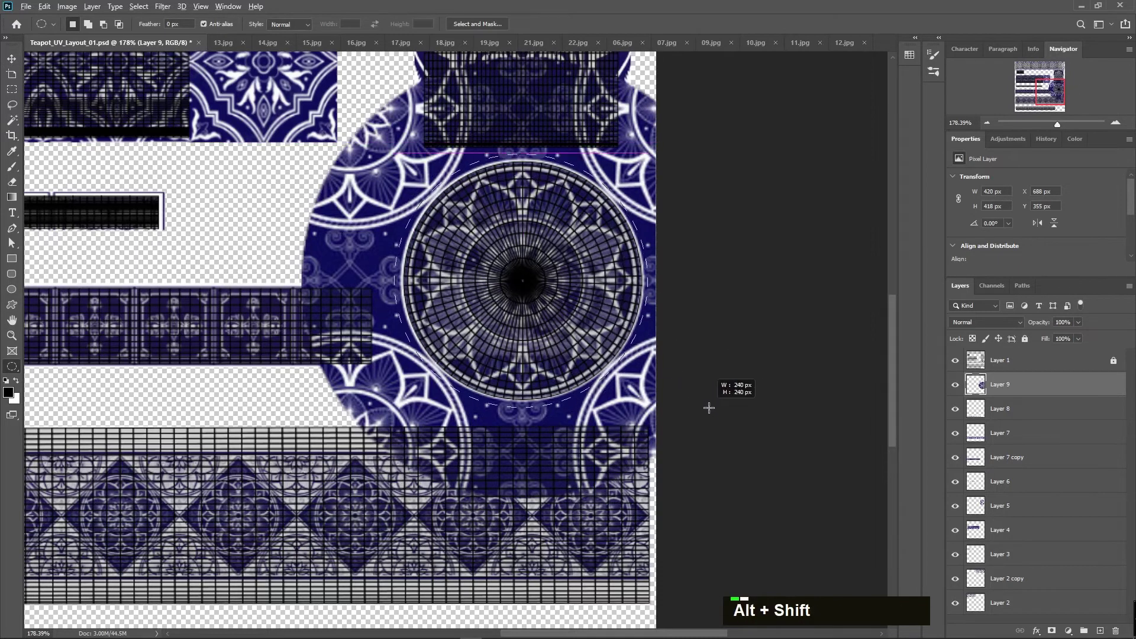
{"action": "key", "text": "shift+F7"}
{"action": "key", "text": "BackSpace"}
- Shrink and place the mandala on the round disc island below the square tile, hiding the wireframe
{"action": "key", "text": "ctrl+KP_0"}
{"action": "type", "text": "d"}
{"action": "type", "text": "ddddd"}
{"action": "key", "text": "ctrl+d"}
{"action": "key", "text": "Escape"}
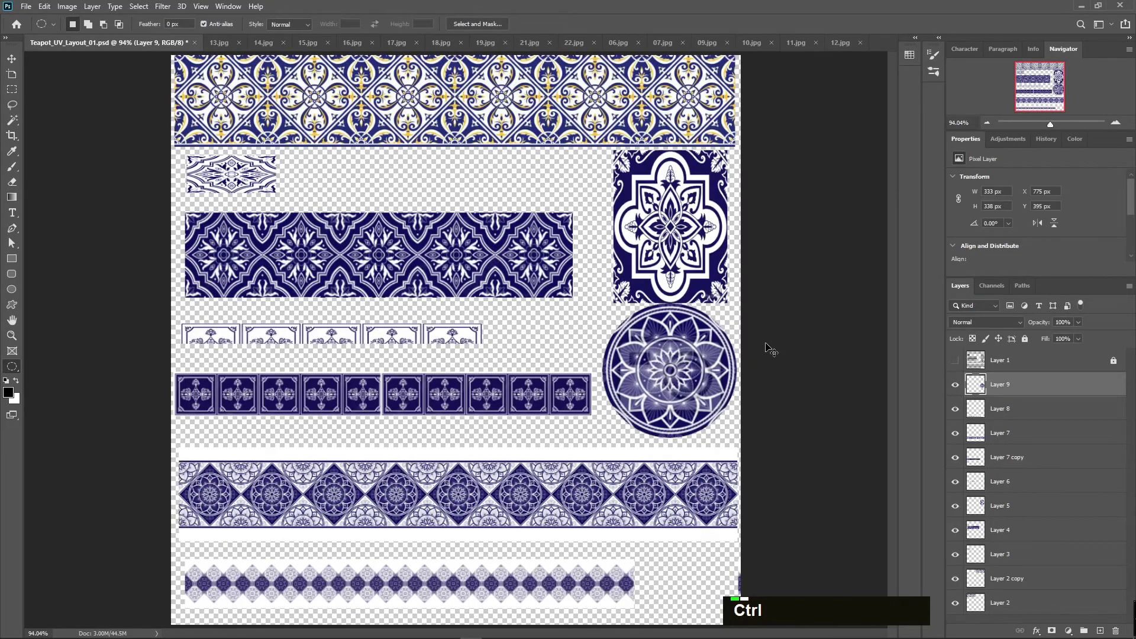
- Save the PSD, then start Save As with PNG chosen as the format
{"action": "key", "text": "ctrl+s"}
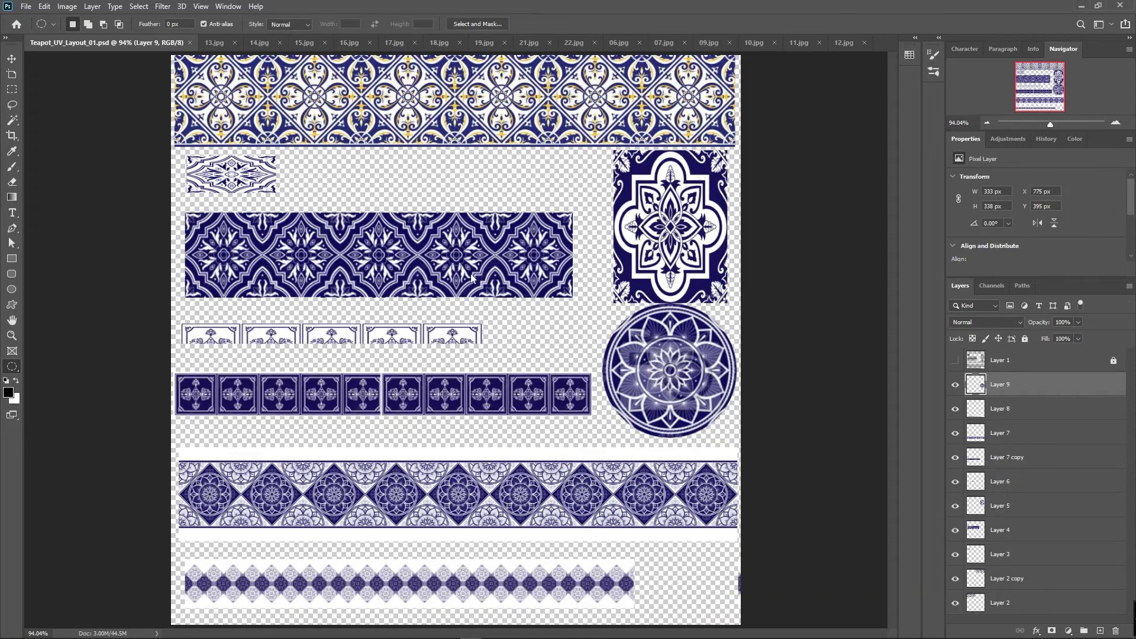
{"action": "key", "text": "ctrl+shift+s"}
{"action": "key", "text": "Tab"}
{"action": "type", "text": "jpppp"}
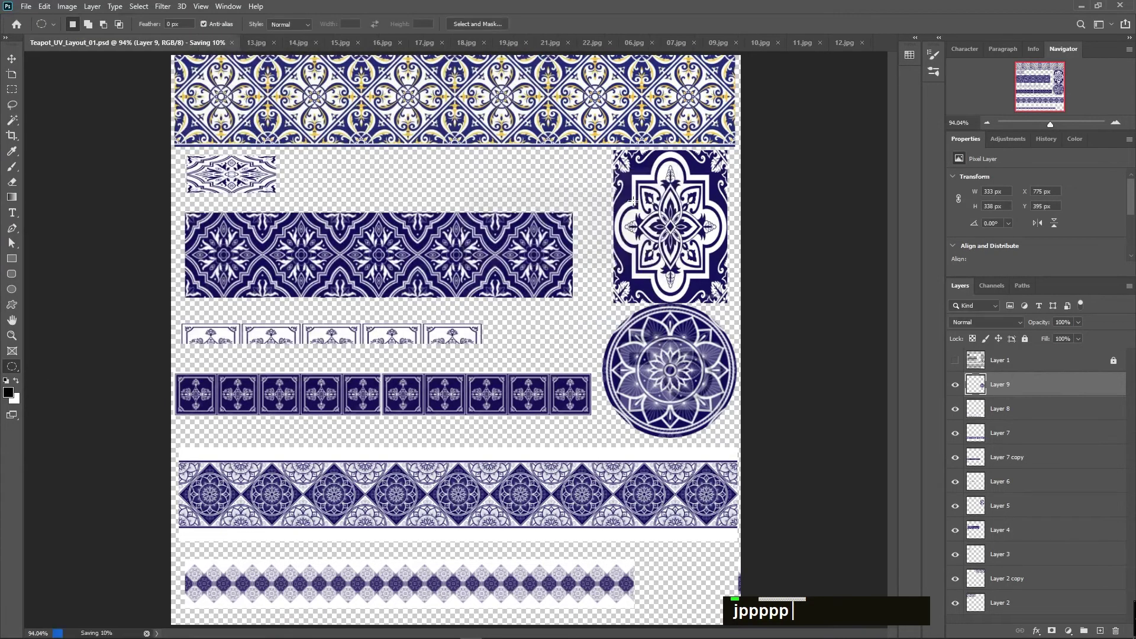
- Confirm the PNG options, saving the layout as a PNG, and switch to Blender
{"action": "key", "text": "alt+Tab"}
{"action": "key", "text": "alt+Tab"}
{"action": "key", "text": "alt+Tab"}
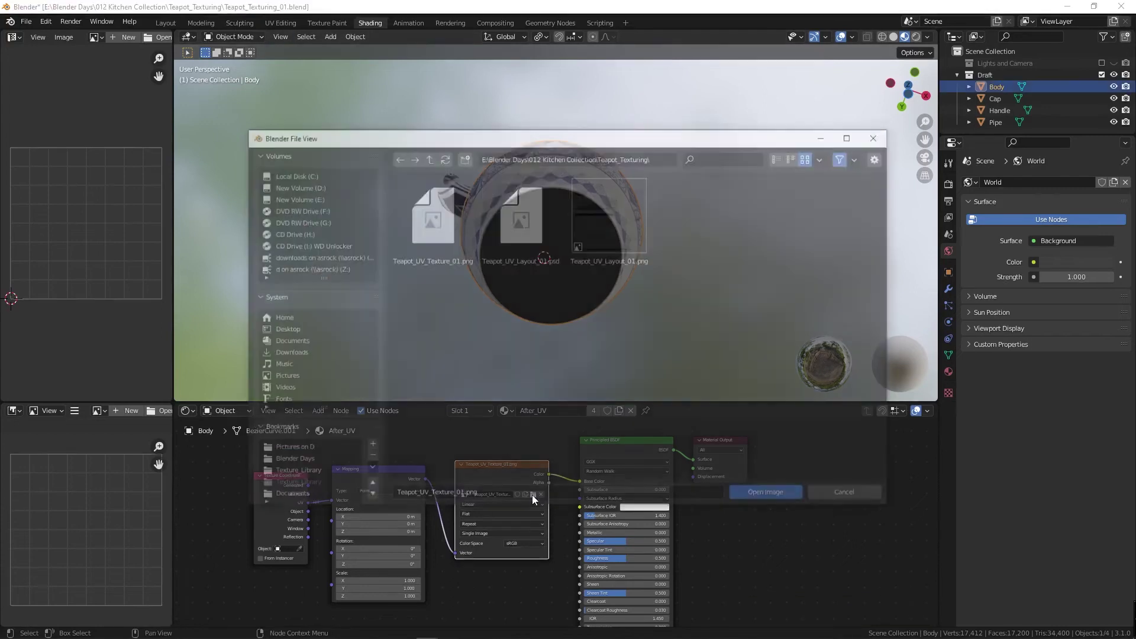
- Load Teapot_UV_Layout_01.png so all teapot parts show the new tile patterns
{"action": "double_click", "coordinate": [434, 216]}
{"action": "middle_click", "coordinate": [681, 247]}
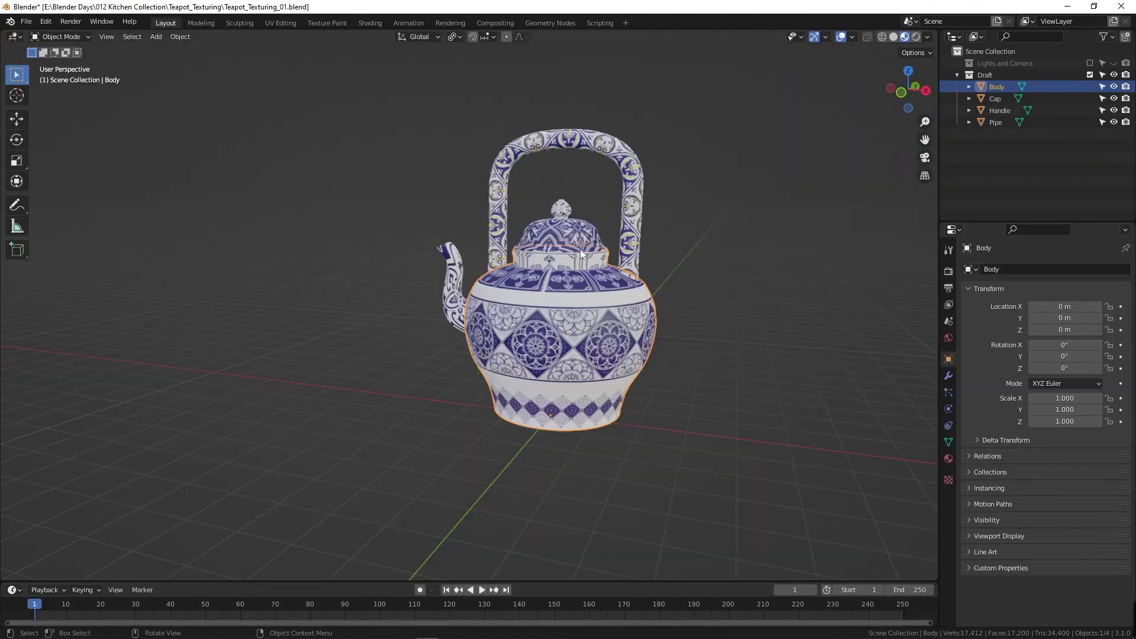
{"action": "middle_click", "coordinate": [536, 321]}
{"action": "type", "text": "a"}
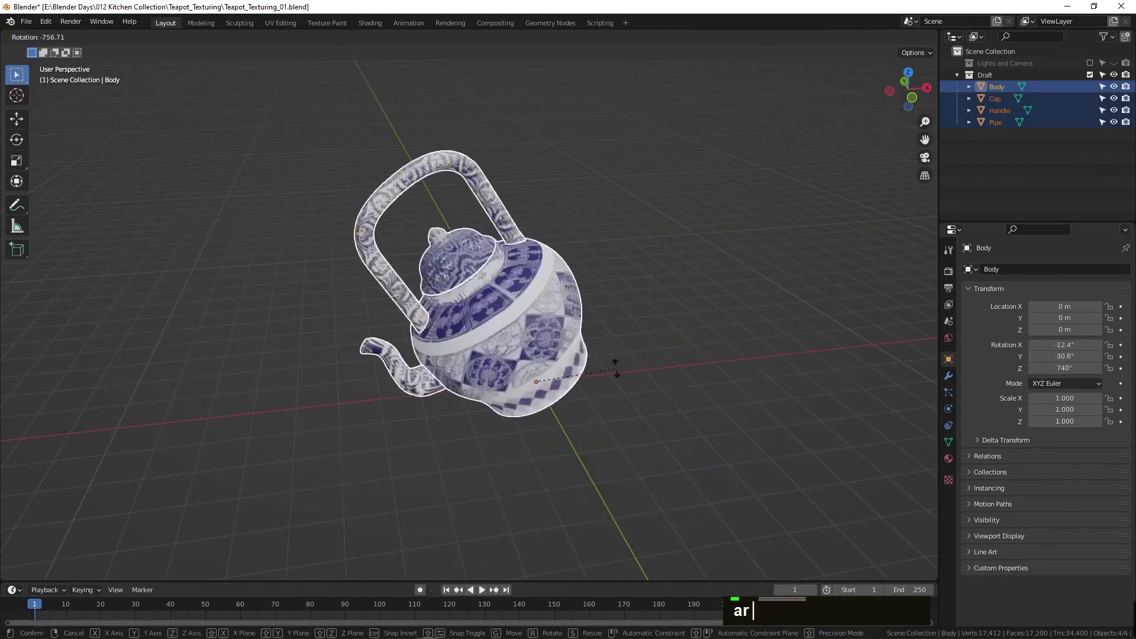
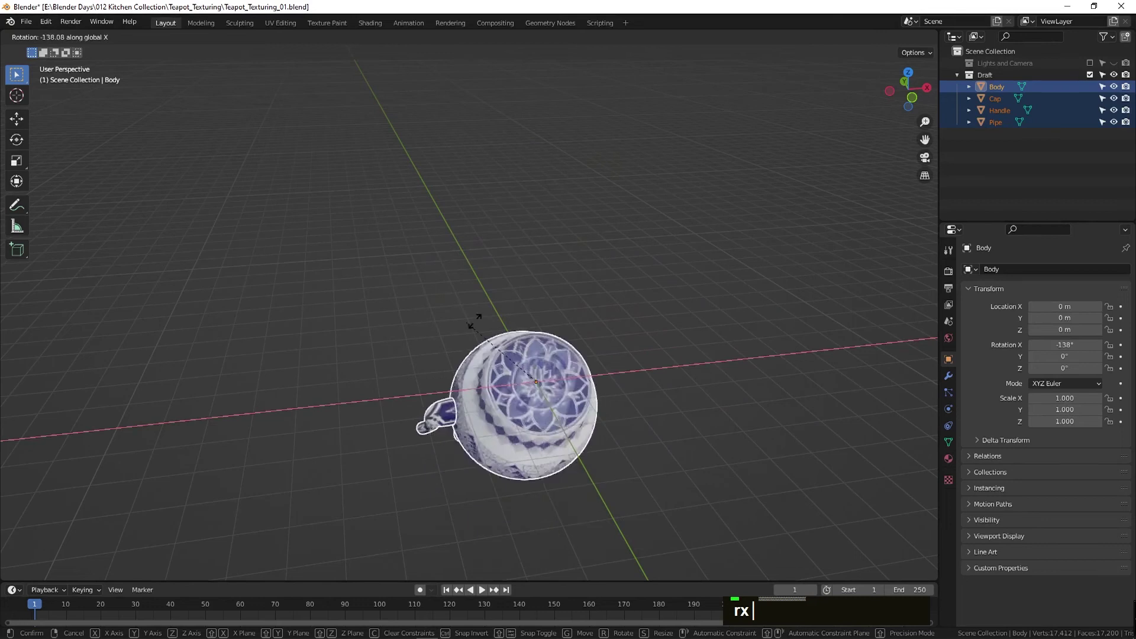
{"action": "right_click", "coordinate": [638, 361]}
- Orbit around the textured teapot, then frame it in camera view with Numpad 0
{"action": "middle_click", "coordinate": [473, 392]}
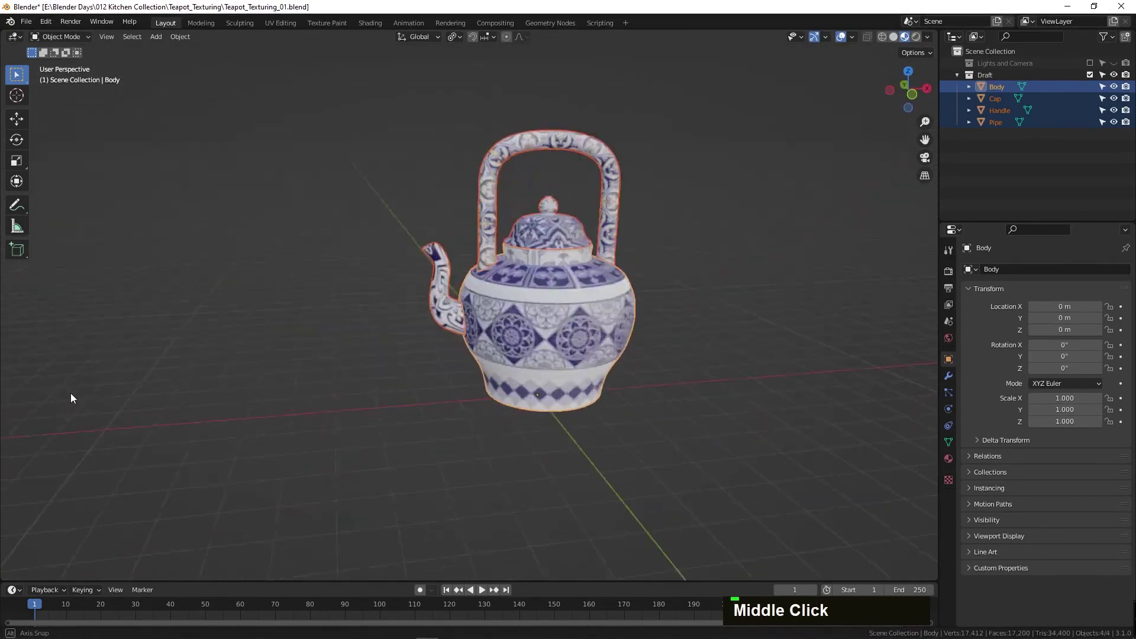
{"action": "middle_click", "coordinate": [391, 348]}
{"action": "type", "text": "0"}
{"action": "middle_click", "coordinate": [436, 337]}
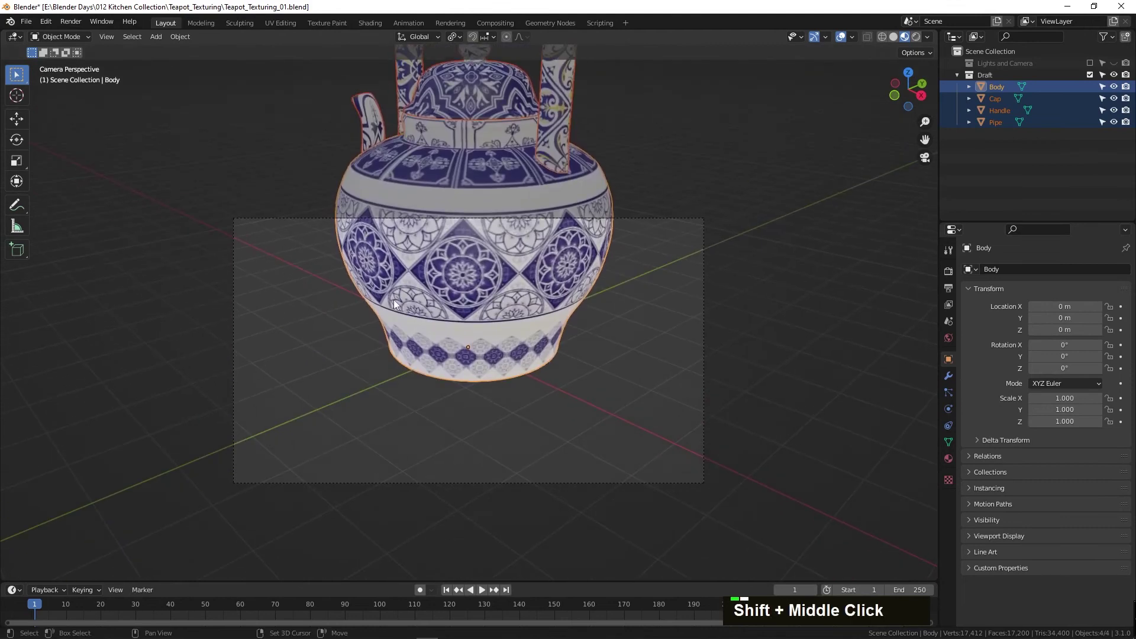
- Set Cycles to GPU Compute with render max samples 400 in Render Properties
{"action": "key", "text": "n"}
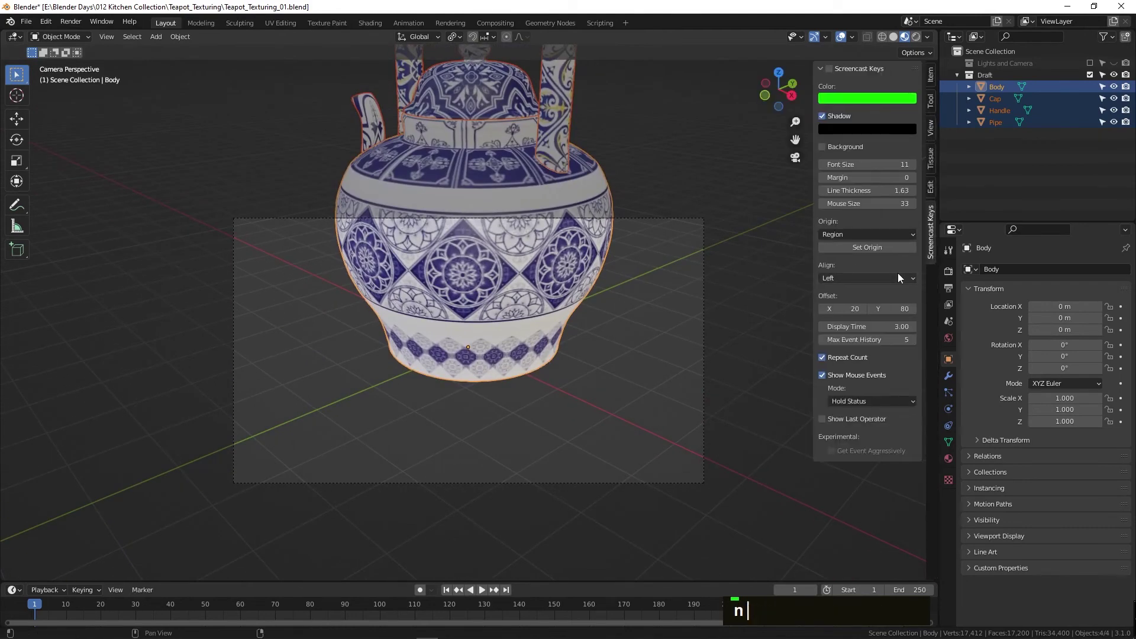
{"action": "middle_click", "coordinate": [484, 310]}
{"action": "scroll", "scroll_direction": "down", "scroll_amount": 3}
{"action": "middle_click", "coordinate": [479, 358]}
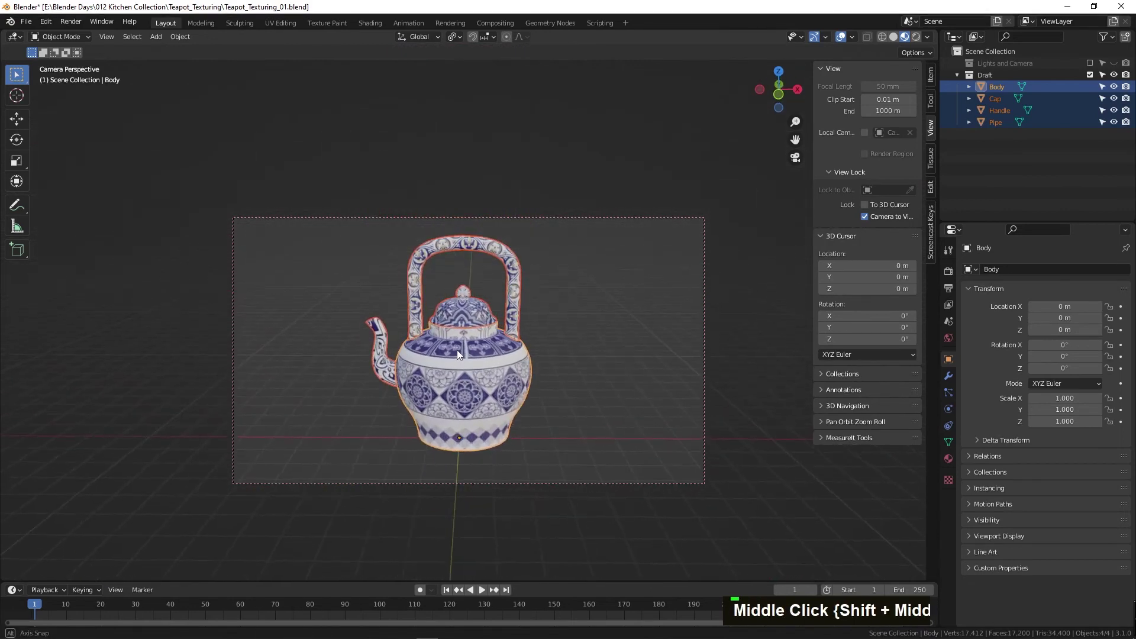
{"action": "middle_click", "coordinate": [471, 361]}
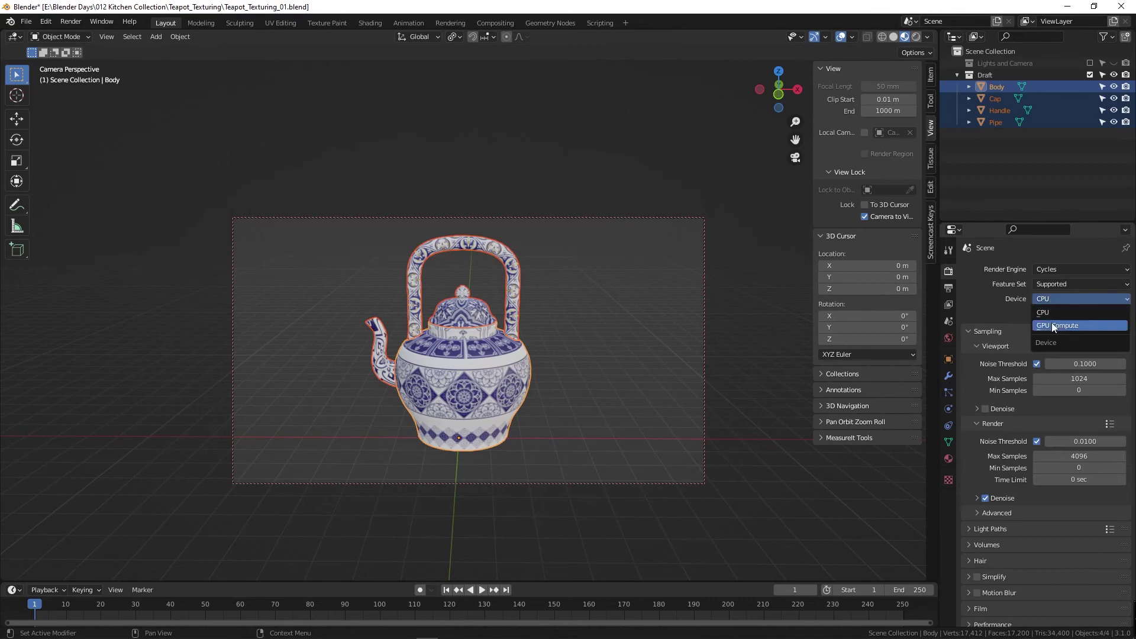
{"action": "type", "text": "40"}
{"action": "key", "text": "Return"}
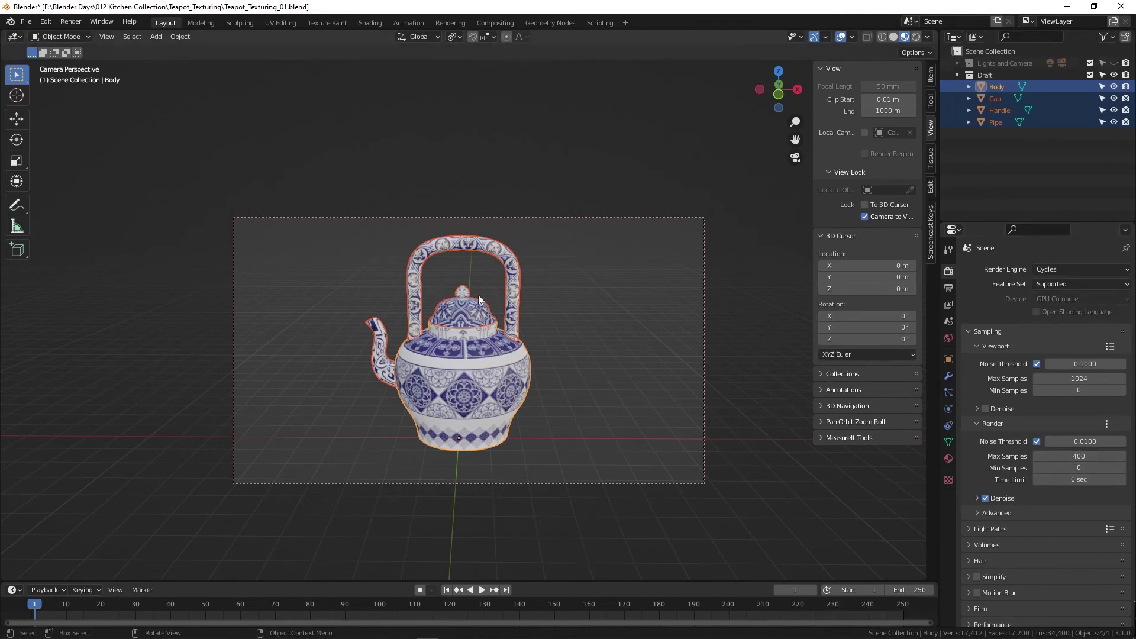
- Add an Area light in top view and scale it up large
{"action": "type", "text": "0"}
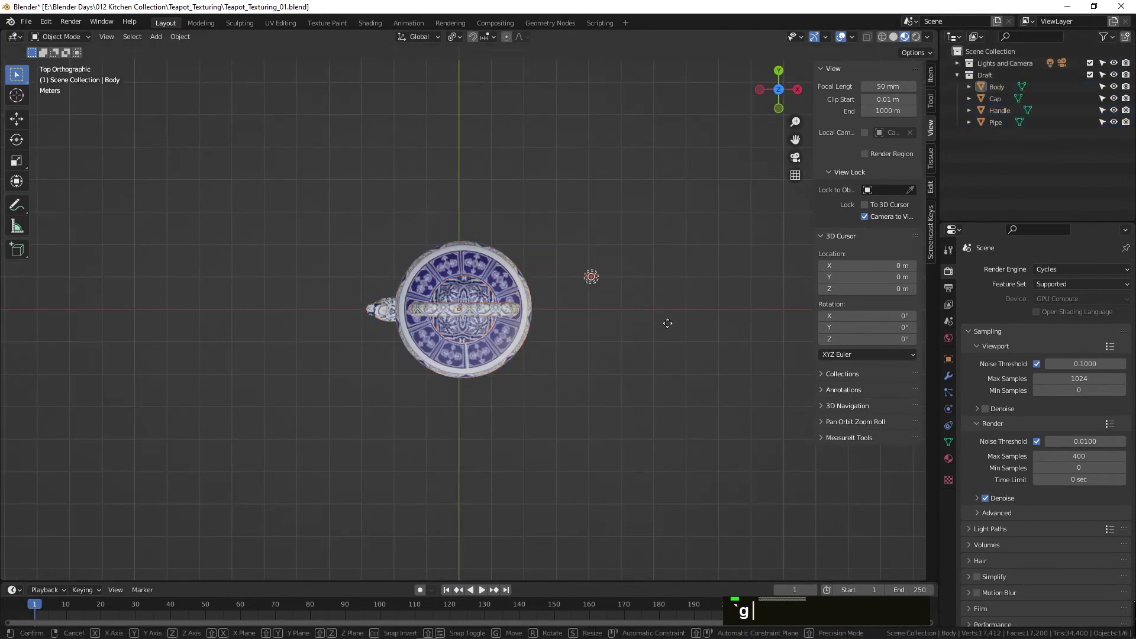
{"action": "type", "text": "a"}
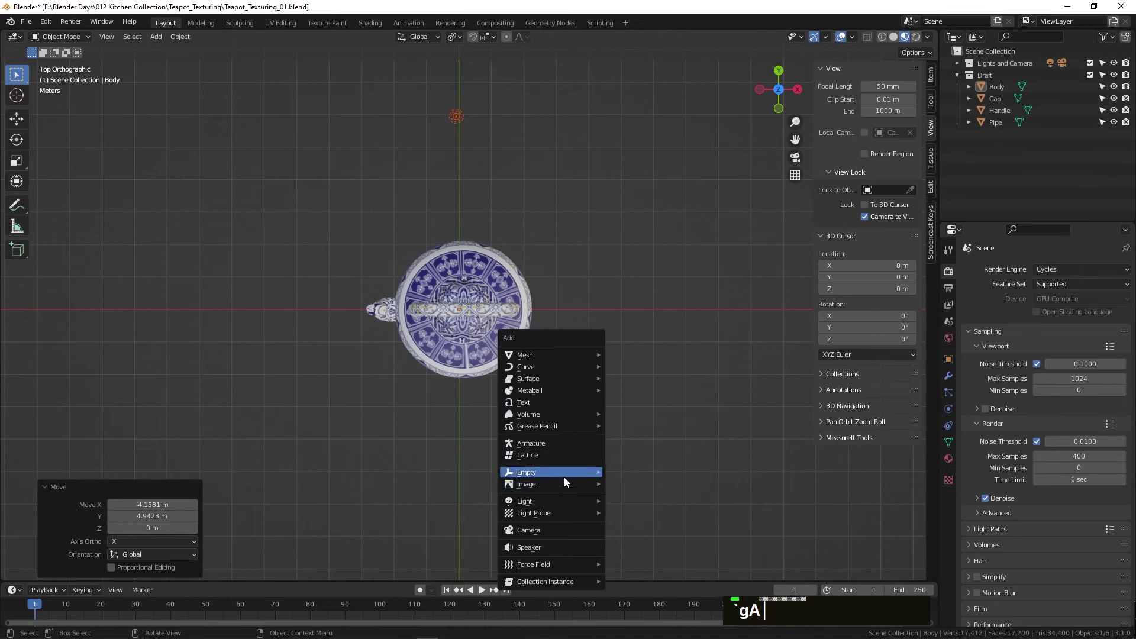
{"action": "type", "text": "s"}
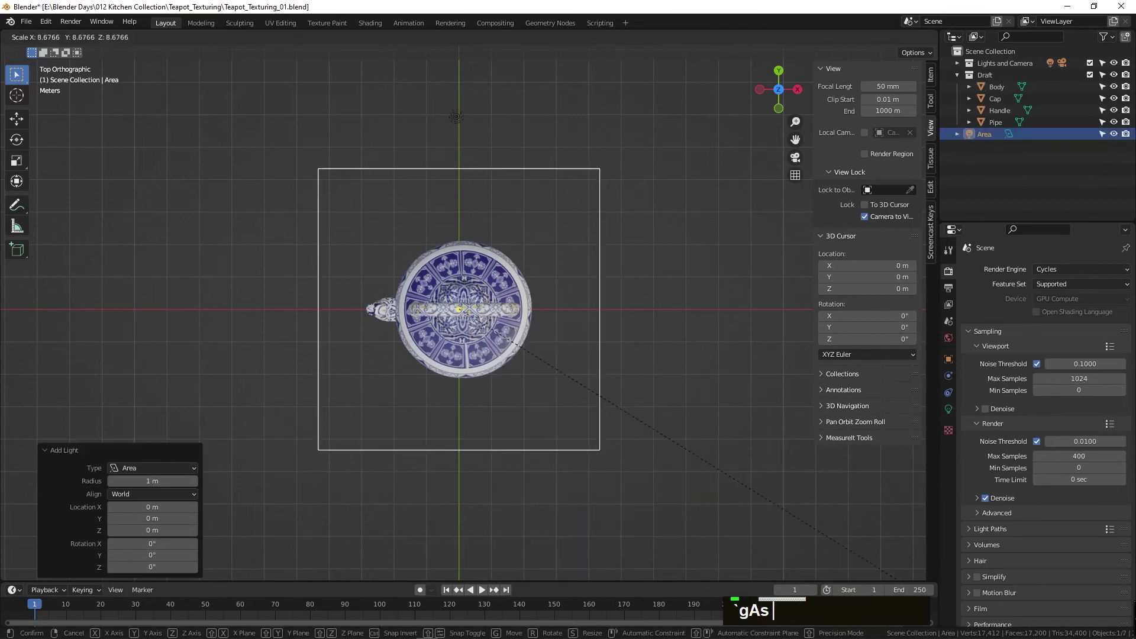
{"action": "key", "text": "Return"}
{"action": "middle_click", "coordinate": [509, 307]}
{"action": "scroll", "scroll_direction": "down", "scroll_amount": 3}
- Raise the area light along Z, move it off to one side and rotate it toward the teapot
{"action": "type", "text": "gz"}
{"action": "type", "text": "g"}
{"action": "type", "text": "r"}
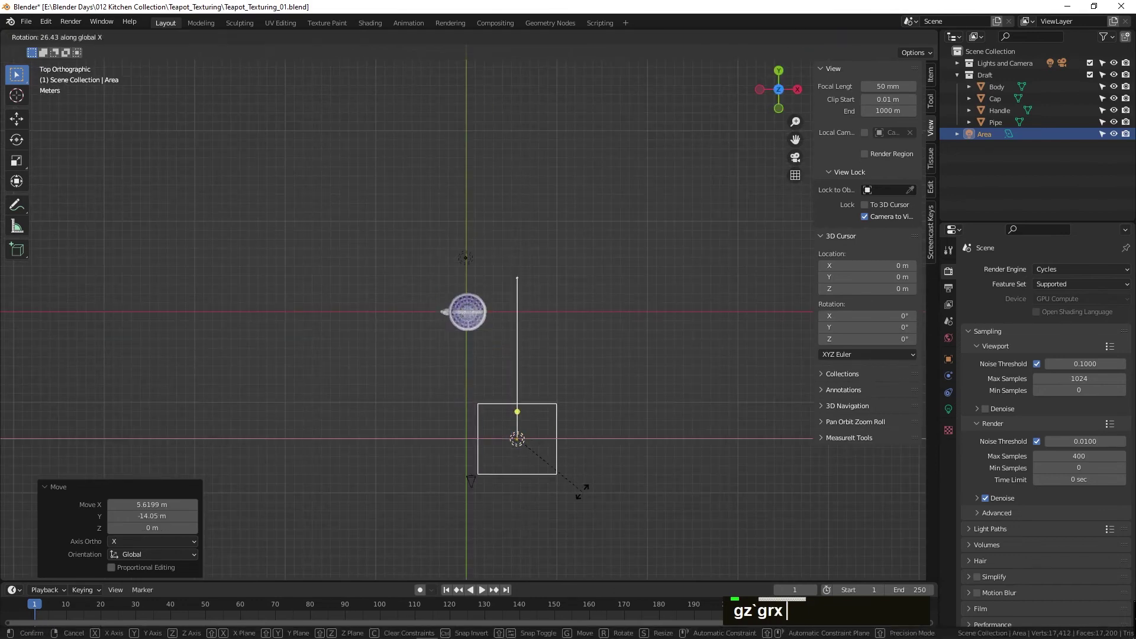
{"action": "type", "text": "xrz"}
{"action": "type", "text": "zrx"}
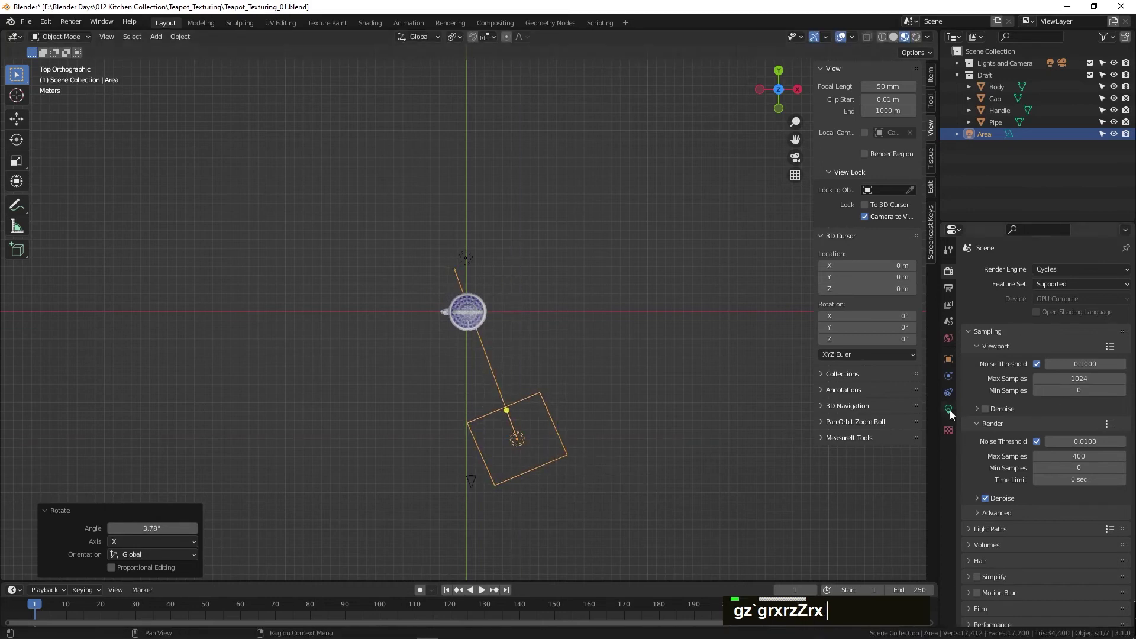